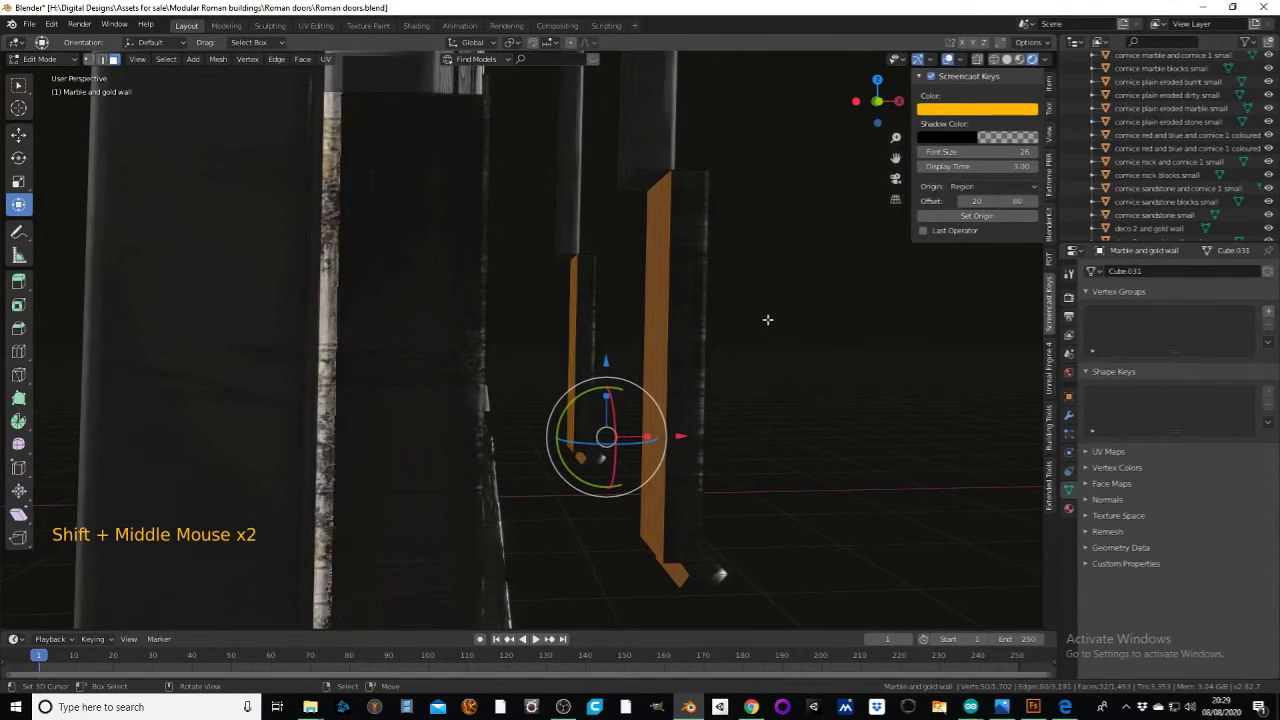
- Extrude and reposition the wall's edge faces to form the left jamb strip of the door frame
key(e)
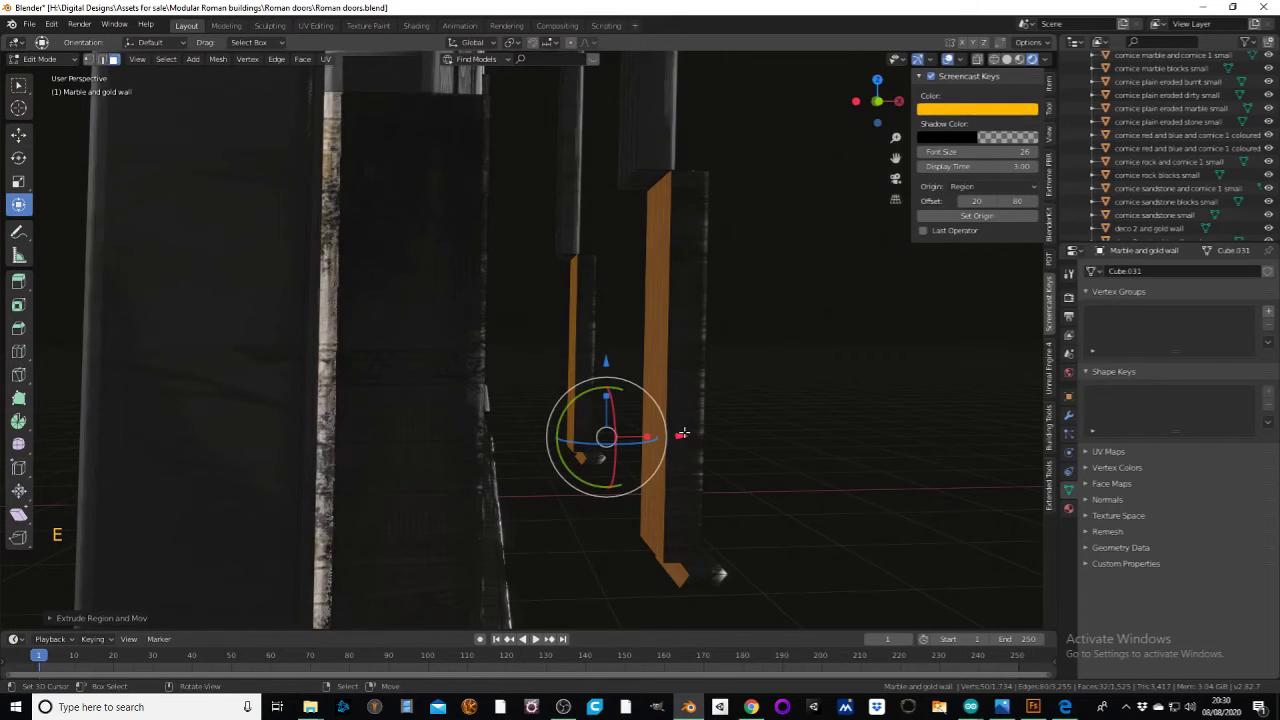
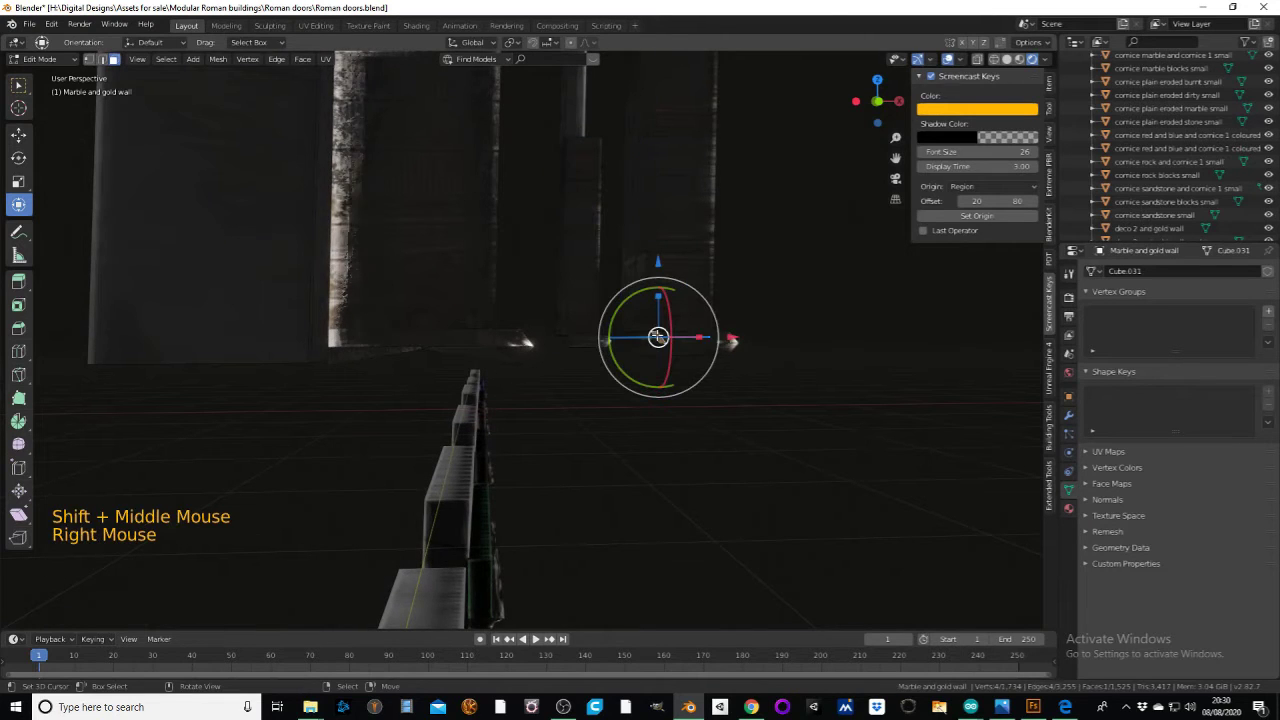
key(ctrl+z)
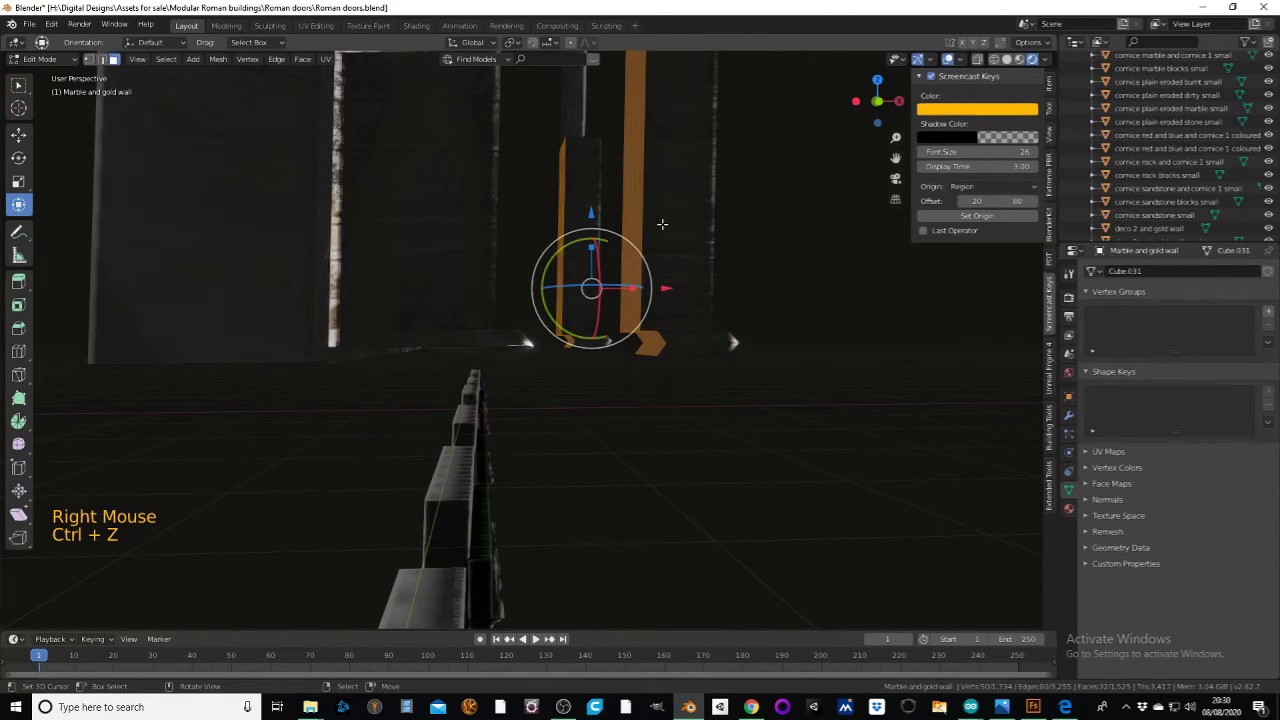
key(c)
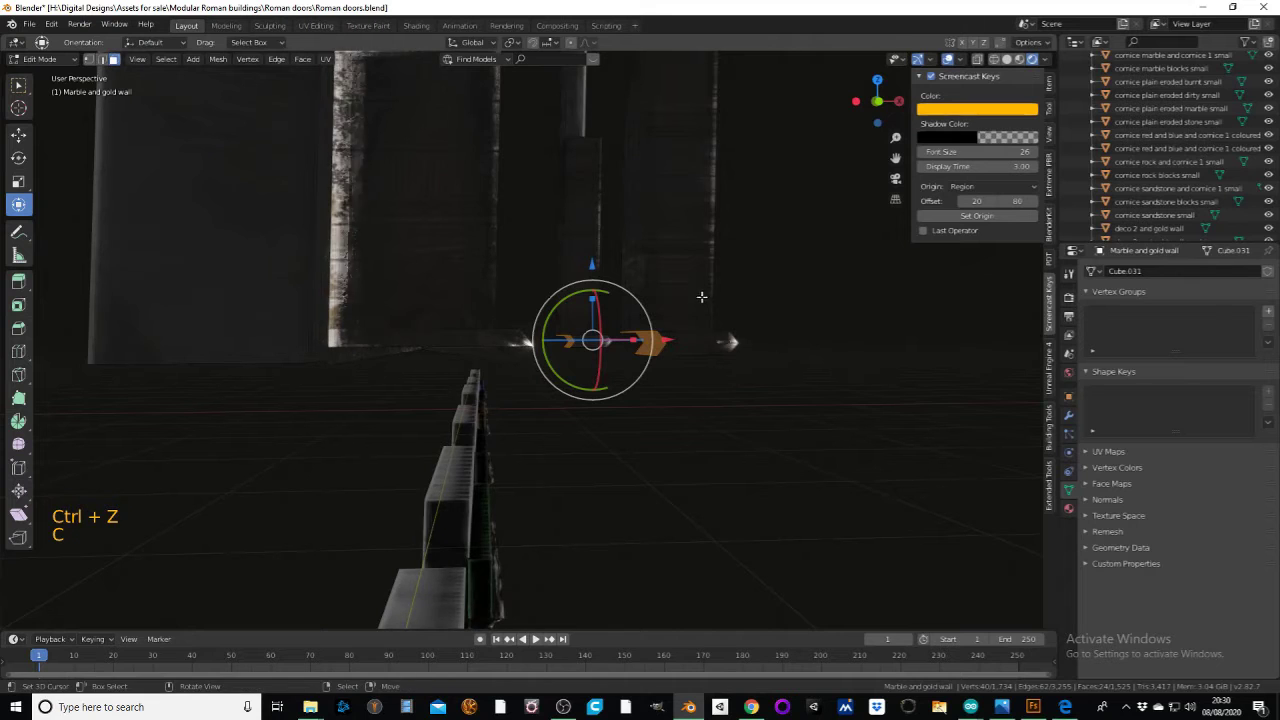
key(e)
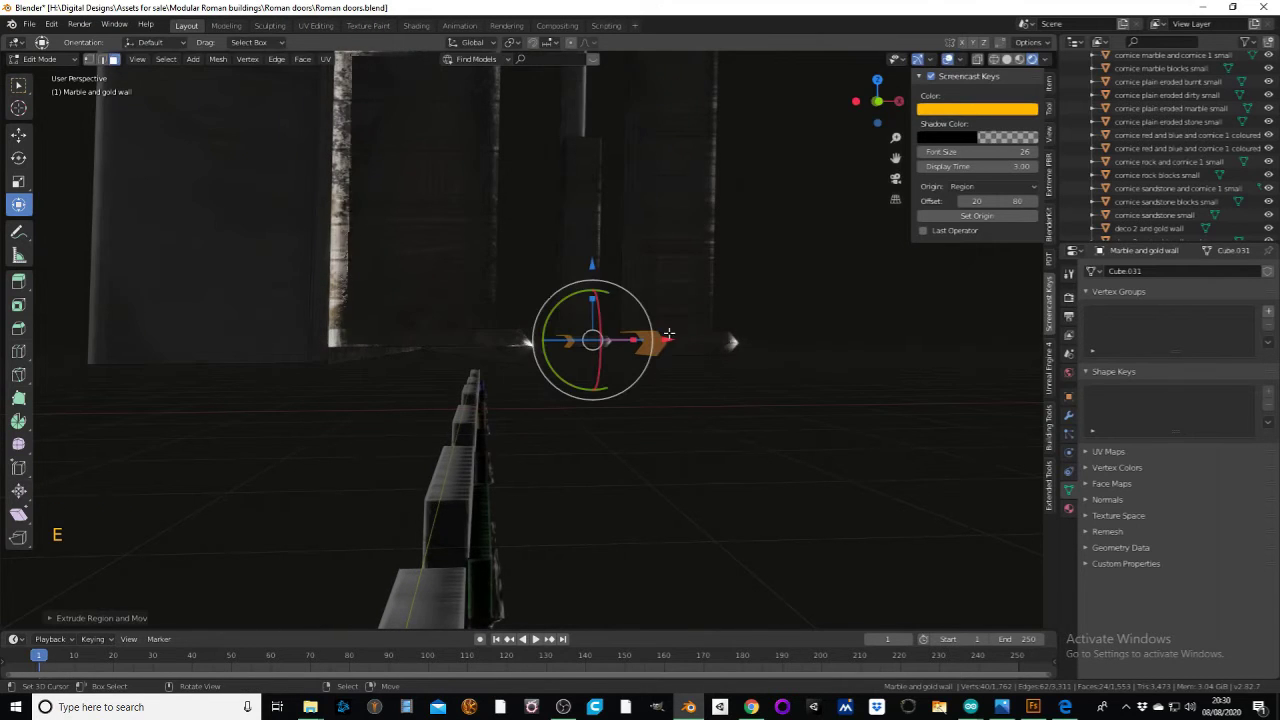
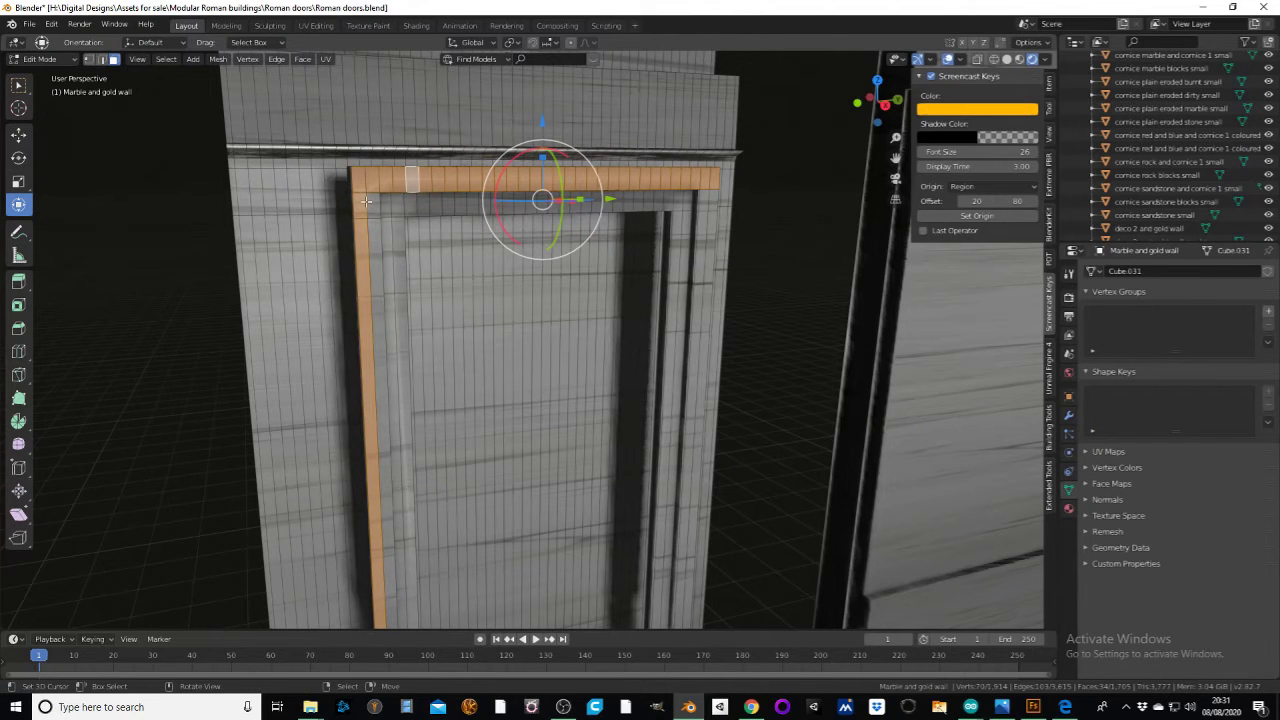
- Circle-select the top and corner faces to carry the frame strip across the top of the opening
key(ctrl+r)
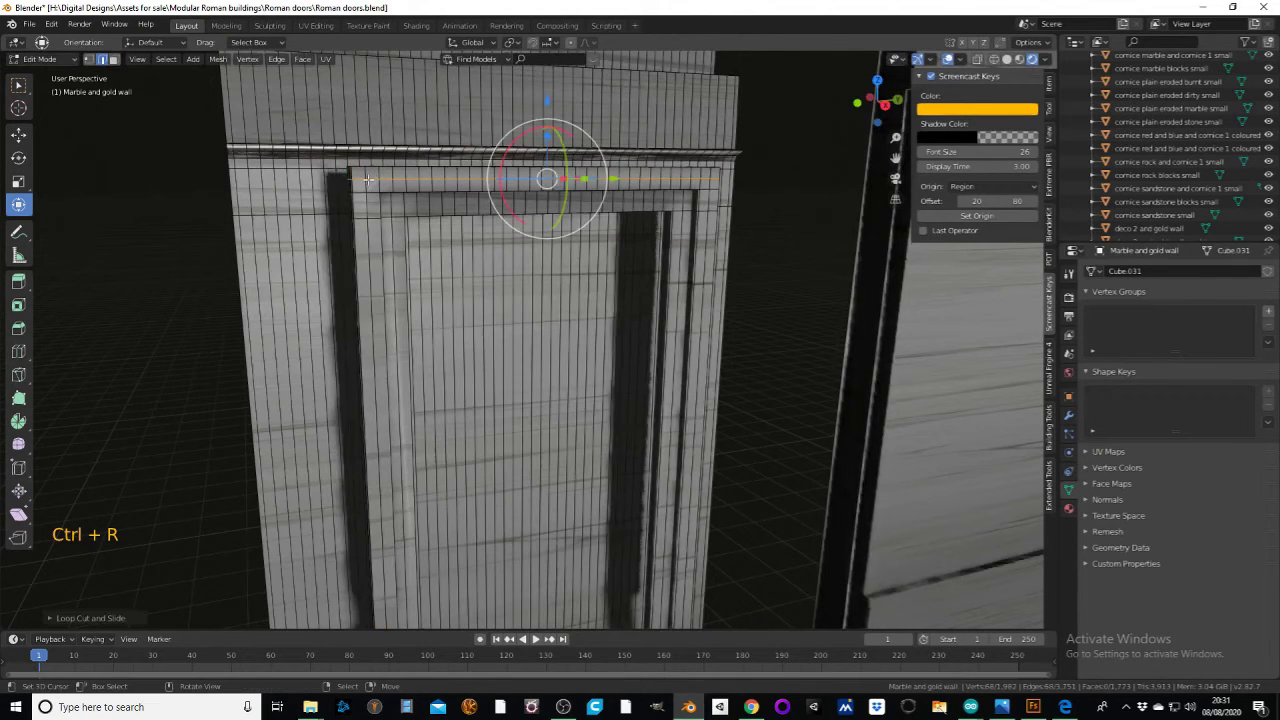
key(c)
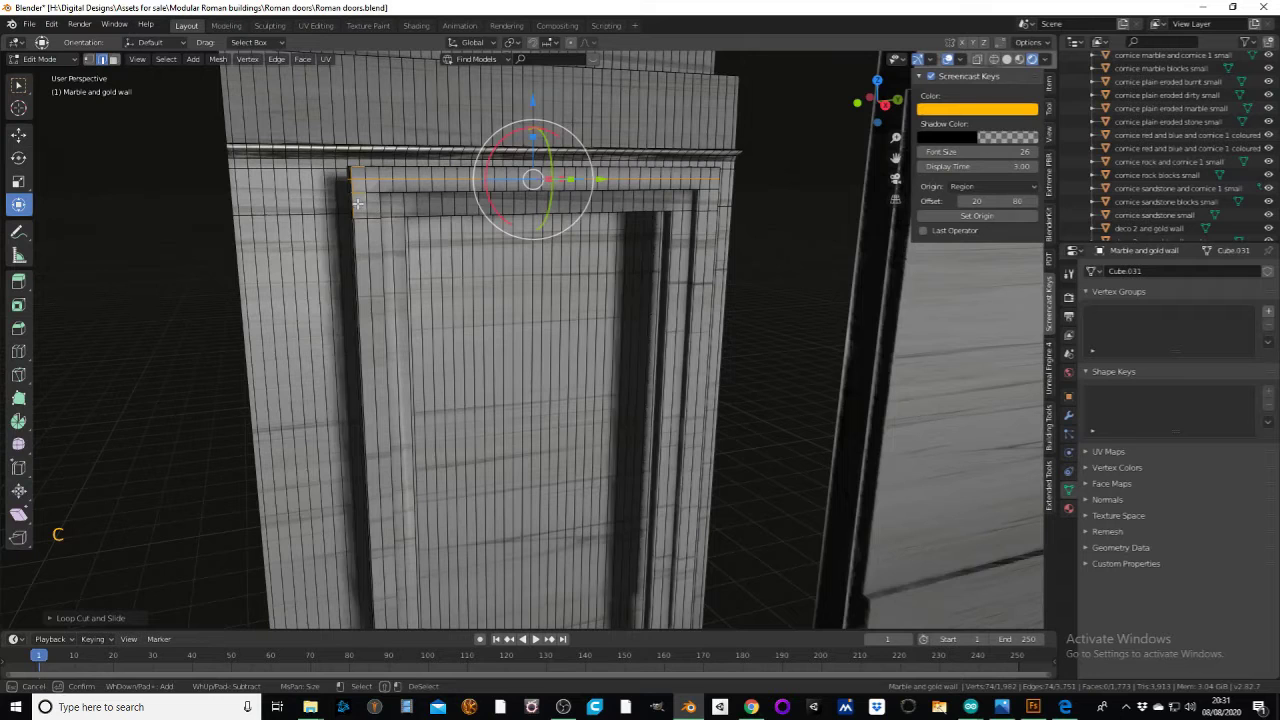
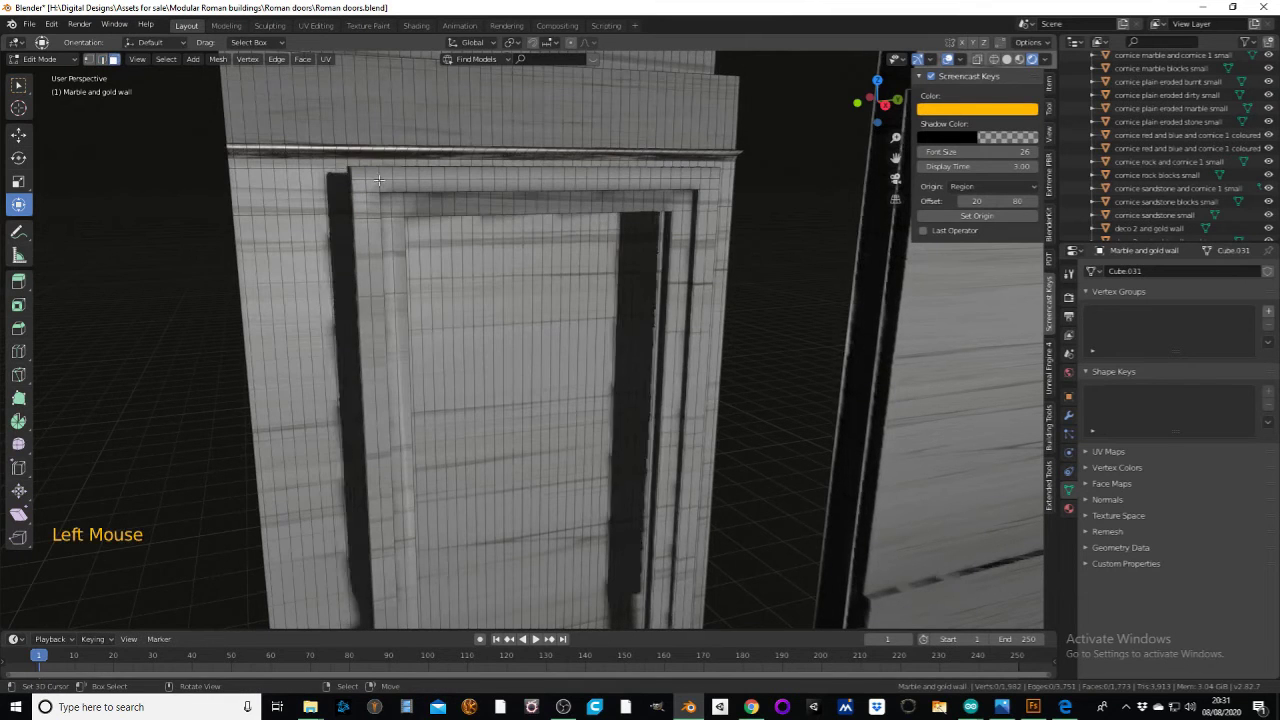
key(c)
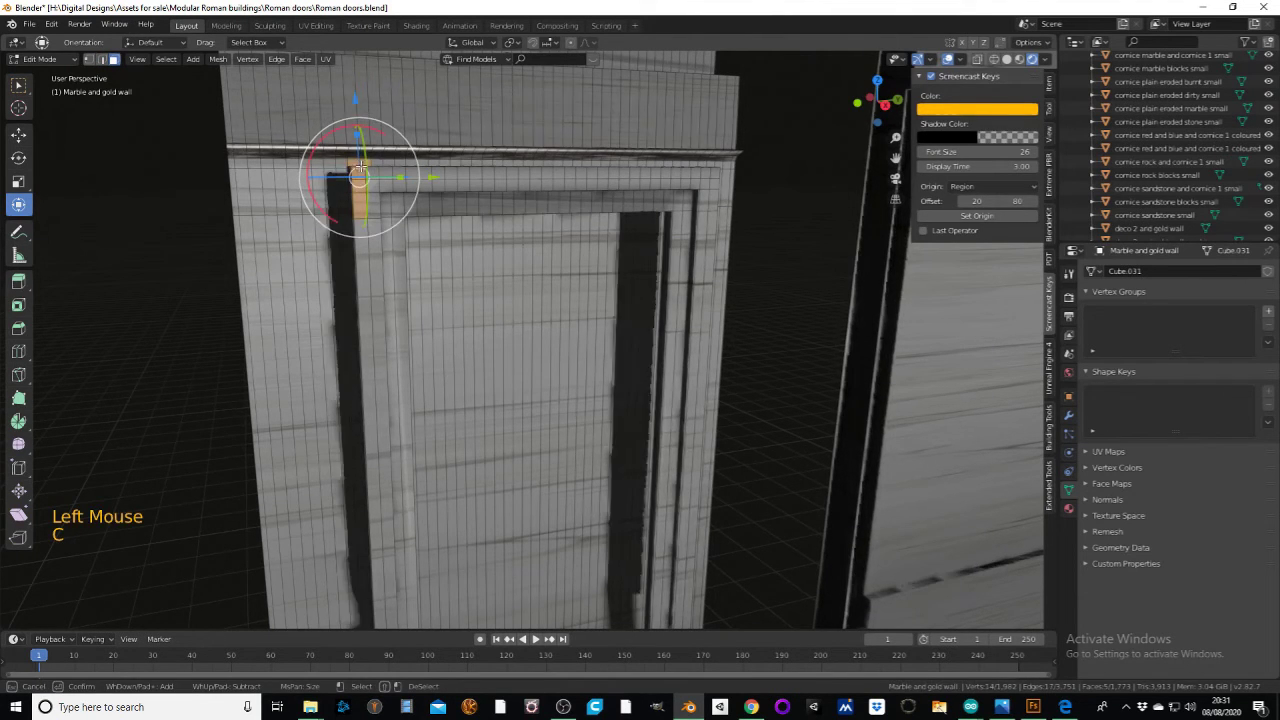
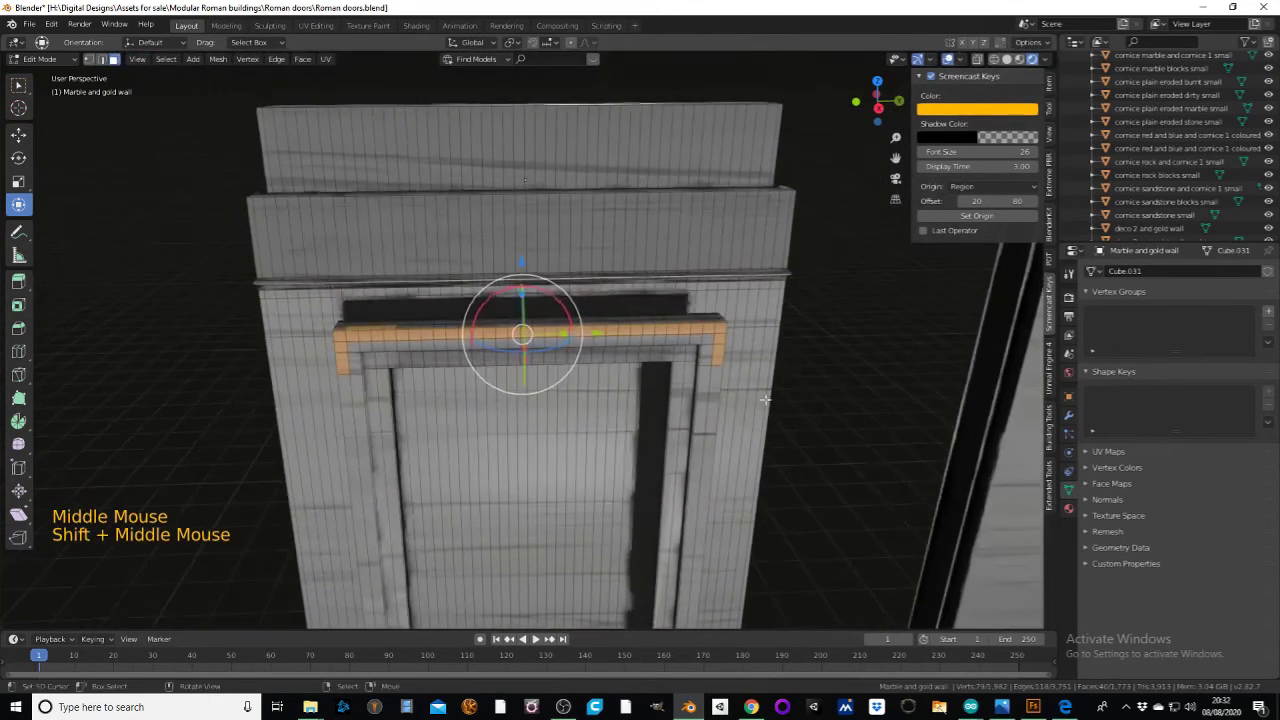
key(c)
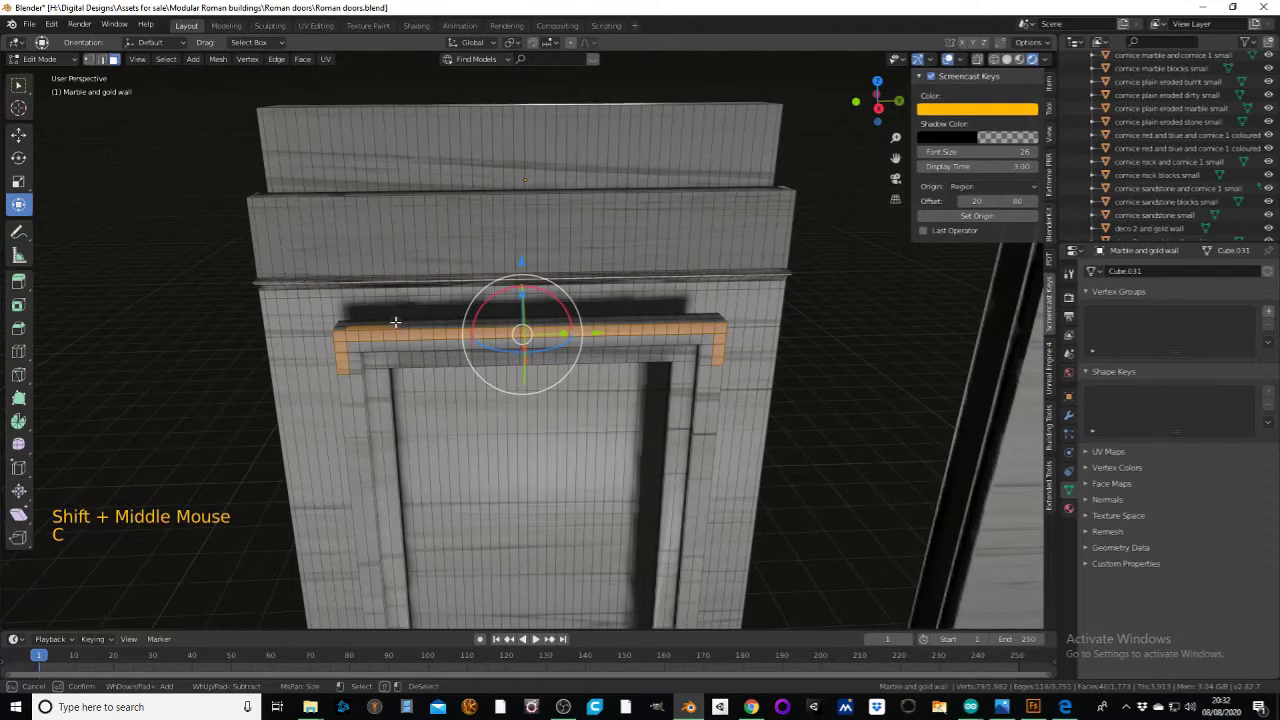
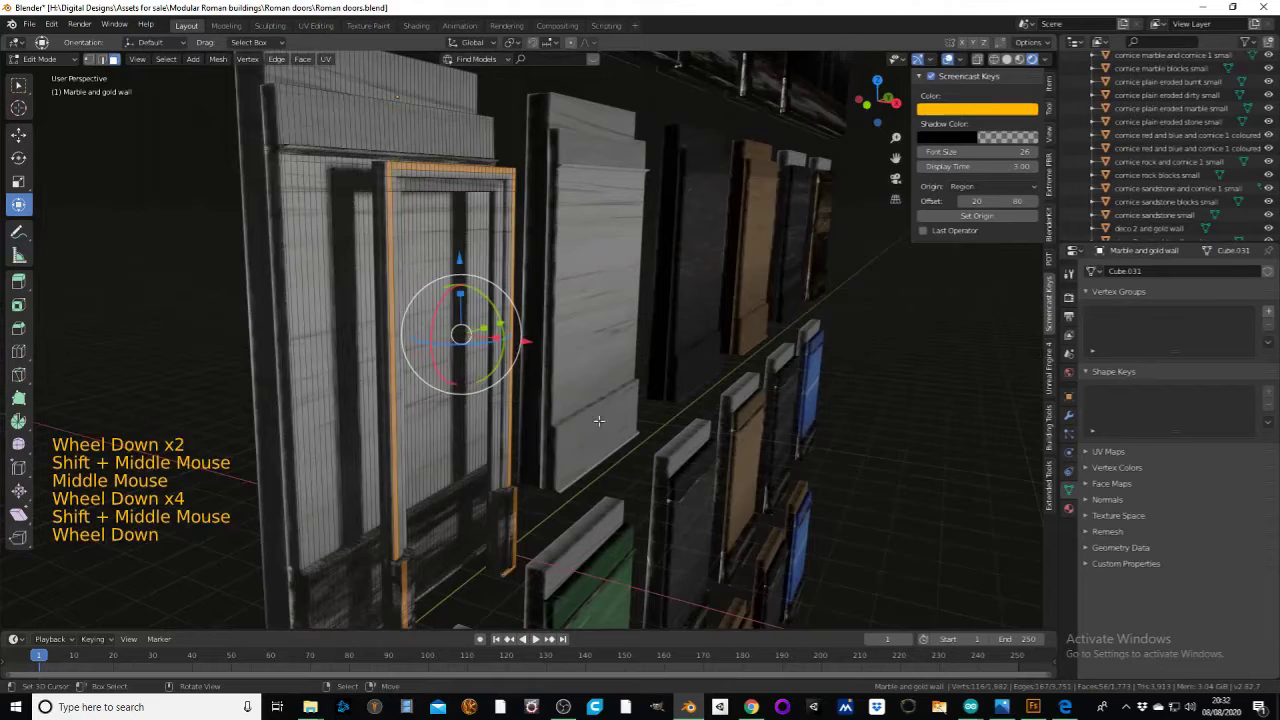
- Inspect the frame from several angles, duplicate it and trial-rotate it about the vertical (Z) axis
key(e)
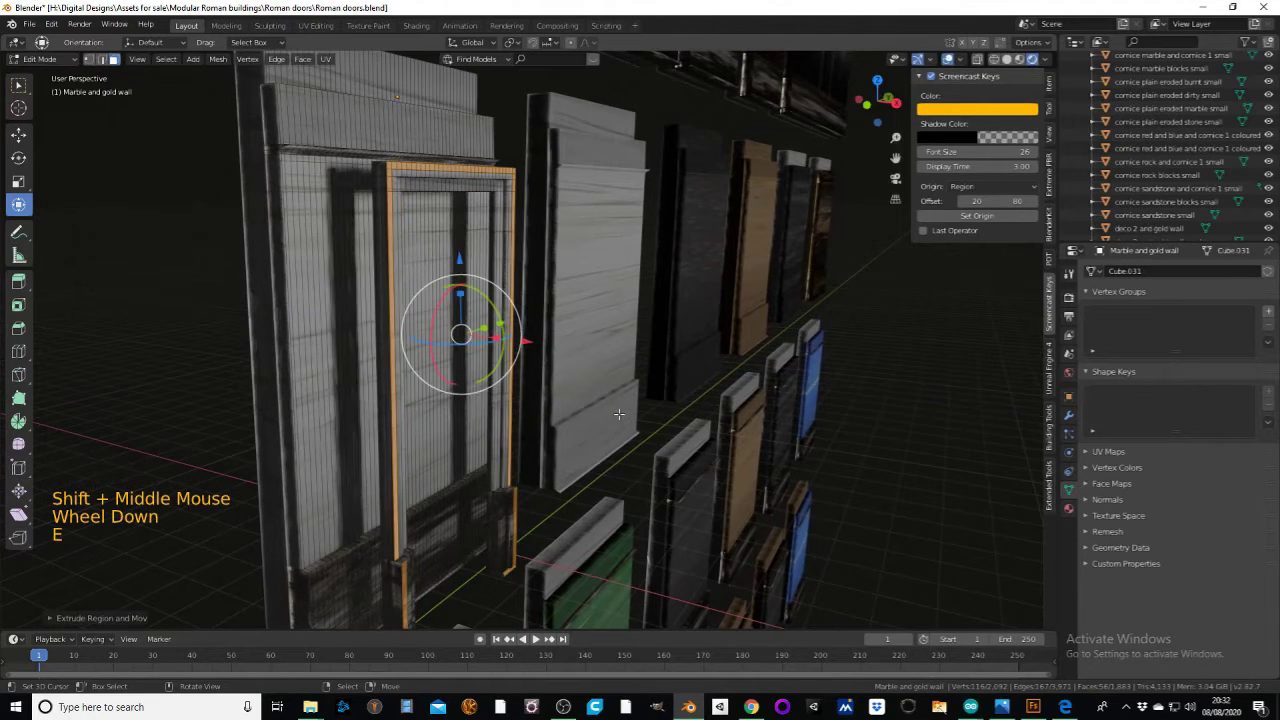
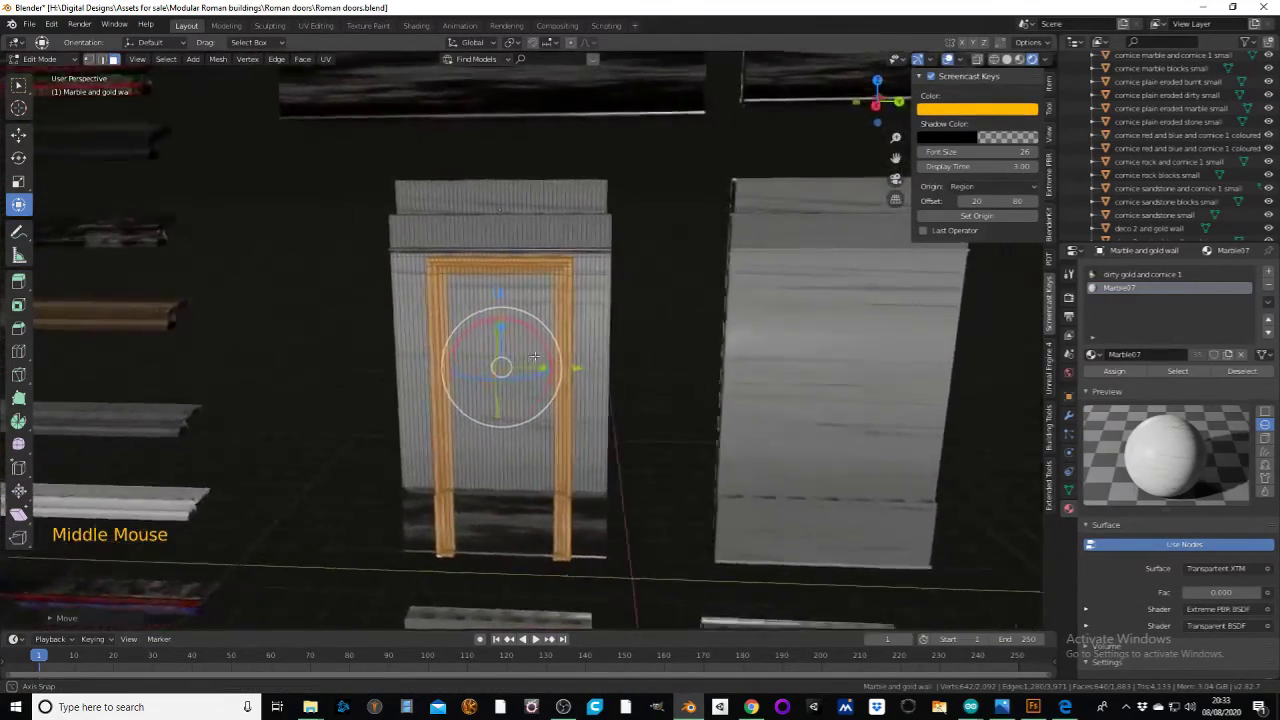
scroll(down, 3)
key(shift+d)
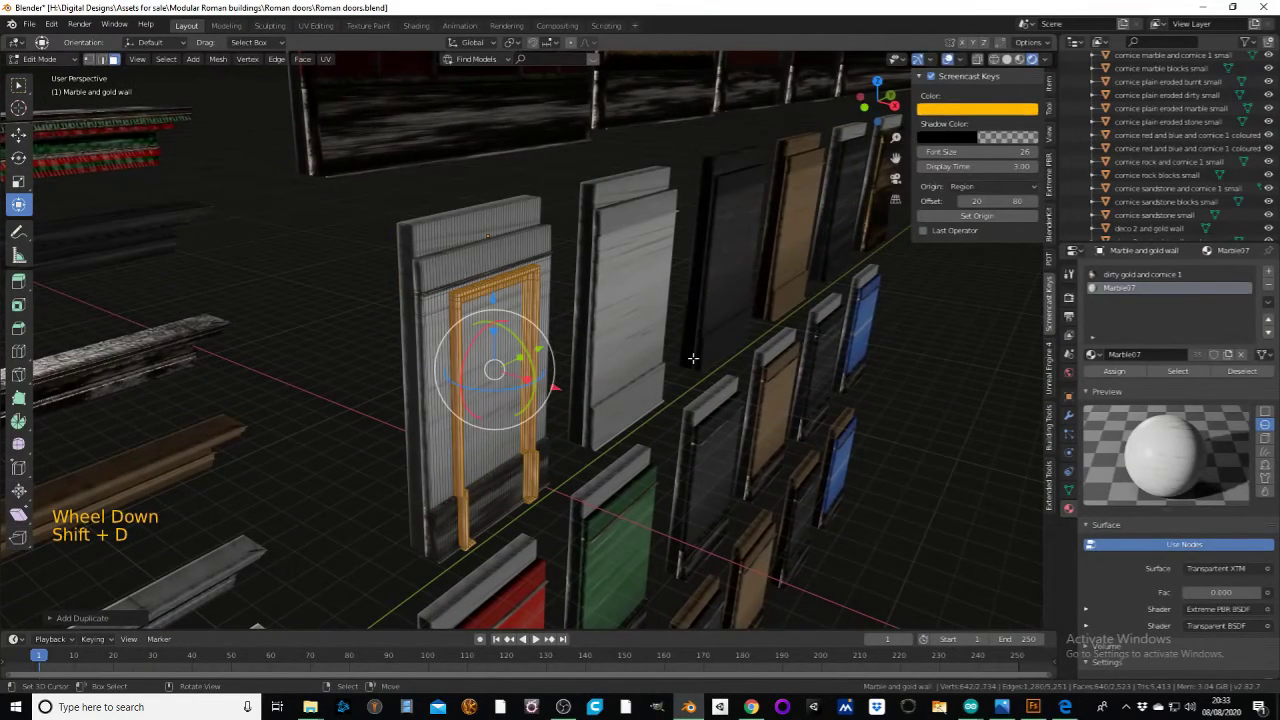
key(r)
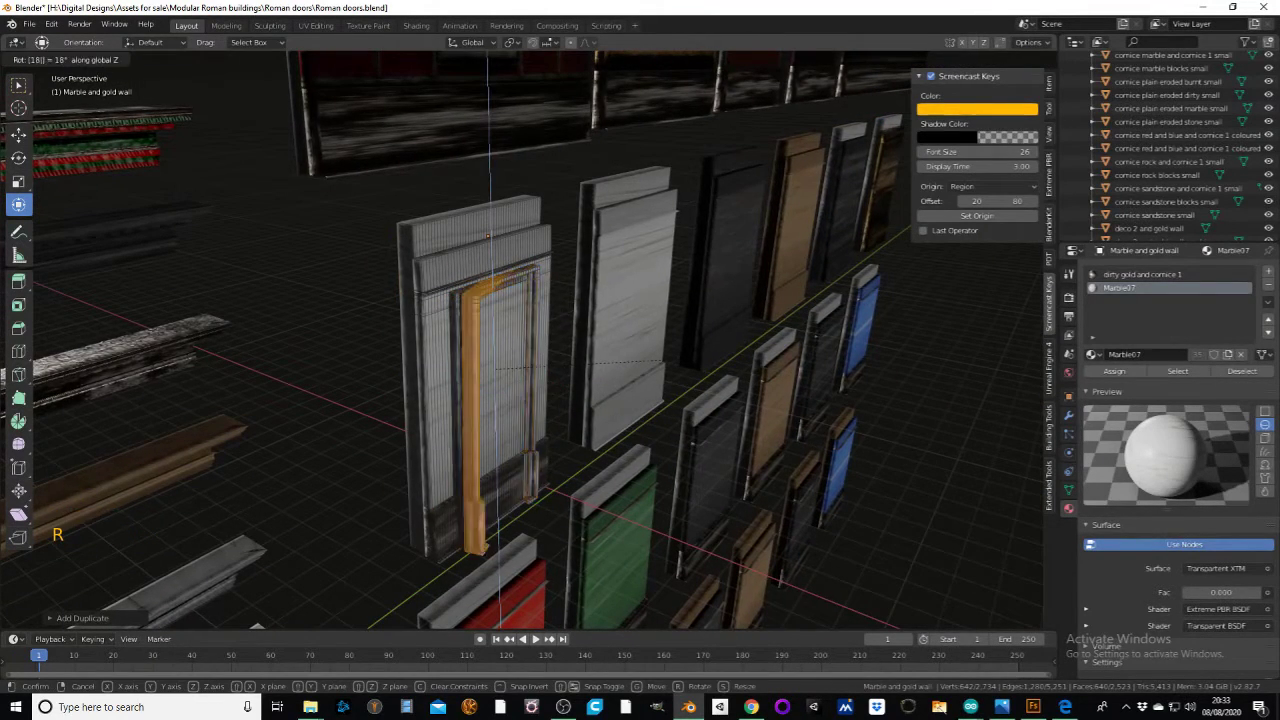
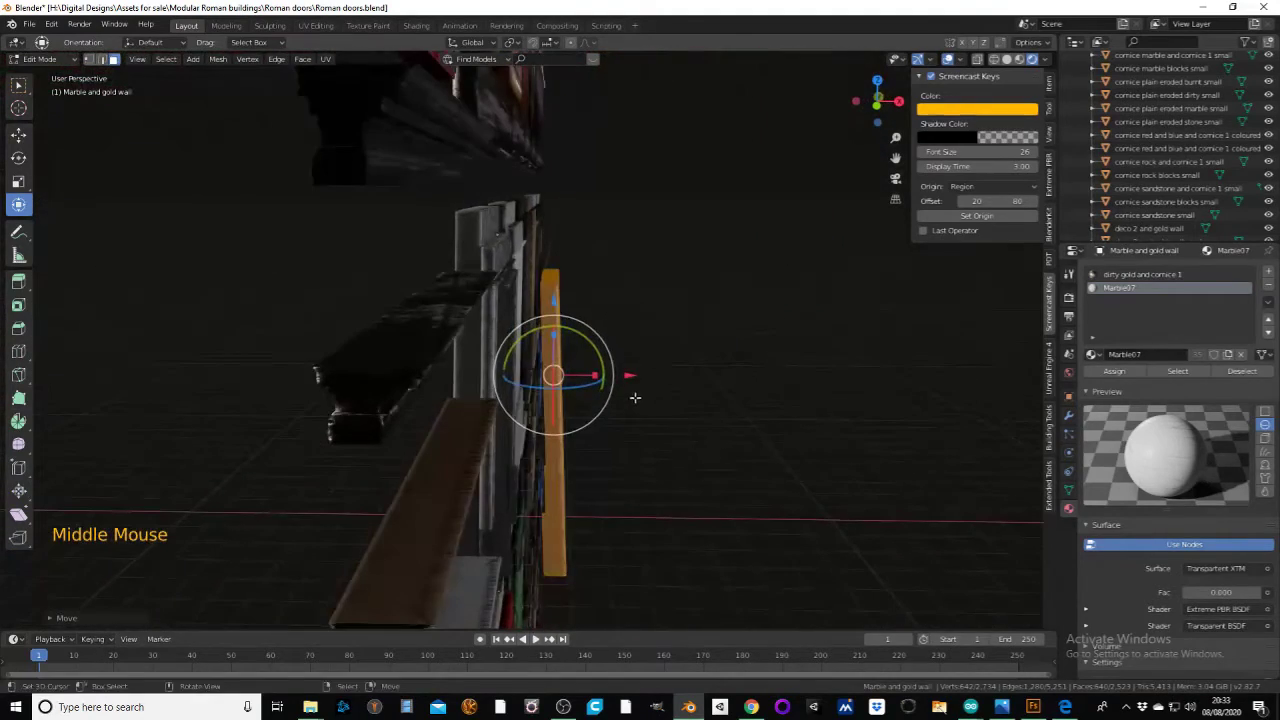
- Undo the trial rotation and separate the frame faces into their own object (P > Selection)
key(ctrl+z)
key(ctrl+z)
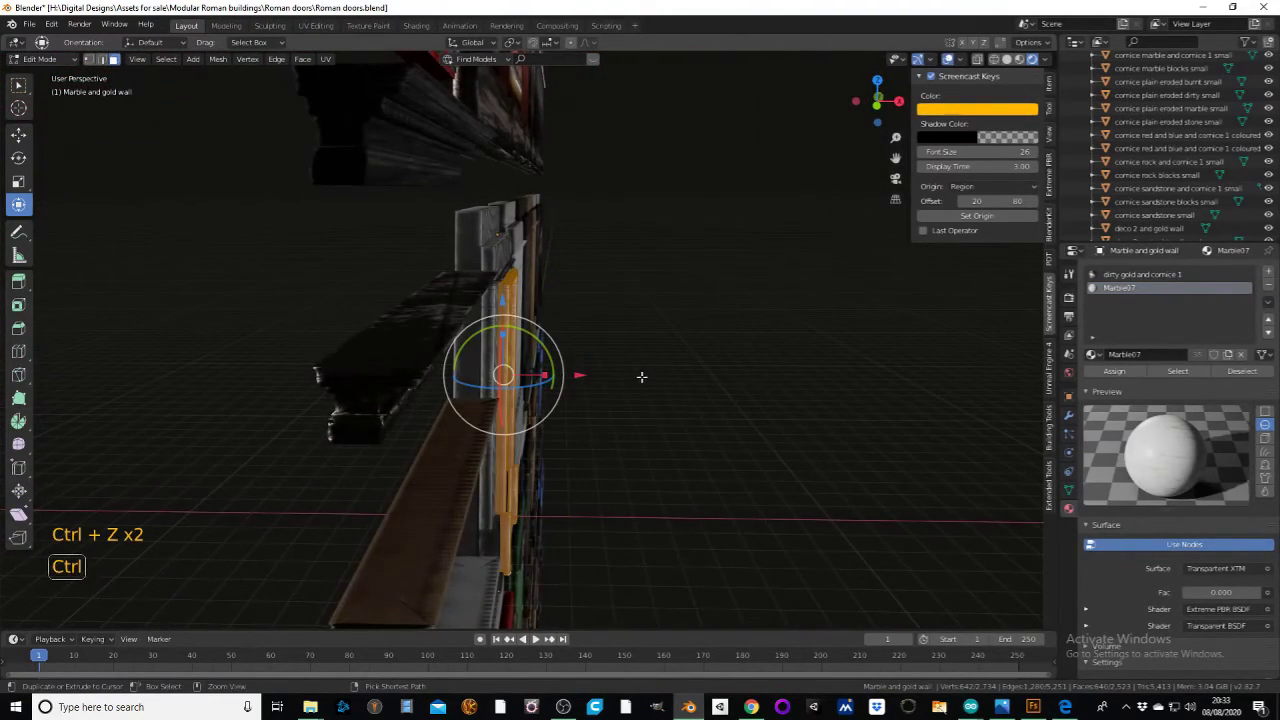
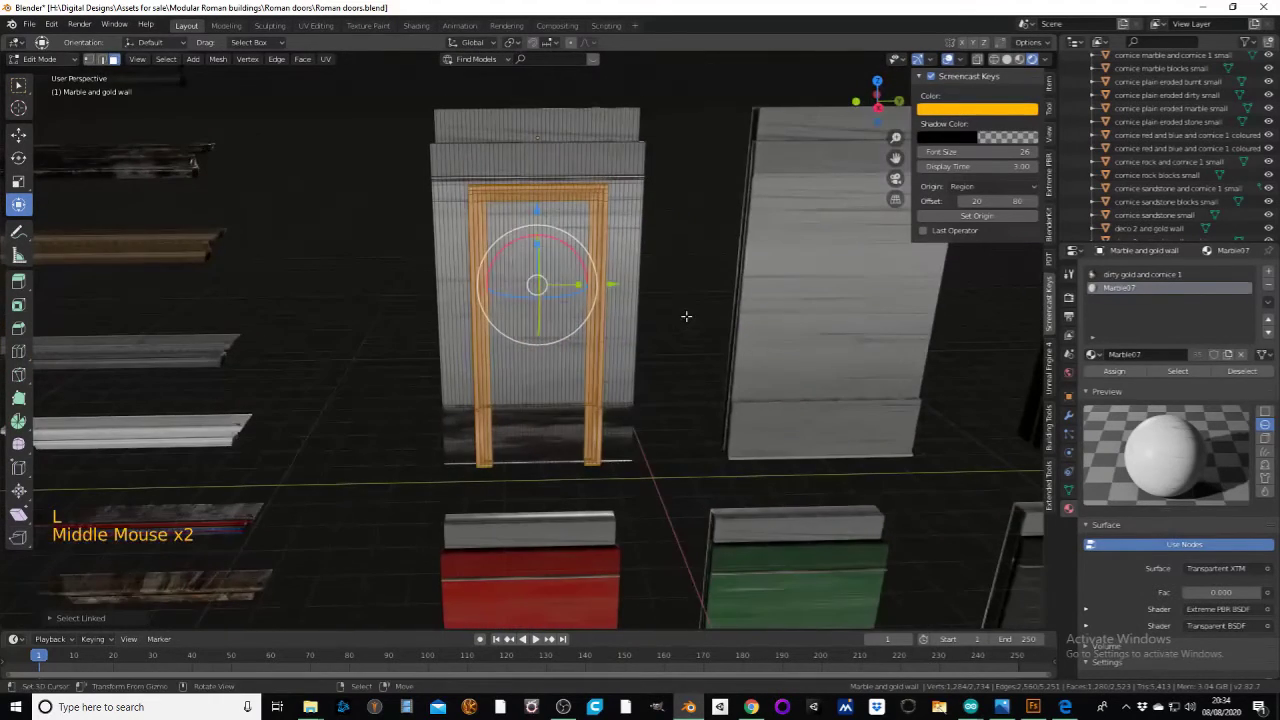
key(p)
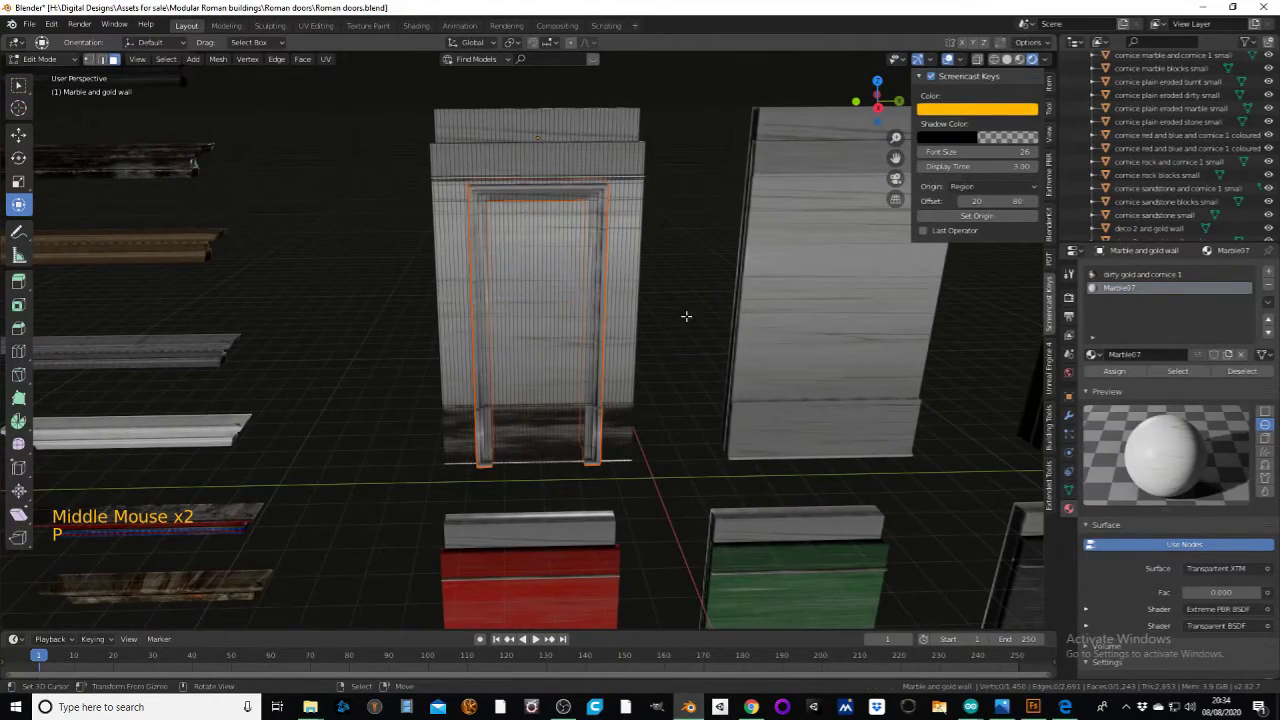
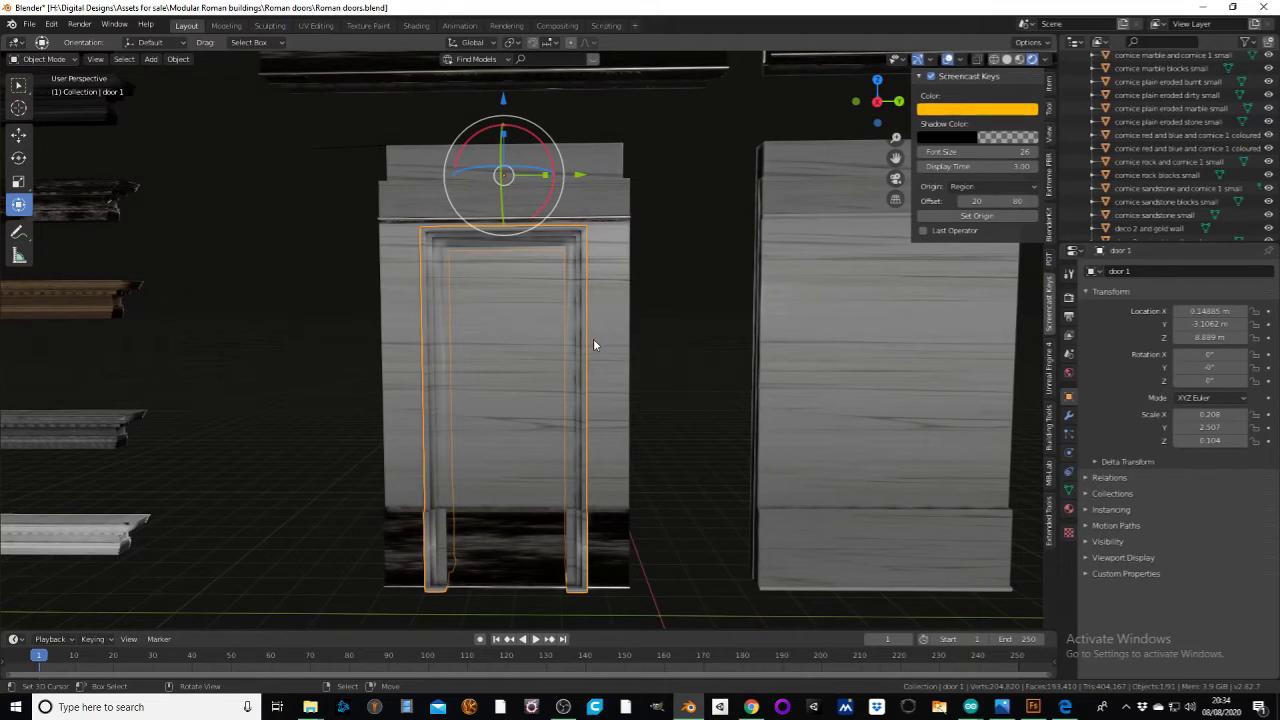
- Bring the wall into view and select the Marble and gold wall object
middle_click(579, 291)
scroll(down, 3)
middle_click(625, 286)
scroll(down, 3)
scroll(up, 3)
right_click(608, 260)
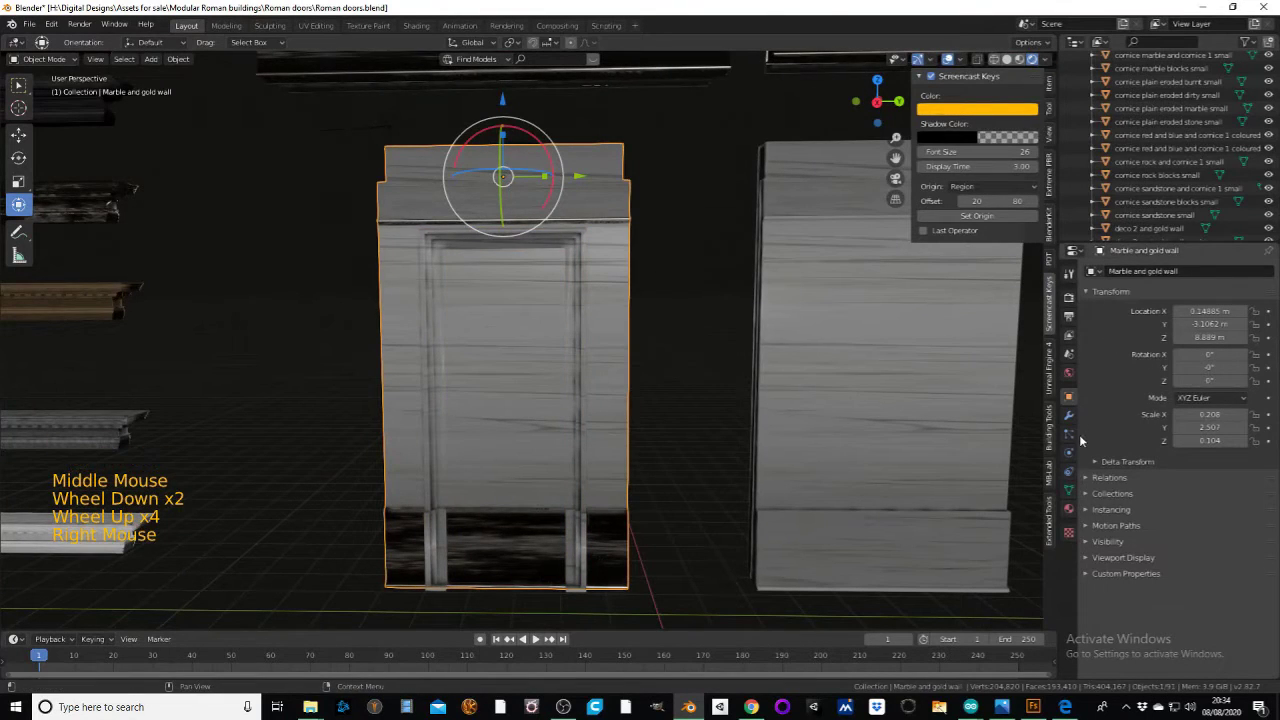
- Add a Boolean Difference modifier to the wall with door 1 as the cutting object
click(1076, 419)
click(1110, 277)
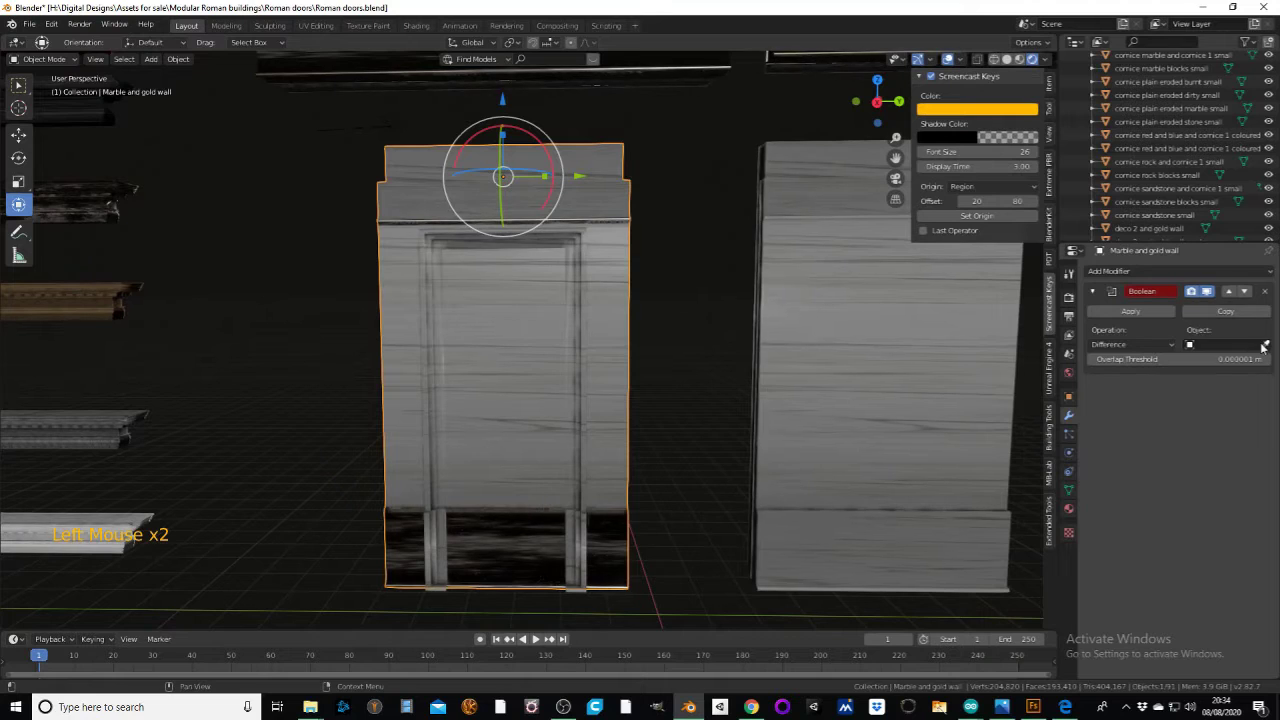
click(1272, 350)
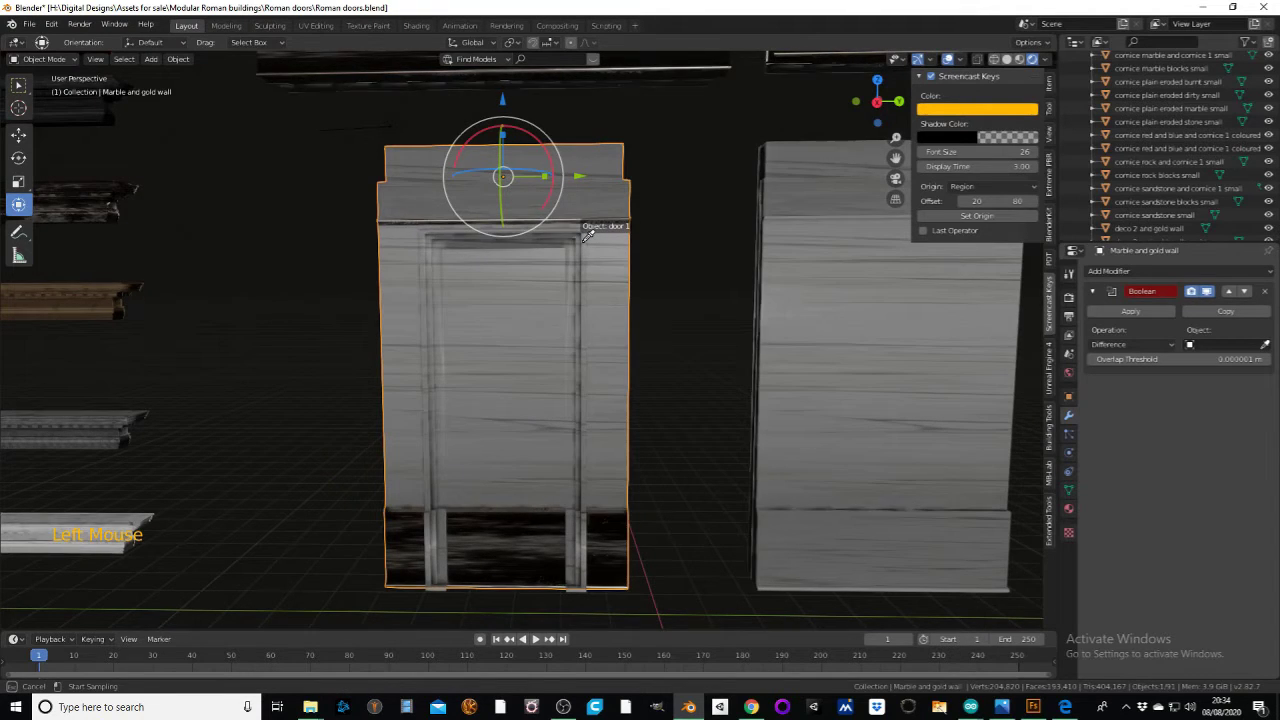
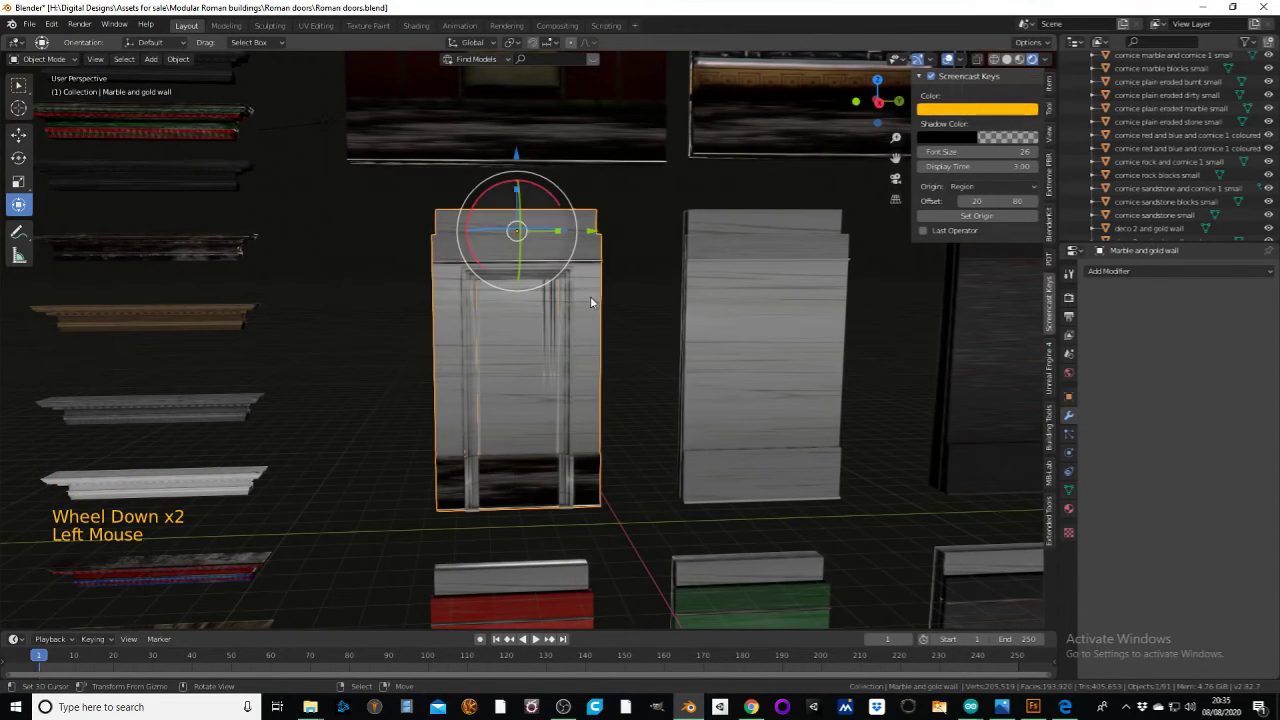
- Select the door frame and review its fit in the opening from several angles
right_click(568, 294)
middle_click(591, 290)
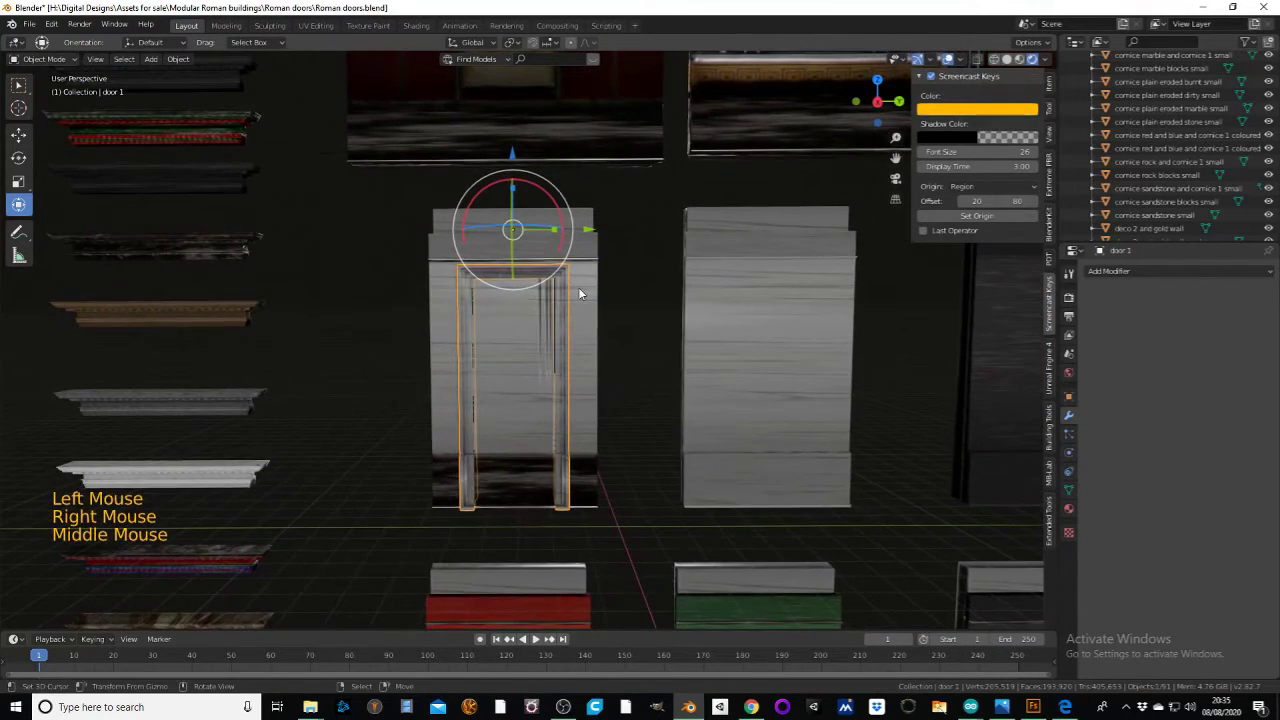
key(g)
middle_click(724, 292)
scroll(up, 3)
middle_click(684, 310)
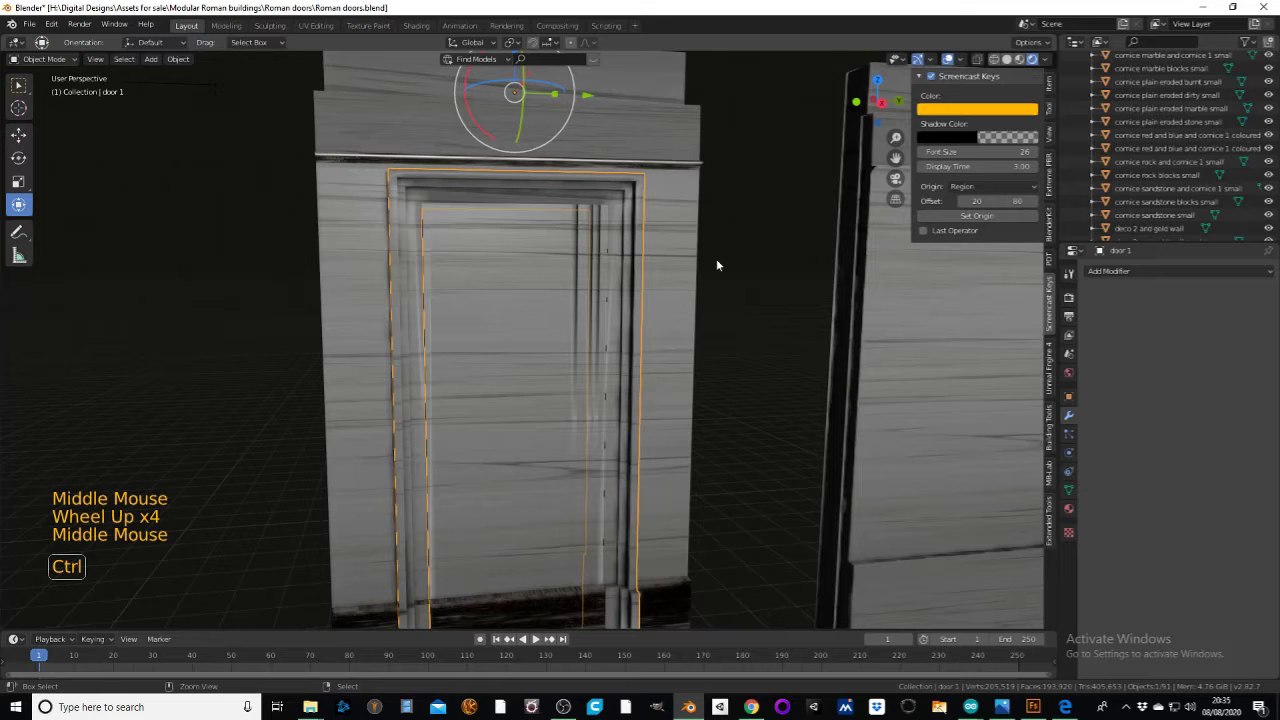
- Step back through recent edits, then cut the door 1 shape out of the wall with the Boolean
key(ctrl+z)
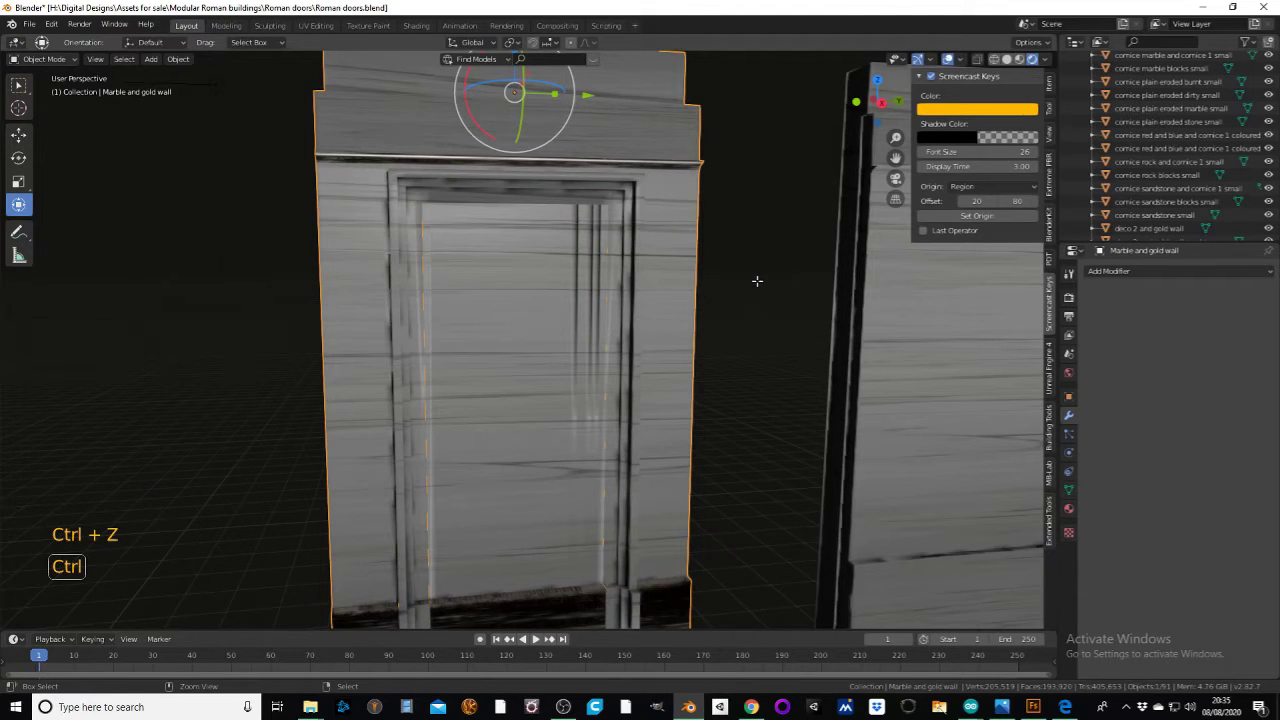
key(ctrl+z)
key(ctrl+z)
key(ctrl+z)
key(ctrl+z)
key(ctrl+z)
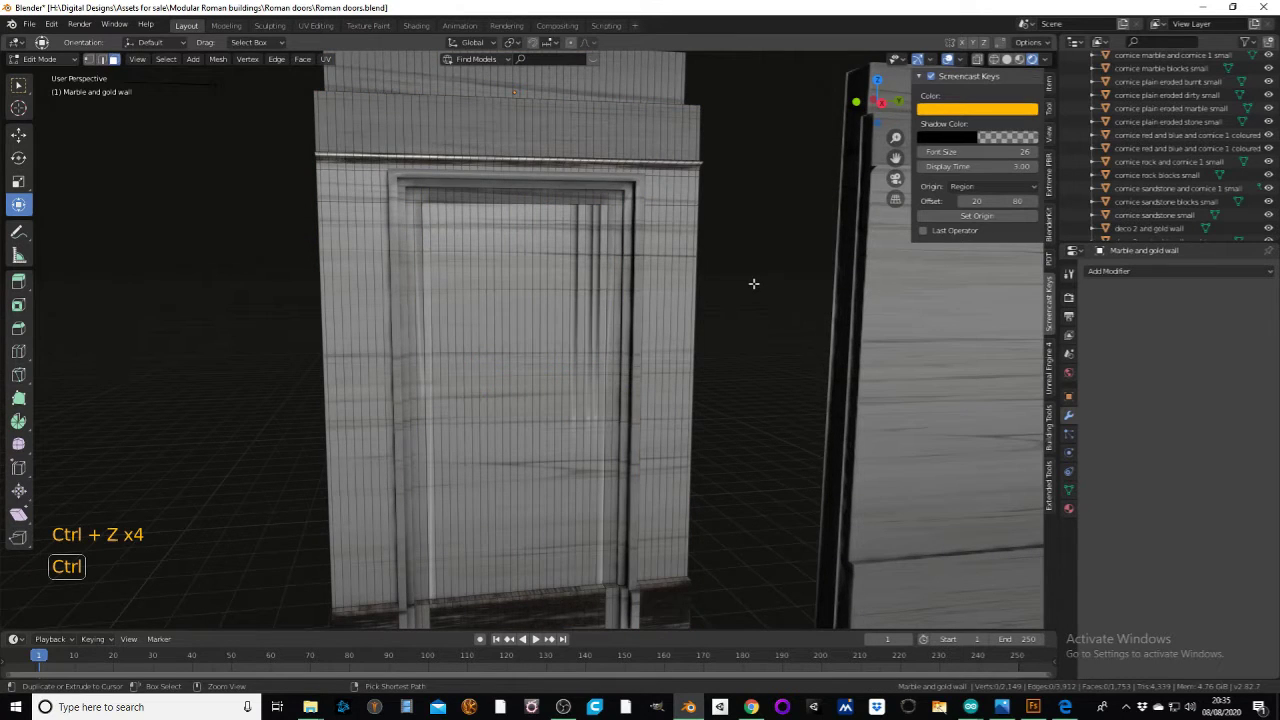
key(ctrl+z)
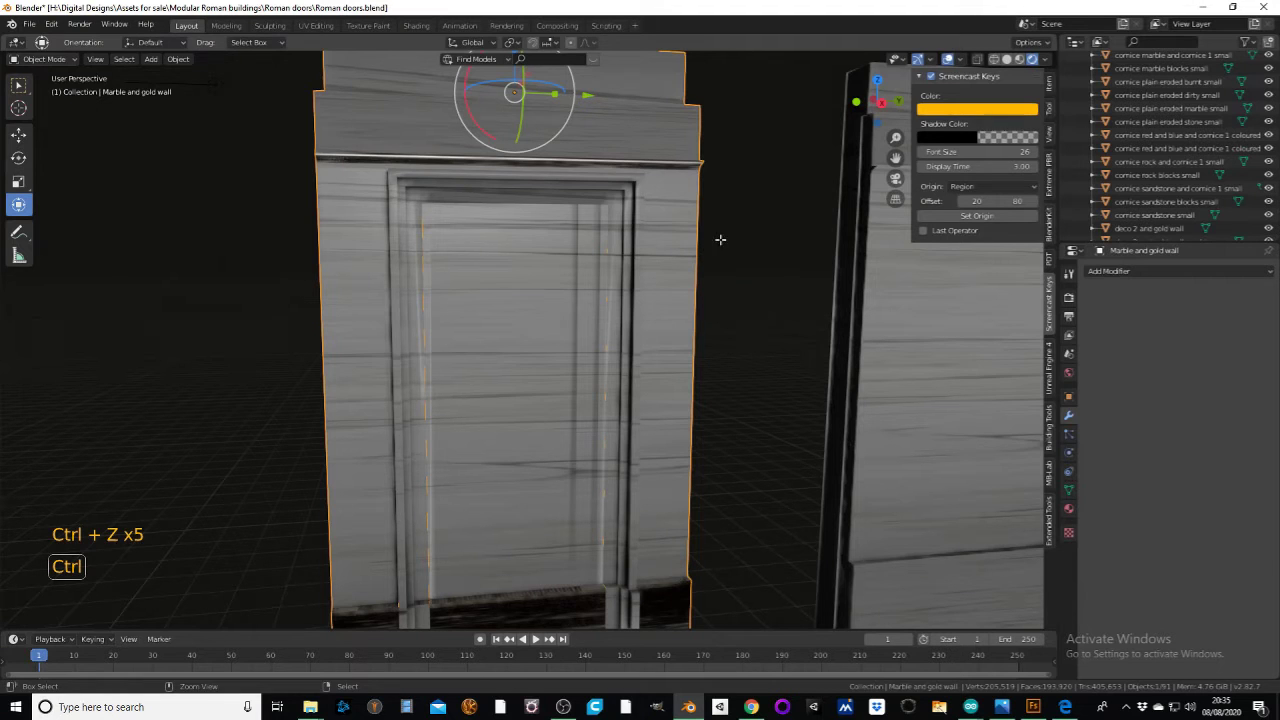
key(ctrl+z)
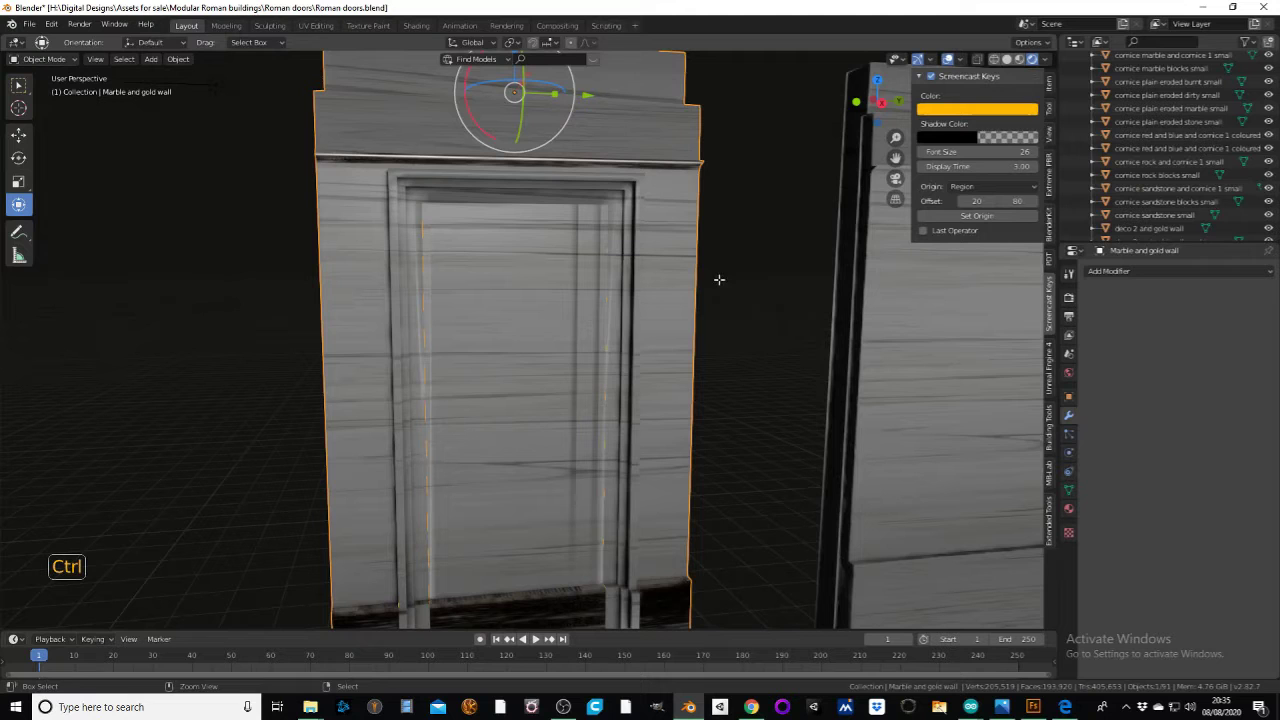
key(ctrl+z)
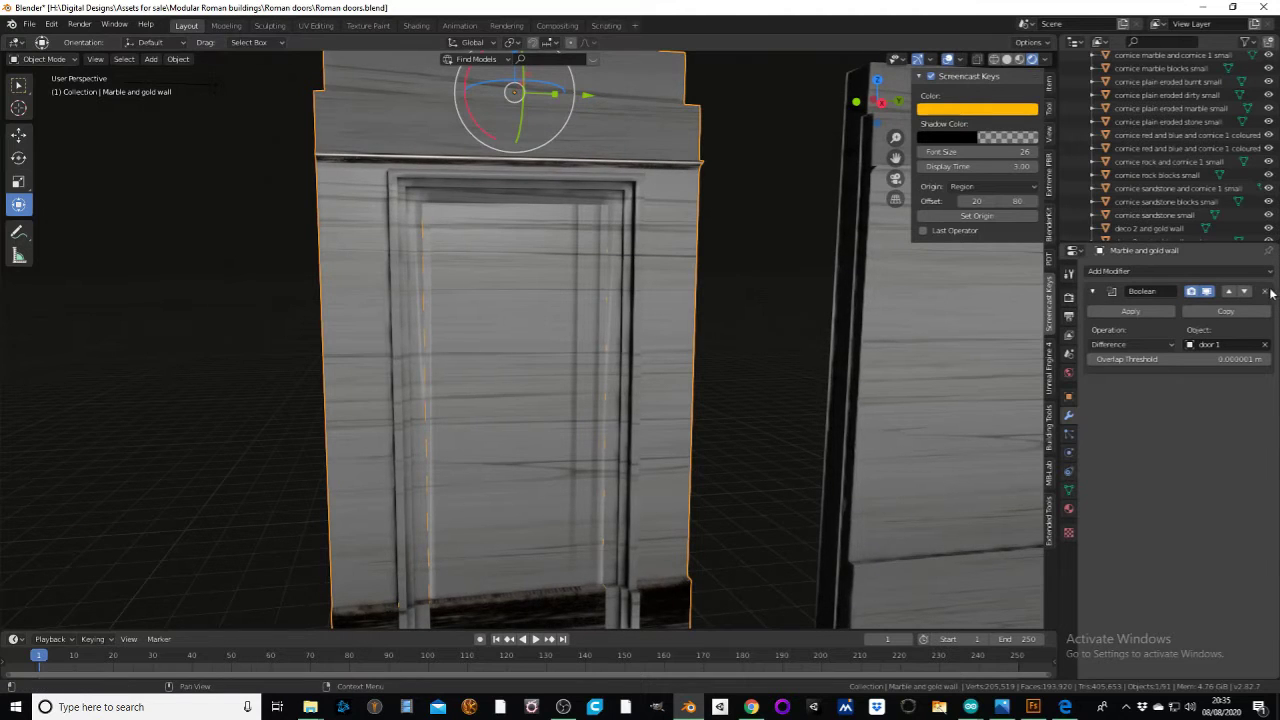
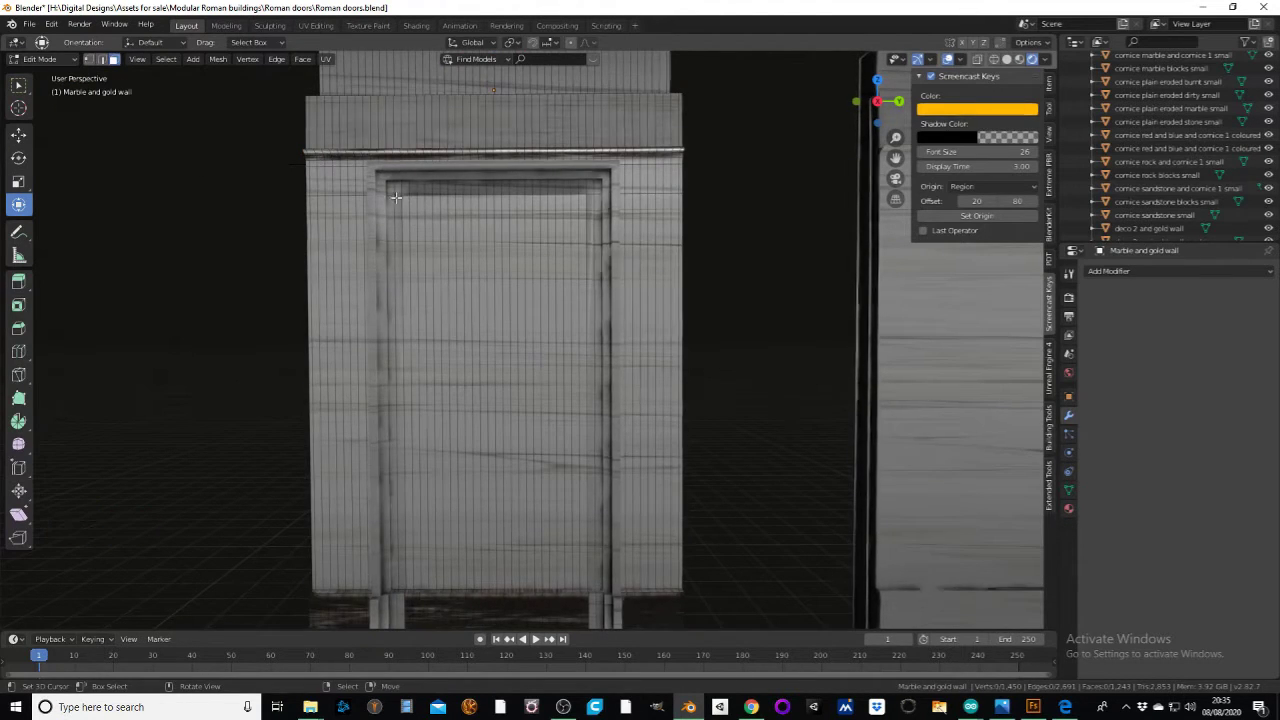
- Add loop cuts (Ctrl+R) dividing the wall geometry that fills the door opening
key(ctrl+r)
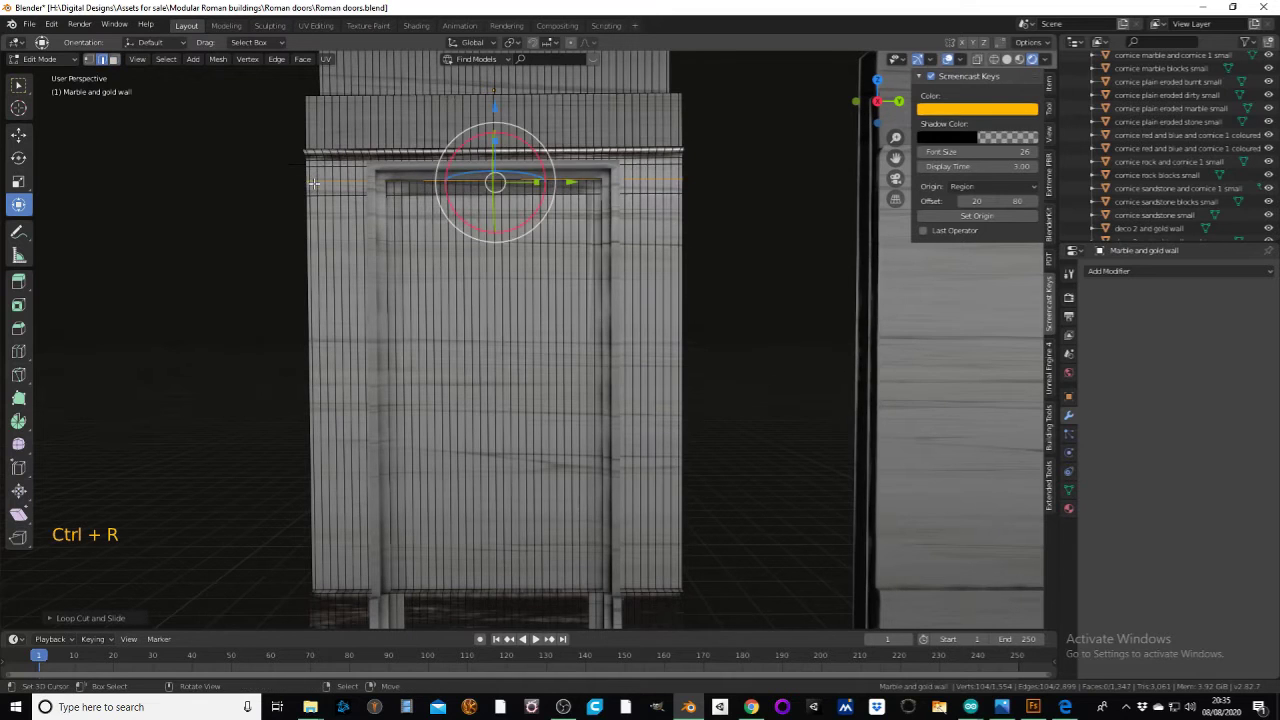
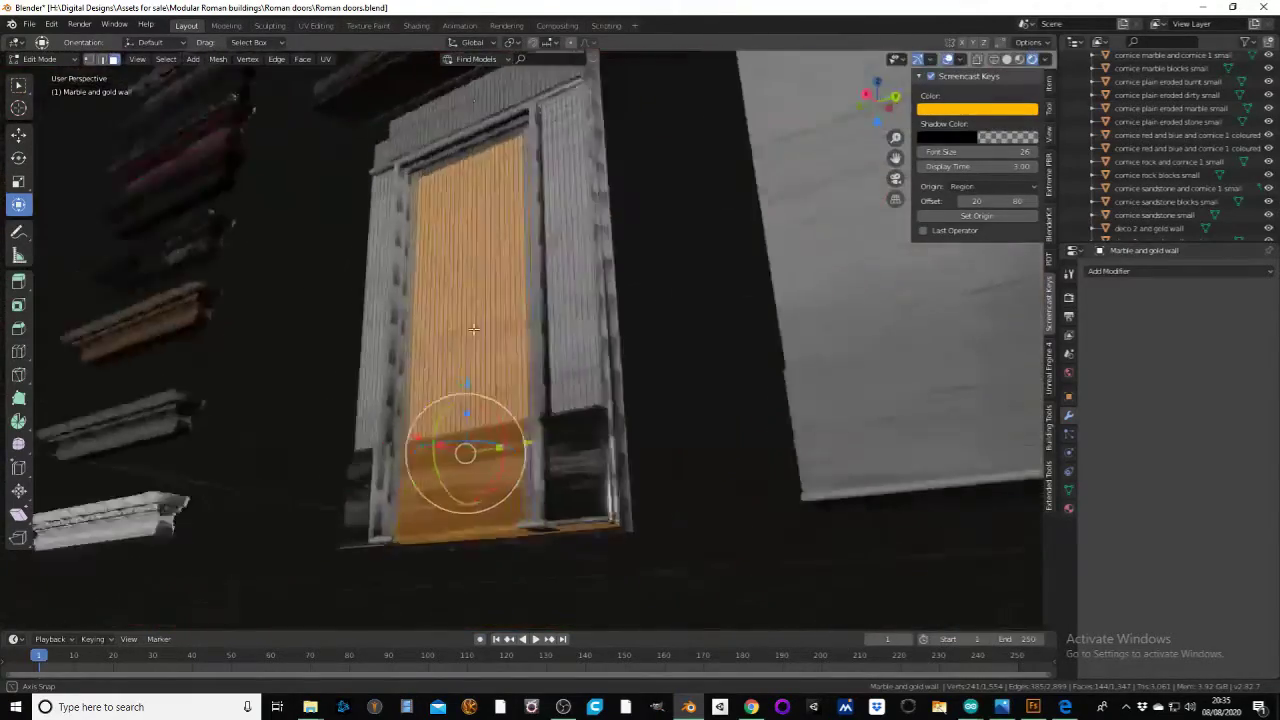
key(c)
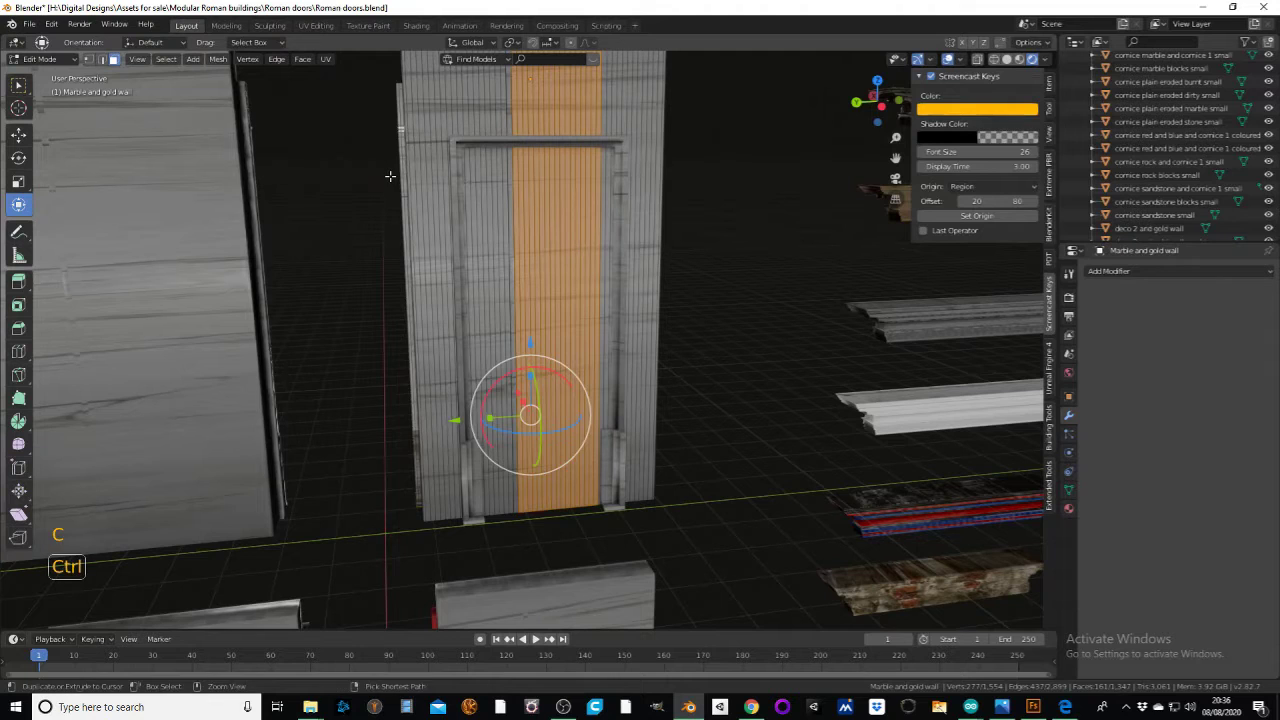
key(ctrl+r)
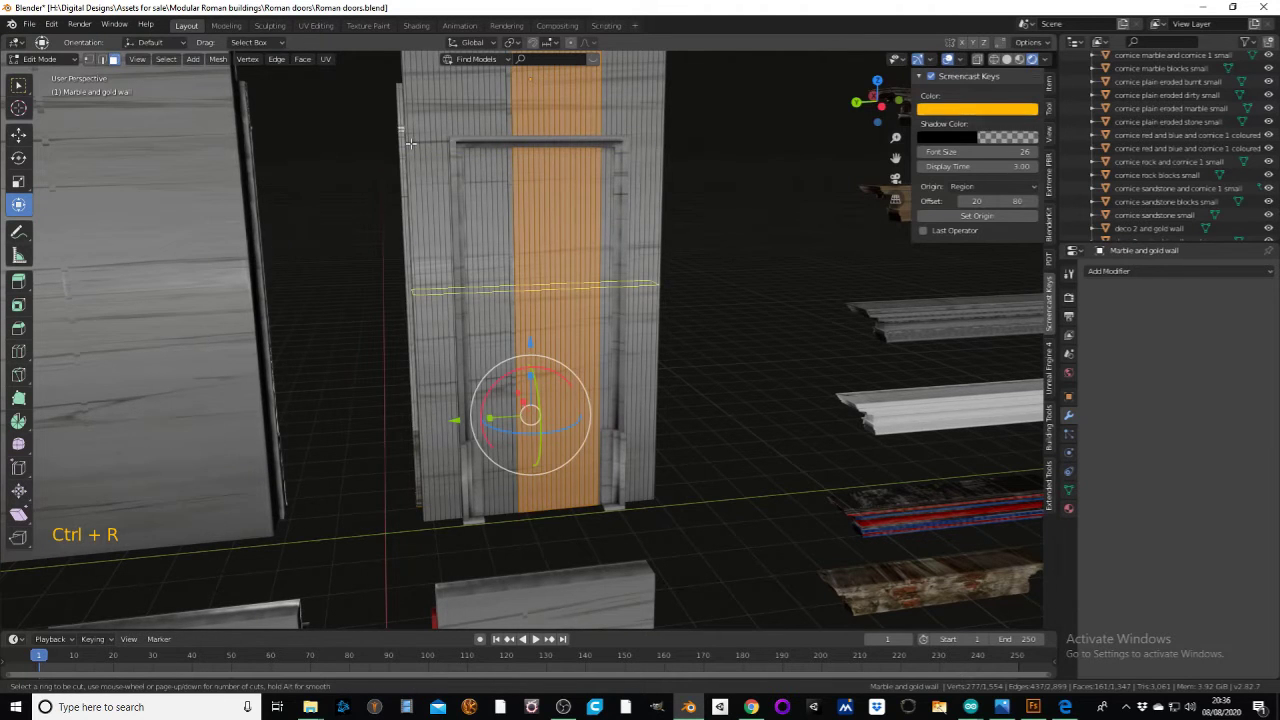
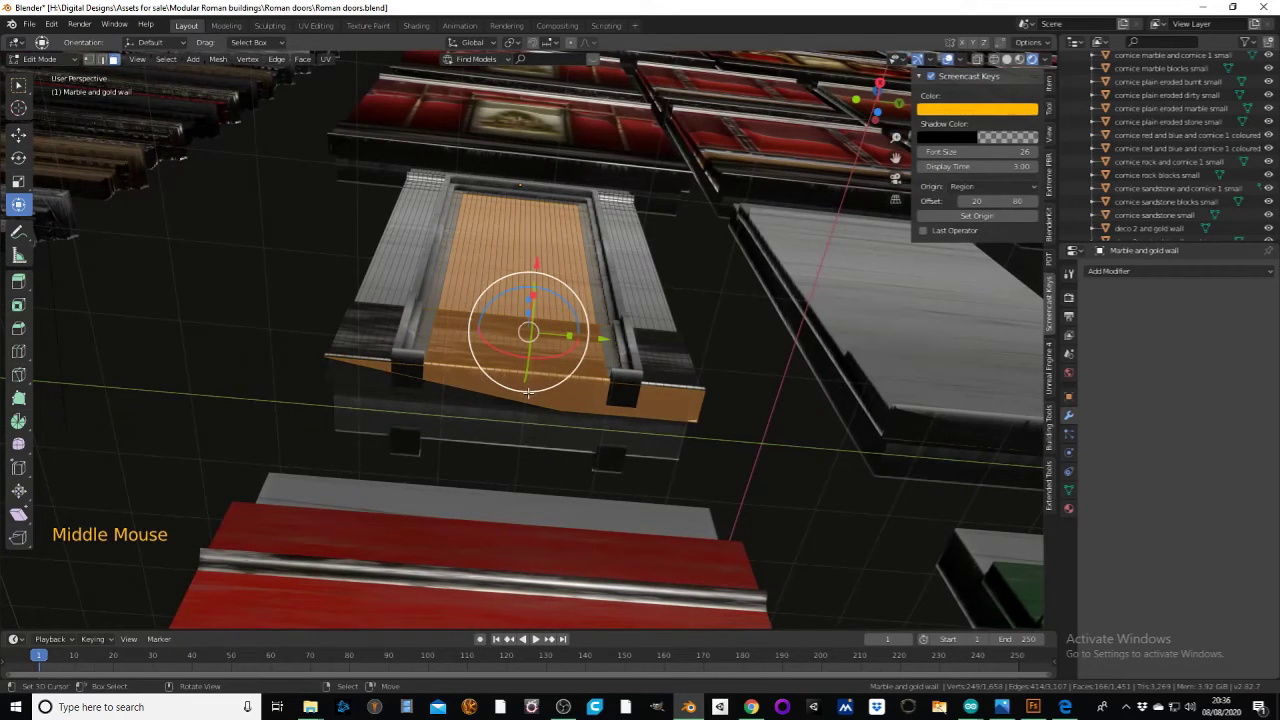
- Circle-select the unwanted faces inside the doorway, leaving the inner panel
key(c)
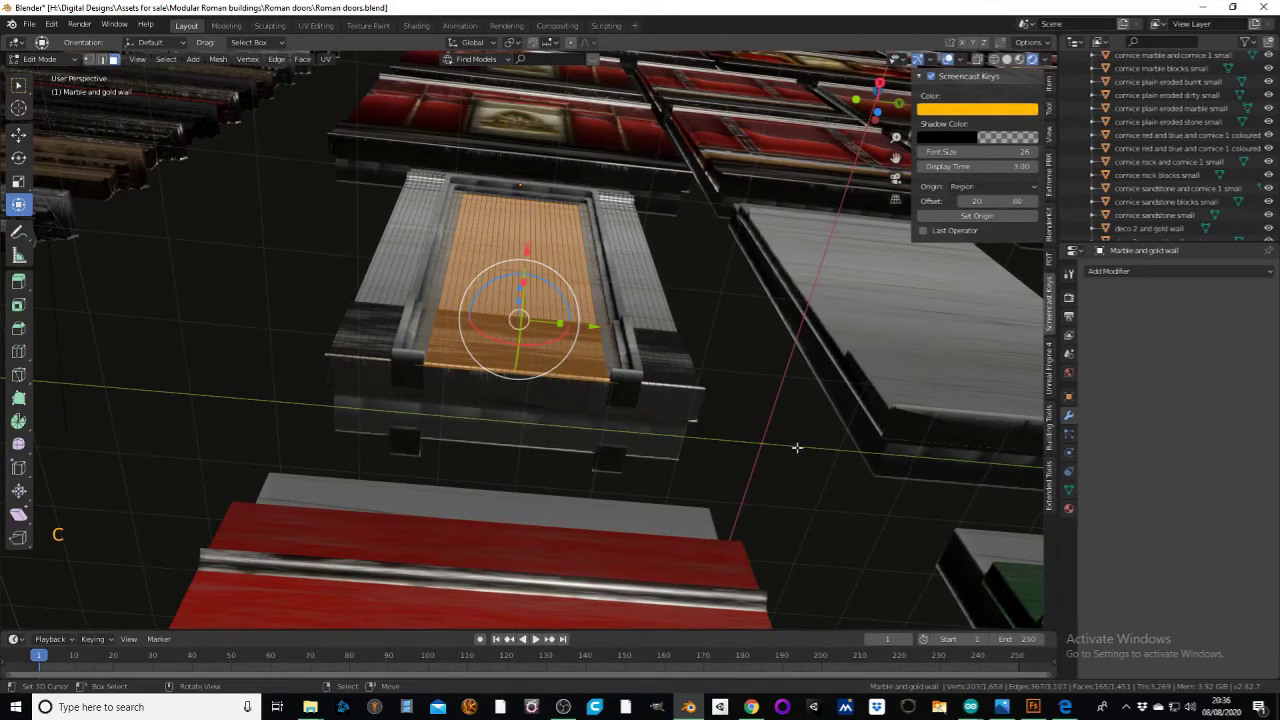
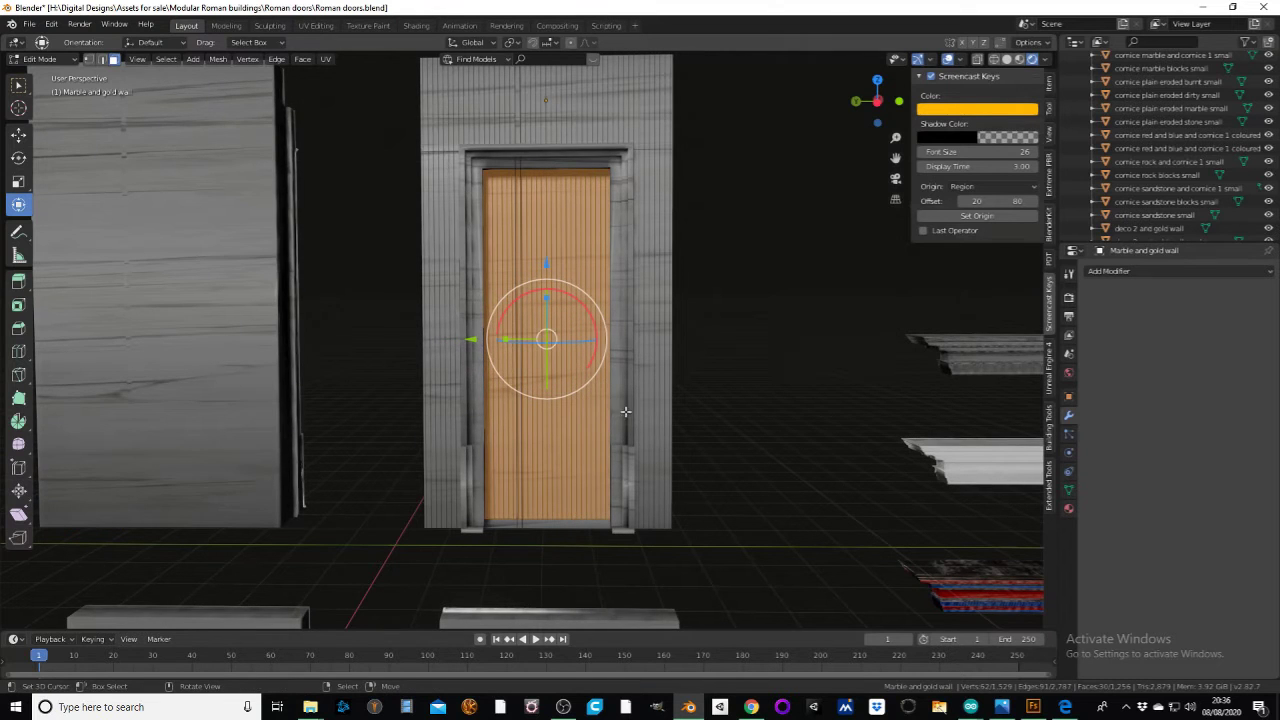
key(c)
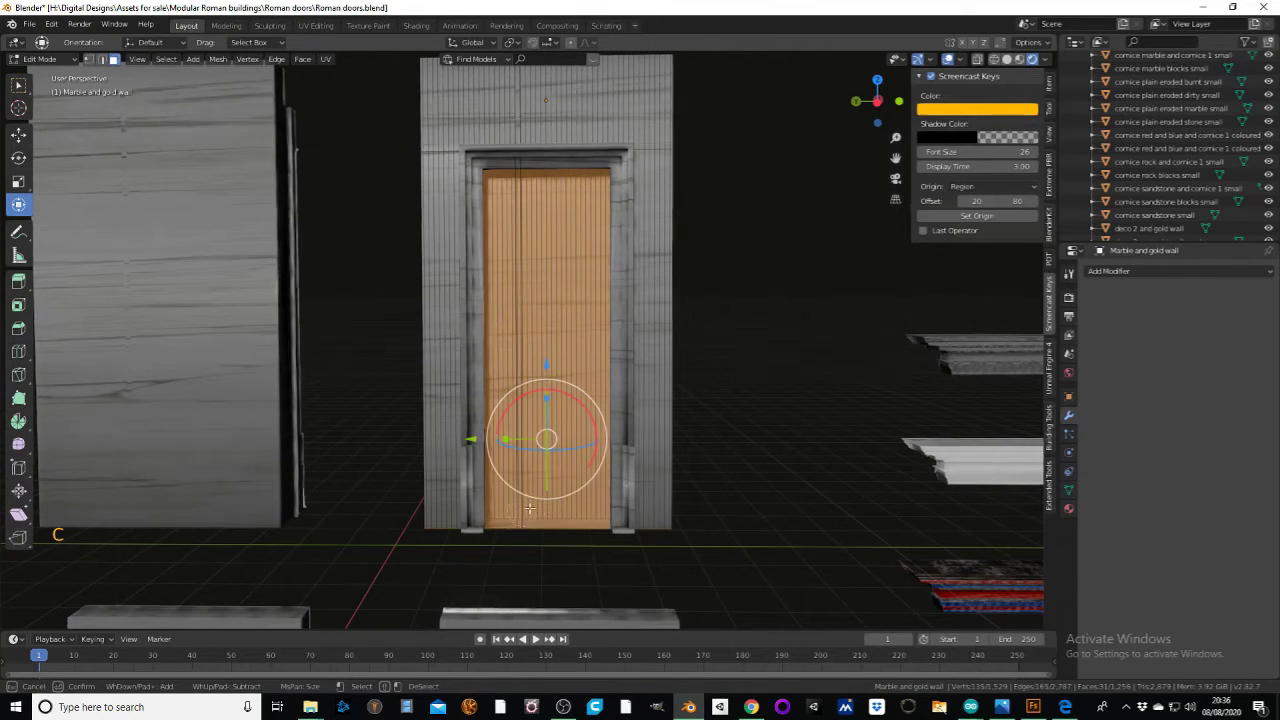
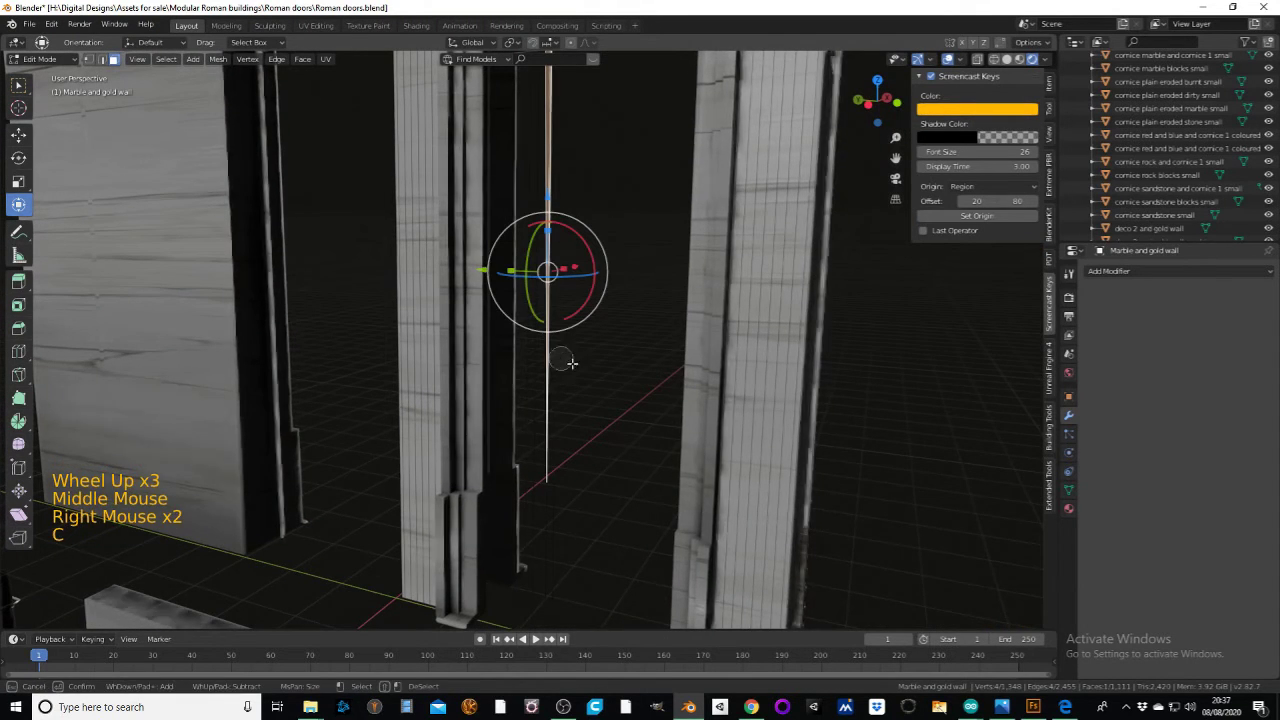
- Delete the doorway fill faces and the thin inner strip (X > Faces) so the doorway opens through the wall
key(x)
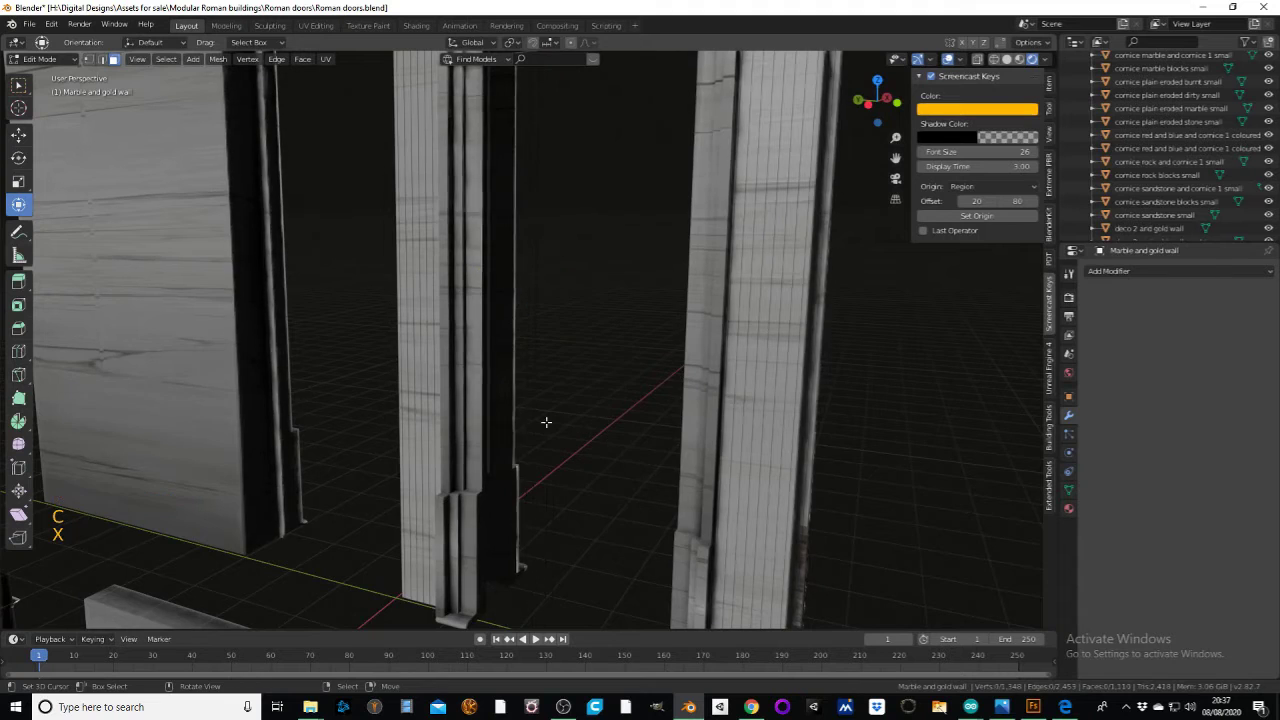
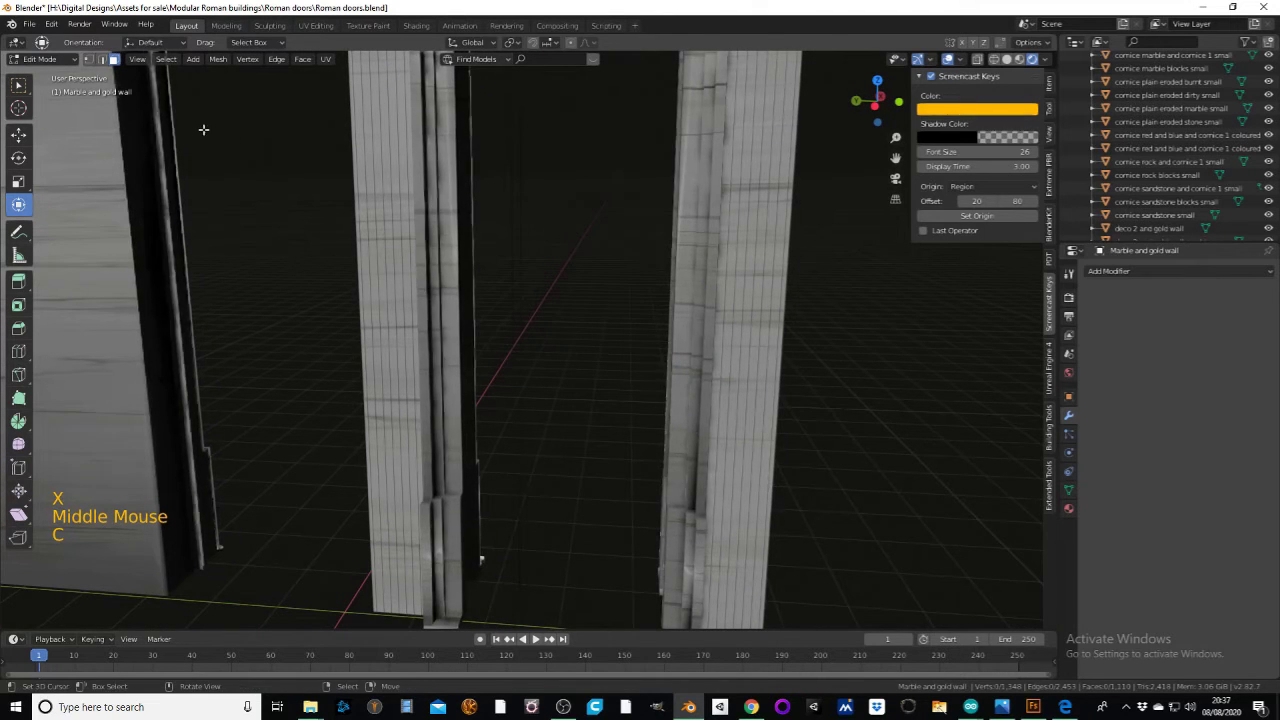
click(105, 65)
key(c)
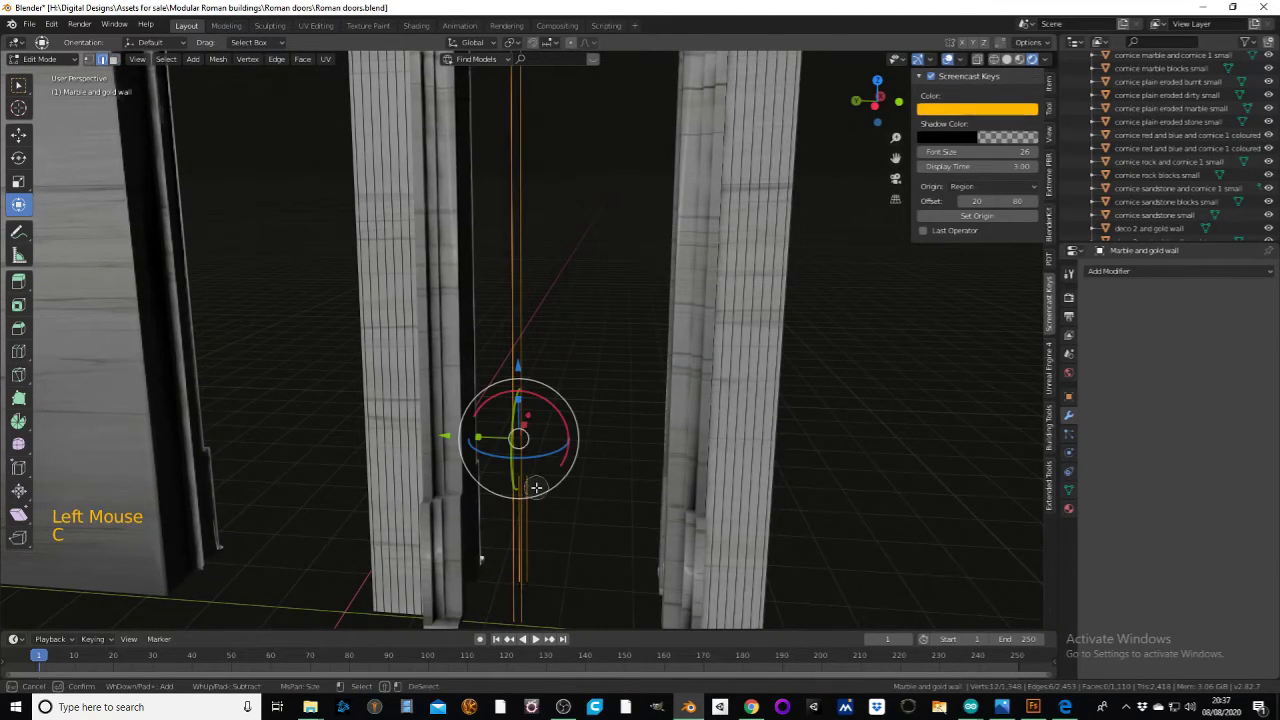
key(x)
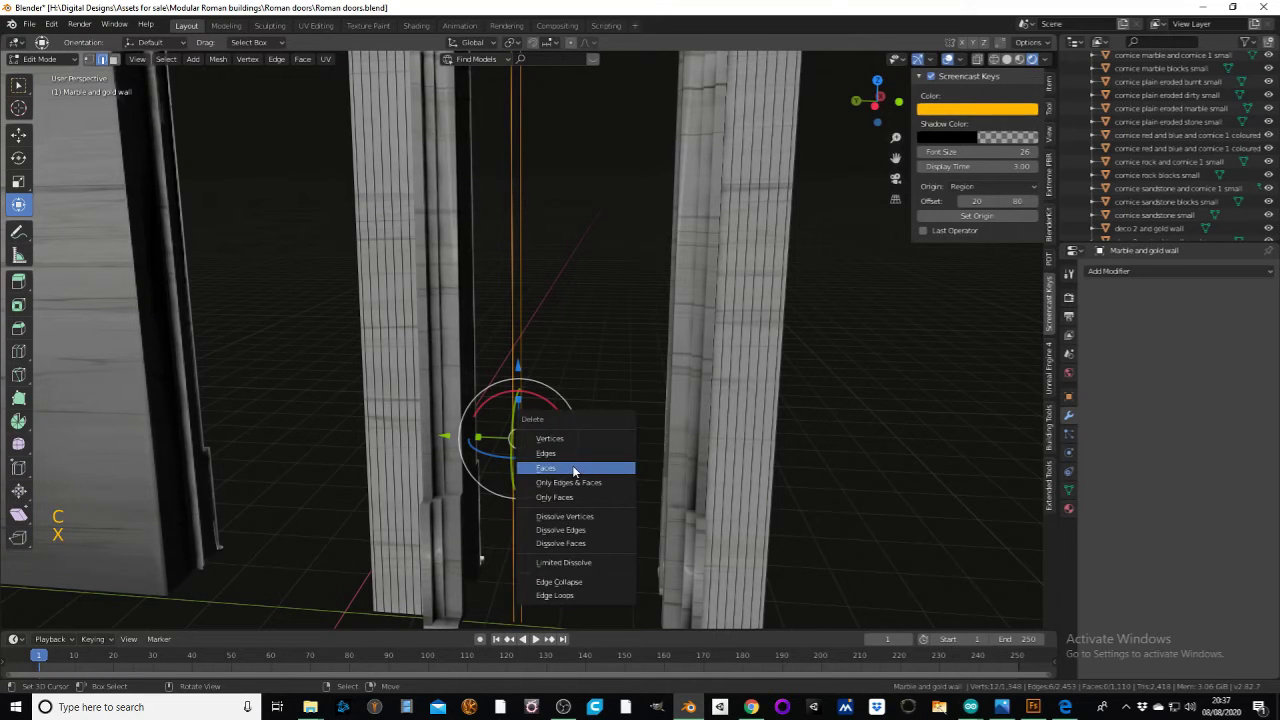
key(c)
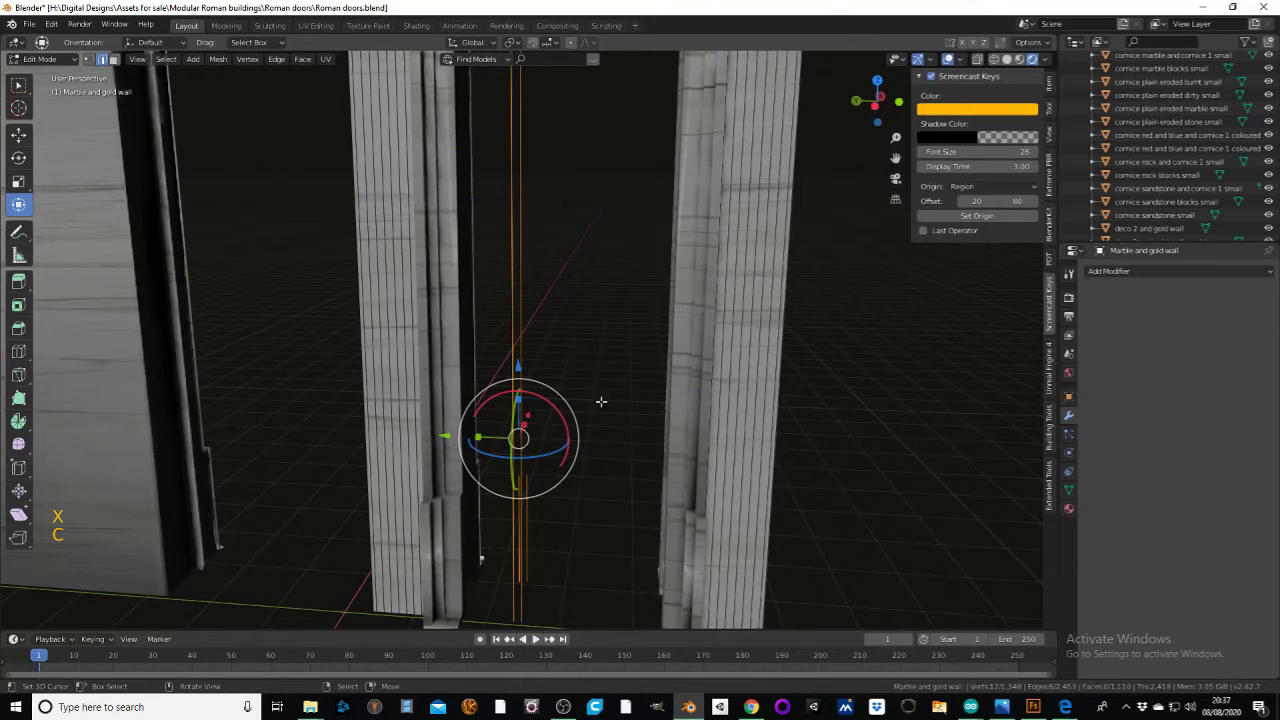
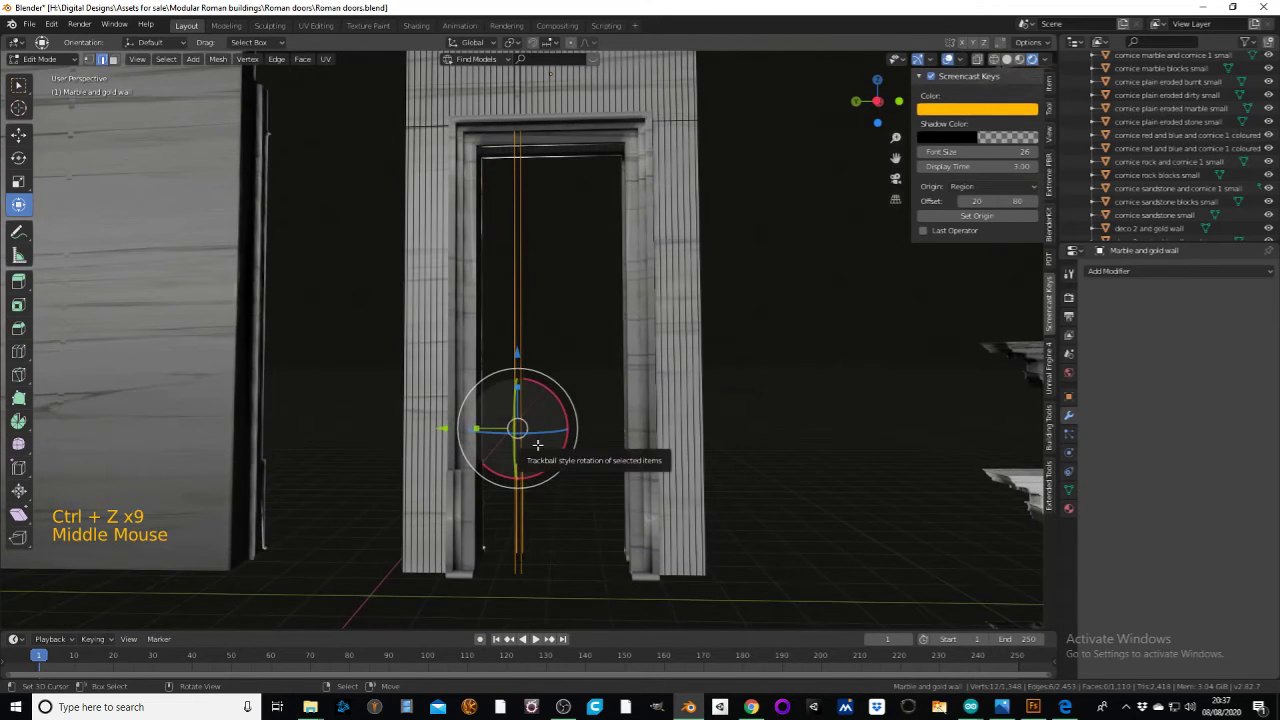
key(x)
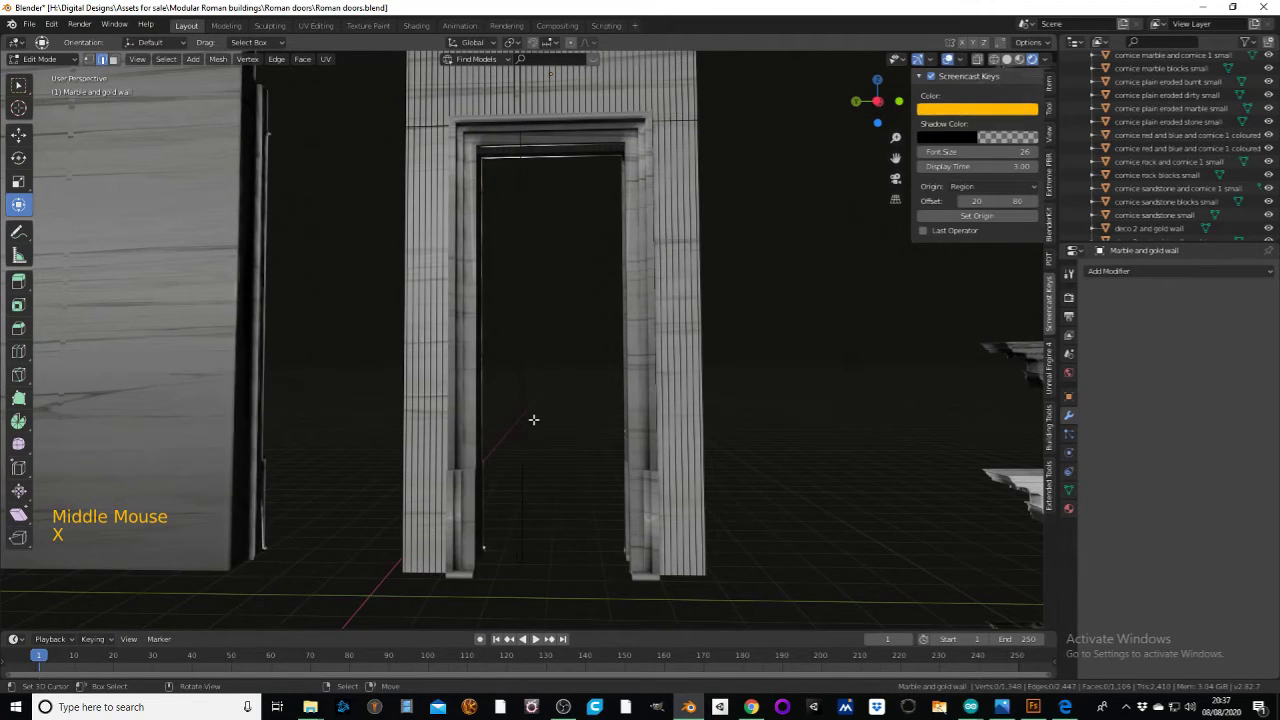
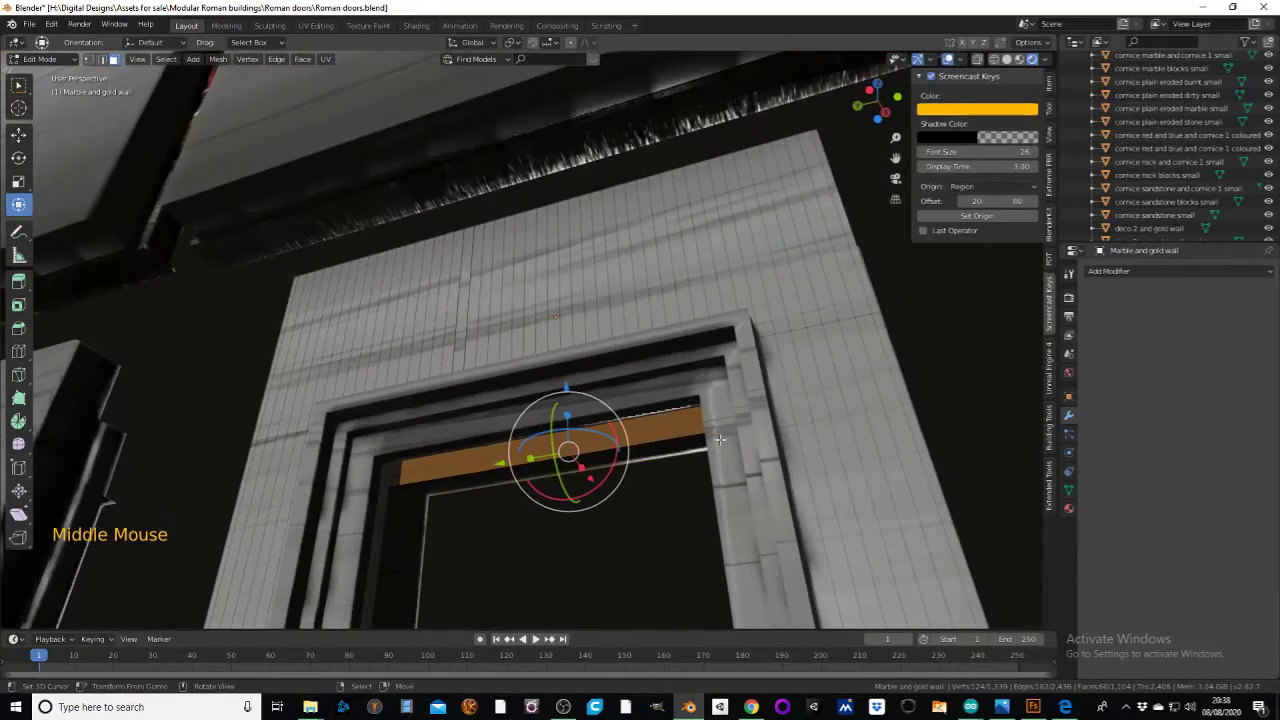
- Delete the leftover strip of faces along the top of the doorway (X > Faces)
key(x)
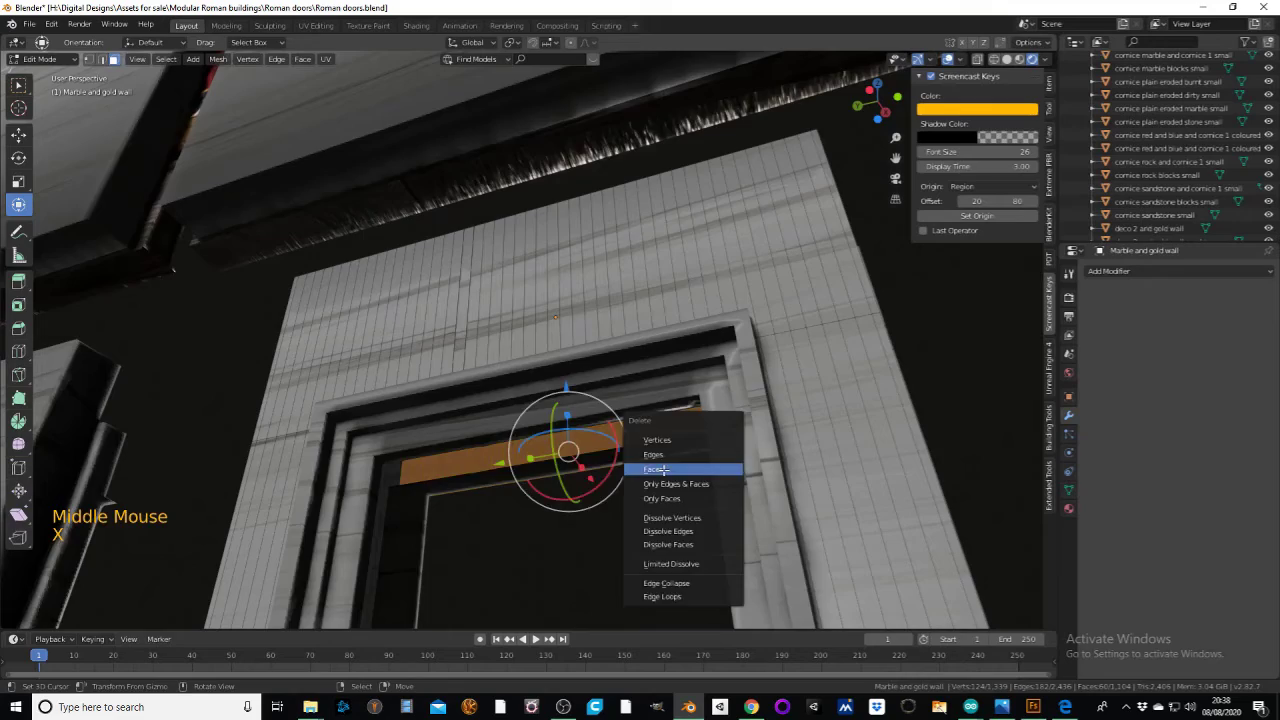
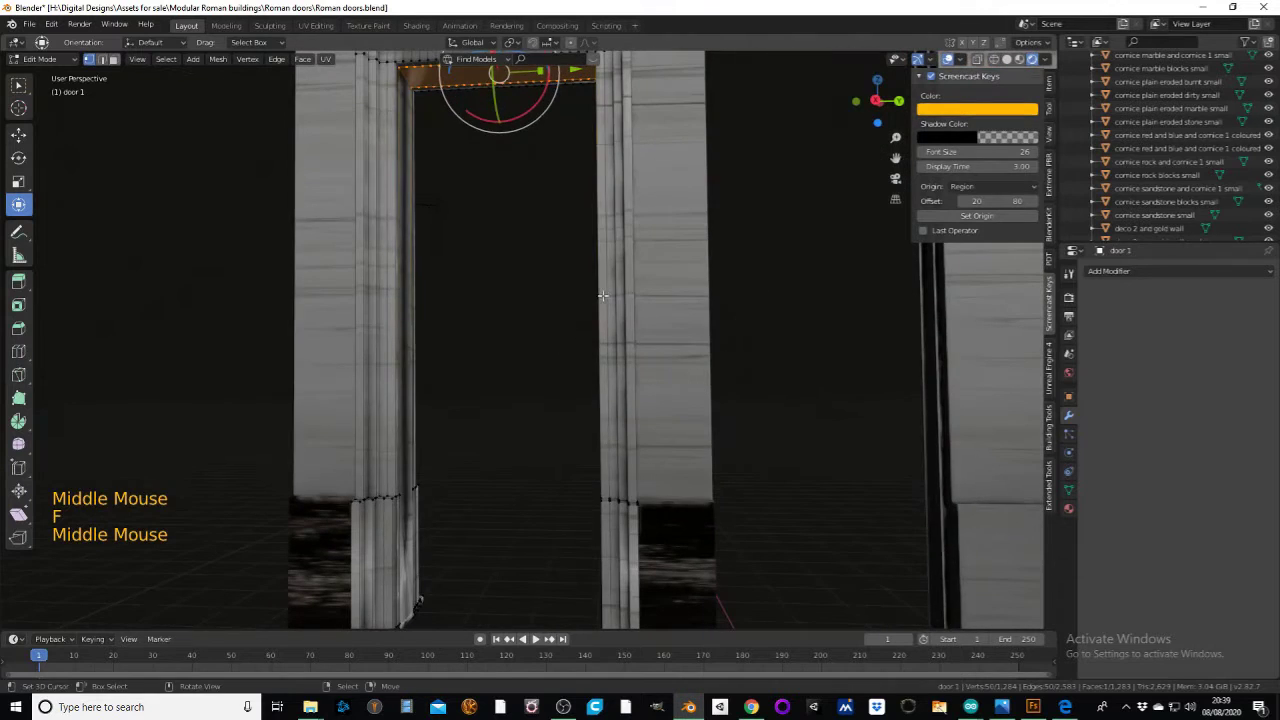
- Select all of door 1's faces and UV-unwrap them
key(a)
key(u)
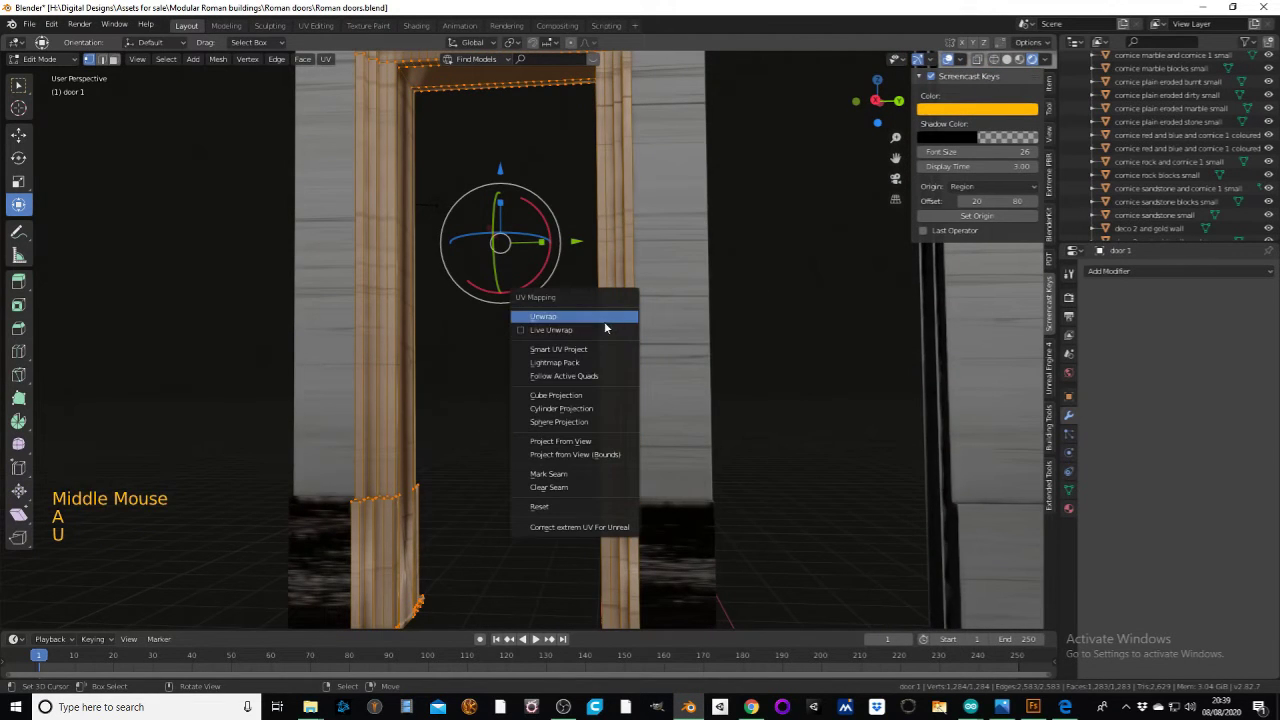
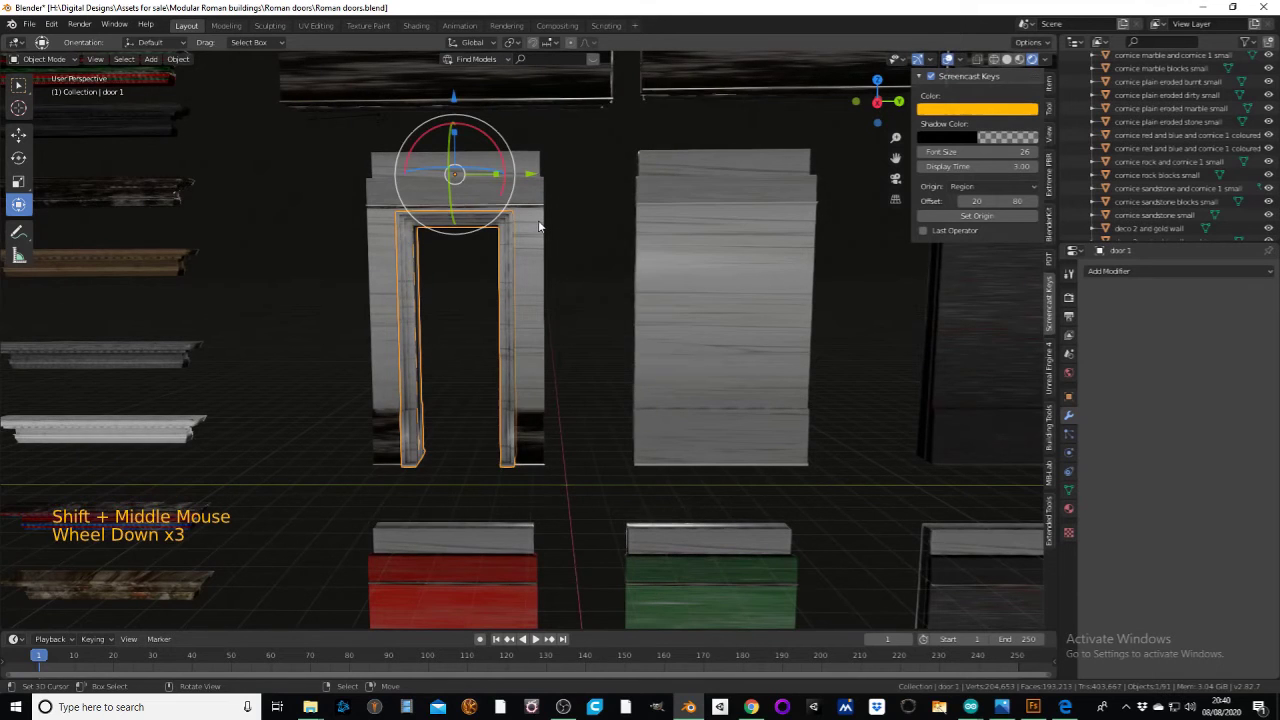
- Duplicate door 1 as door 1.001 and place the copy inside the Marble wall block
key(shift+d)
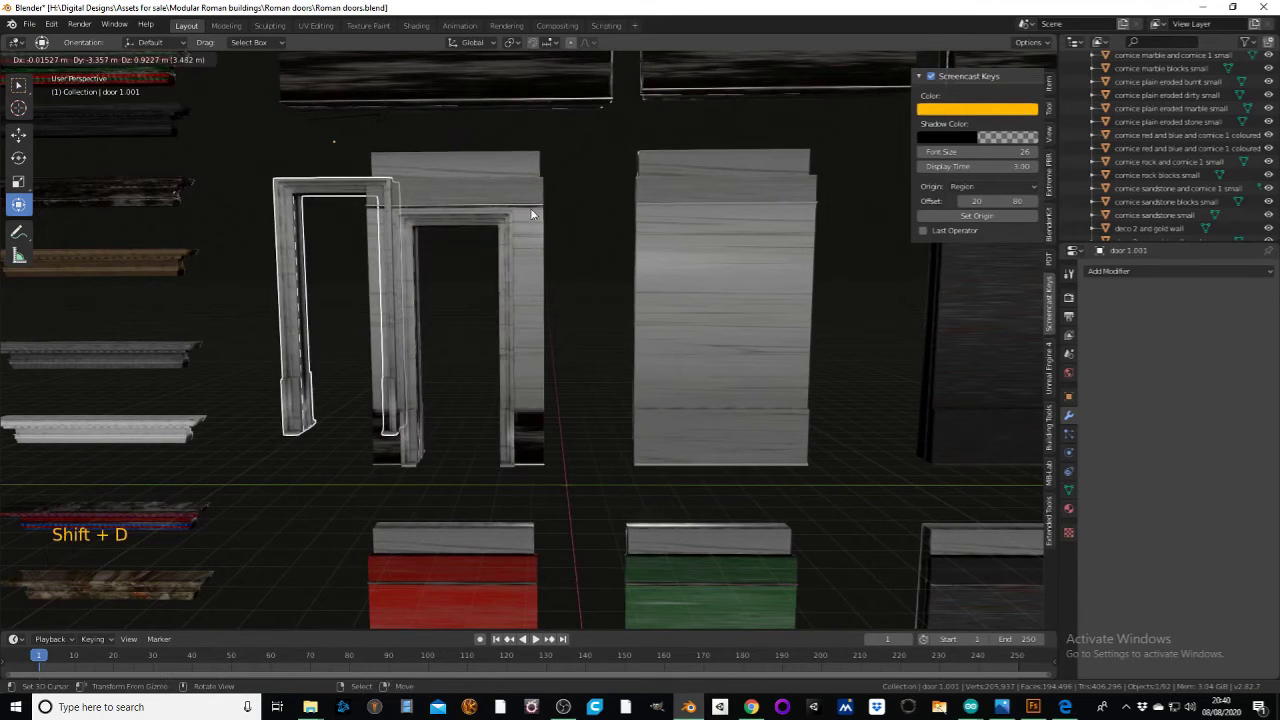
click(534, 178)
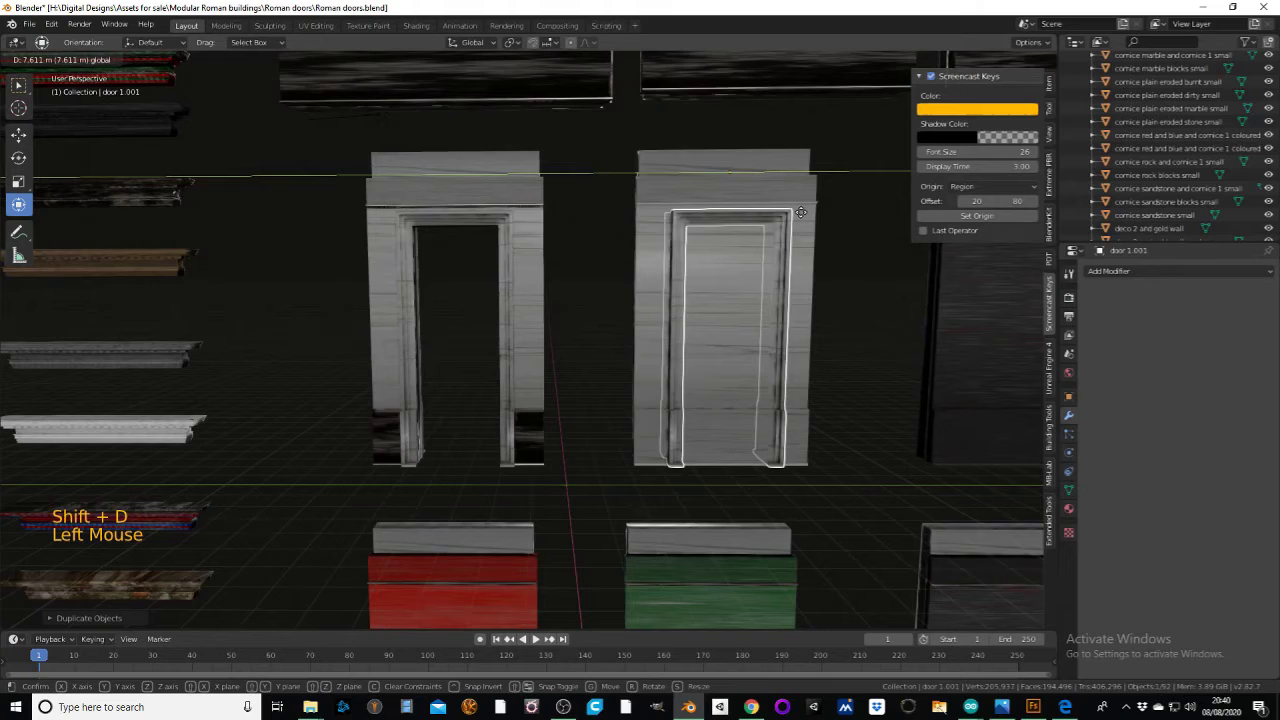
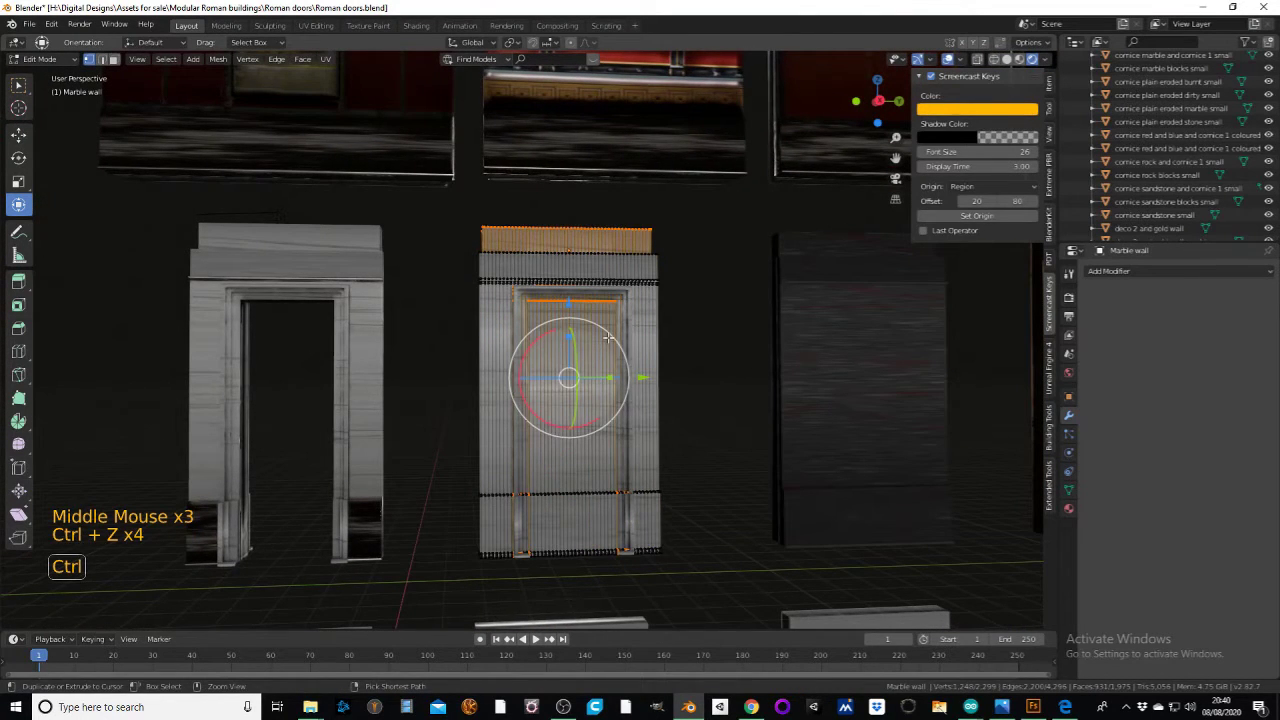
- Back out of editing the Marble wall and apply its Boolean Difference cut from door 1.001
key(ctrl+z)
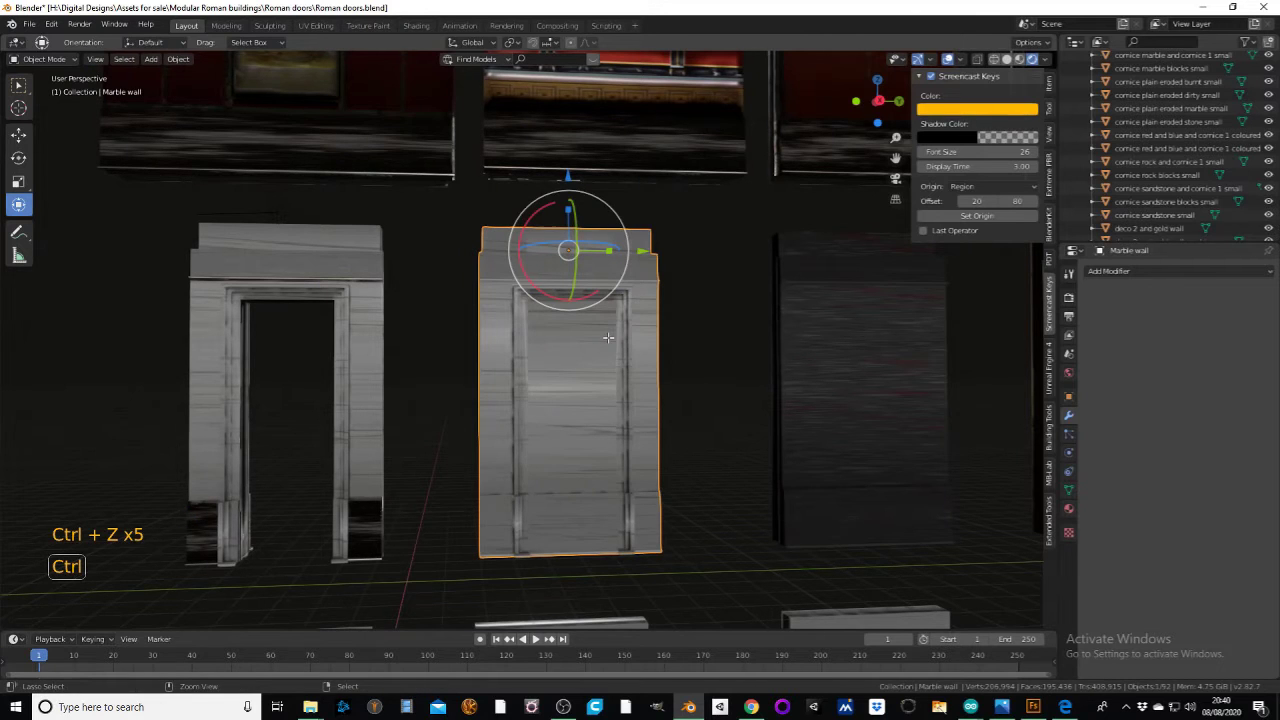
key(ctrl+z)
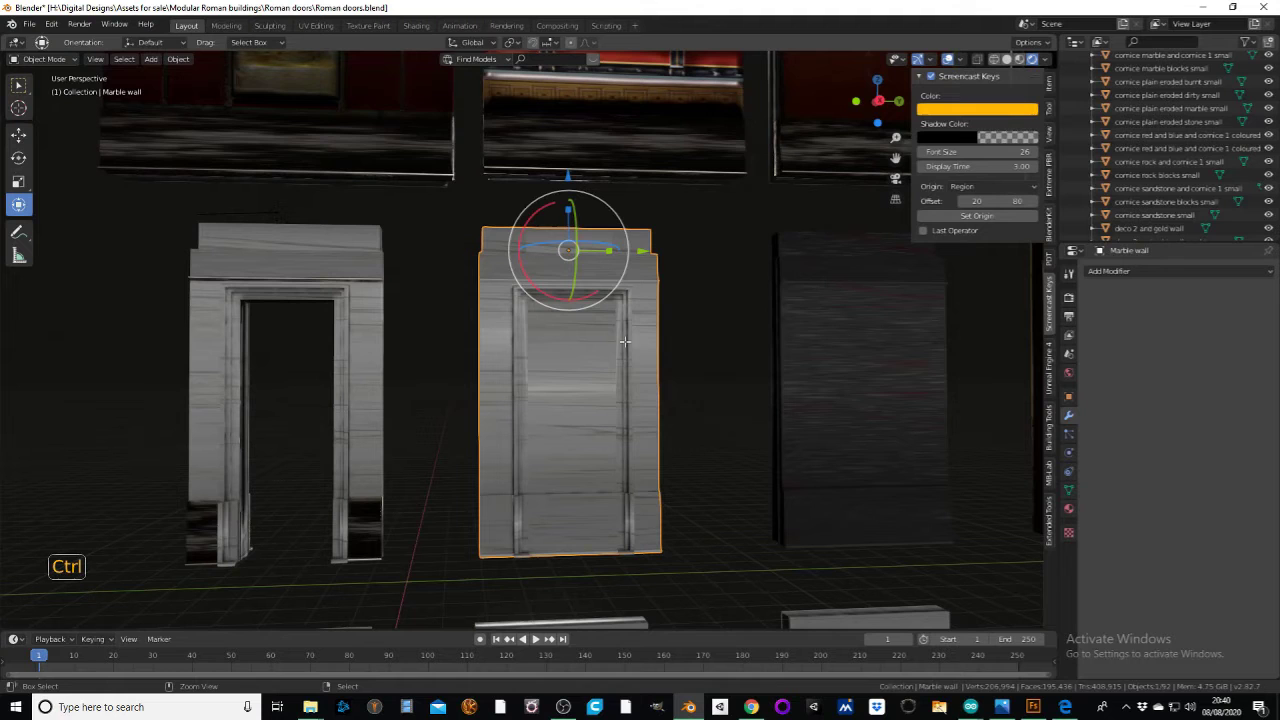
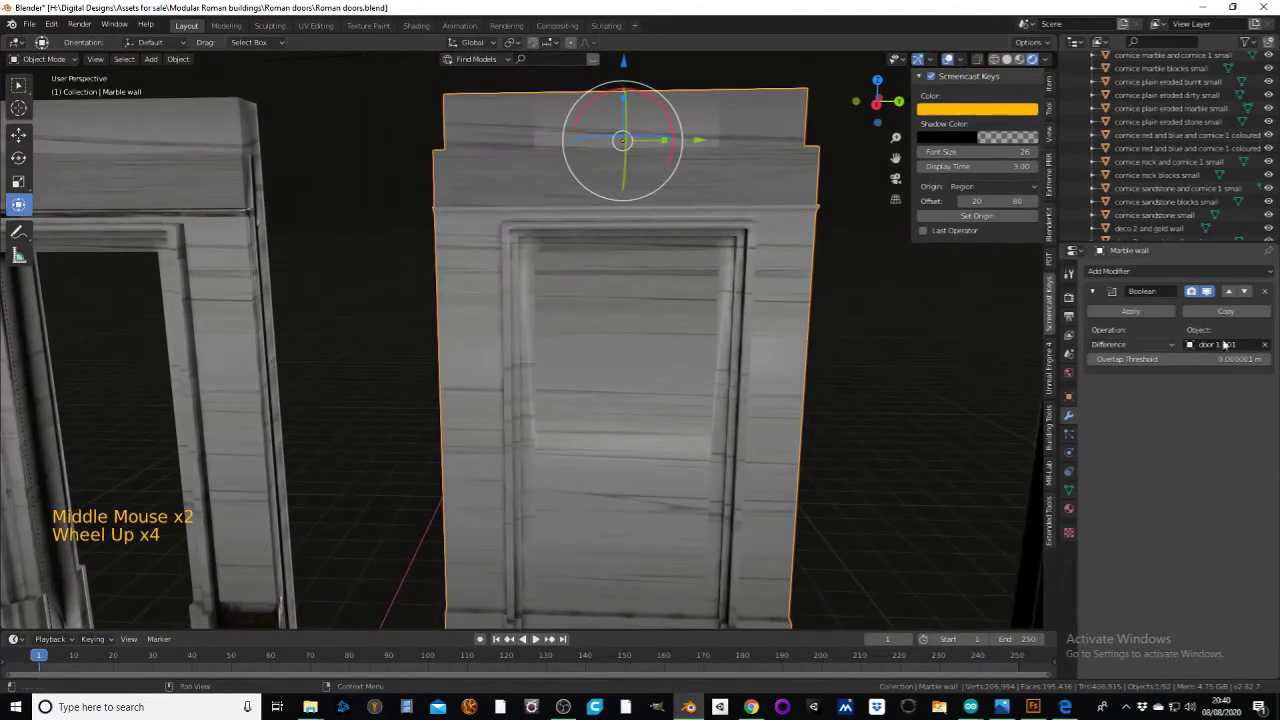
click(1269, 292)
- Inspect the cut around the Marble wall, then select the door 1.001 copy
scroll(down, 3)
middle_click(636, 399)
middle_click(566, 430)
scroll(down, 3)
middle_click(704, 409)
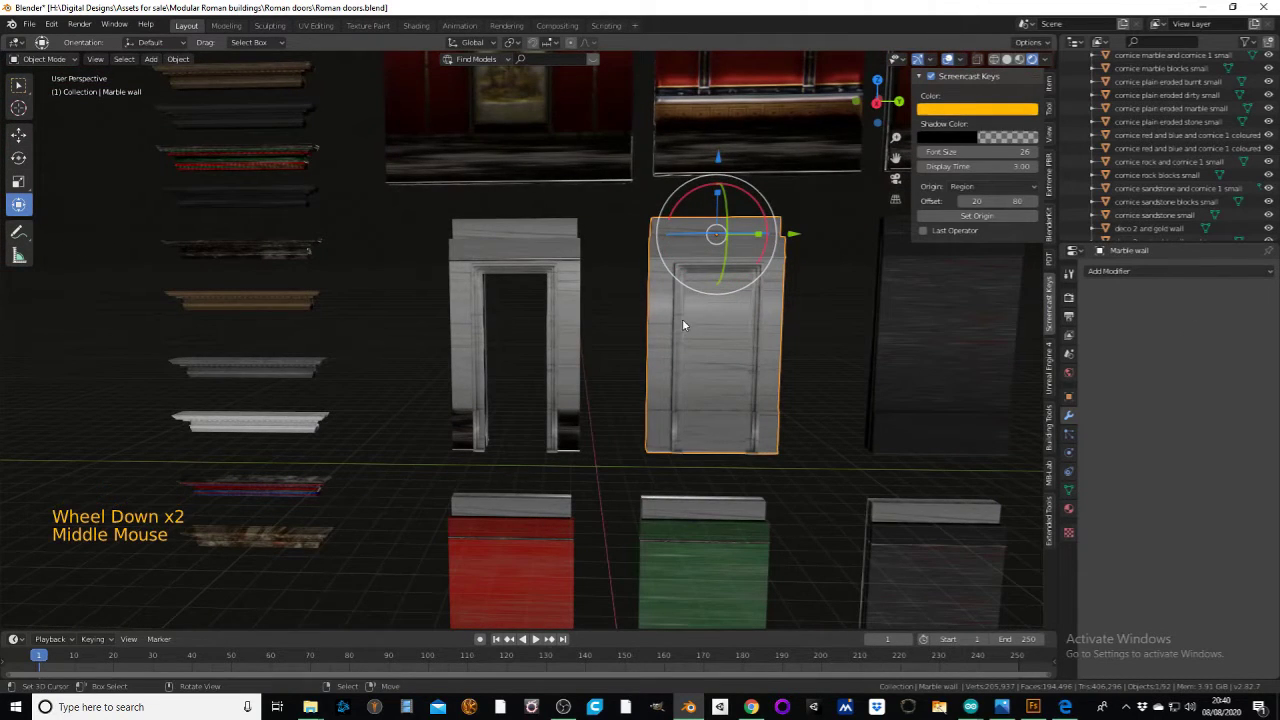
right_click(685, 325)
click(797, 239)
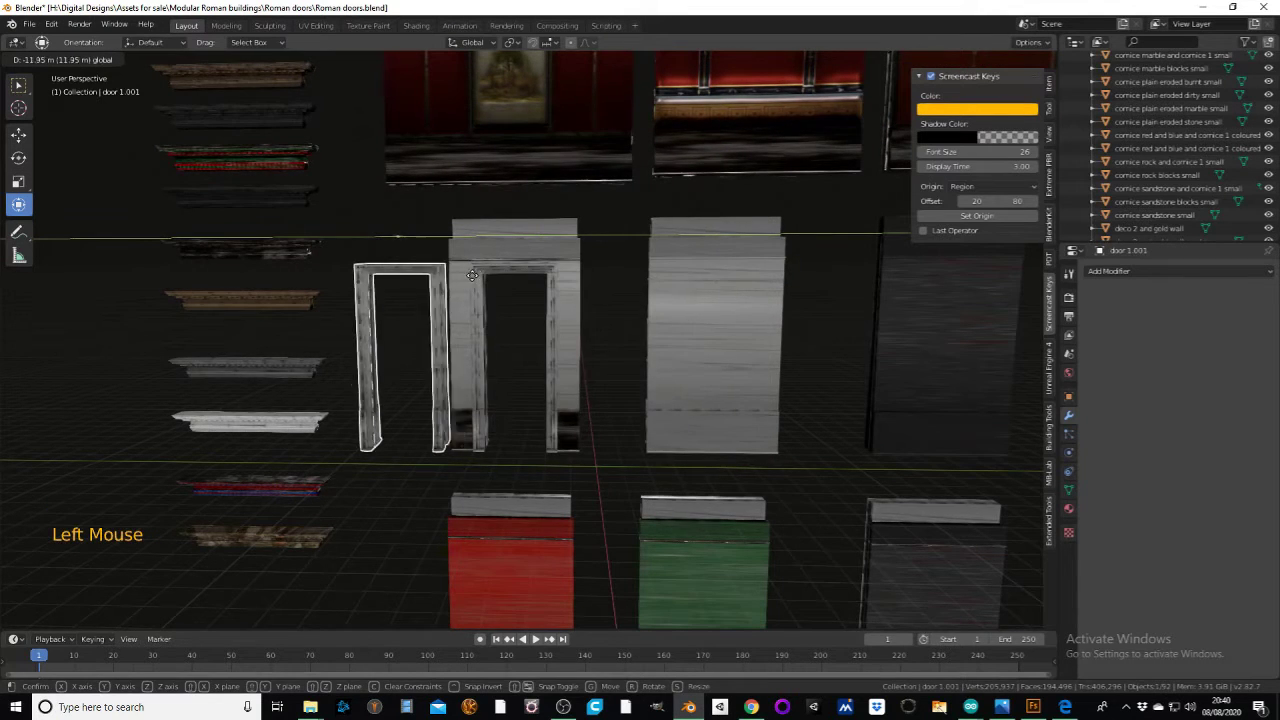
- Delete the door 1.001 copy and orbit in to inspect the empty doorway opening
key(x)
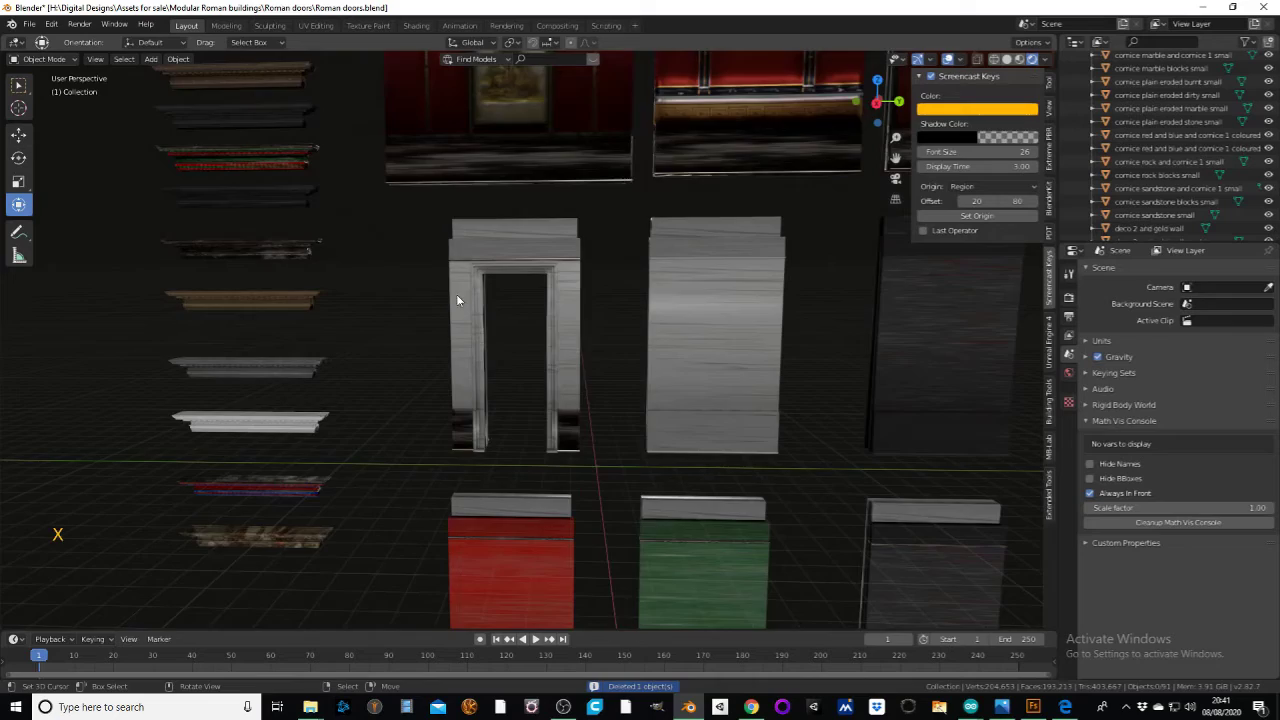
scroll(up, 3)
middle_click(520, 337)
middle_click(723, 385)
scroll(up, 3)
middle_click(534, 324)
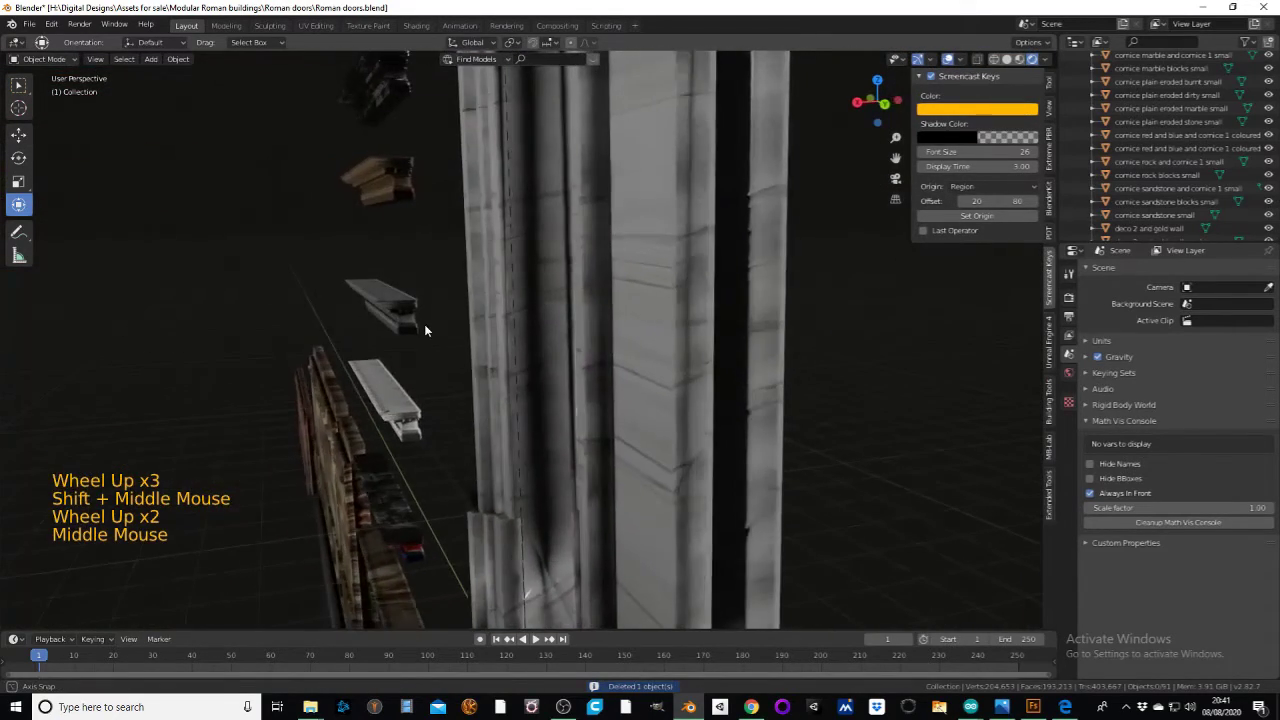
middle_click(520, 345)
scroll(up, 3)
middle_click(552, 348)
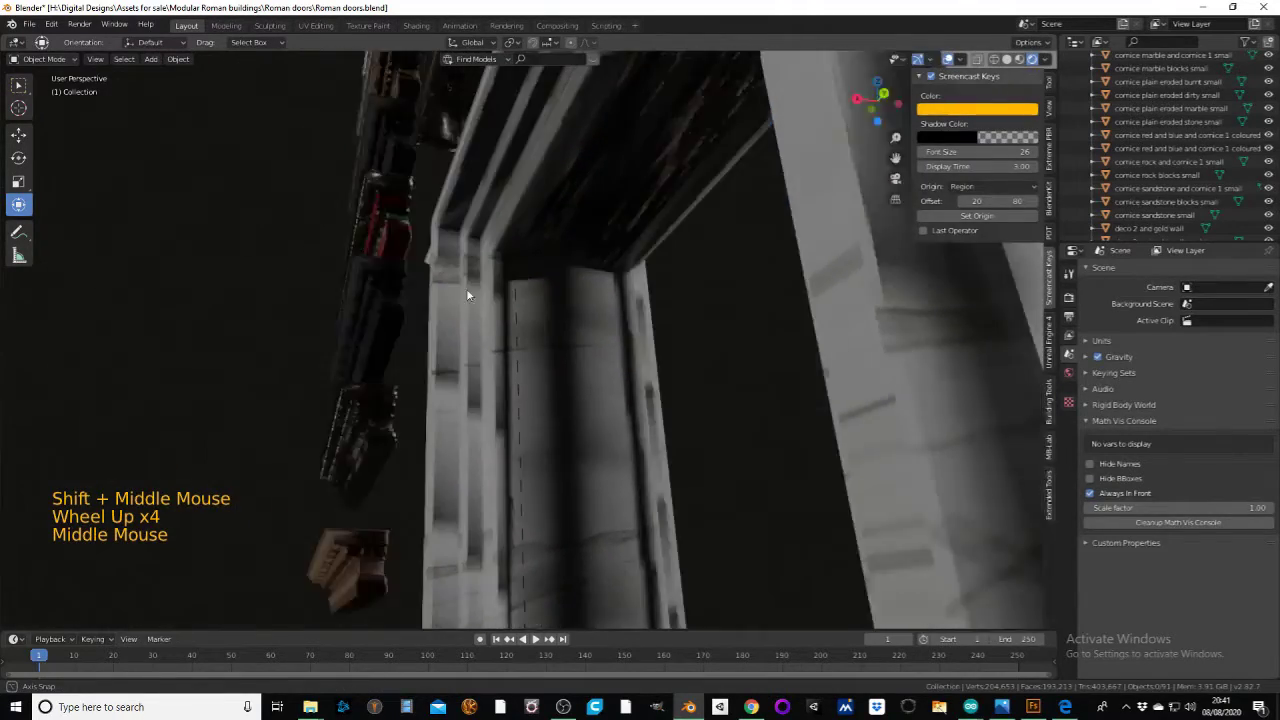
- Orbit around the doorway's inner faces and back out to view all the wall blocks
scroll(down, 3)
middle_click(694, 431)
scroll(down, 3)
middle_click(578, 336)
middle_click(566, 319)
middle_click(560, 312)
scroll(up, 3)
middle_click(584, 387)
middle_click(614, 343)
scroll(down, 3)
middle_click(596, 350)
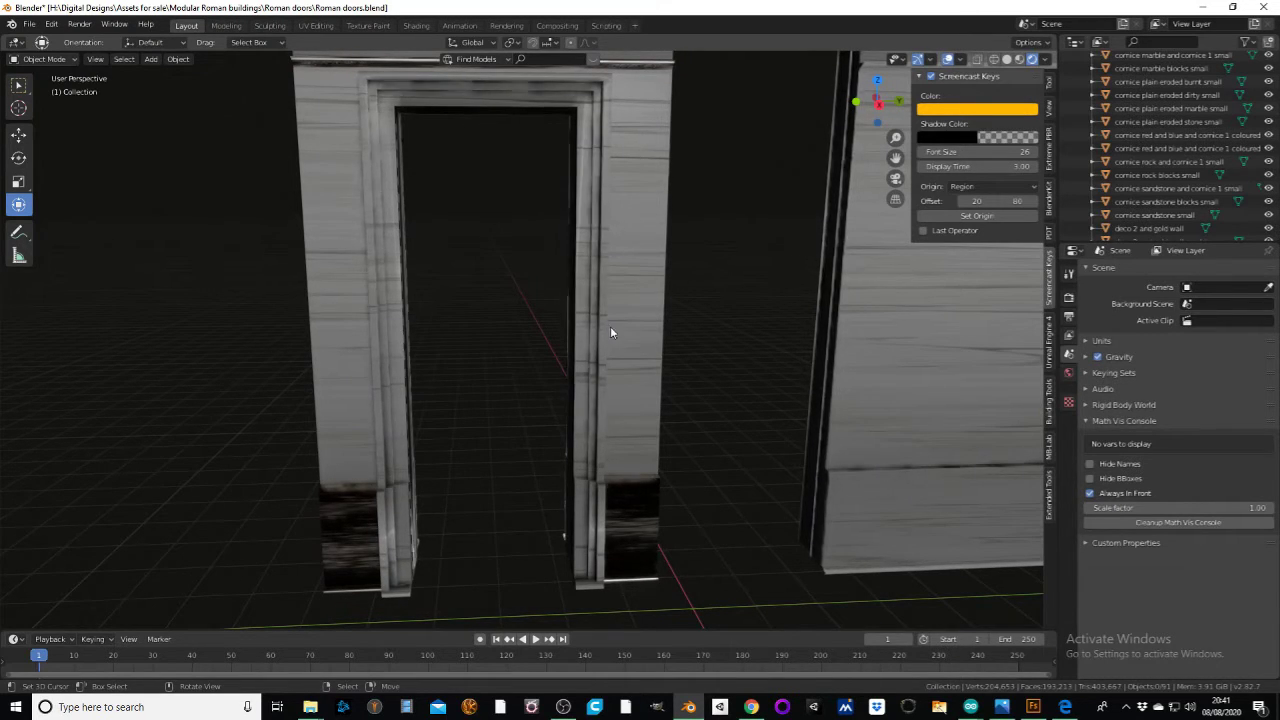
scroll(down, 3)
middle_click(739, 364)
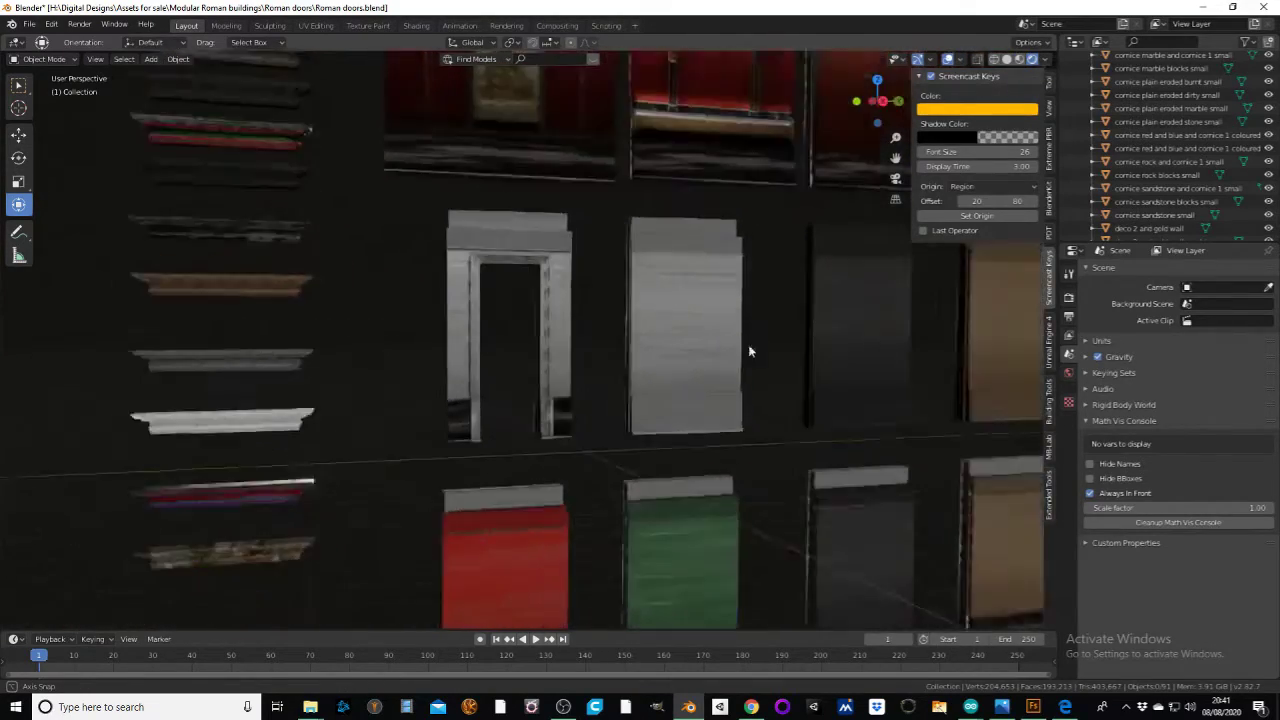
scroll(down, 3)
middle_click(693, 348)
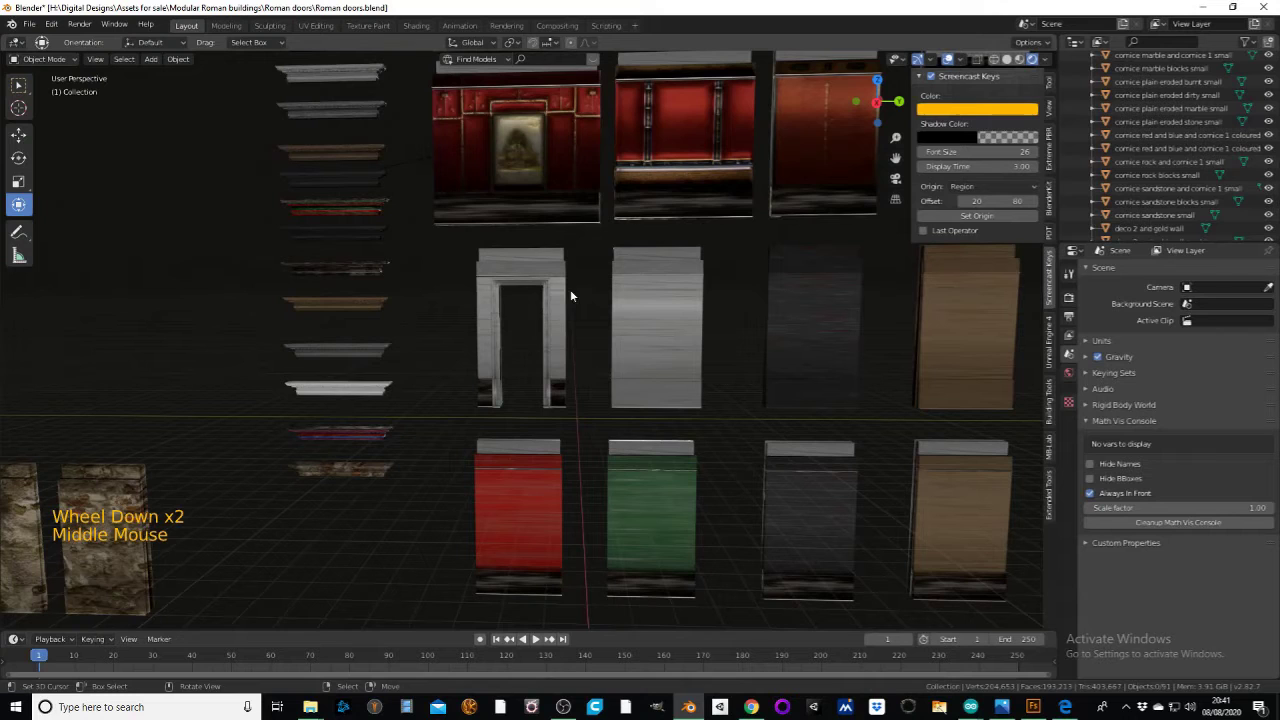
right_click(502, 285)
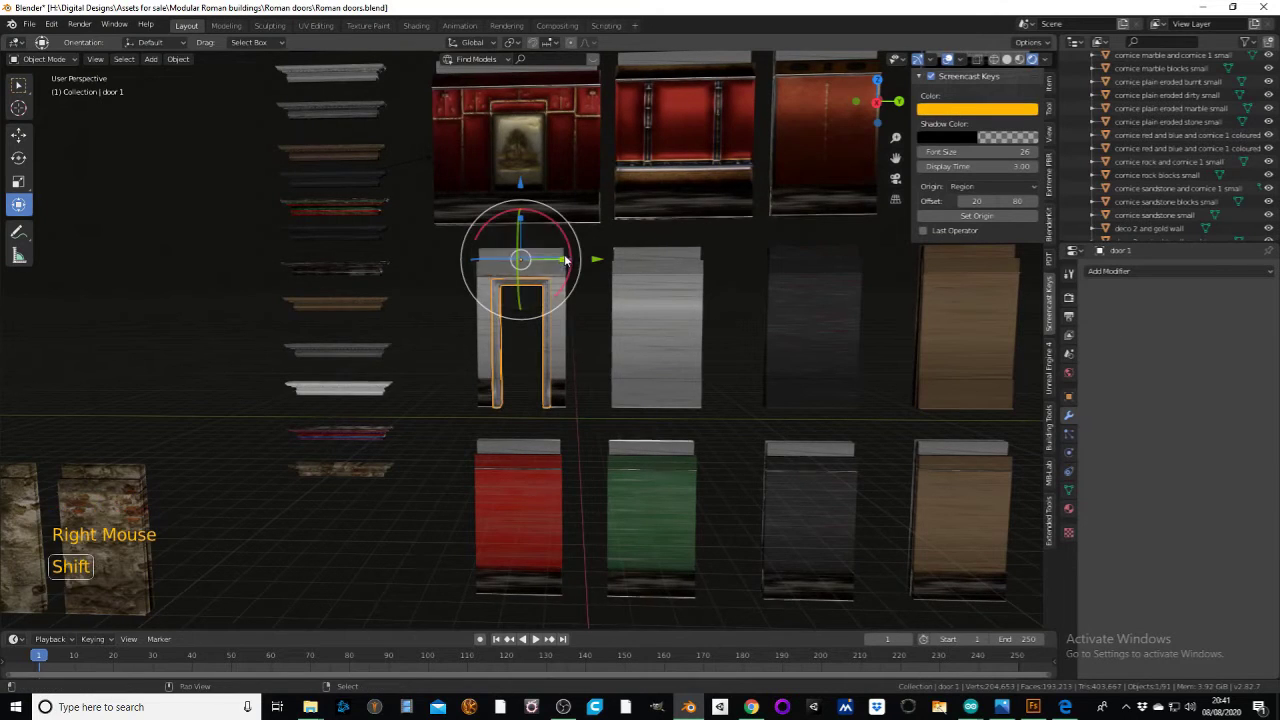
middle_click(574, 264)
scroll(down, 3)
middle_click(615, 360)
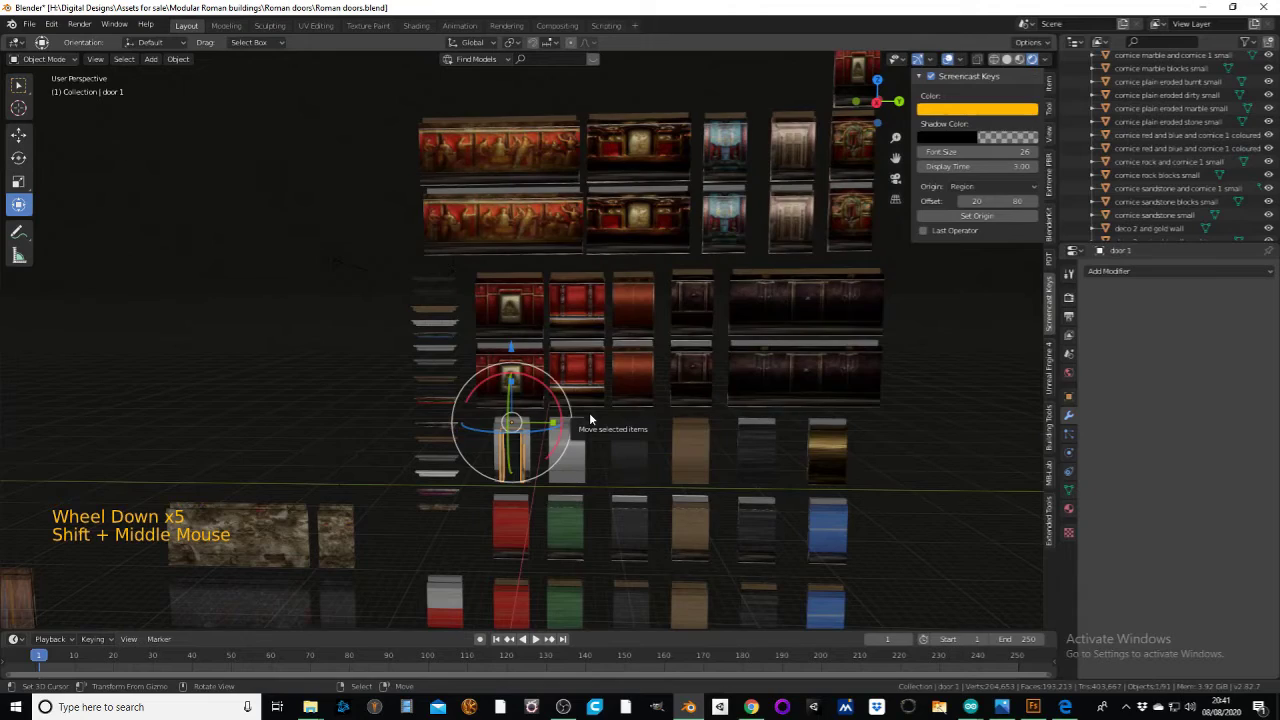
scroll(up, 3)
middle_click(567, 417)
scroll(up, 3)
- Add a new Cube mesh to the scene near the framed door opening
middle_click(482, 338)
scroll(up, 3)
middle_click(598, 417)
middle_click(547, 426)
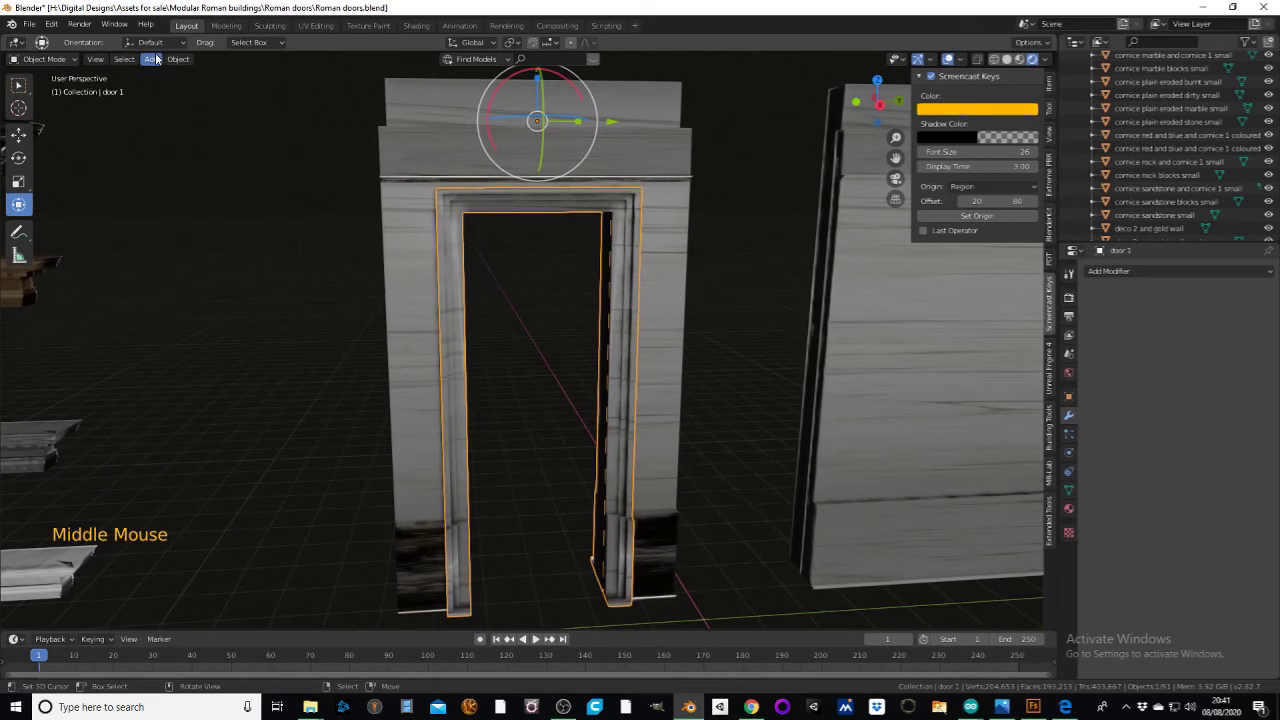
click(153, 61)
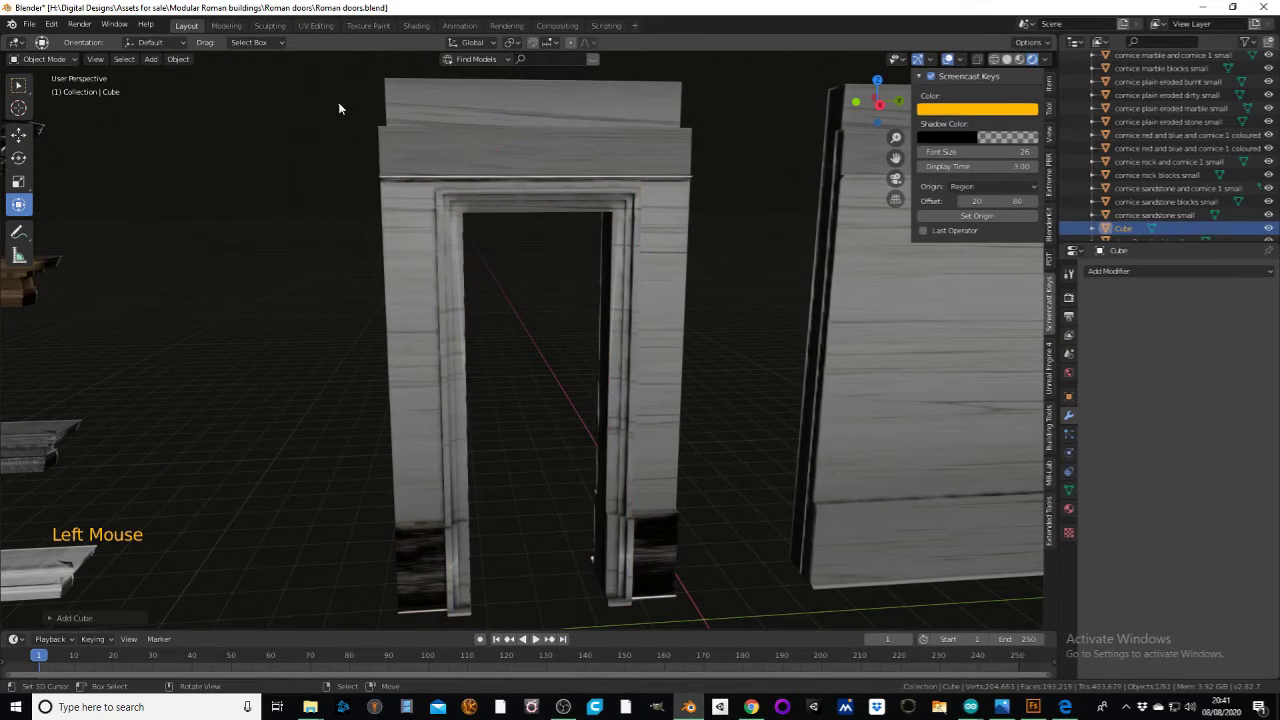
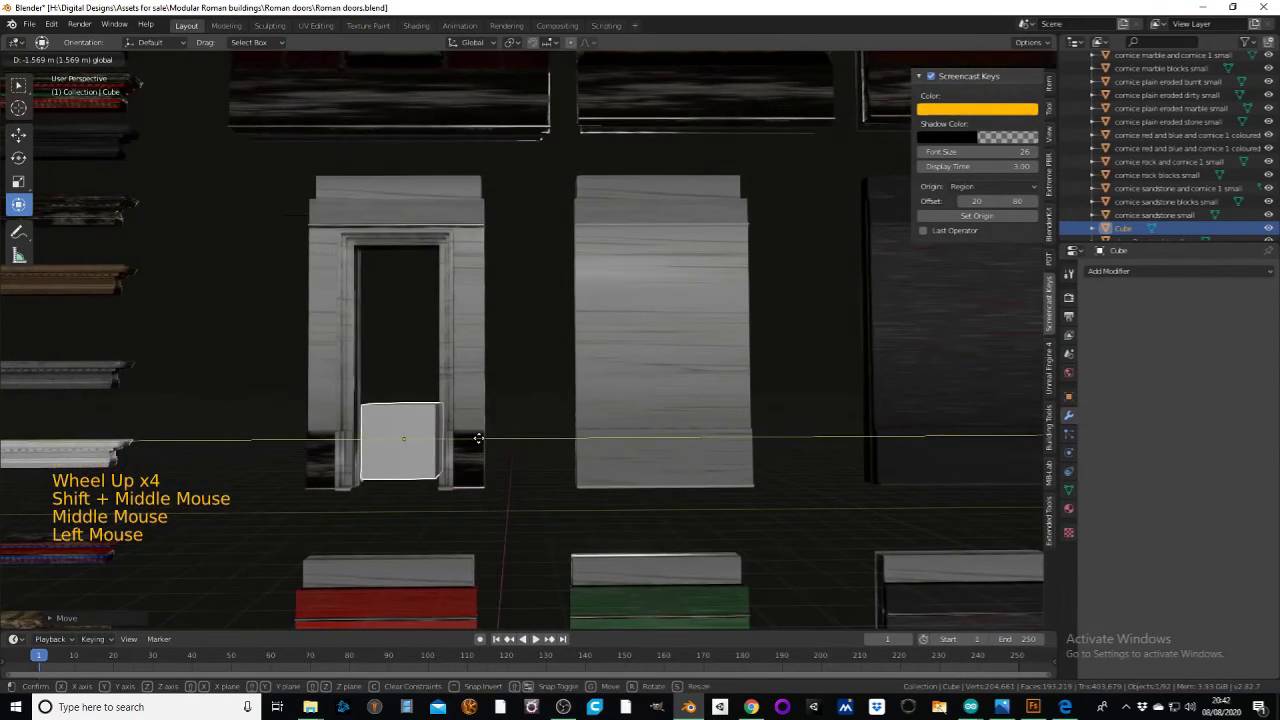
middle_click(506, 435)
middle_click(464, 433)
- Place the Cube in the doorway and scale it to the opening's height and width
click(503, 419)
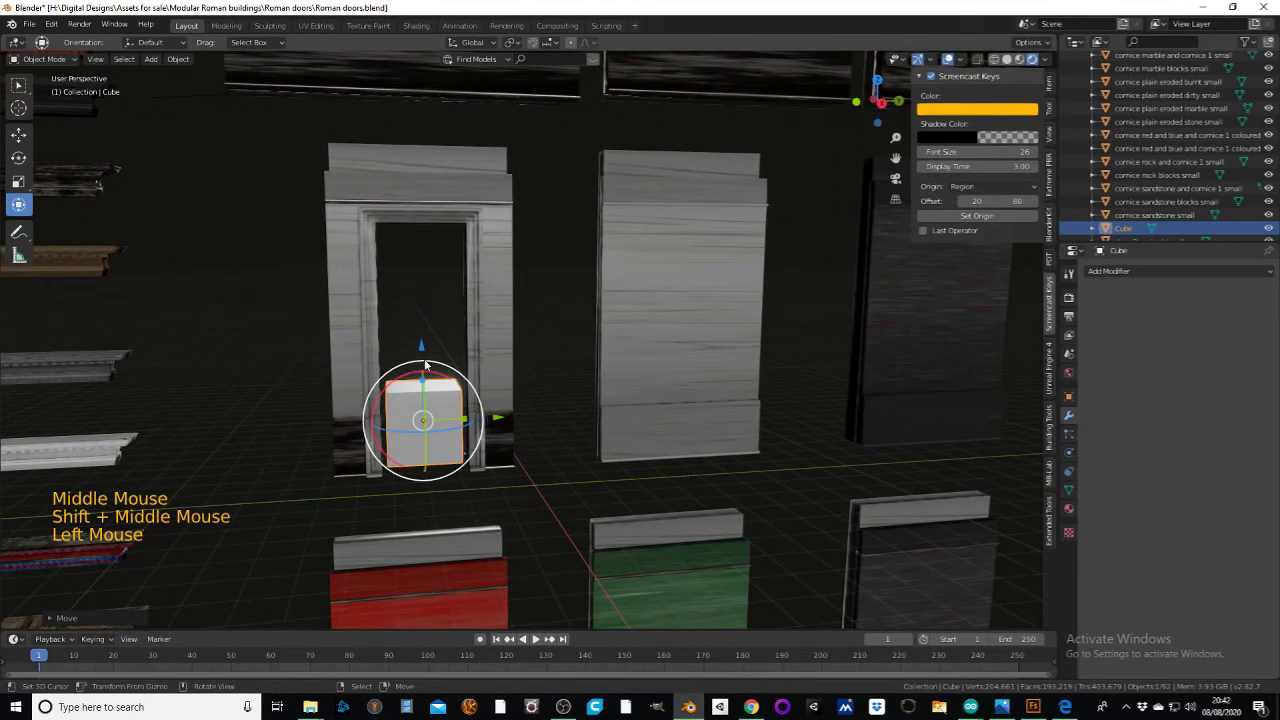
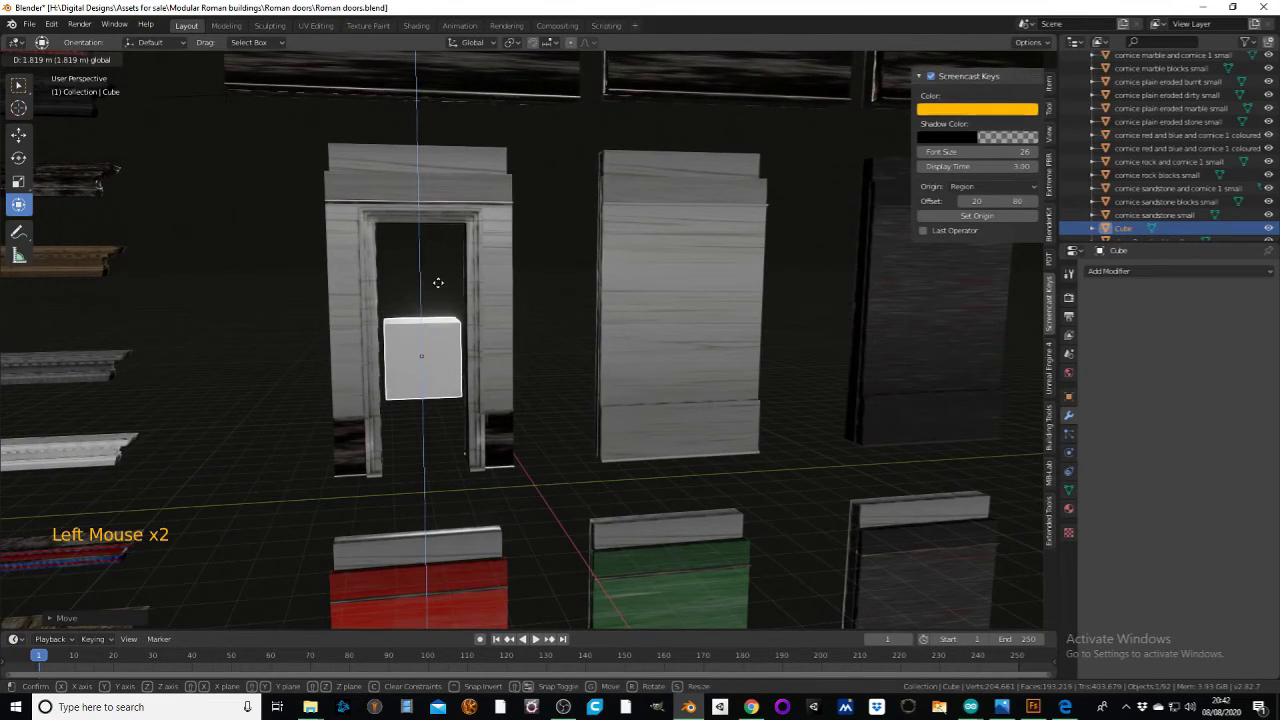
key(s)
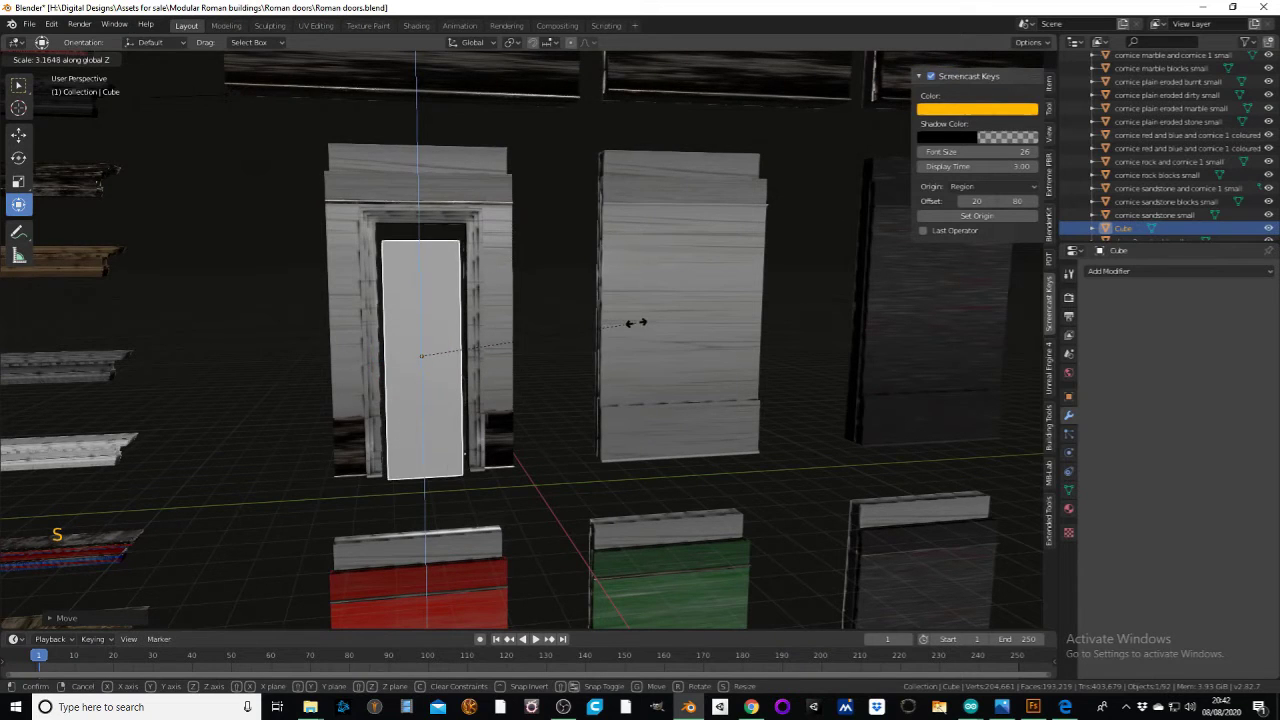
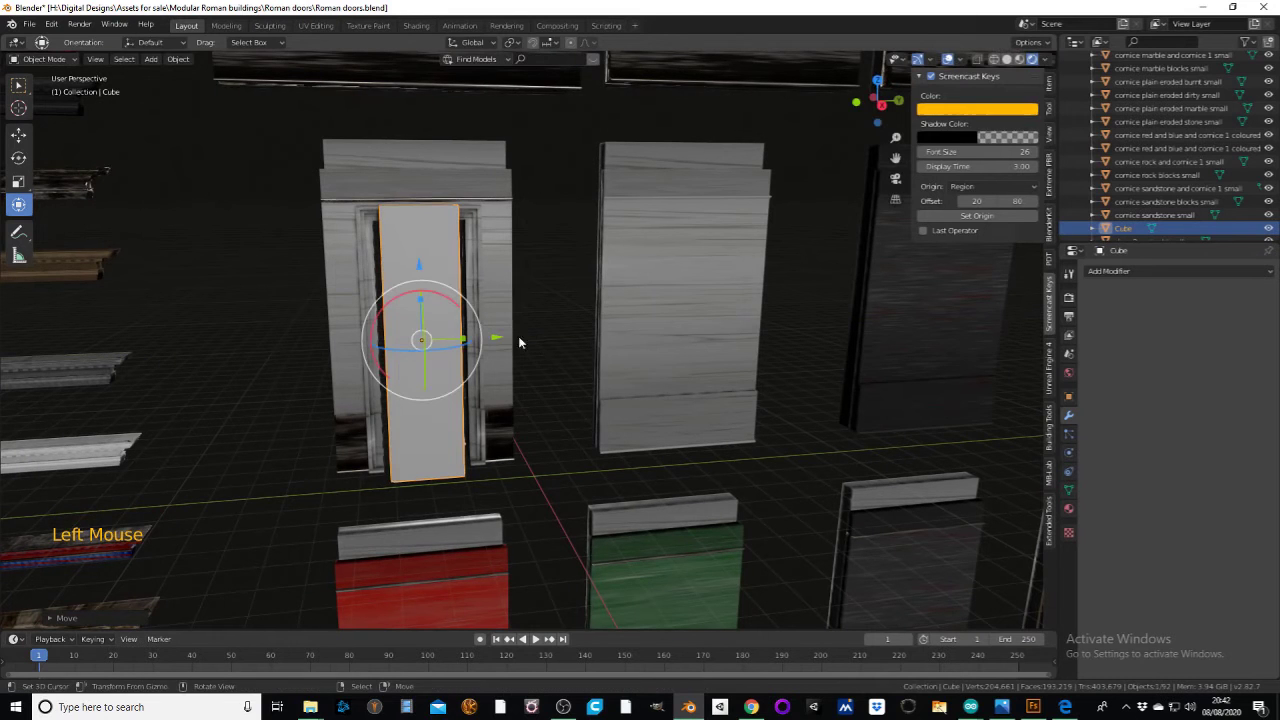
key(s)
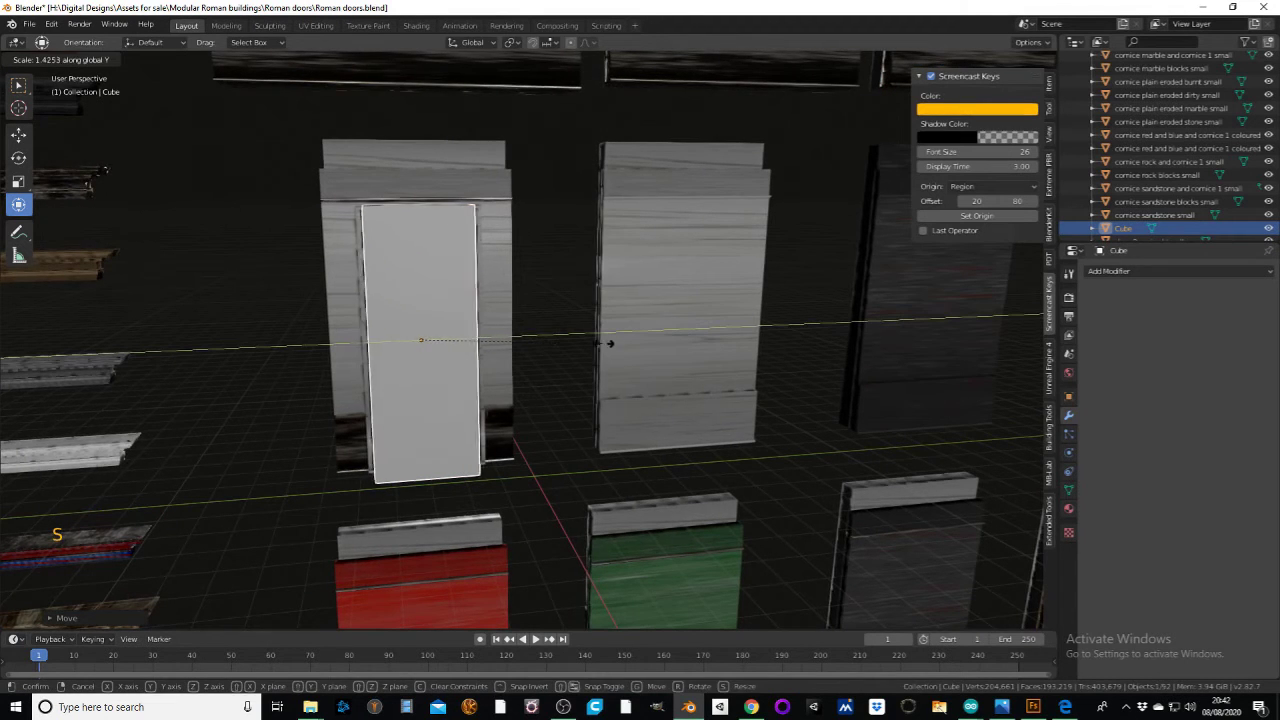
middle_click(490, 344)
middle_click(566, 360)
scroll(up, 3)
middle_click(538, 364)
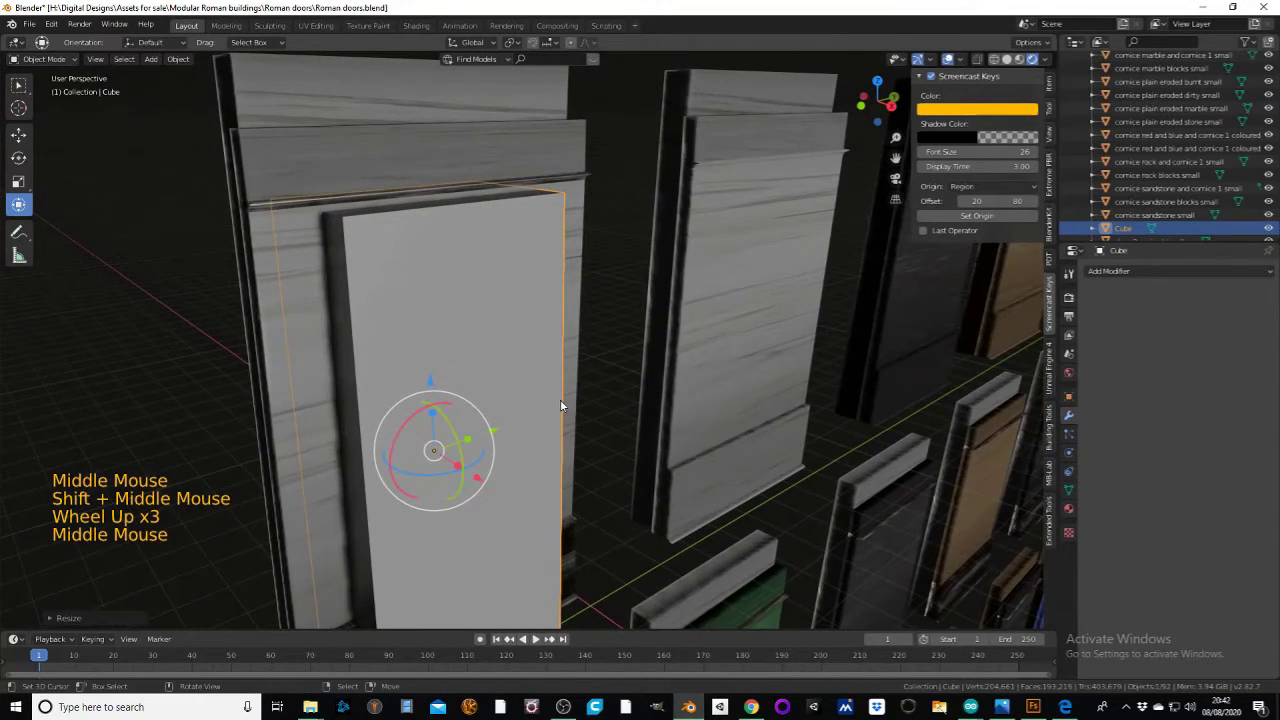
- Shrink the Cube slightly along Y and Z so it sits just inside the door opening
key(s)
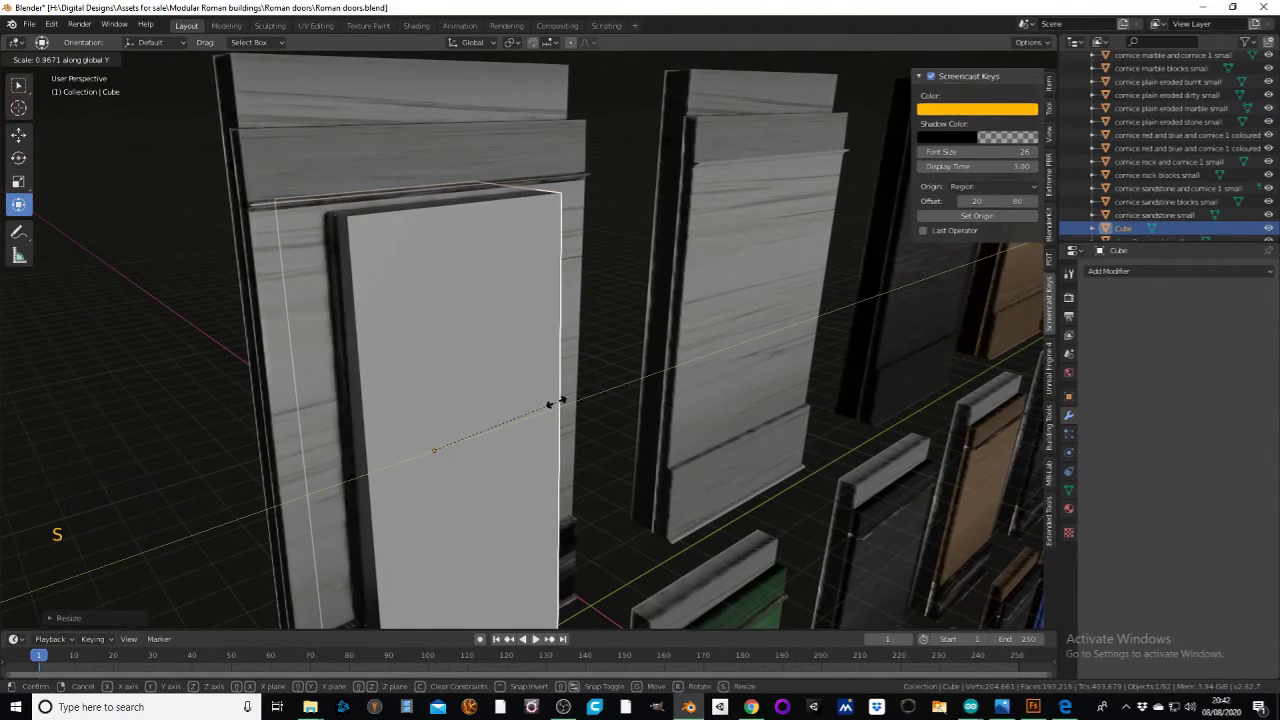
key(s)
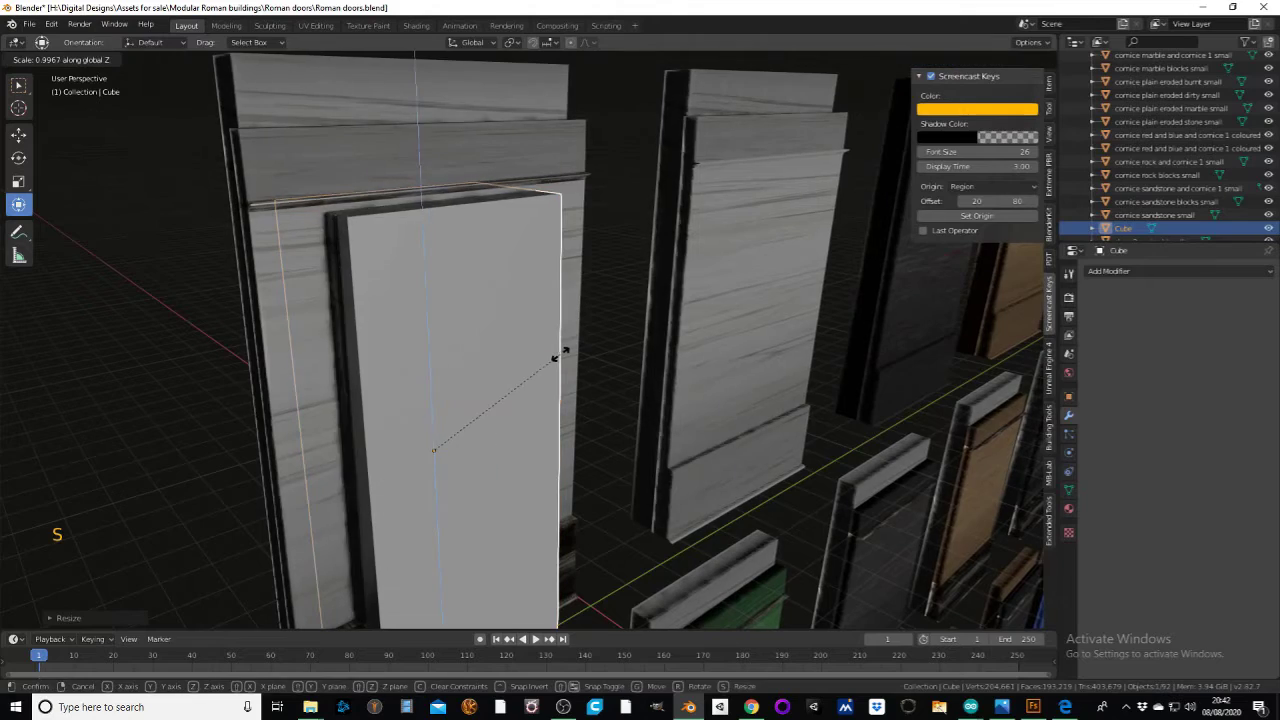
middle_click(612, 423)
scroll(down, 3)
middle_click(567, 422)
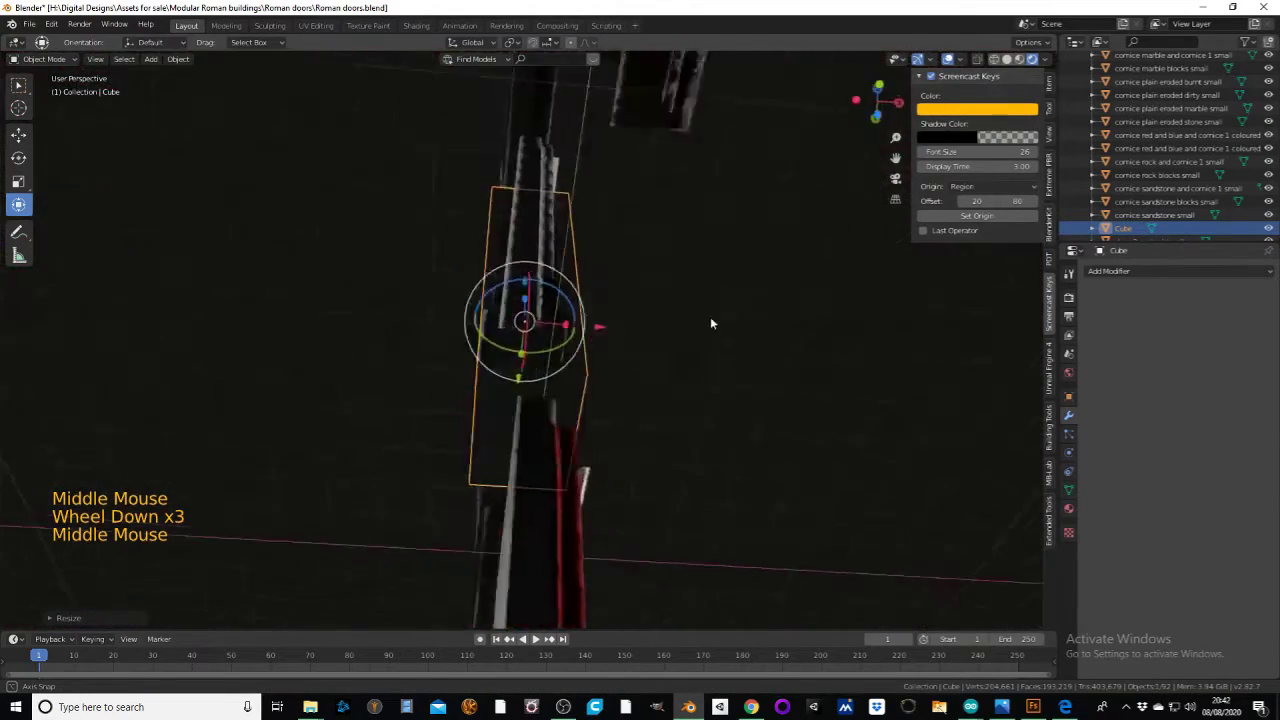
scroll(down, 3)
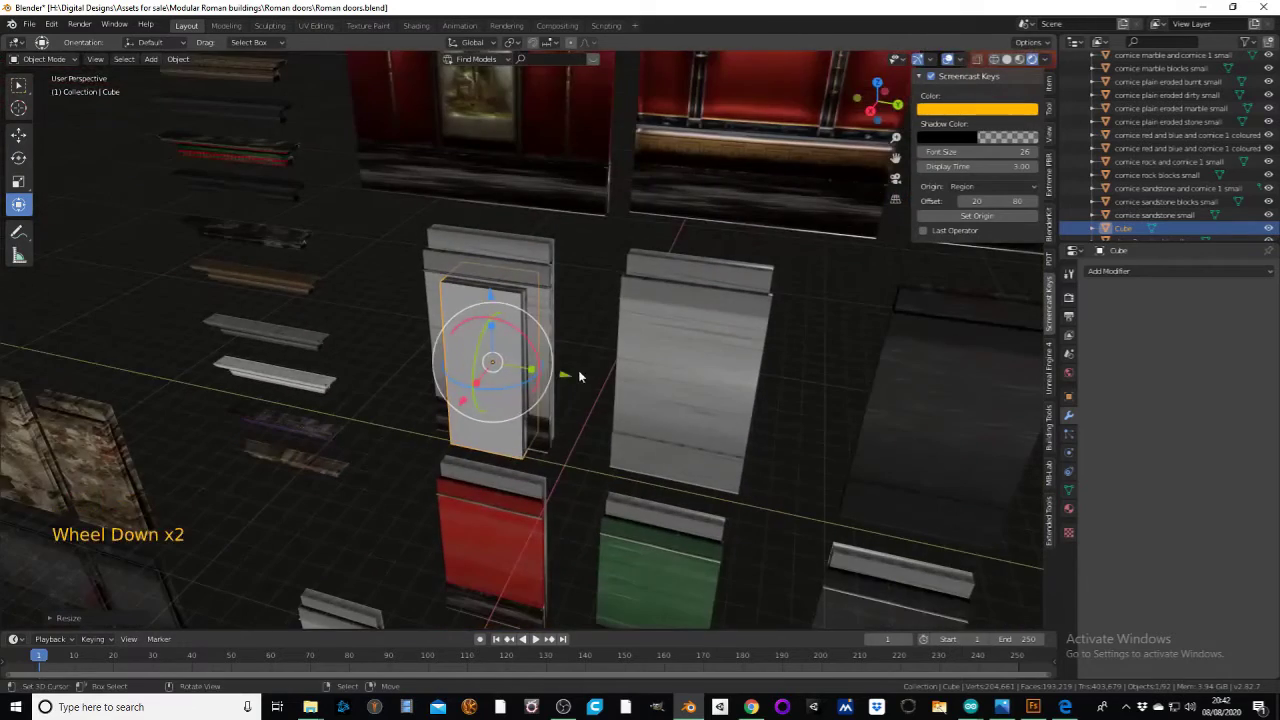
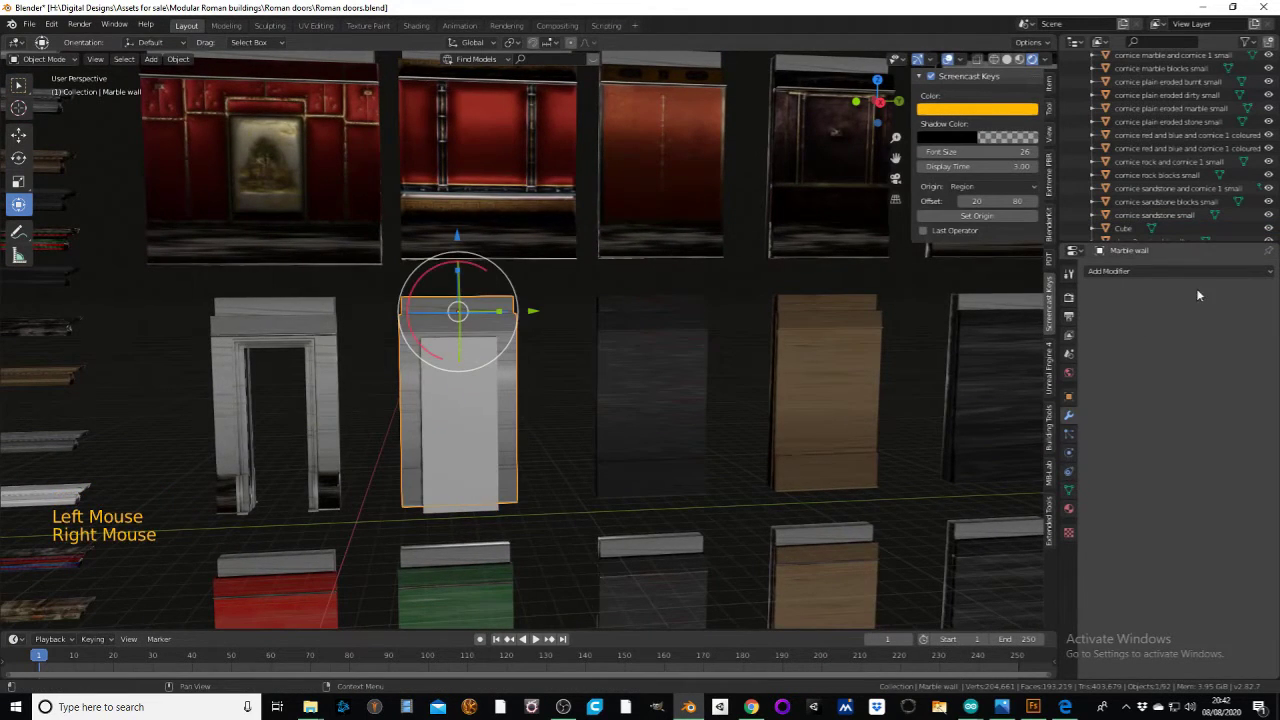
- Give the Marble wall a Boolean Difference modifier with the Cube as cutter
click(1134, 273)
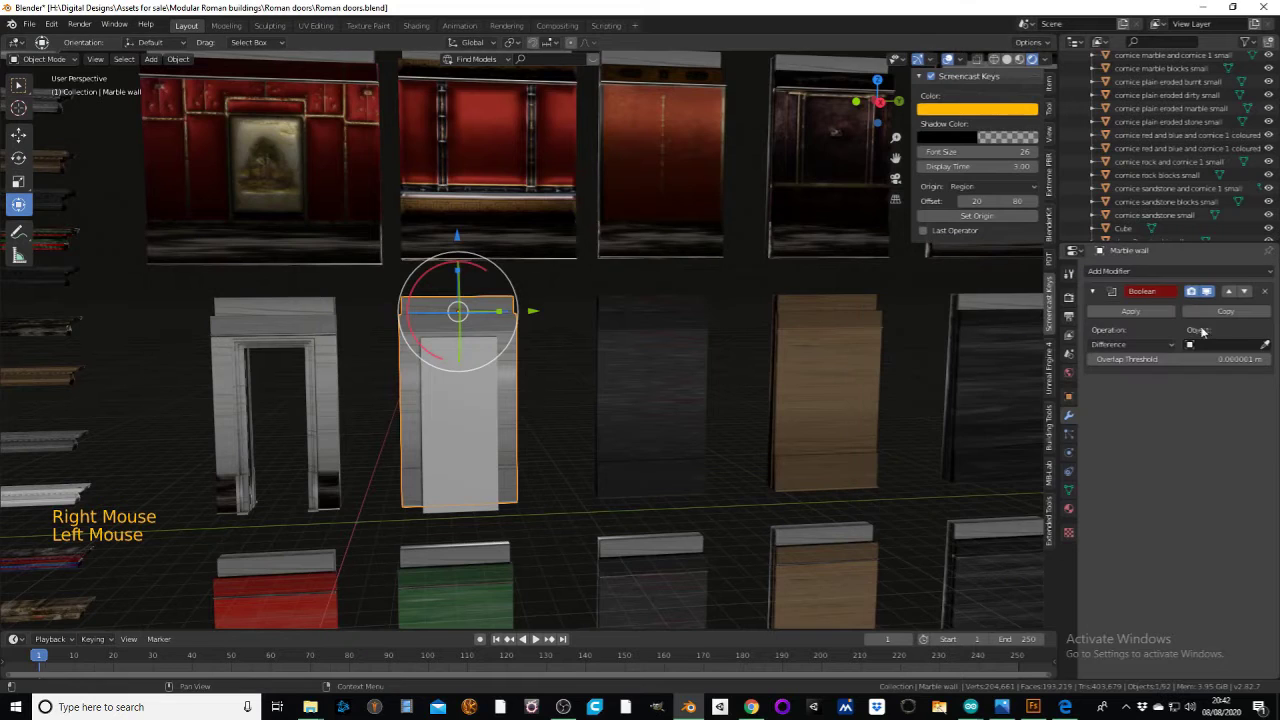
click(1266, 348)
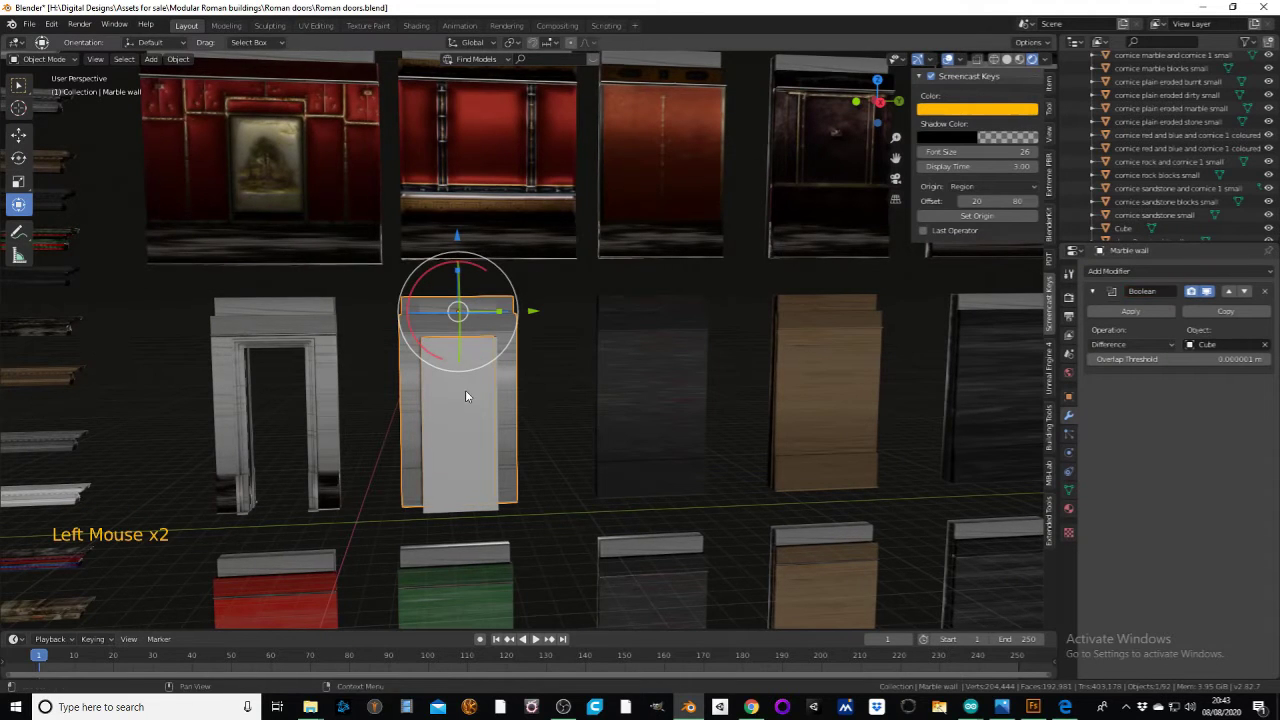
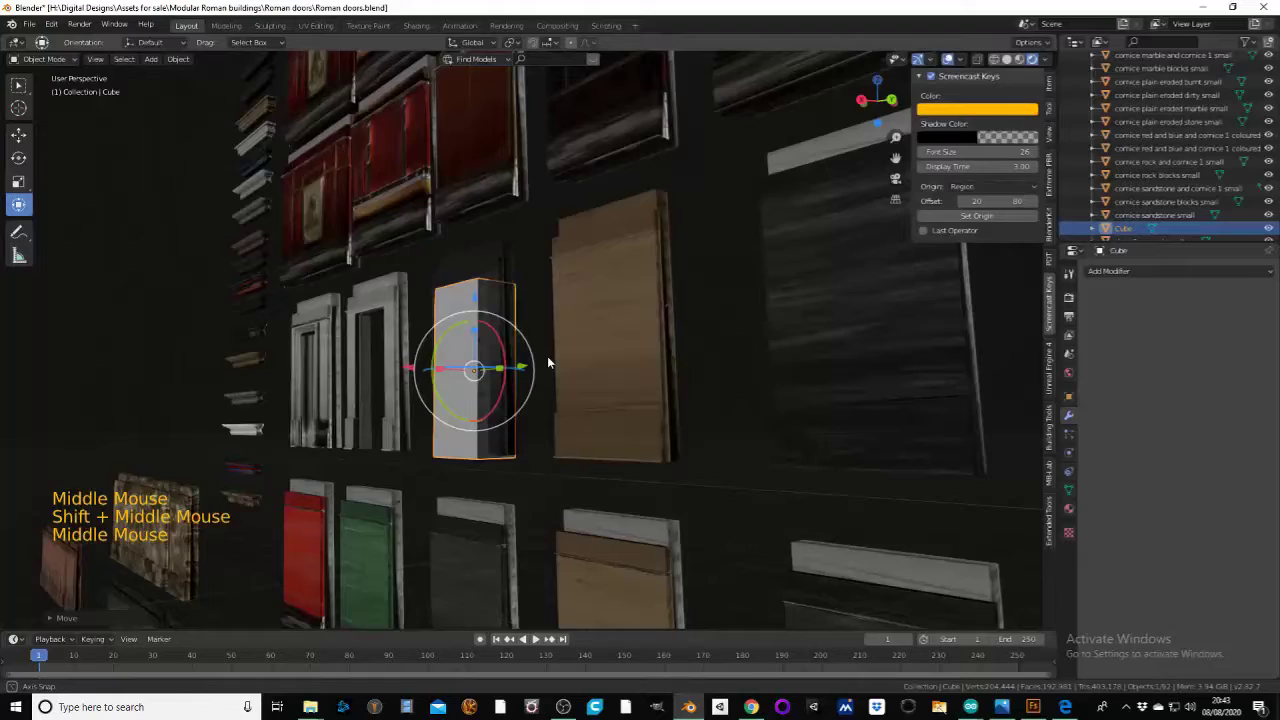
middle_click(637, 364)
middle_click(617, 367)
- Add a Boolean modifier to the Cube by mistake and remove it again
click(568, 377)
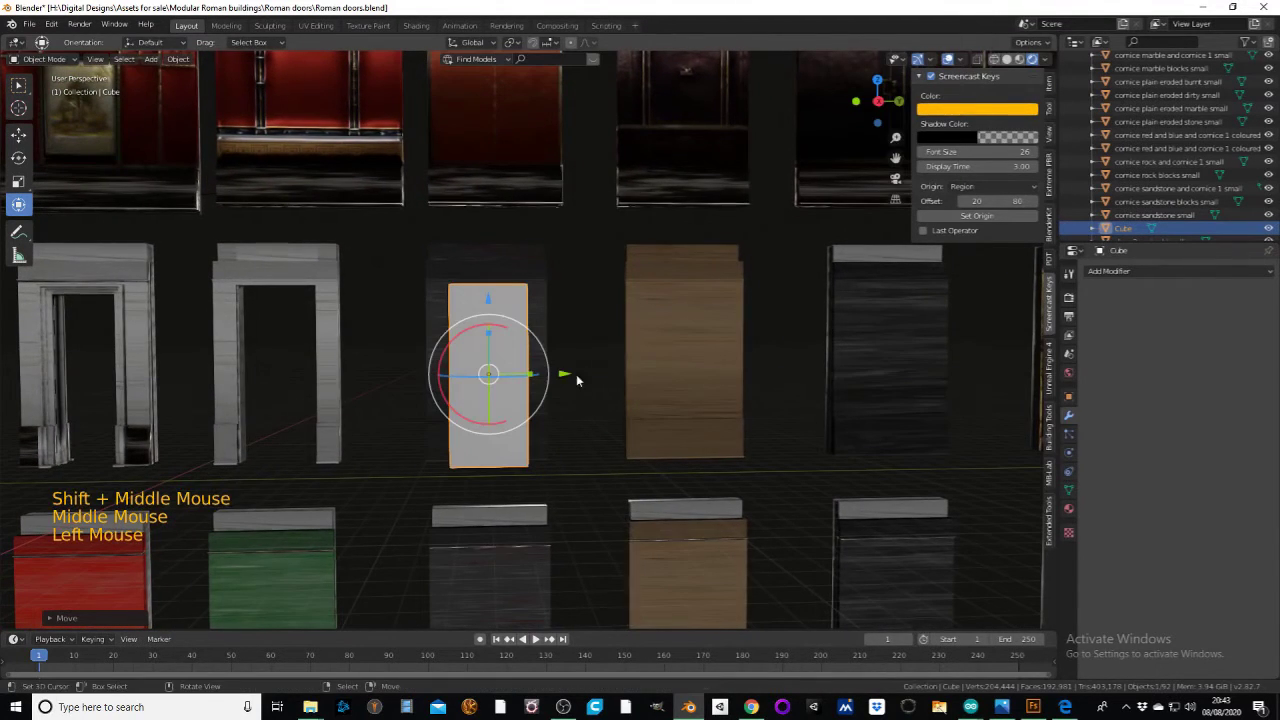
click(1106, 278)
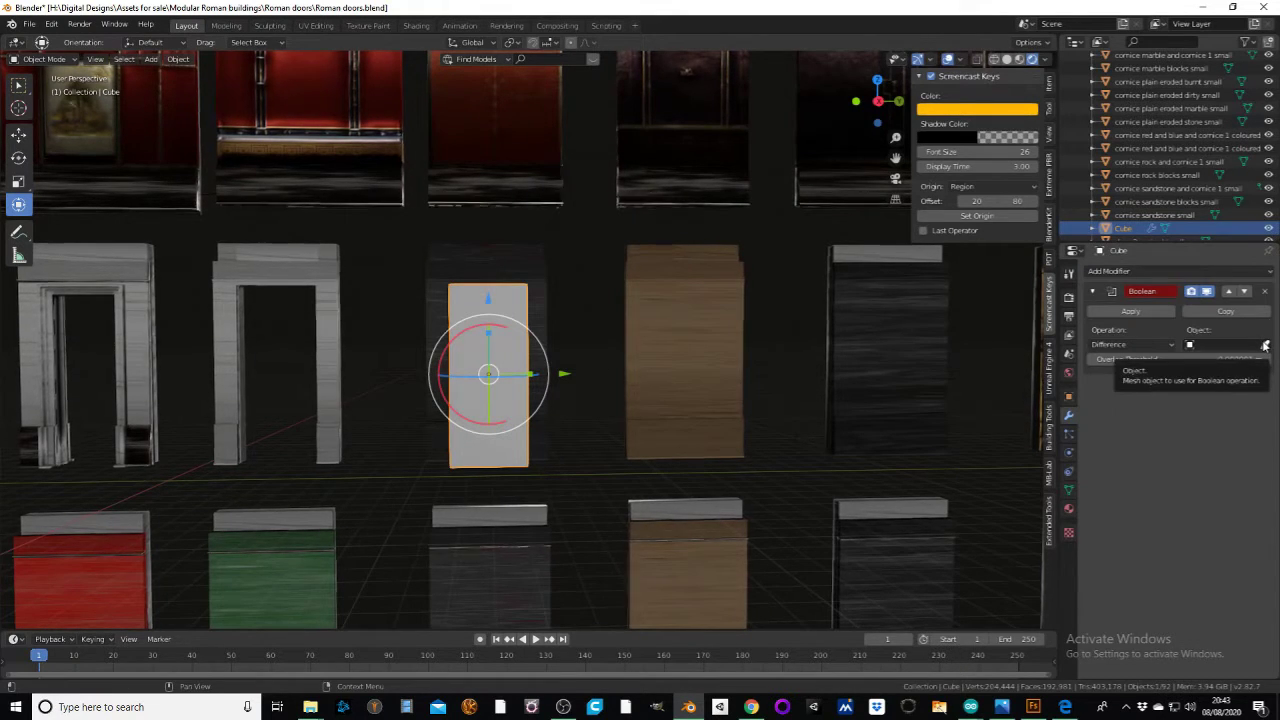
click(1266, 294)
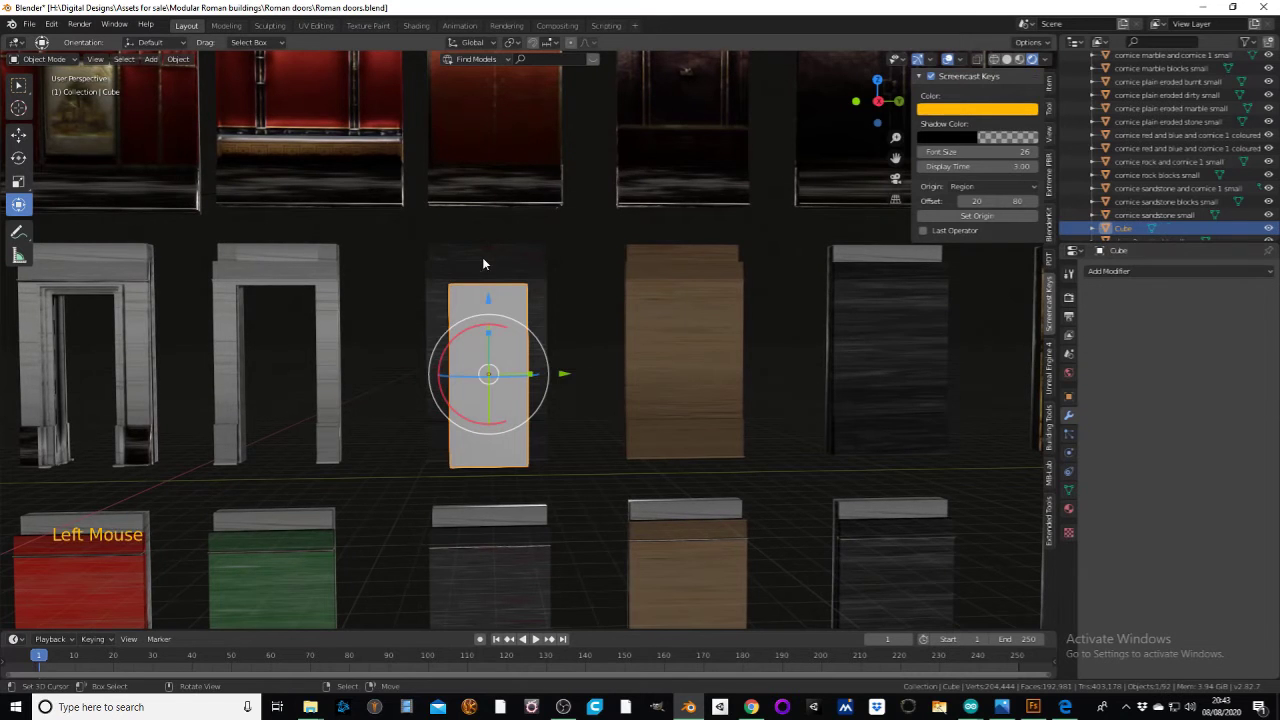
- Add Boolean Difference modifiers to the burnt, sandstone, stone and next wall pieces
right_click(483, 261)
click(1144, 273)
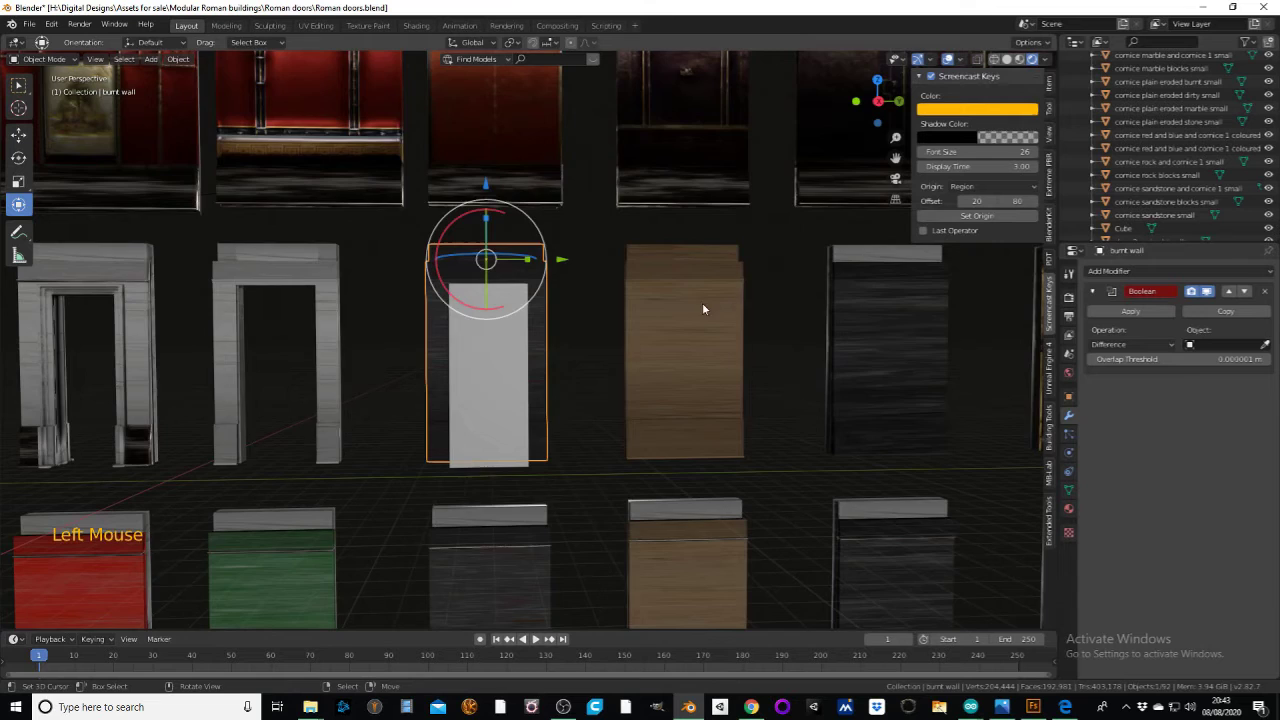
scroll(down, 3)
right_click(578, 333)
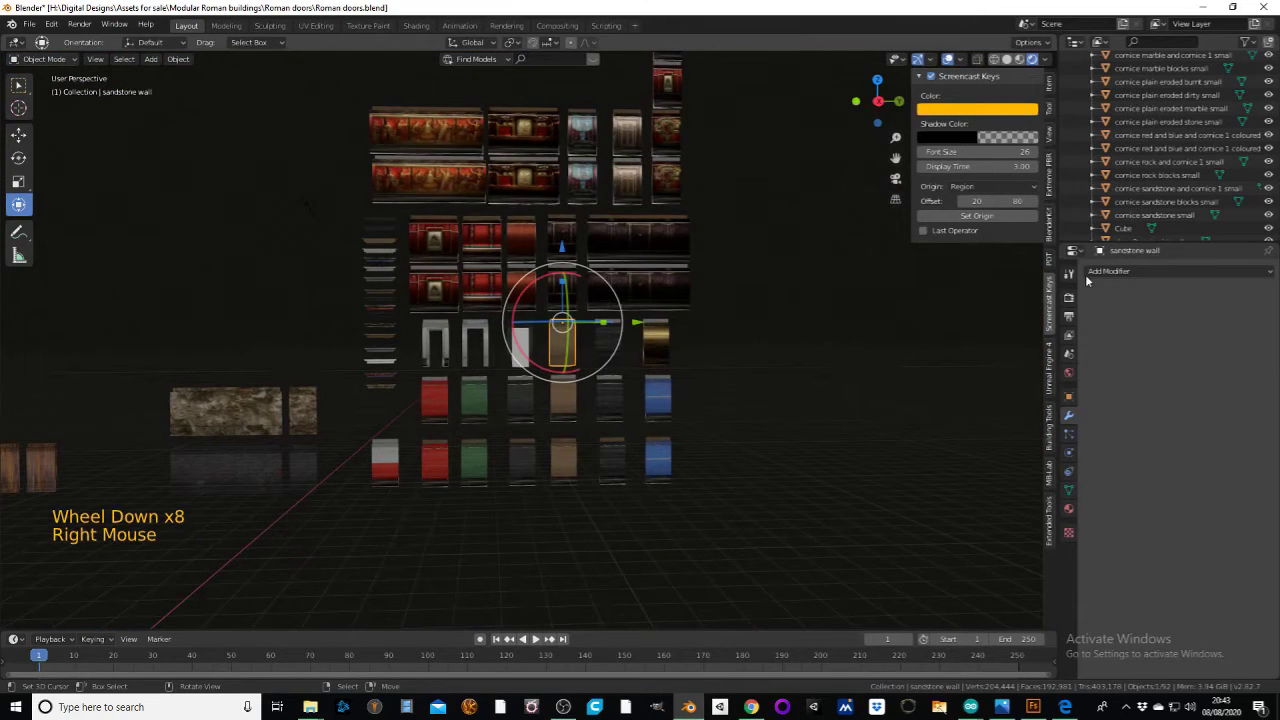
click(1154, 281)
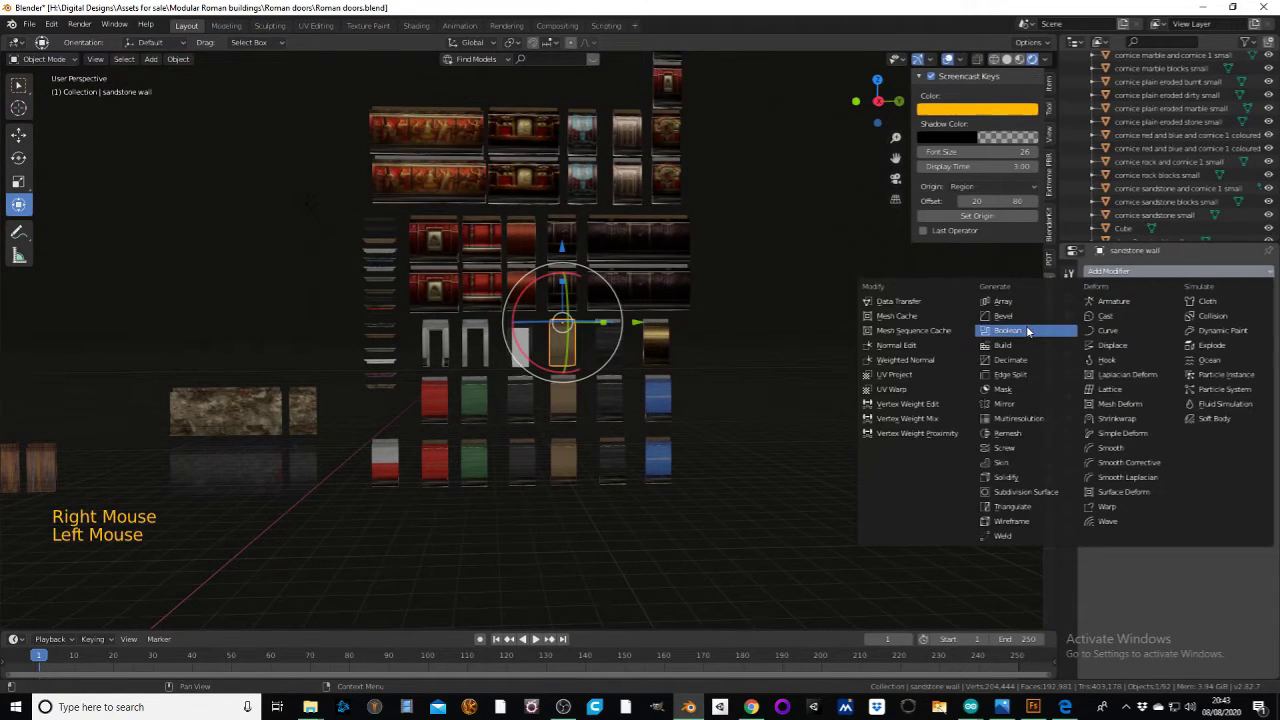
right_click(620, 341)
click(1134, 279)
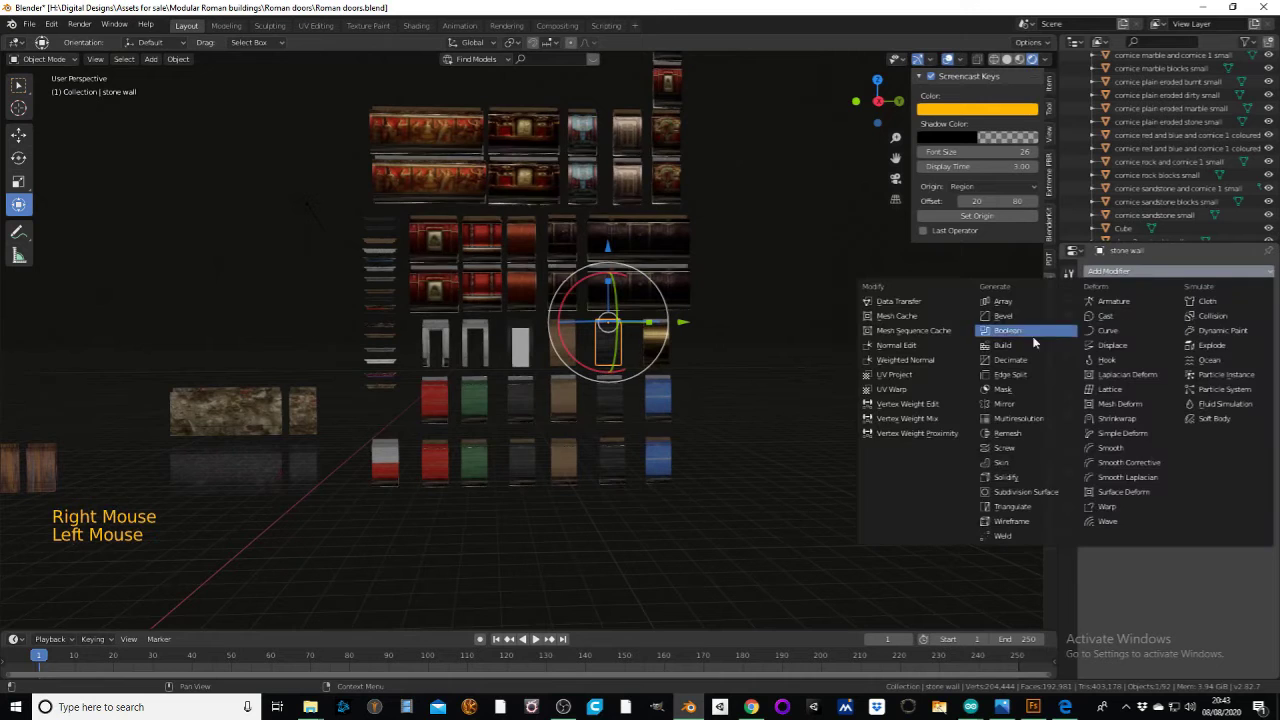
right_click(672, 335)
click(1118, 277)
- Add Boolean modifiers to the blue and gold and rock and gold walls, picking the Cube cutter
right_click(667, 392)
click(1116, 274)
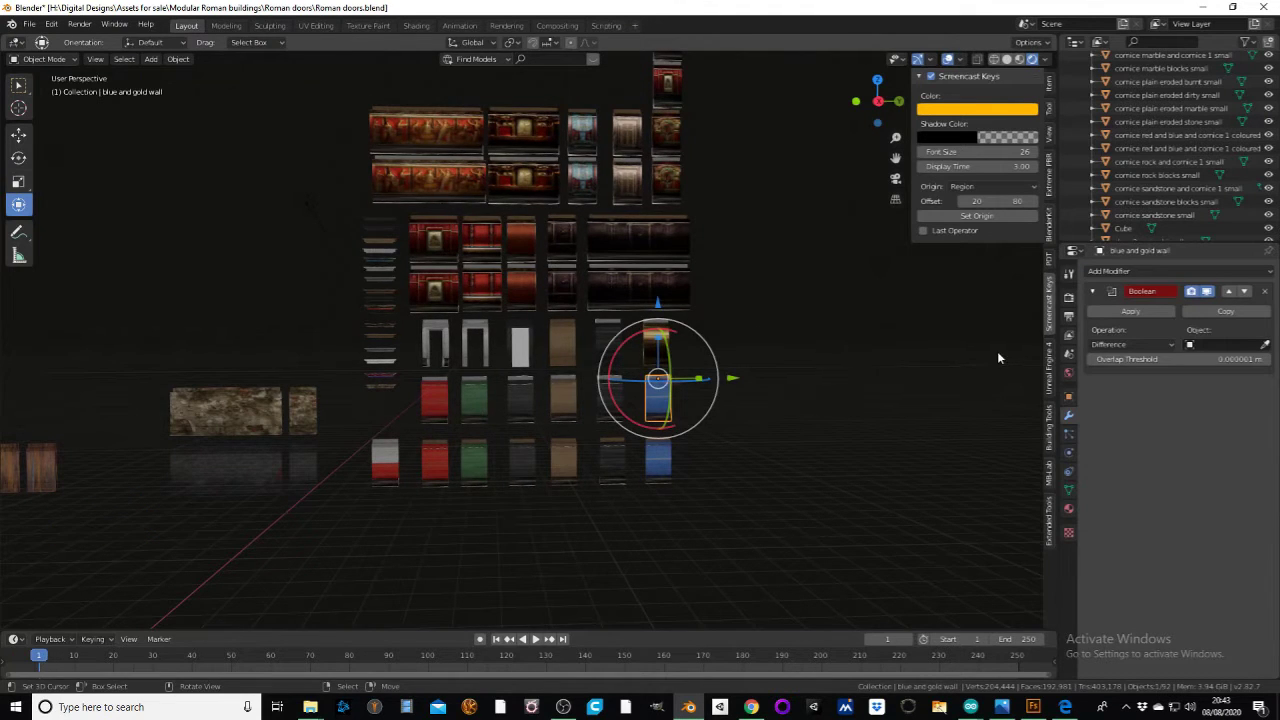
right_click(610, 393)
click(1166, 273)
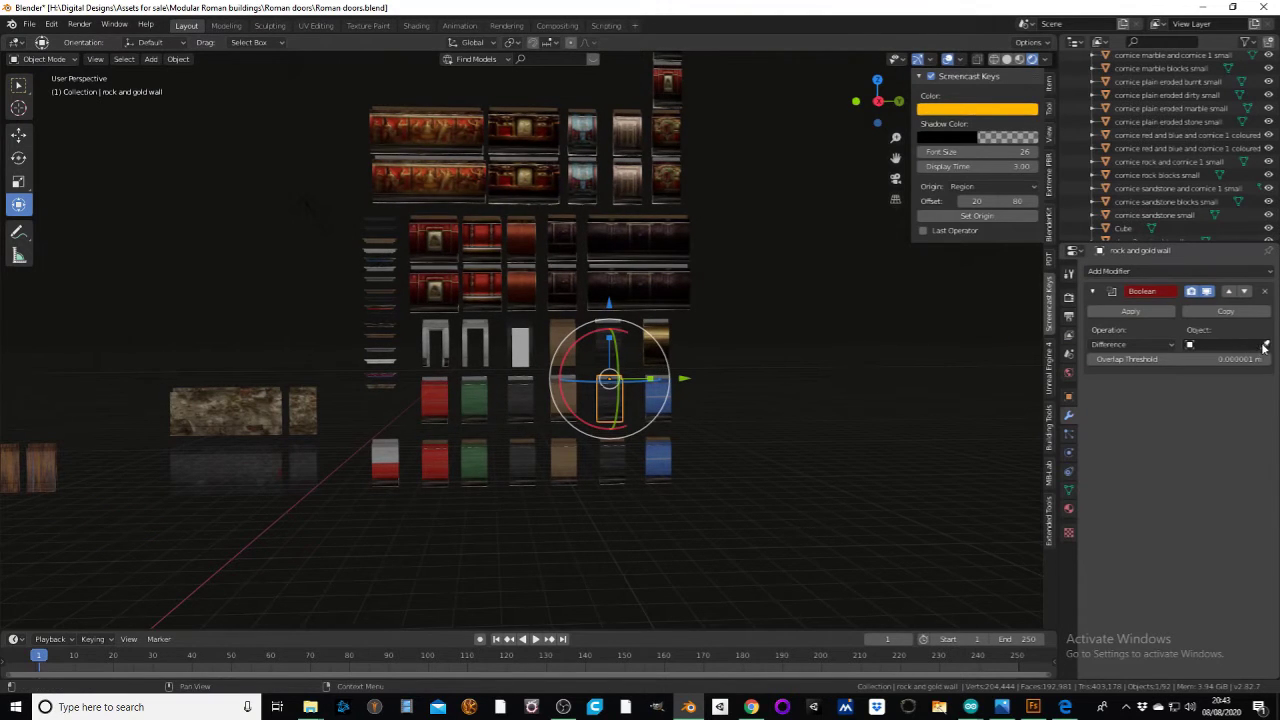
click(1270, 347)
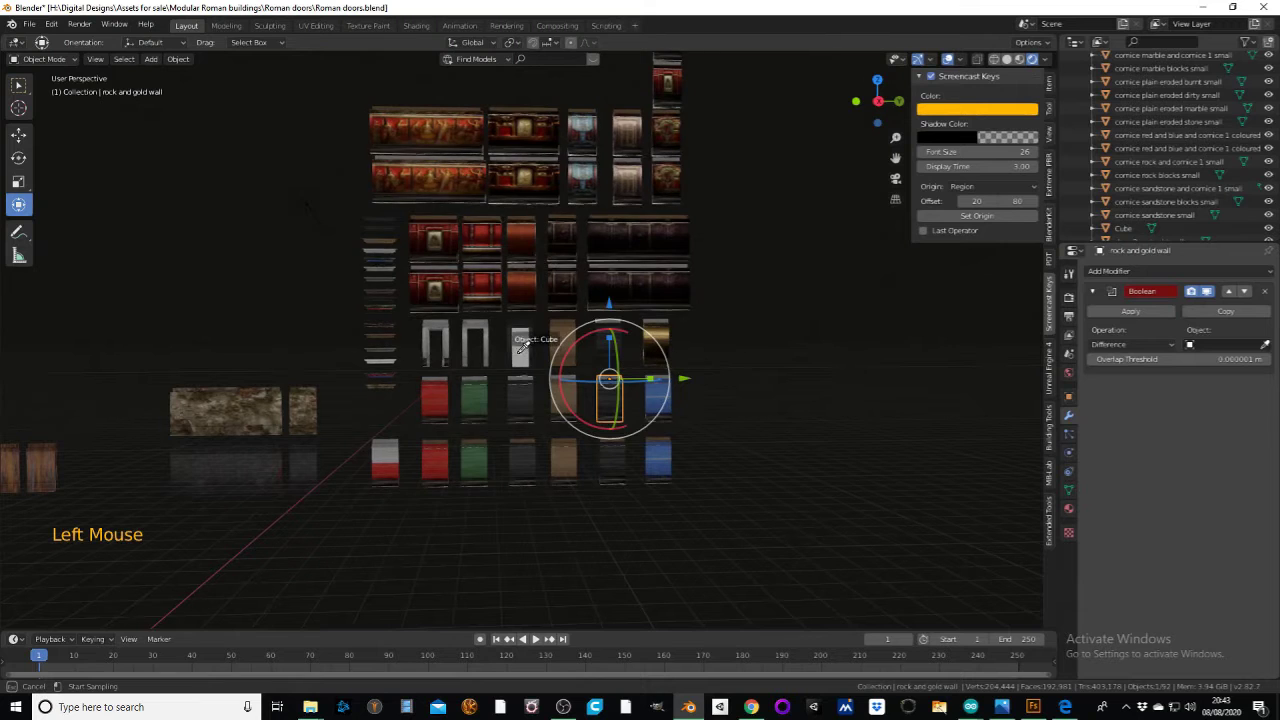
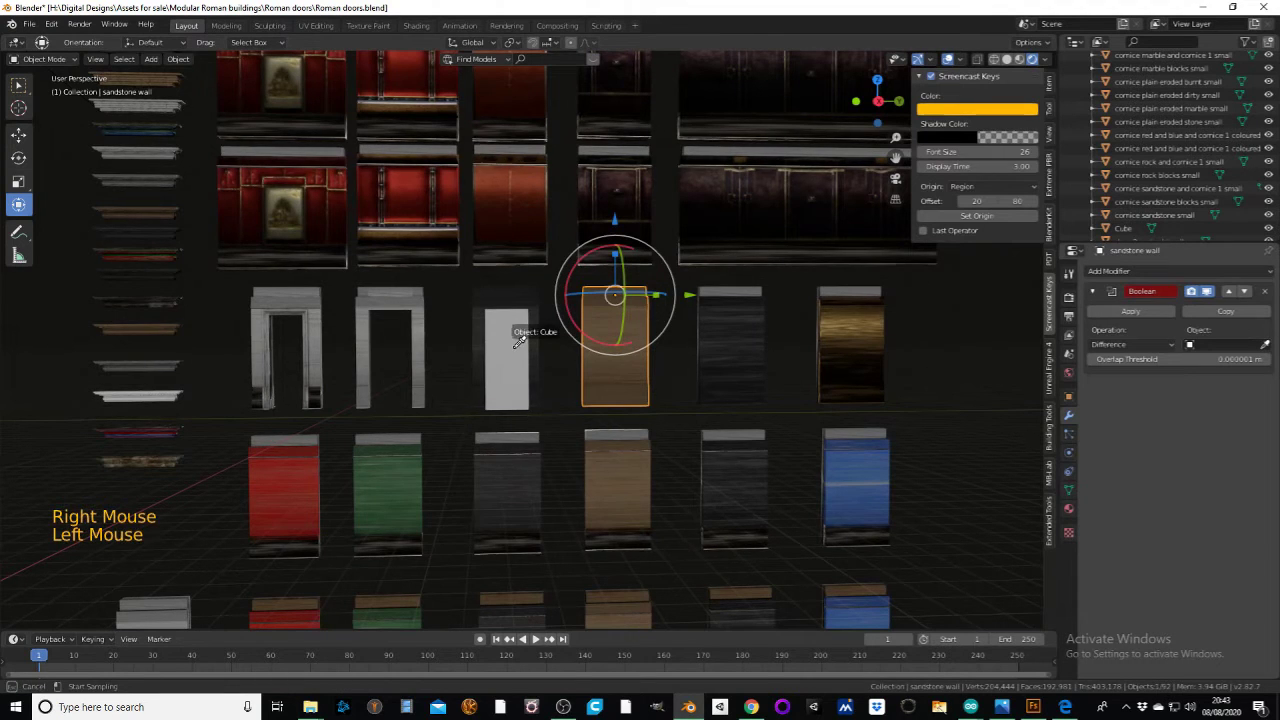
- Set the Cube as Boolean cutter on the gold, blue and gold and rock and gold walls
right_click(873, 344)
click(1273, 347)
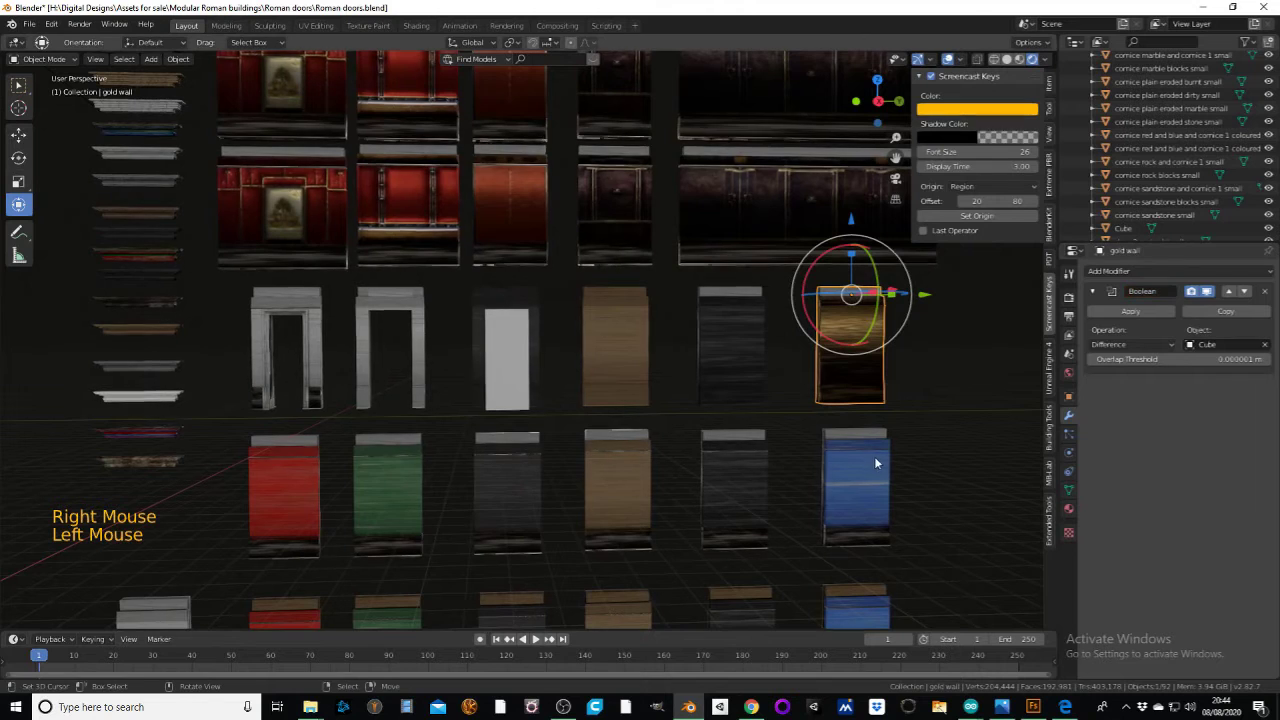
right_click(872, 459)
click(1263, 347)
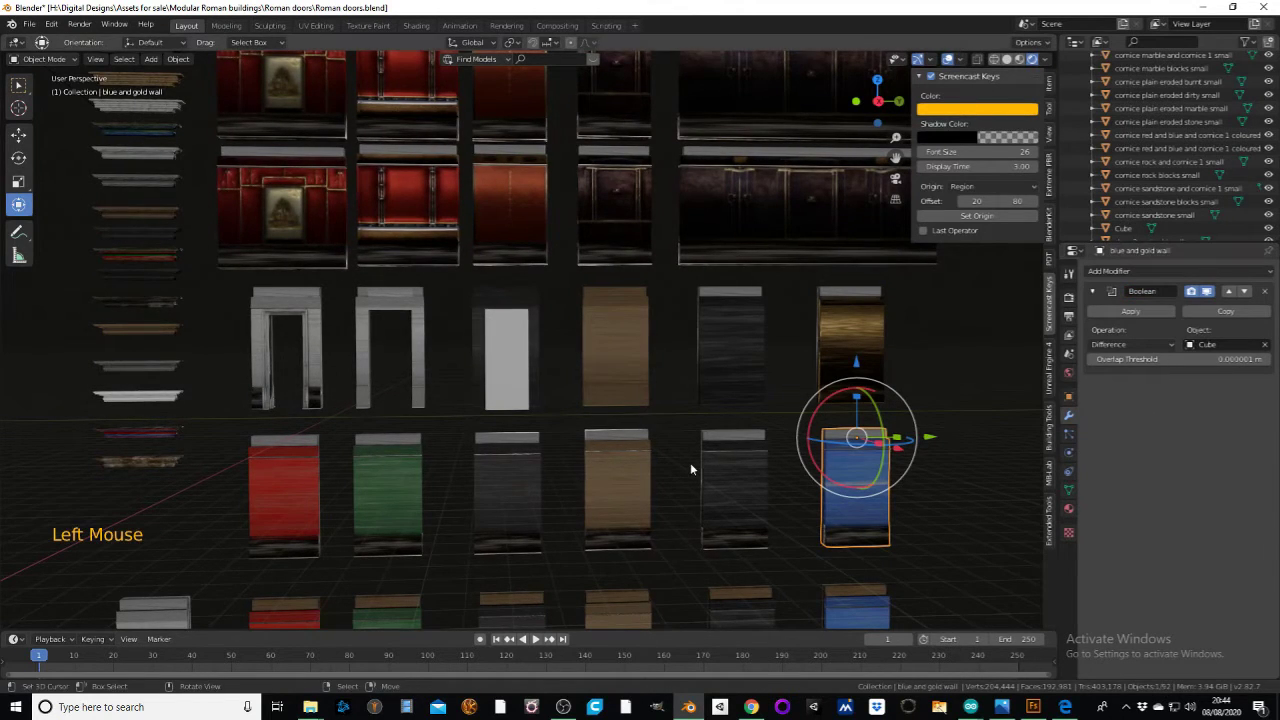
right_click(691, 466)
right_click(729, 461)
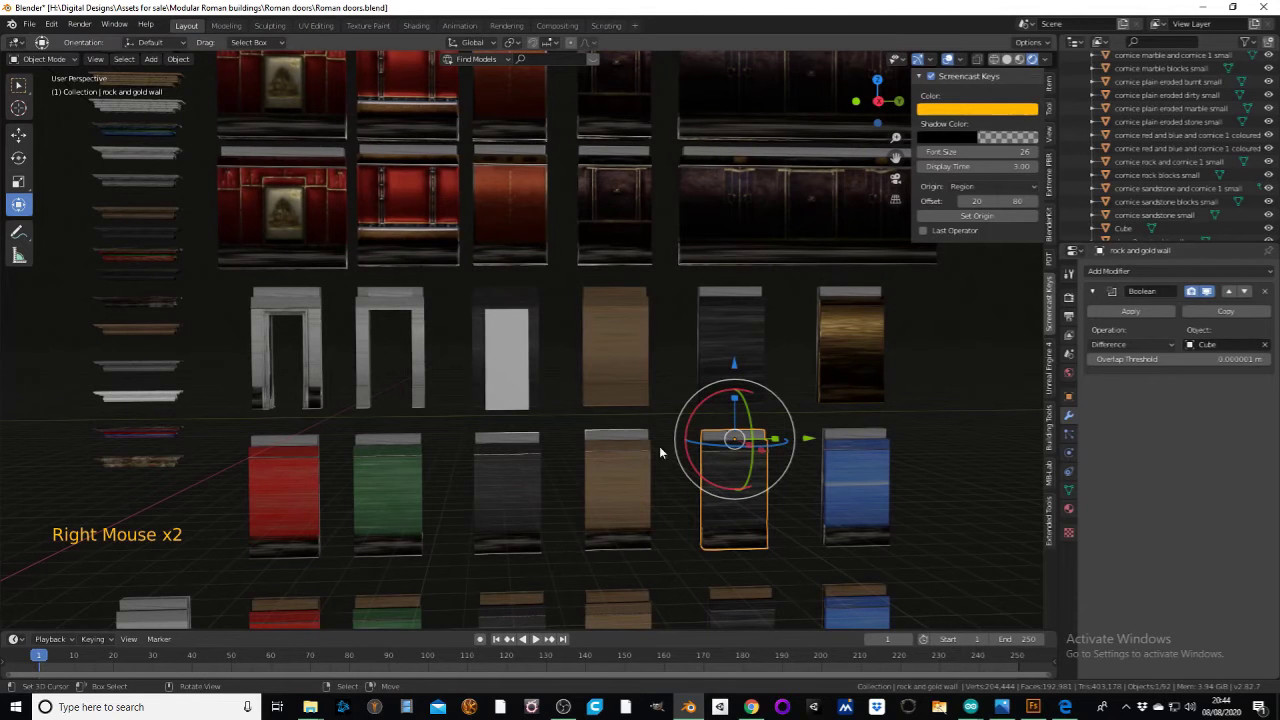
right_click(598, 478)
click(1154, 279)
click(1268, 347)
- Add Boolean Difference modifiers to the burnt and gold, green and gold and red and gold walls
right_click(501, 490)
click(1262, 271)
scroll(down, 3)
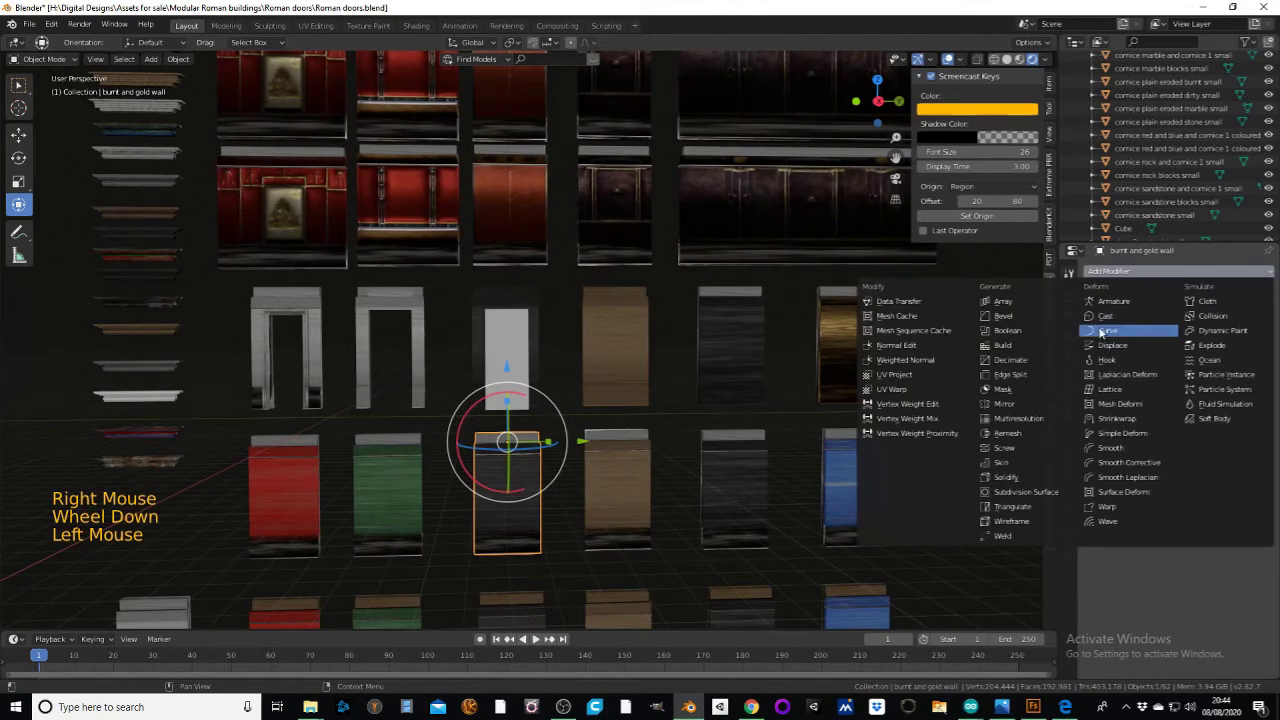
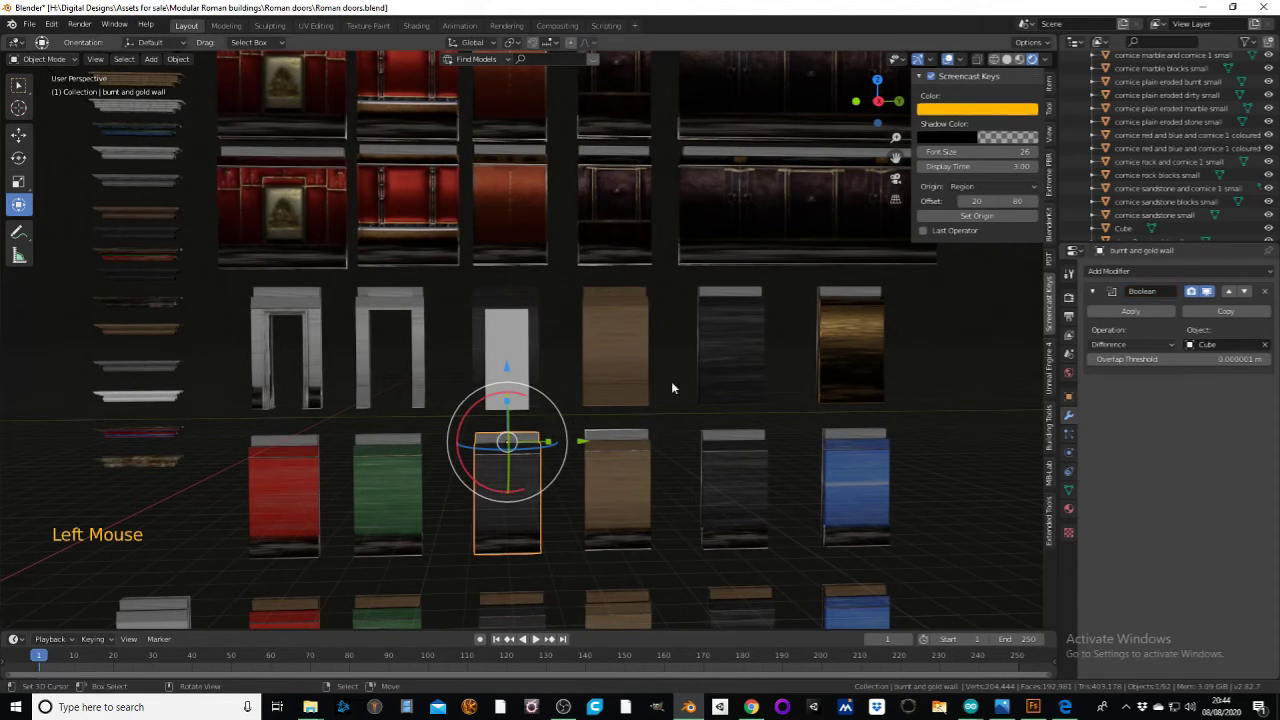
right_click(374, 492)
click(1131, 275)
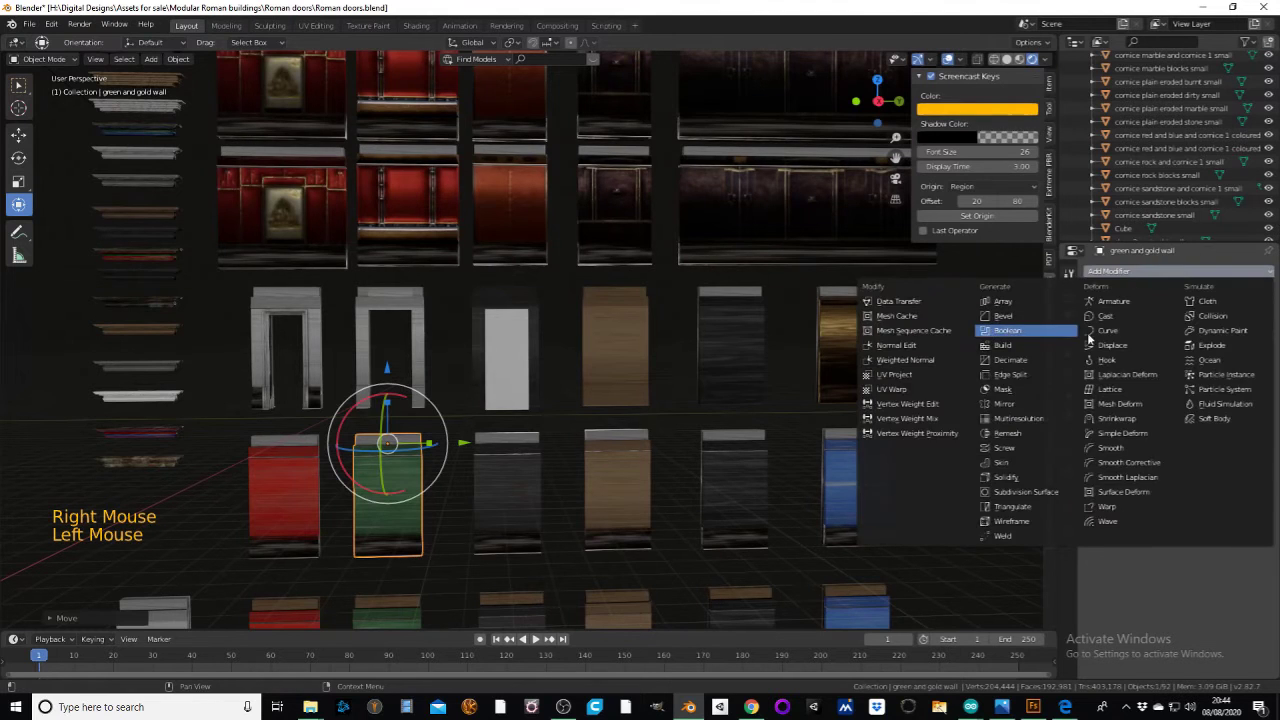
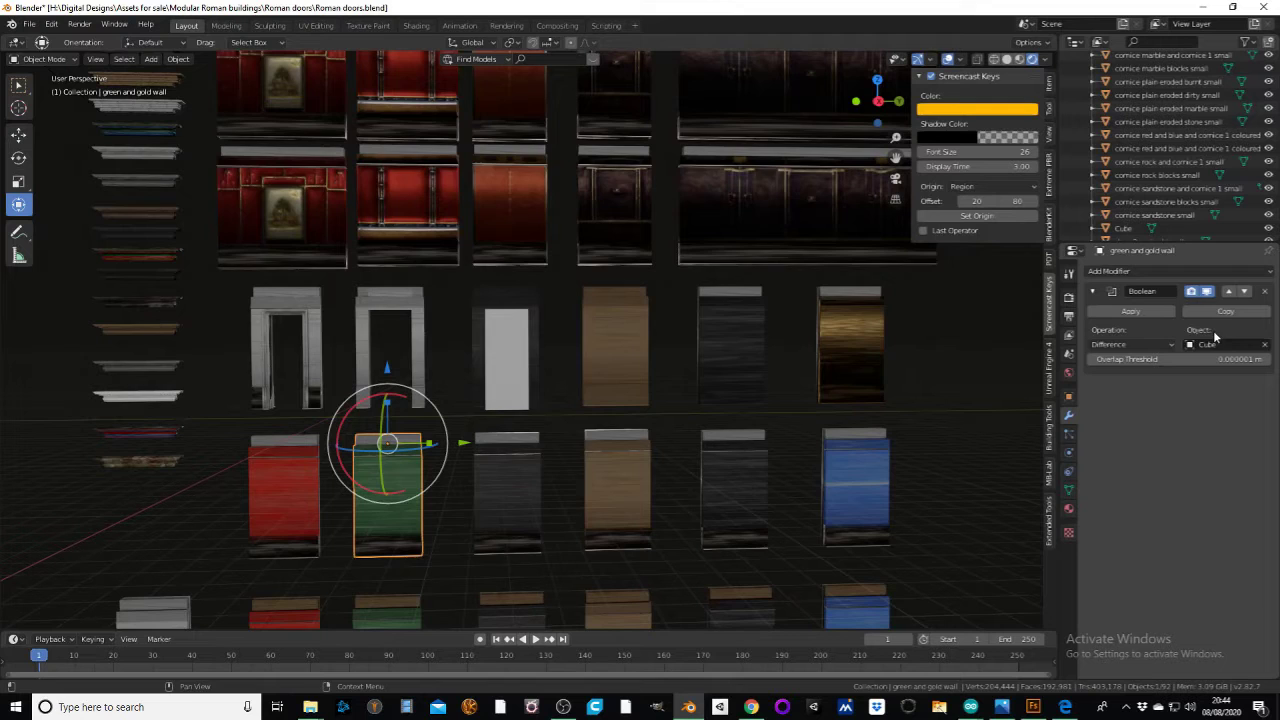
right_click(287, 475)
click(1124, 277)
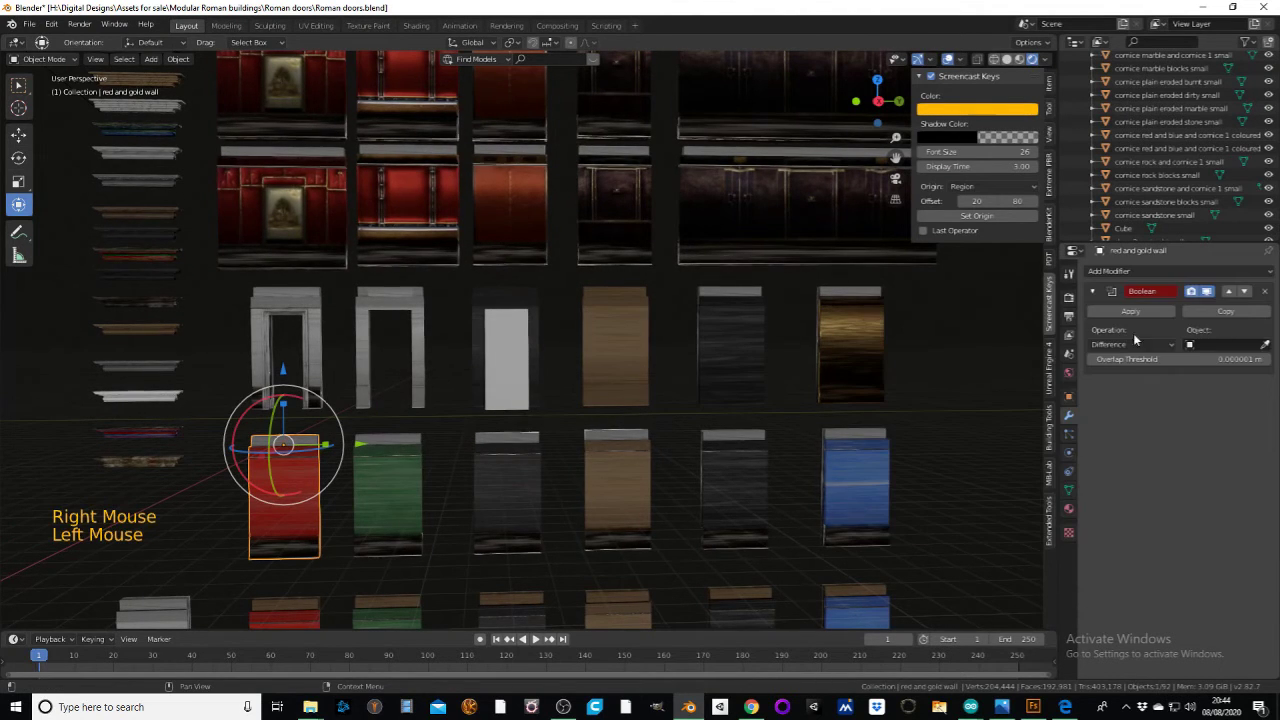
click(1268, 346)
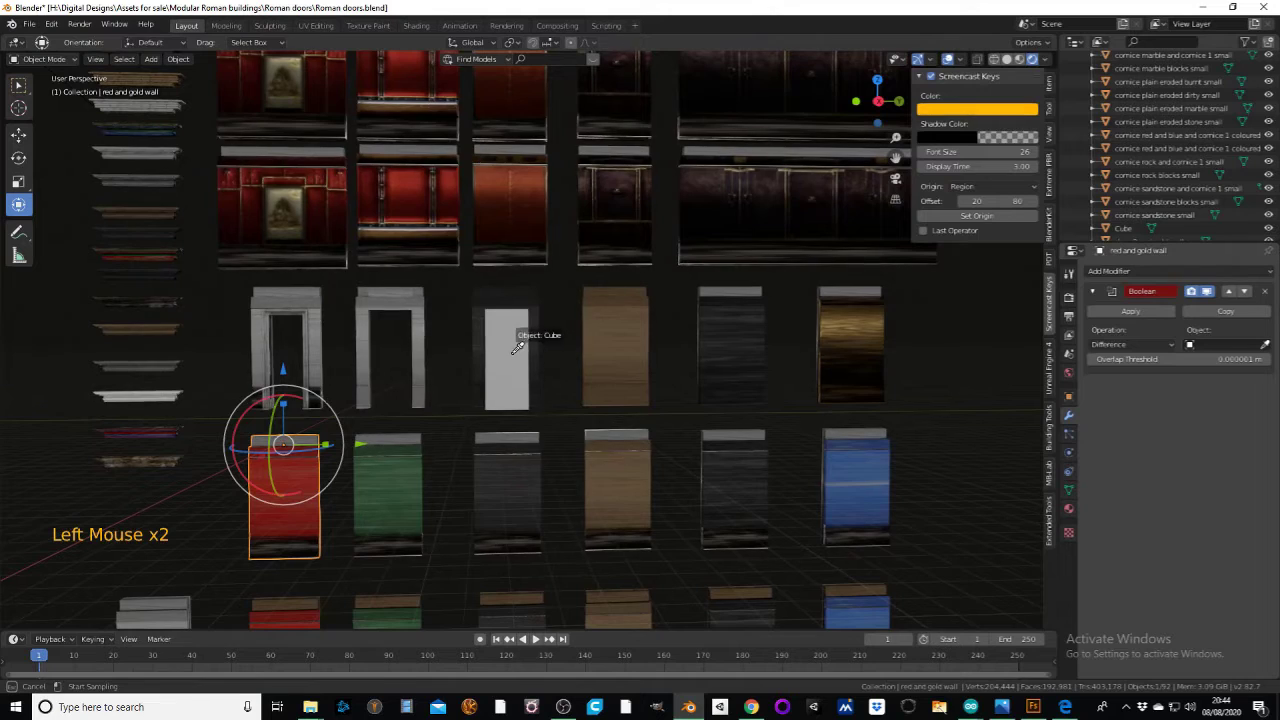
- Pan to the sandstone row and give the blue sandstone wall a Boolean cut with the Cube
scroll(down, 3)
middle_click(589, 400)
scroll(up, 3)
middle_click(591, 421)
middle_click(602, 403)
scroll(up, 3)
middle_click(609, 372)
middle_click(636, 357)
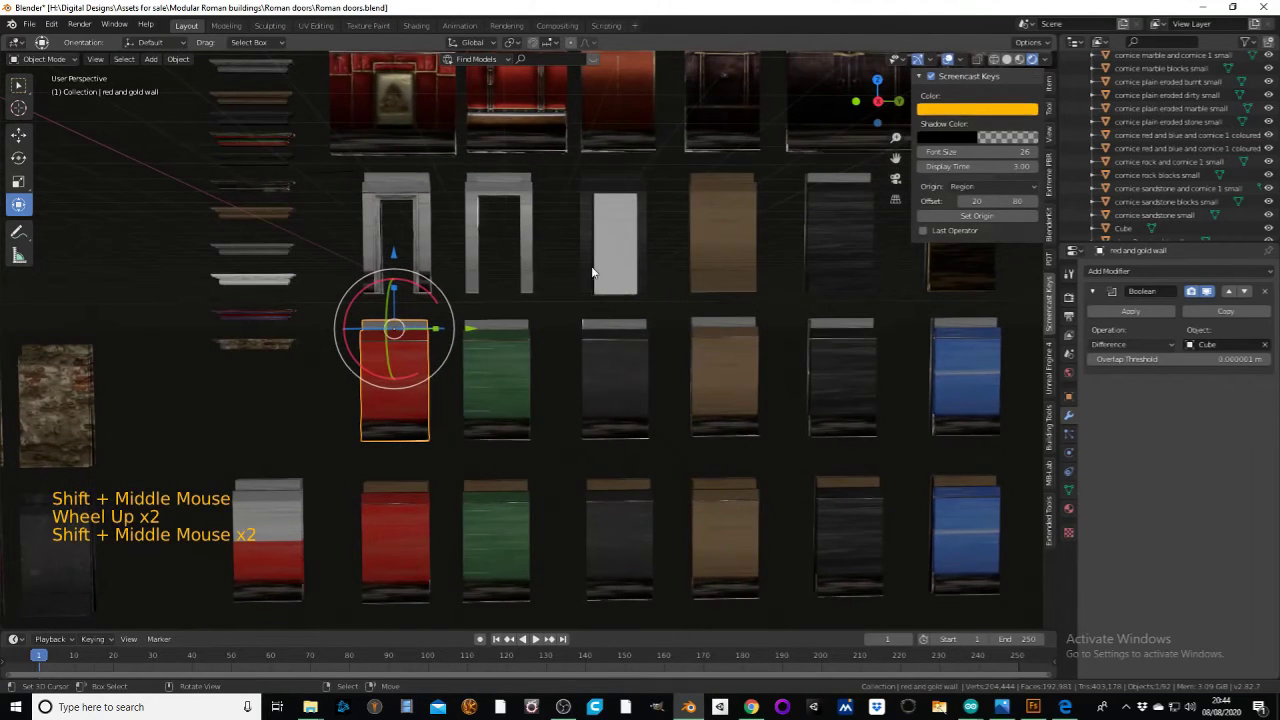
scroll(down, 3)
right_click(883, 519)
click(1131, 278)
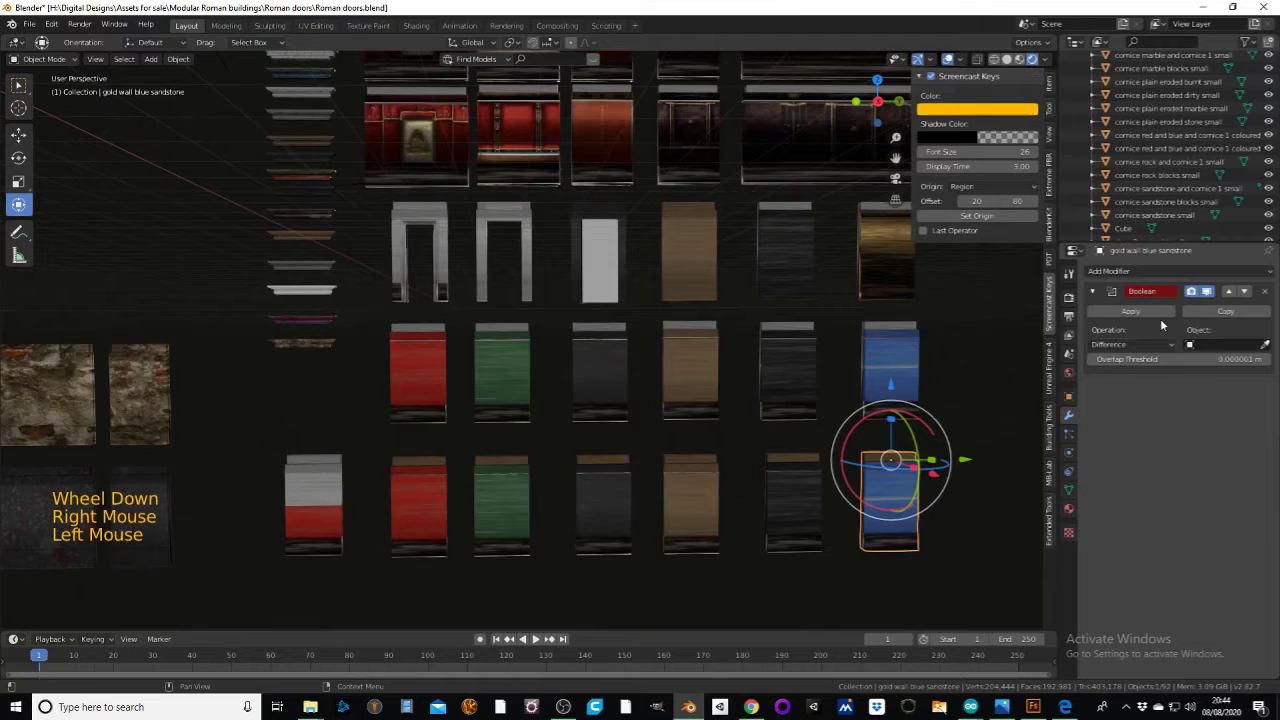
click(1271, 349)
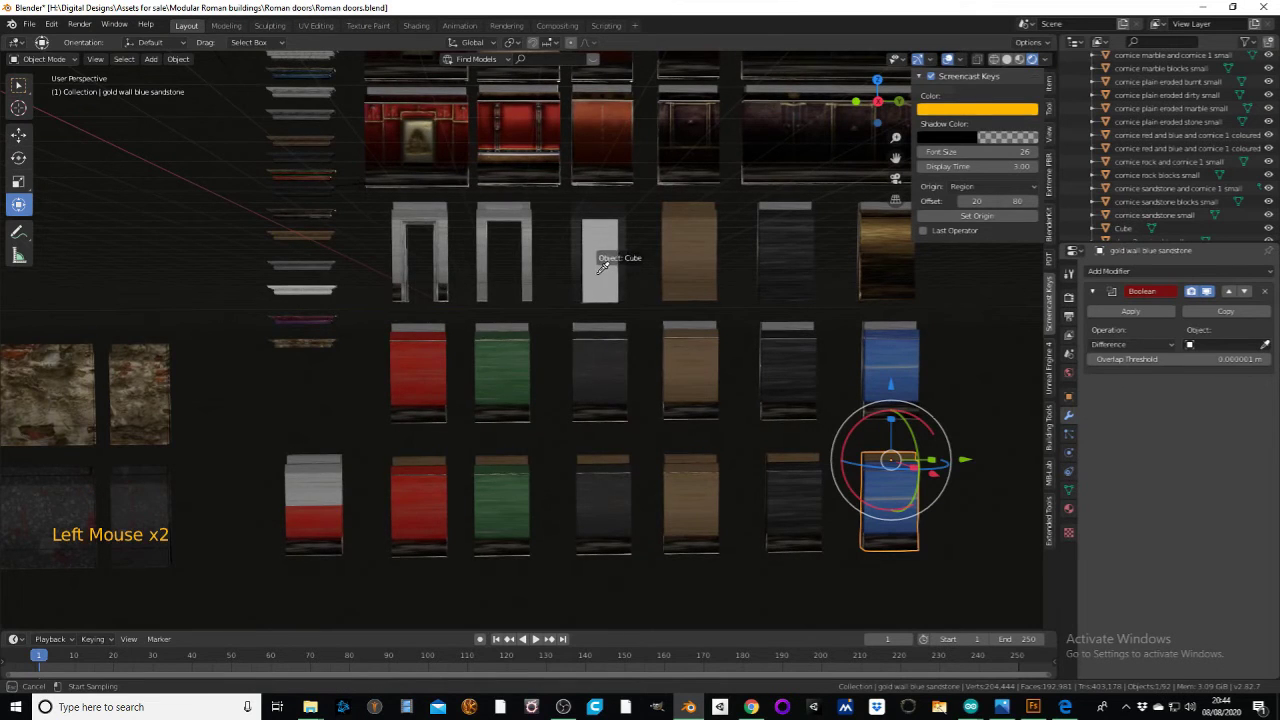
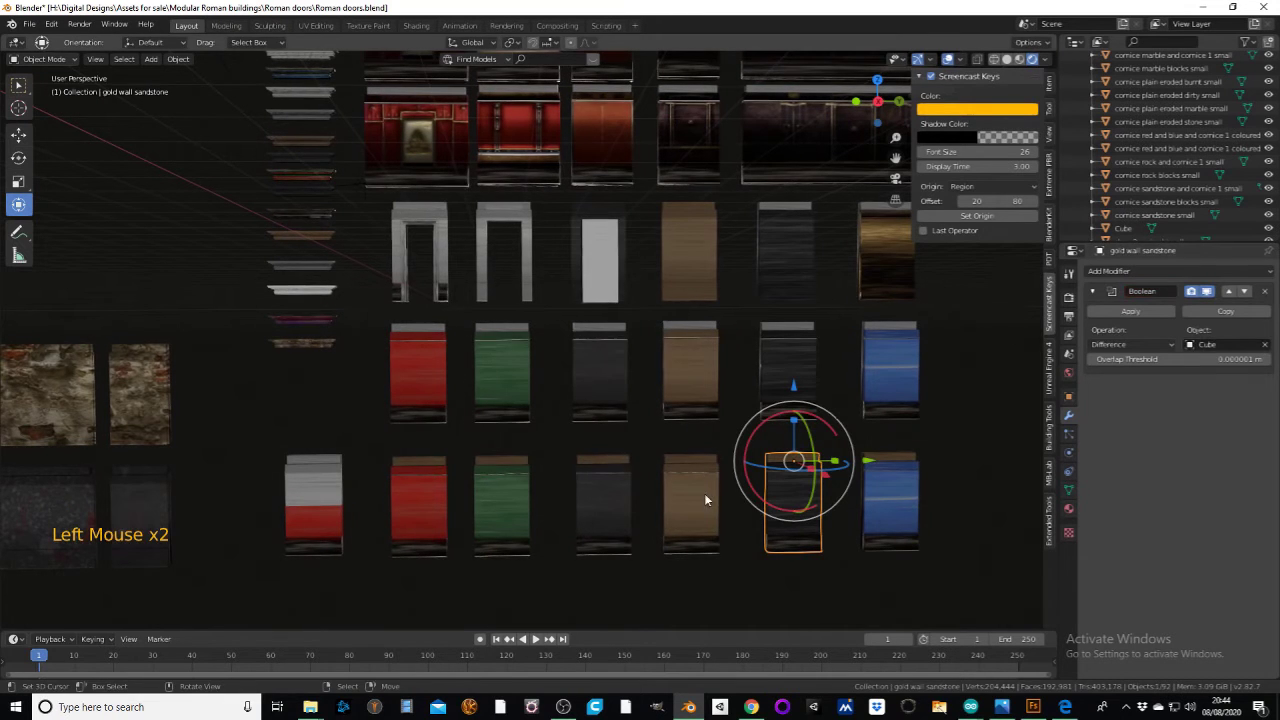
- Add Boolean Difference modifiers with the Cube to the remaining sandstone and Marble red walls
right_click(709, 498)
click(1132, 273)
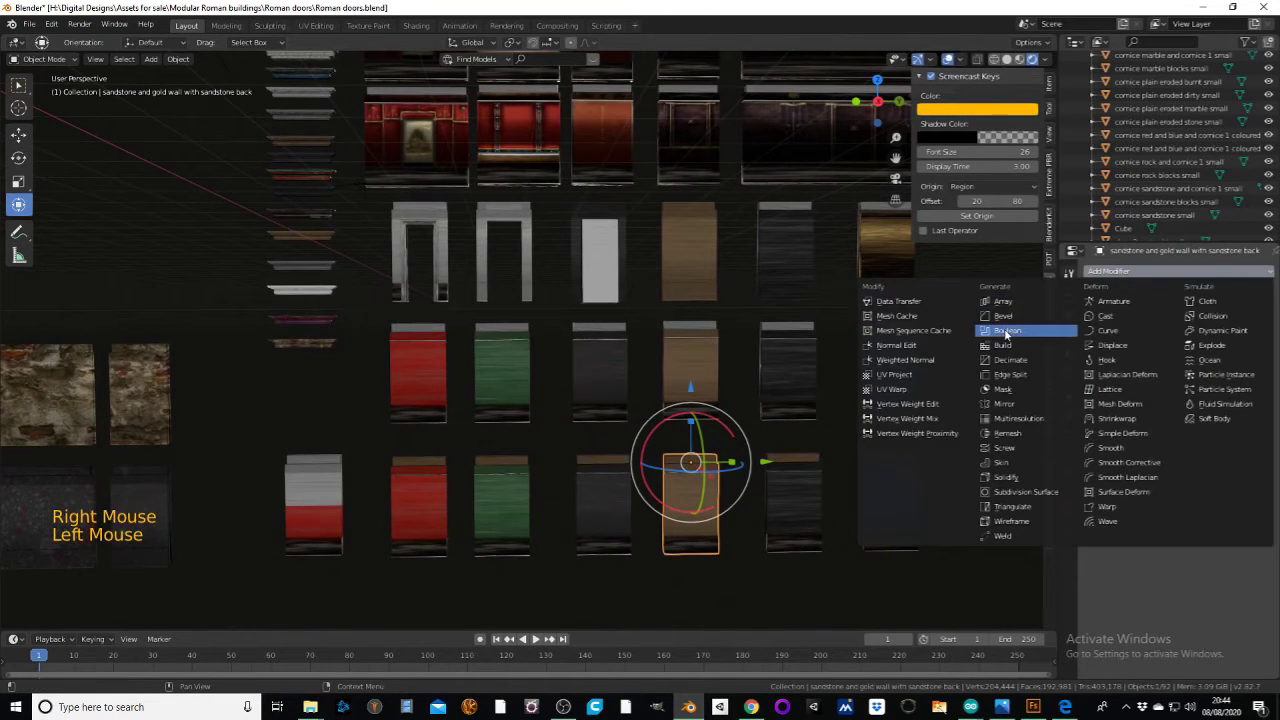
click(1268, 348)
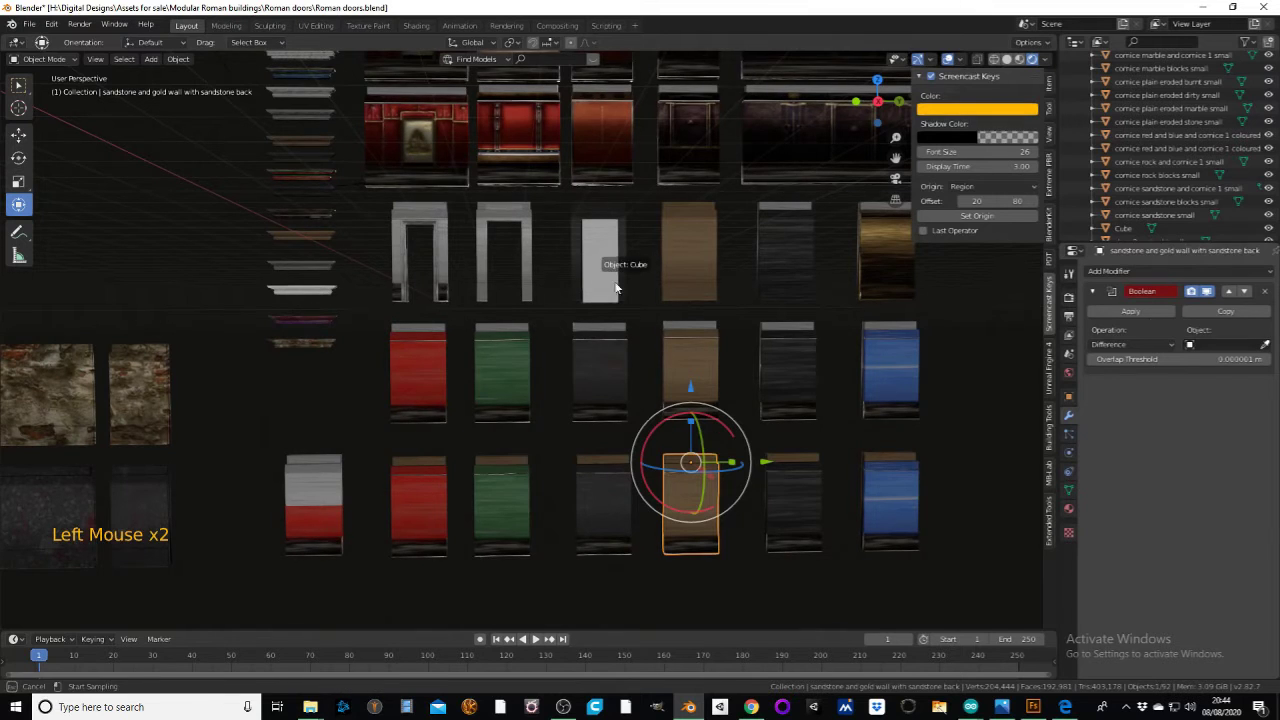
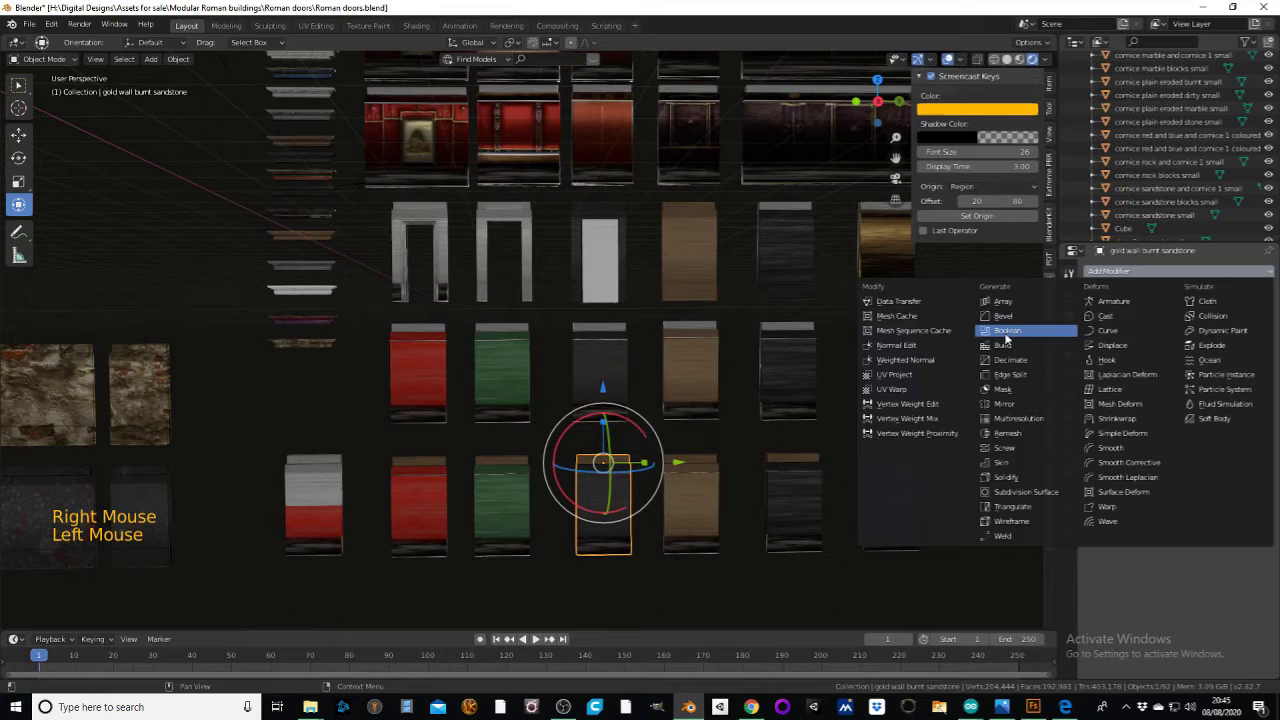
click(1266, 347)
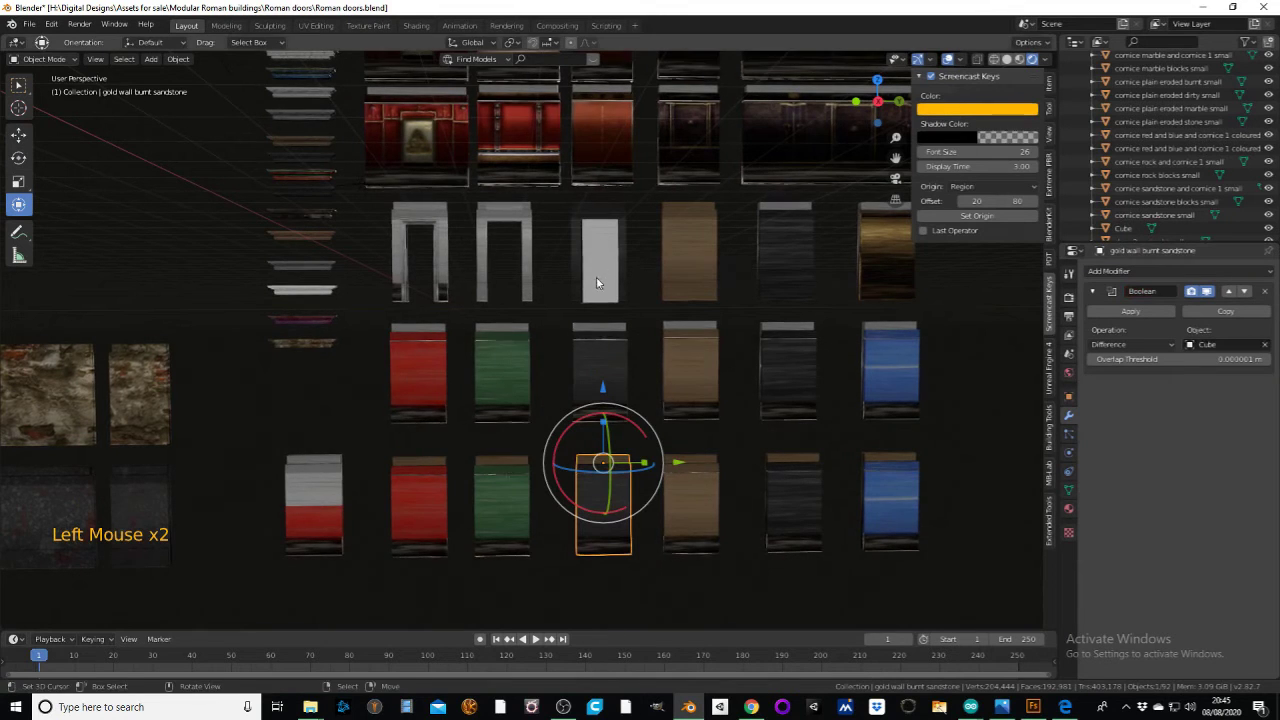
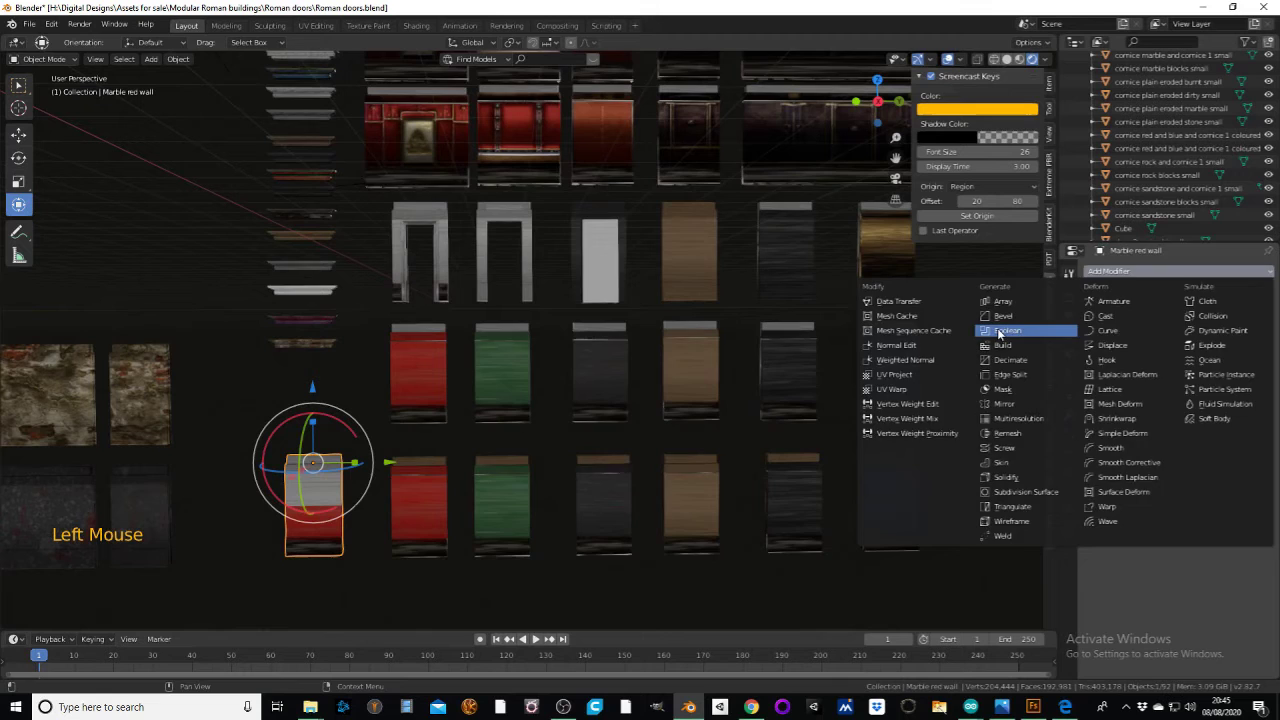
click(1268, 346)
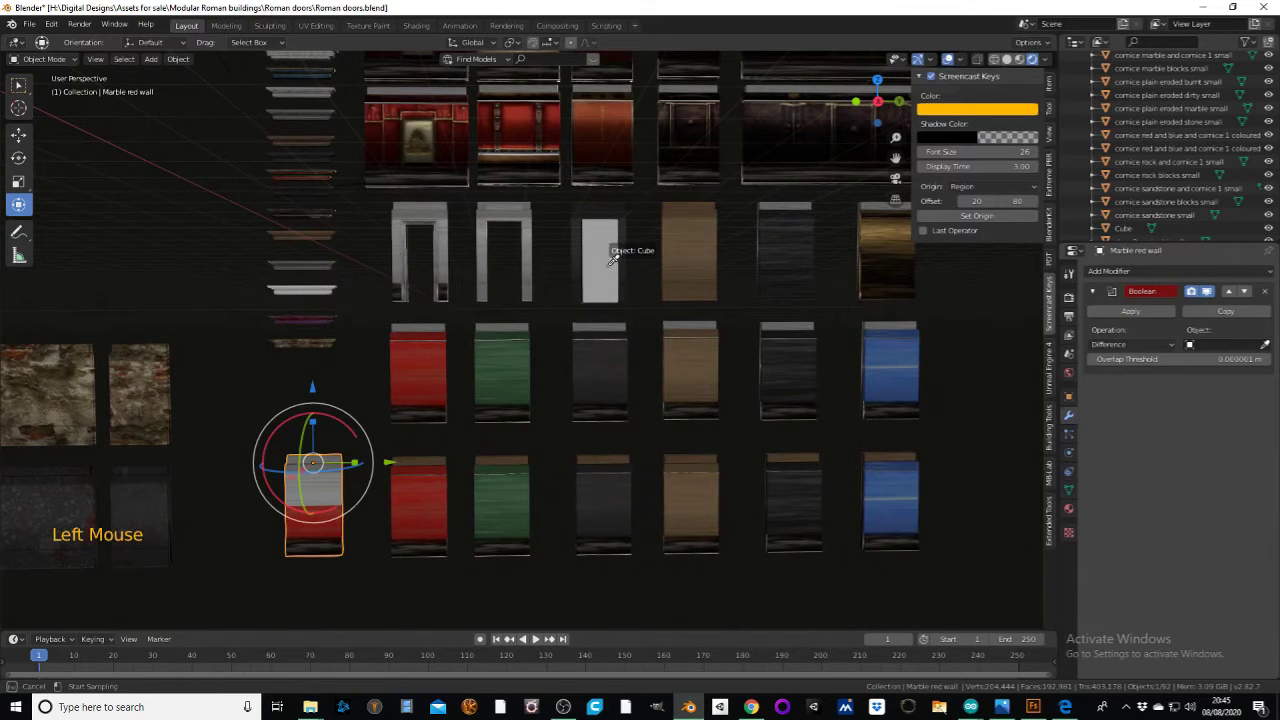
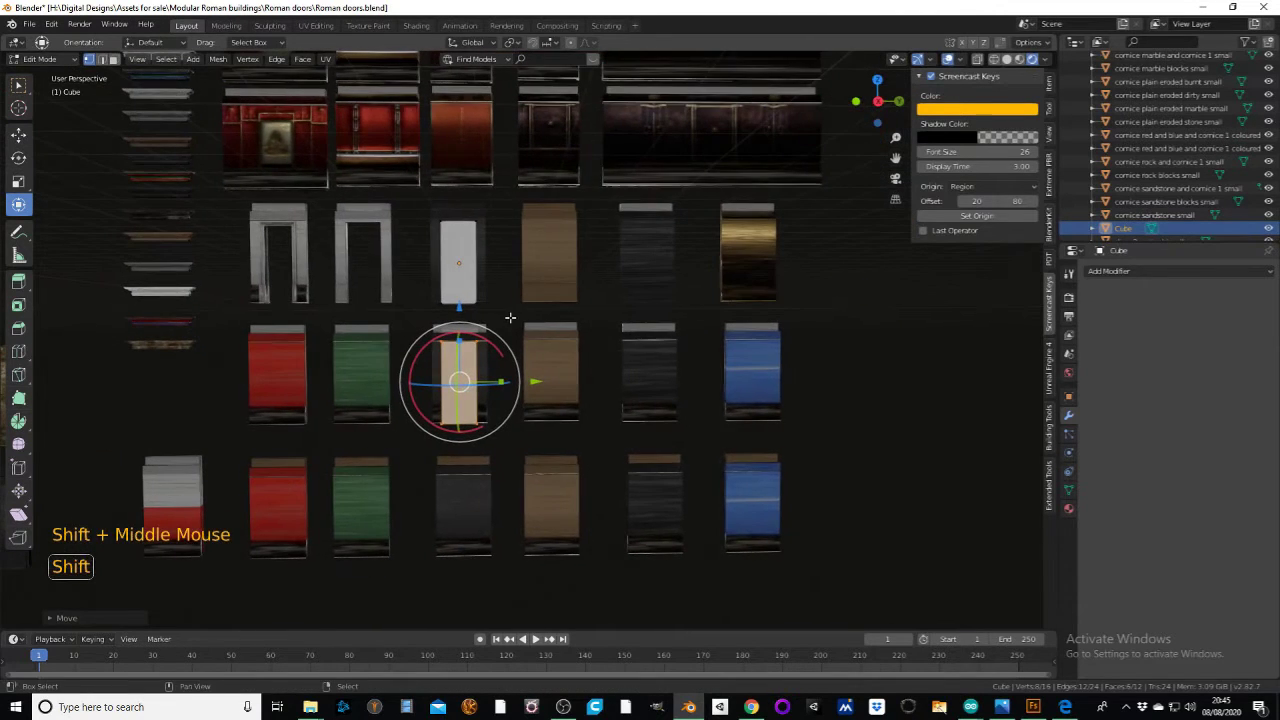
- Duplicate the cutter block inside the Cube mesh three times for further wall openings
key(shift+d)
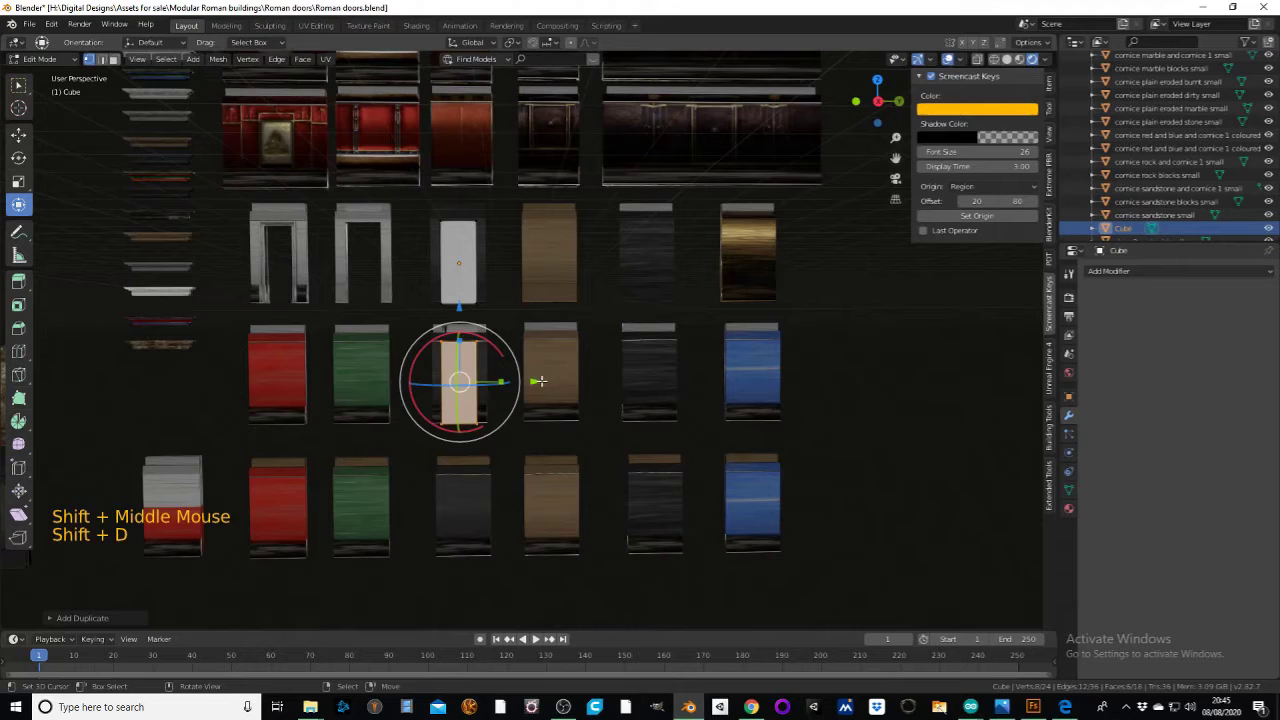
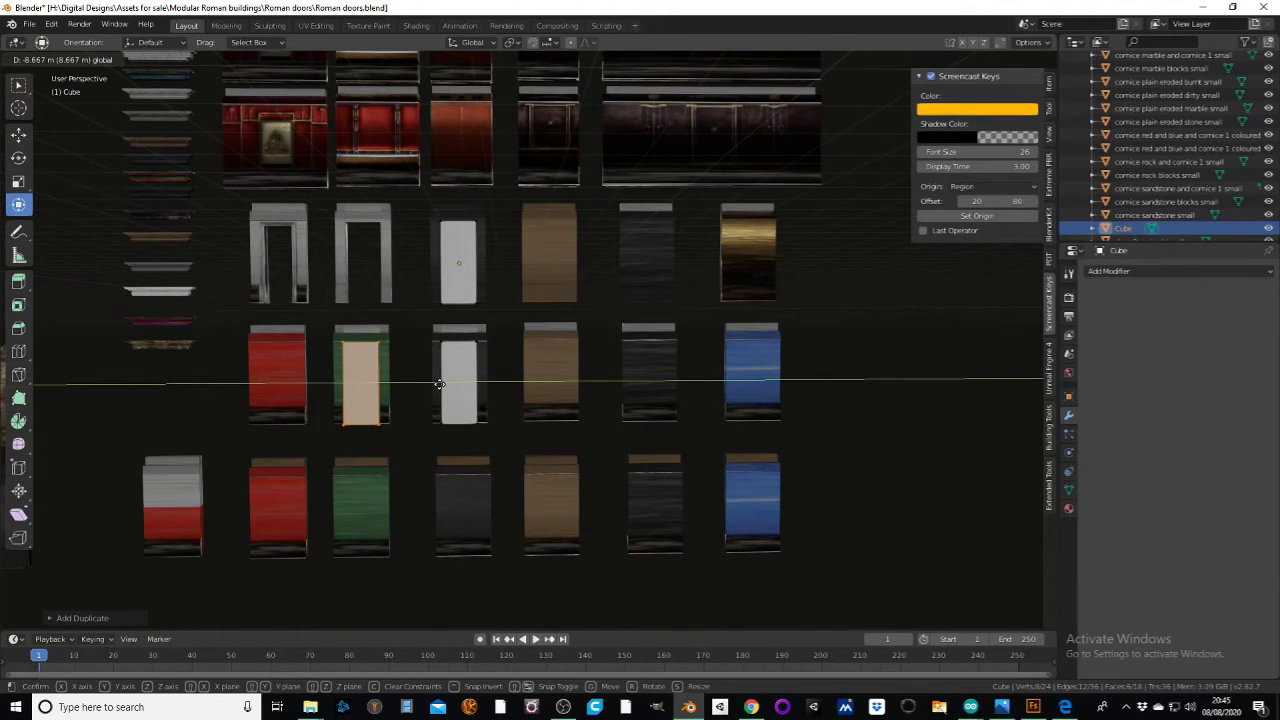
key(shift+d)
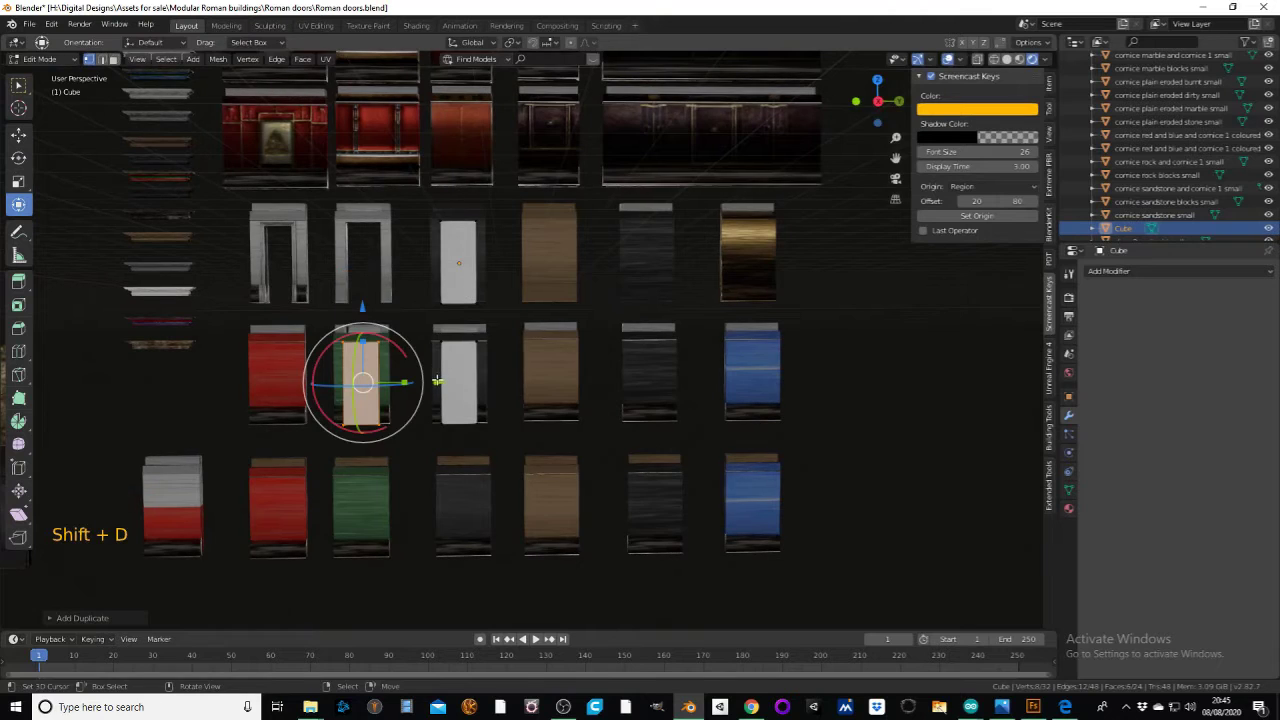
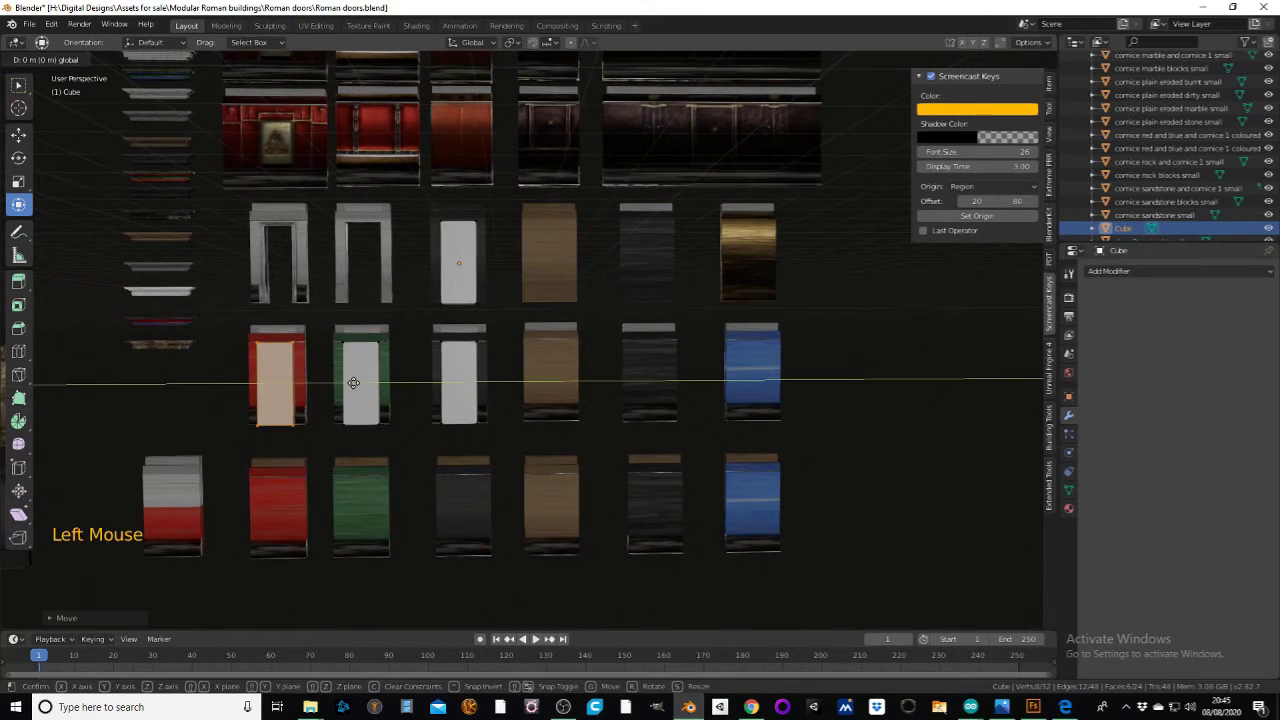
key(shift+d)
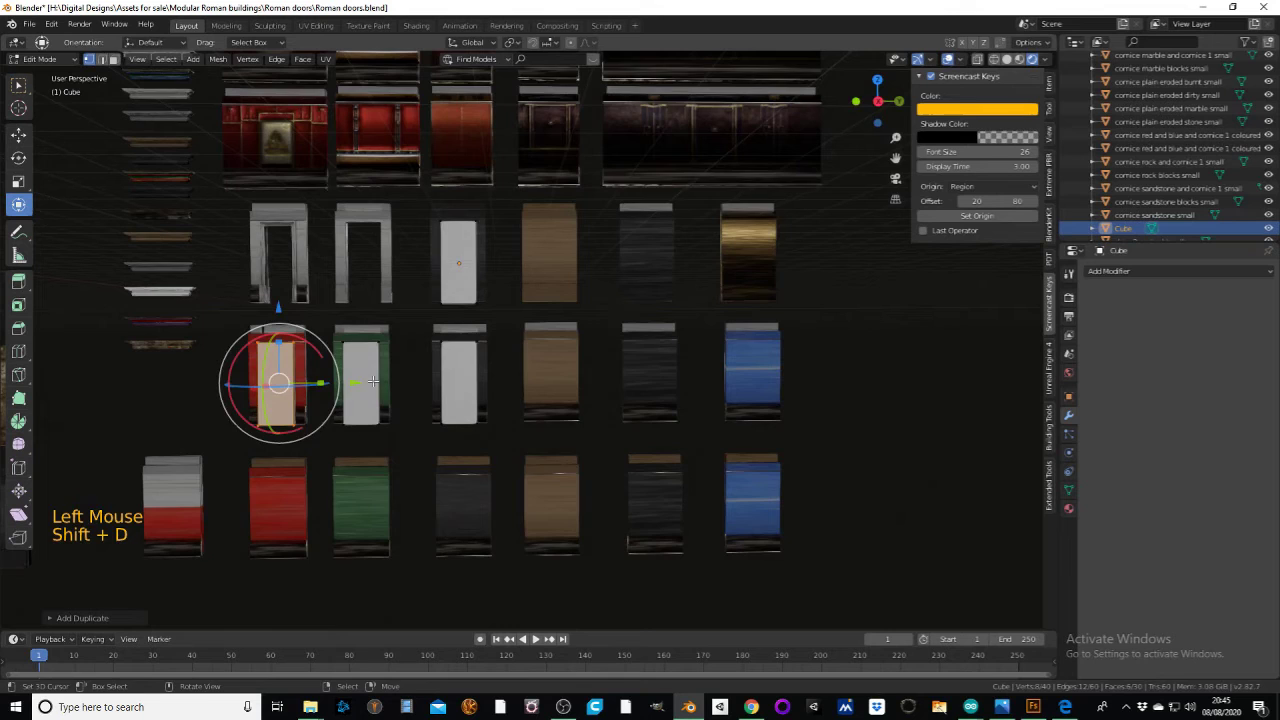
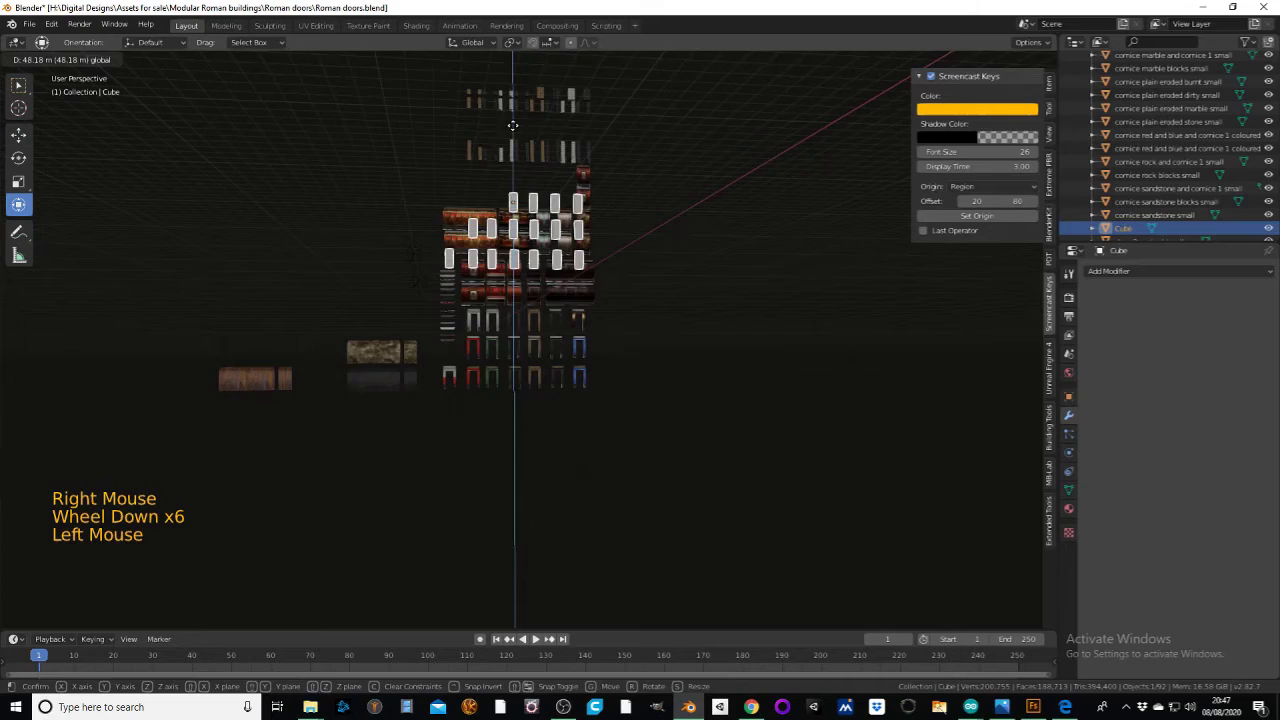
- Select the cutter blocks that need lining up with the wall pieces' door openings
scroll(up, 3)
middle_click(648, 231)
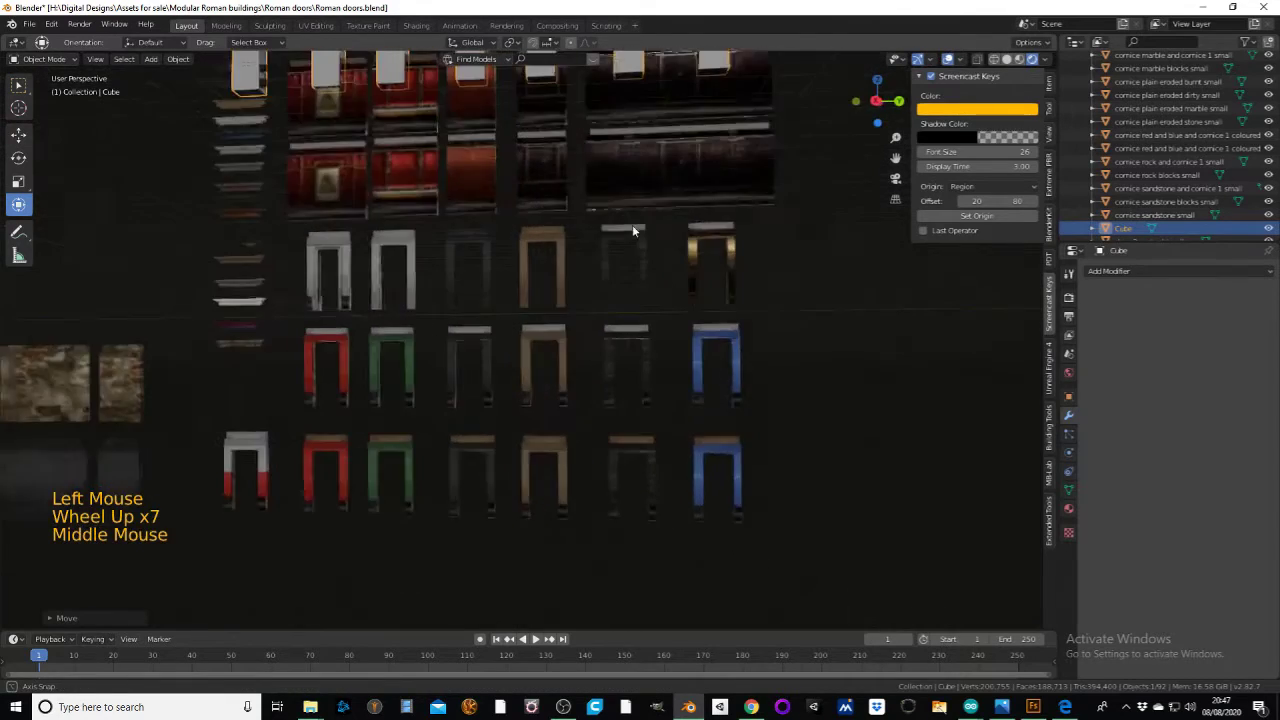
scroll(down, 3)
middle_click(612, 236)
scroll(up, 3)
middle_click(615, 350)
scroll(down, 3)
click(531, 198)
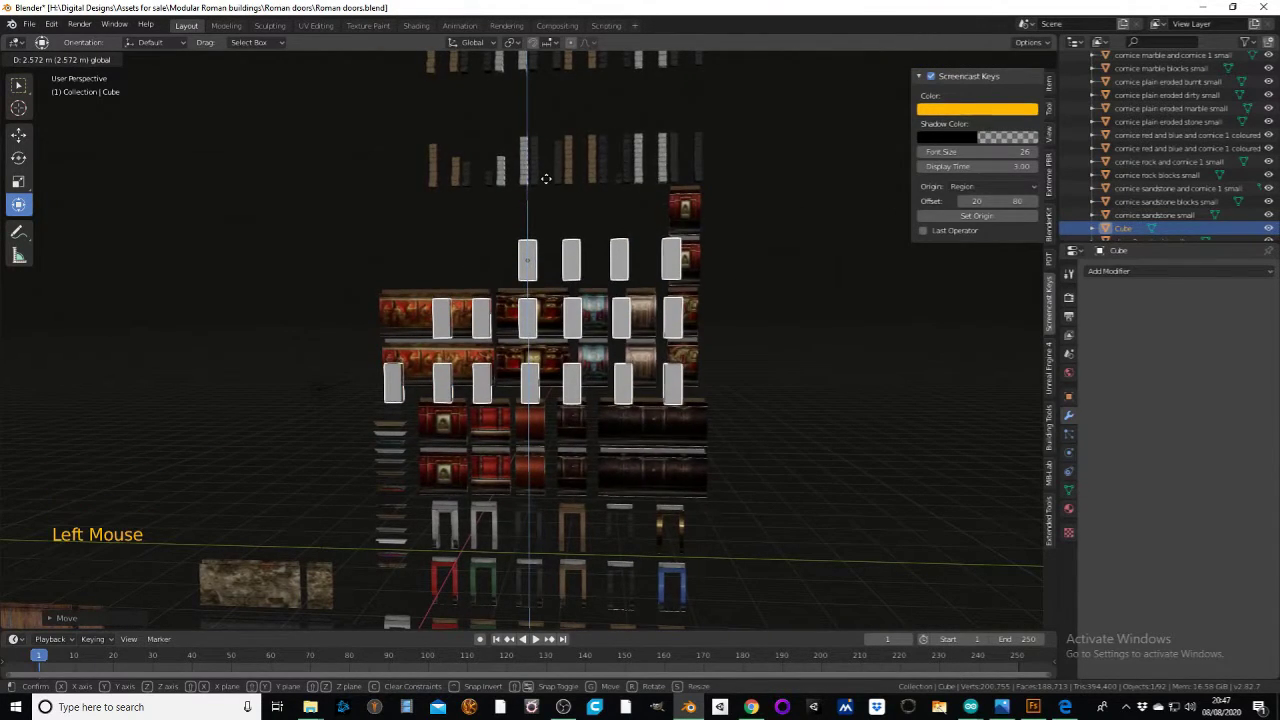
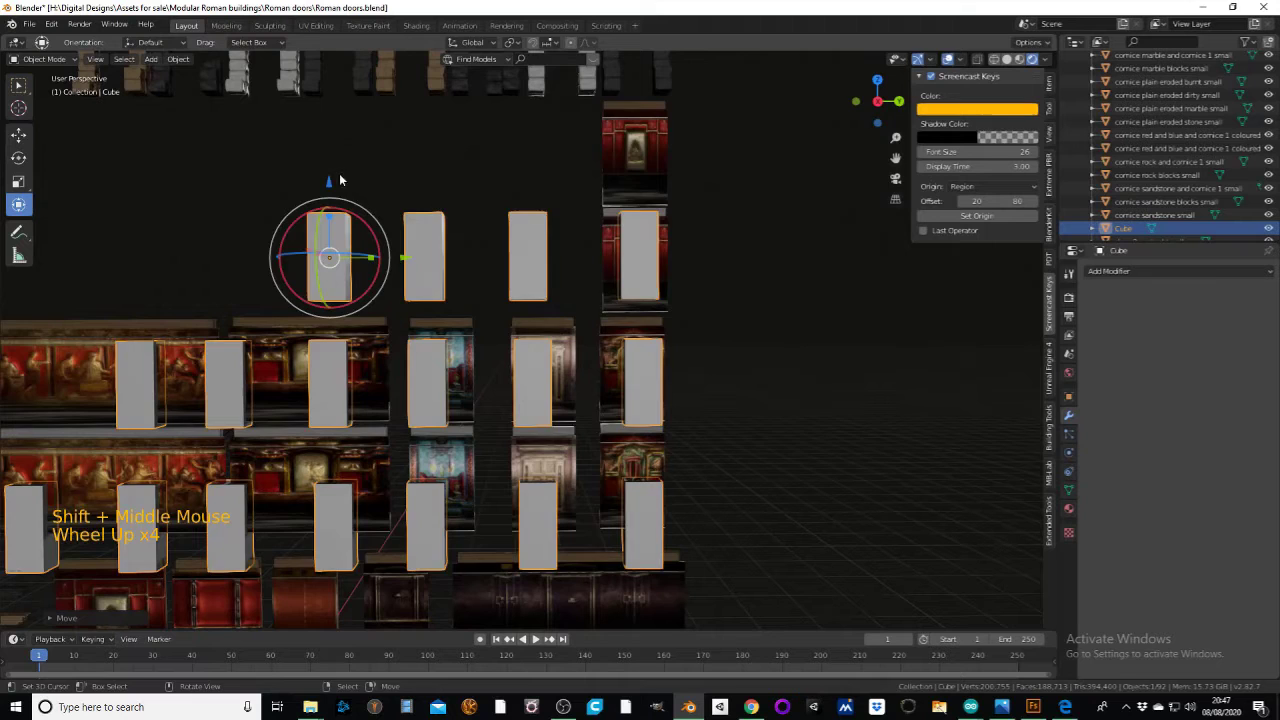
click(330, 184)
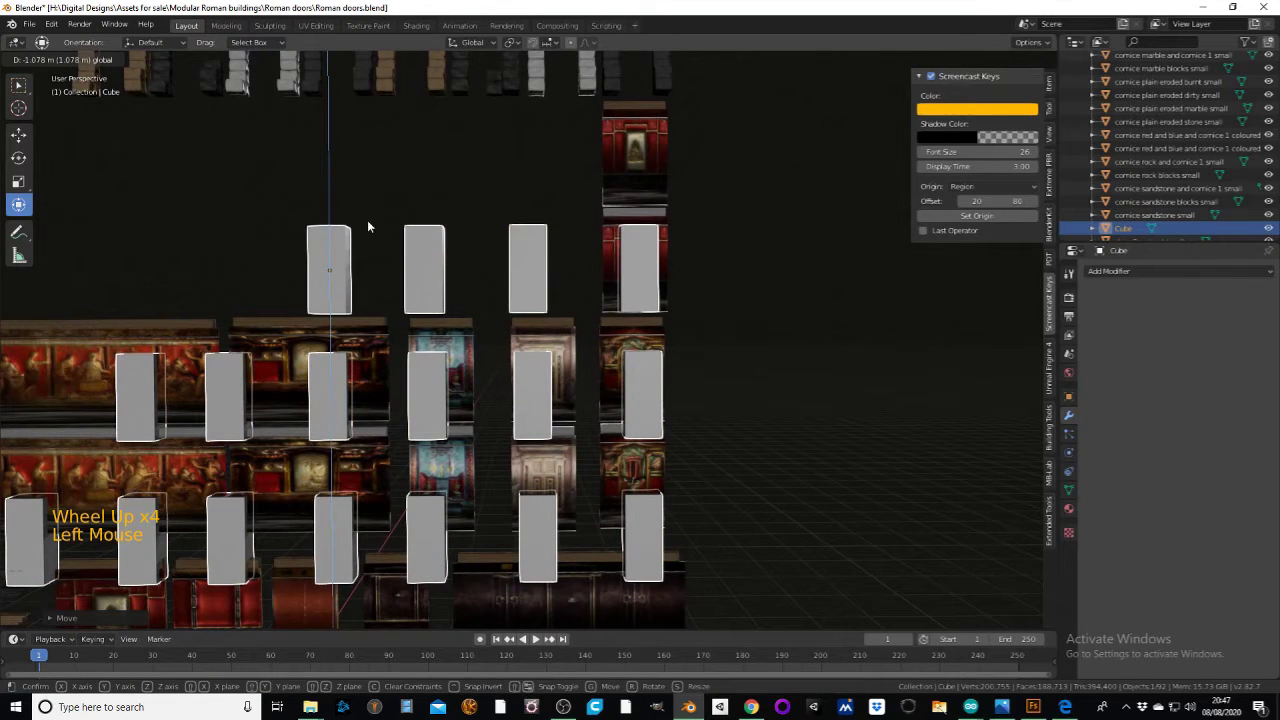
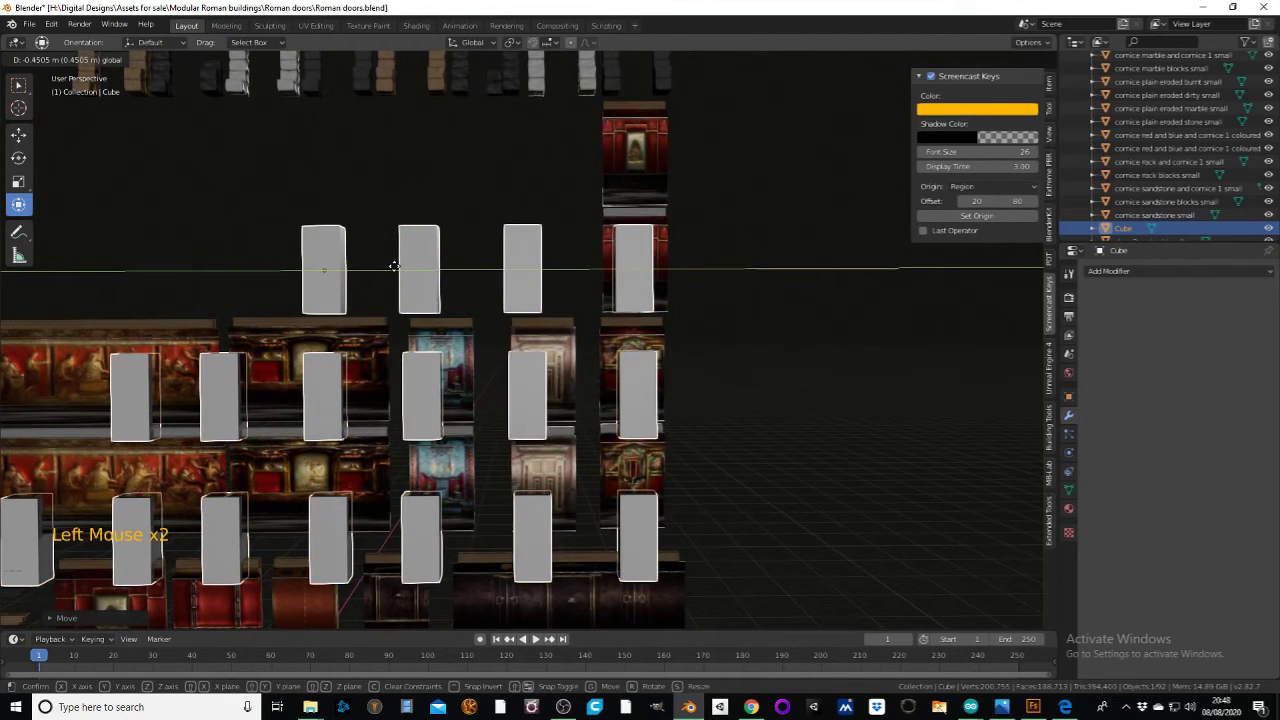
- Zoom and pan out to see the whole row of cutter blocks over the wall grid
scroll(down, 3)
scroll(down, 3)
middle_click(453, 332)
middle_click(463, 238)
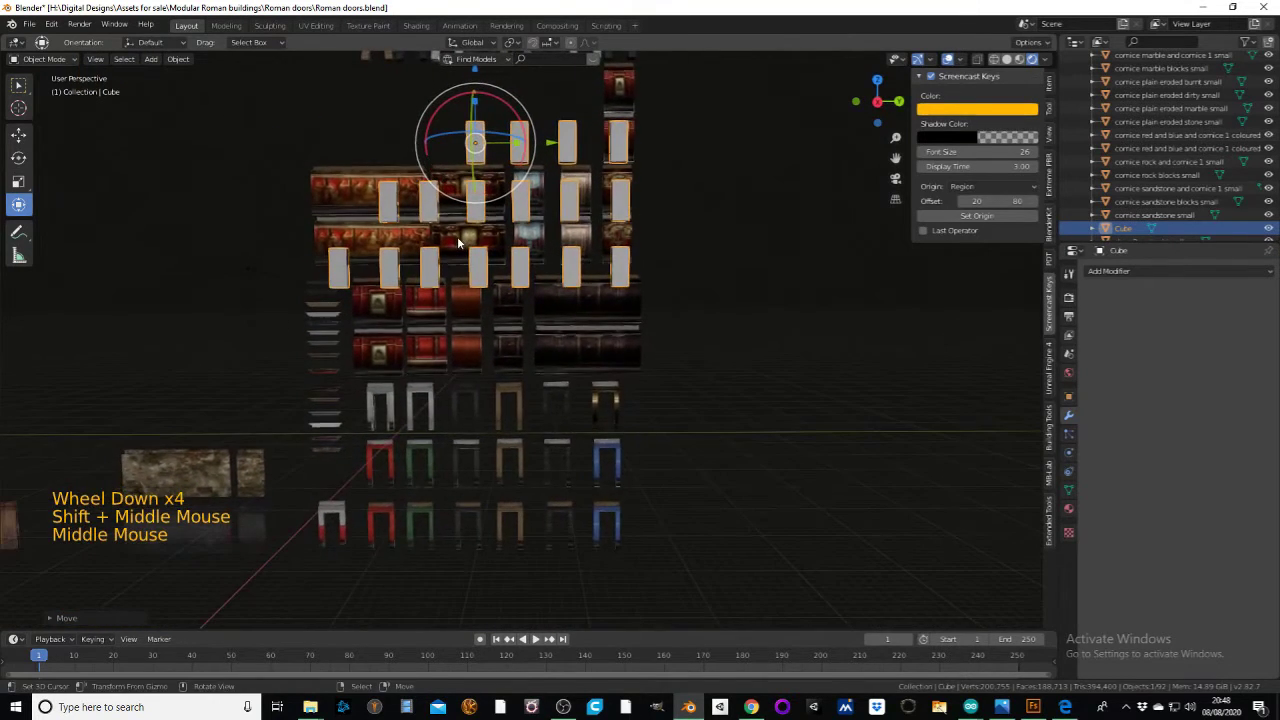
scroll(up, 3)
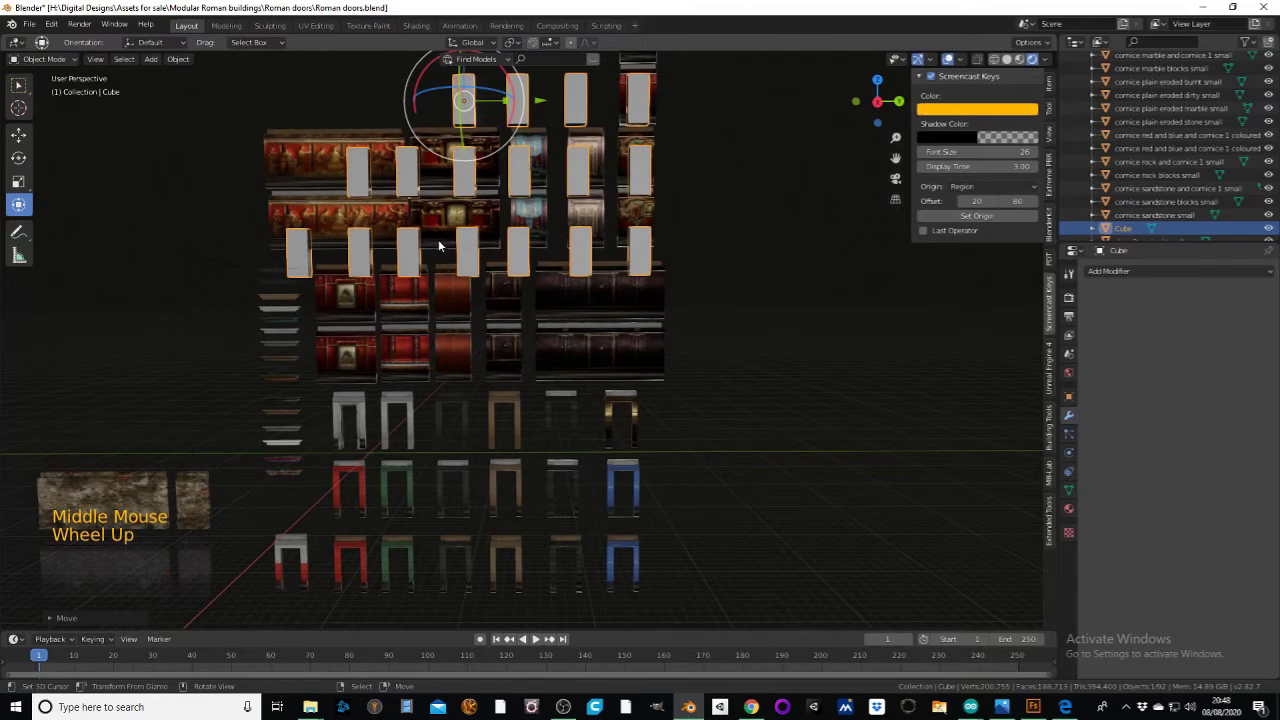
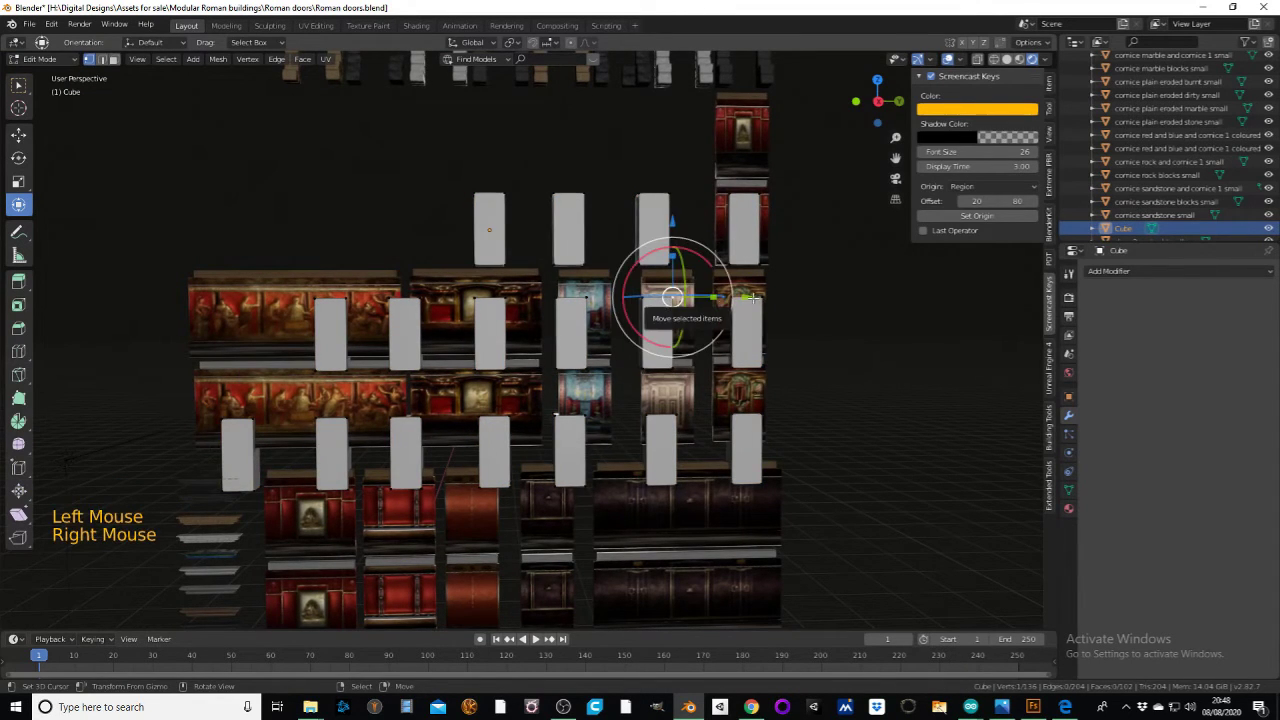
- Select several cutter blocks' linked geometry with L and shift them over the lower wall openings
key(l)
key(l)
key(l)
key(l)
key(l)
key(l)
key(l)
key(l)
key(l)
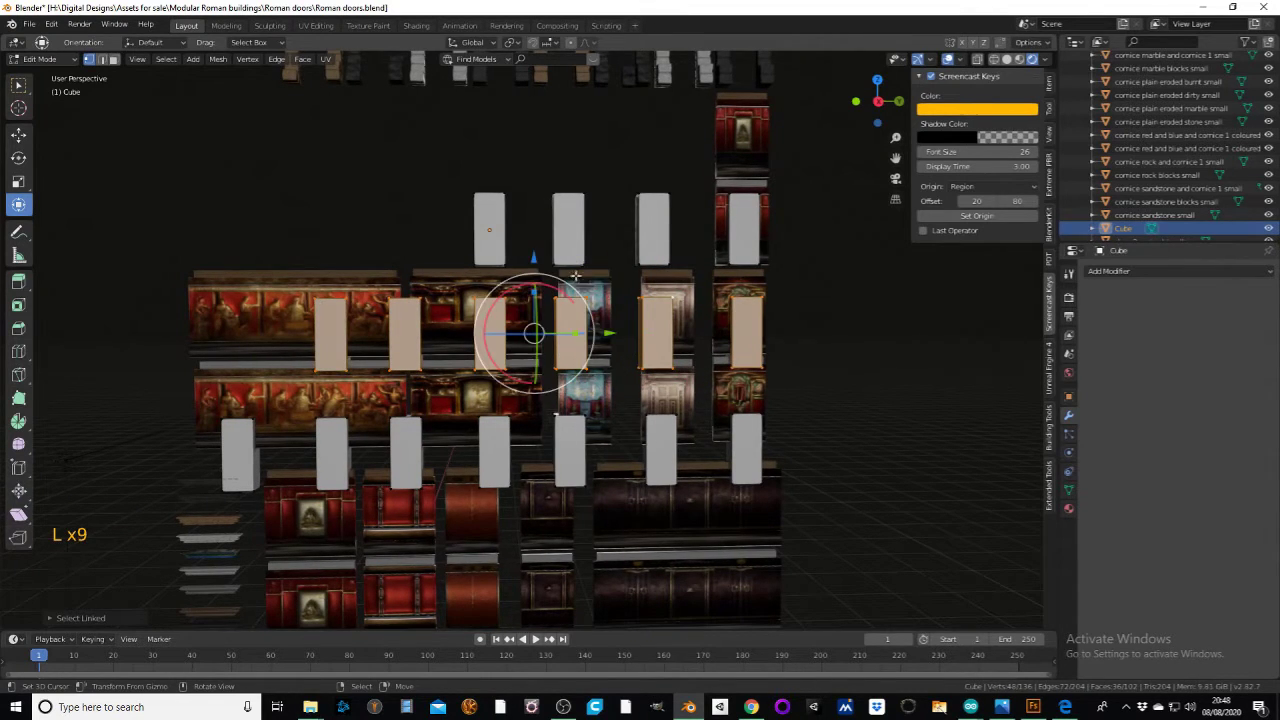
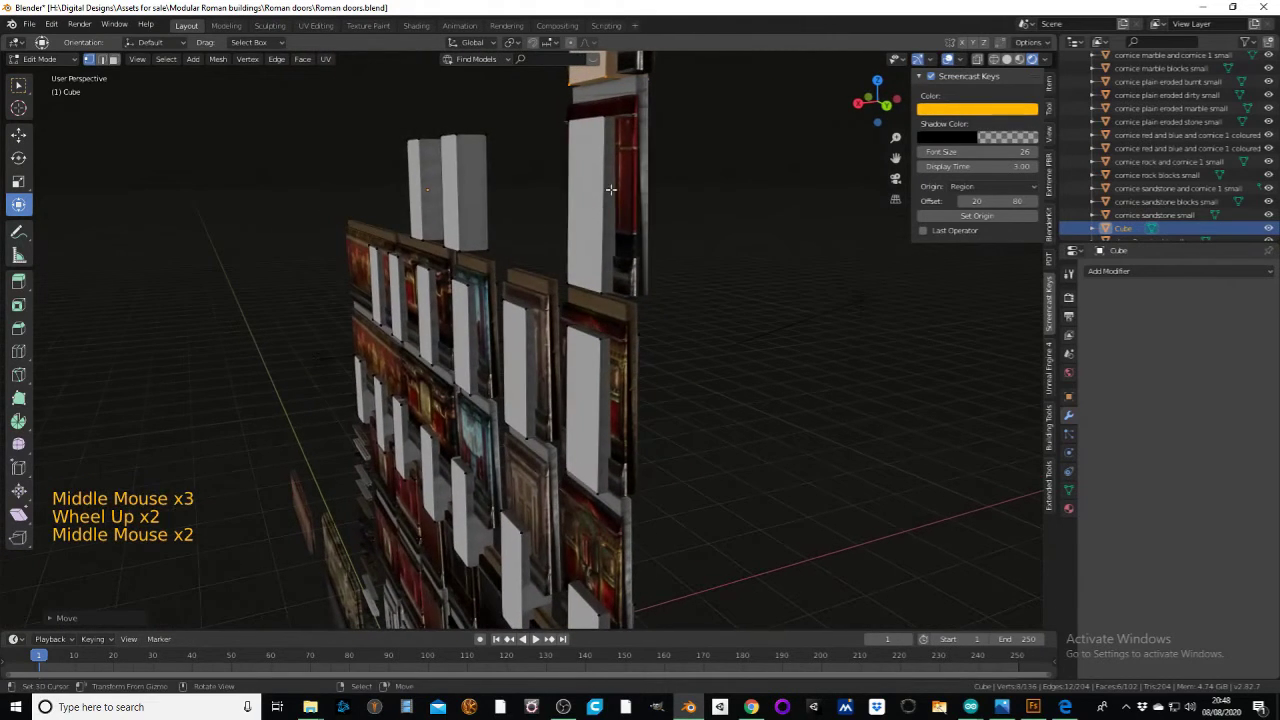
- Leave the Cube's mesh editing and return to working on whole objects
click(43, 59)
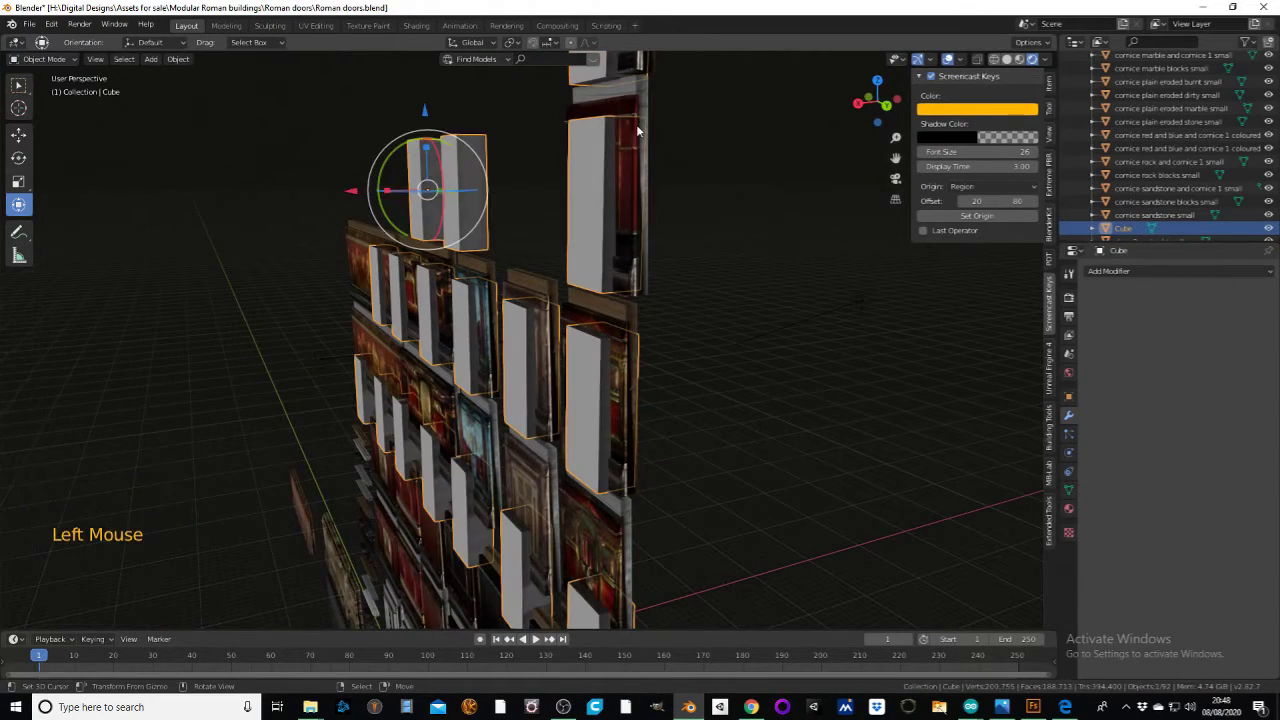
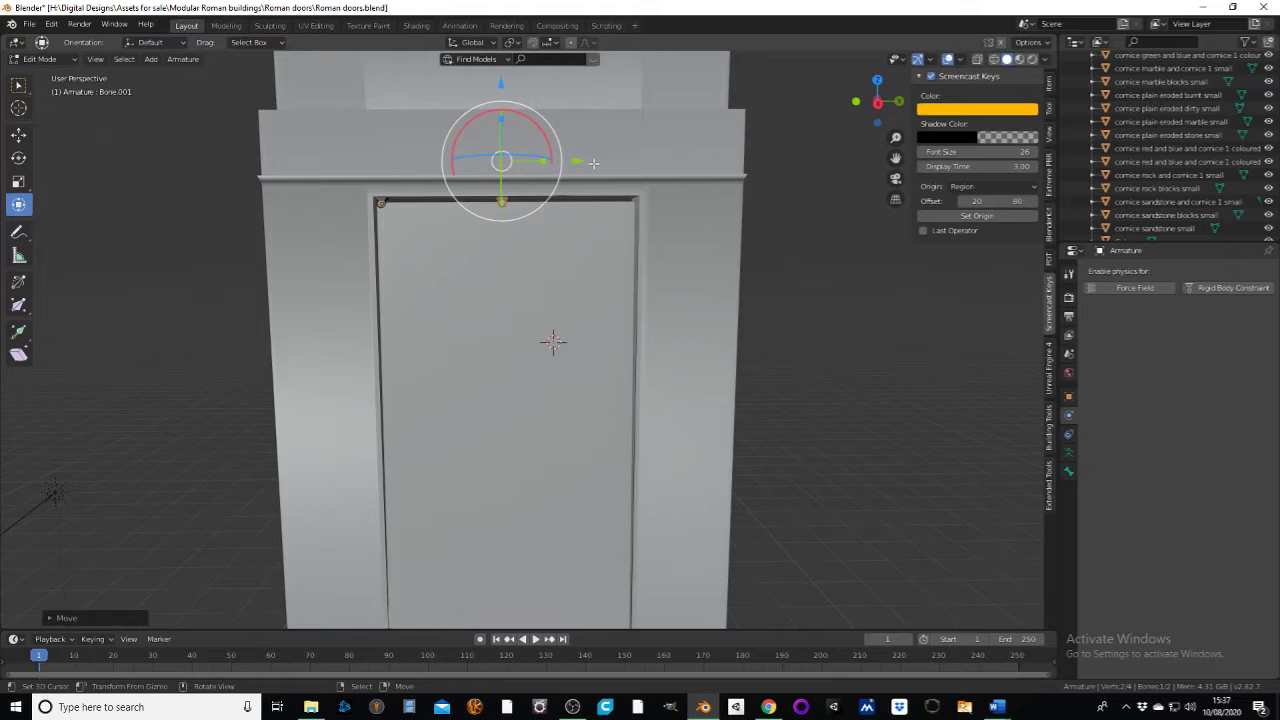
- Duplicate a bone to give the doorway armature its third bone
key(shift+d)
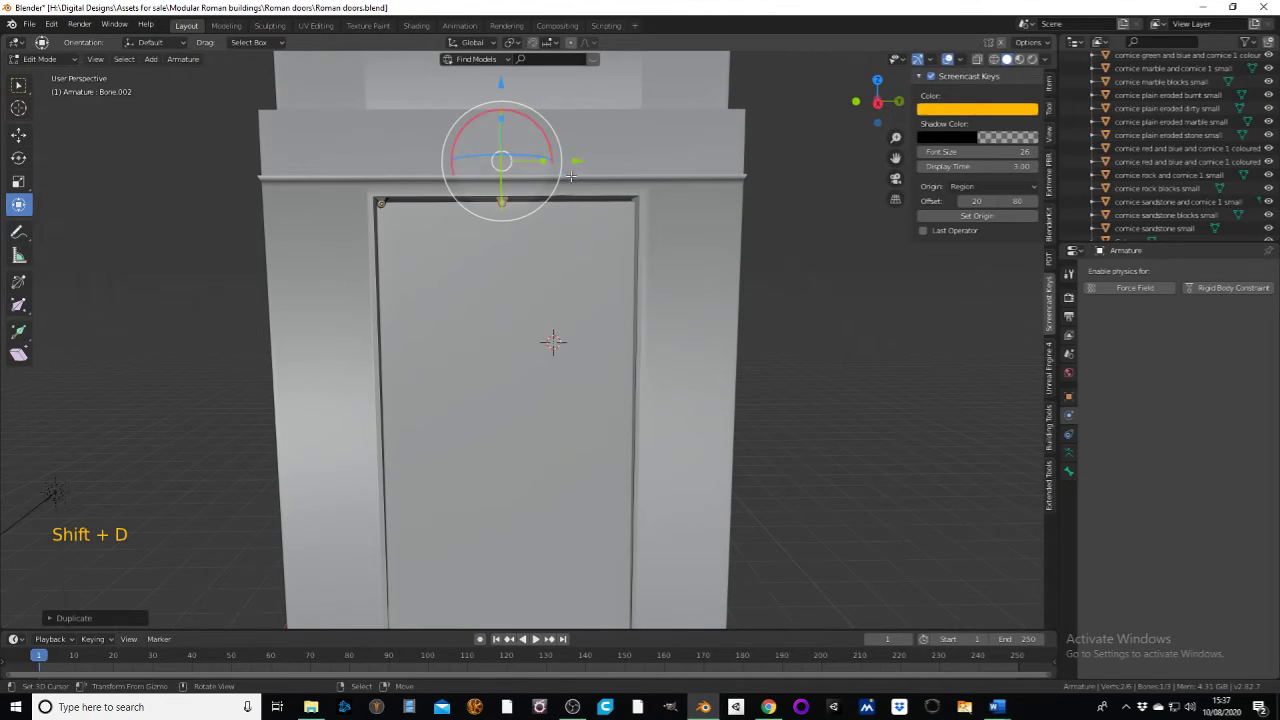
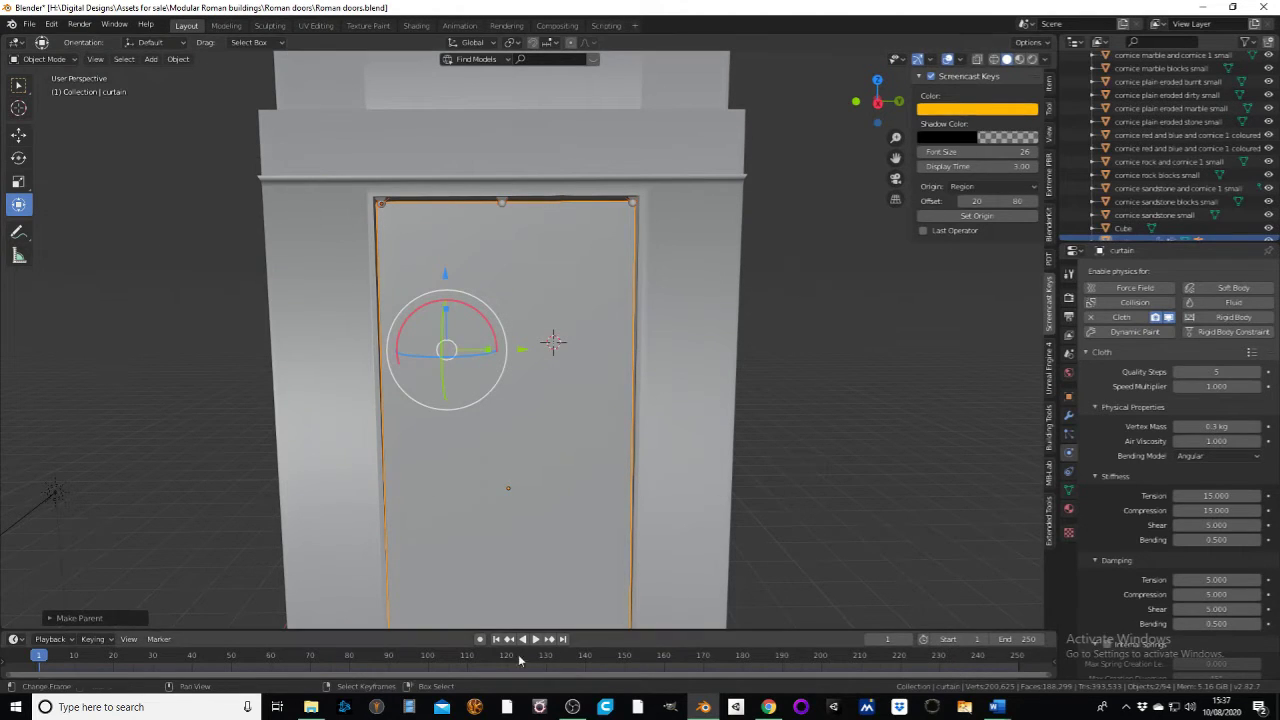
click(543, 645)
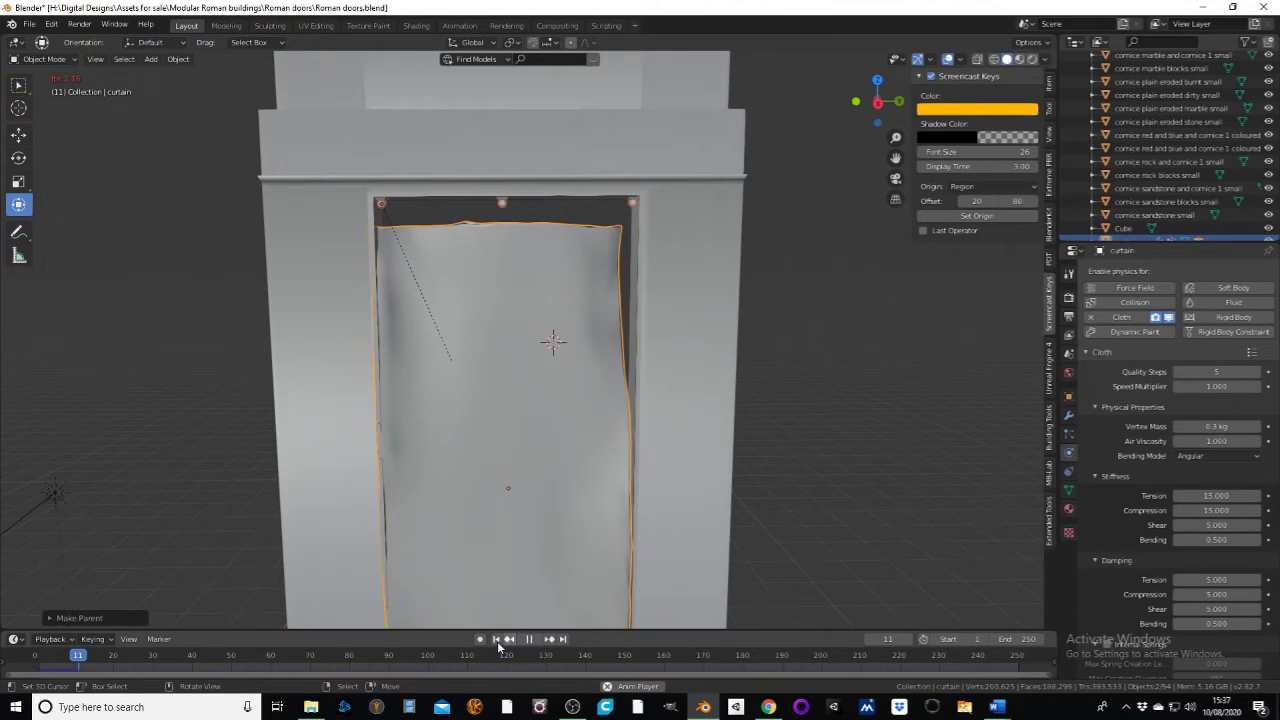
click(499, 642)
click(497, 644)
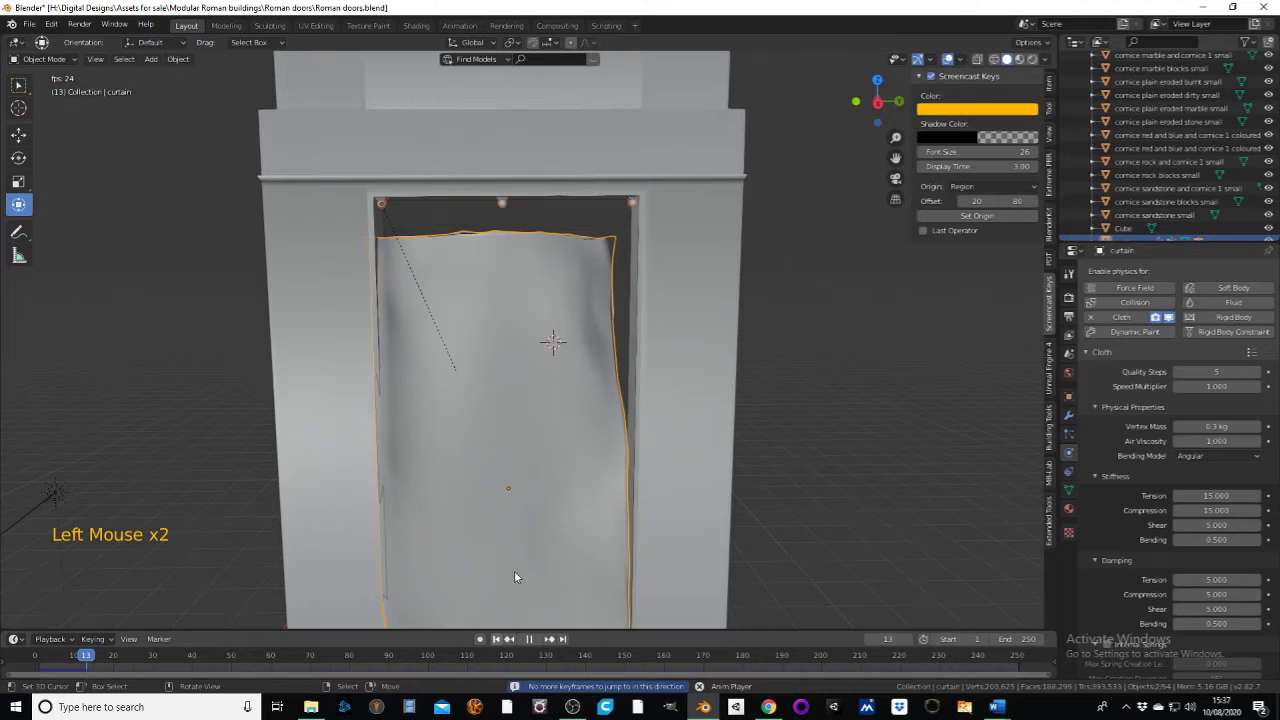
click(535, 643)
click(503, 643)
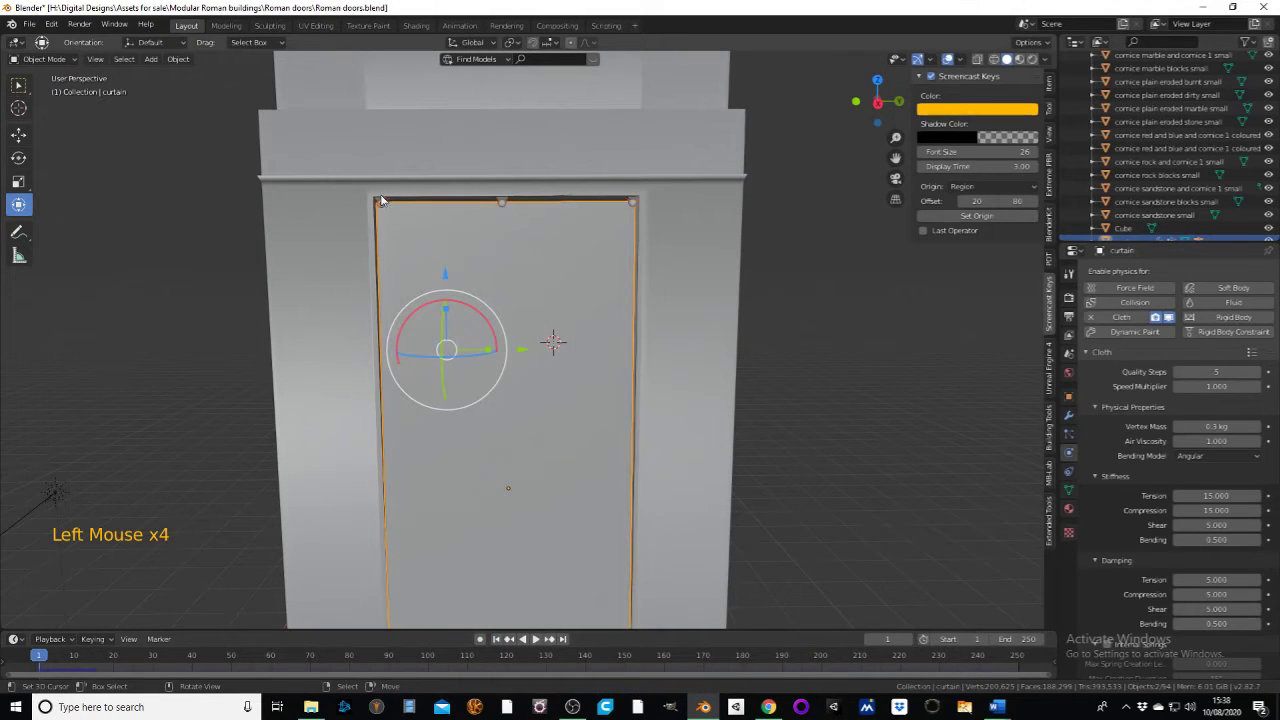
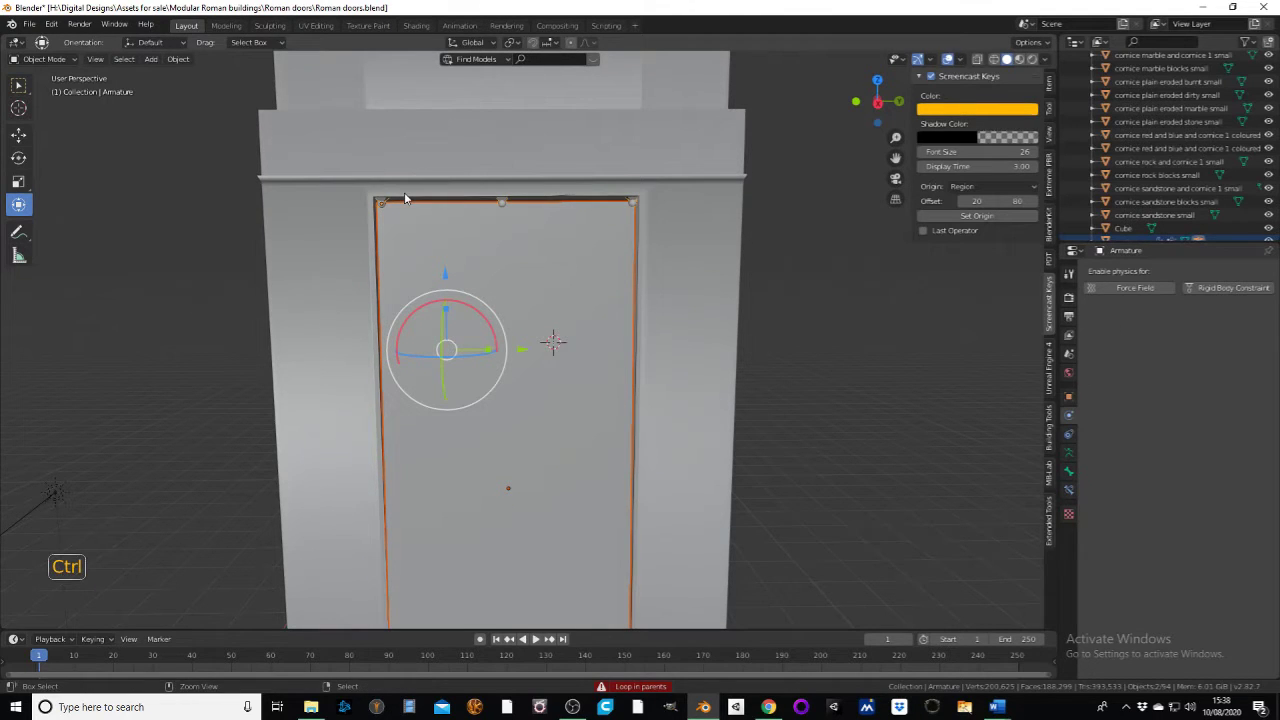
key(ctrl+z)
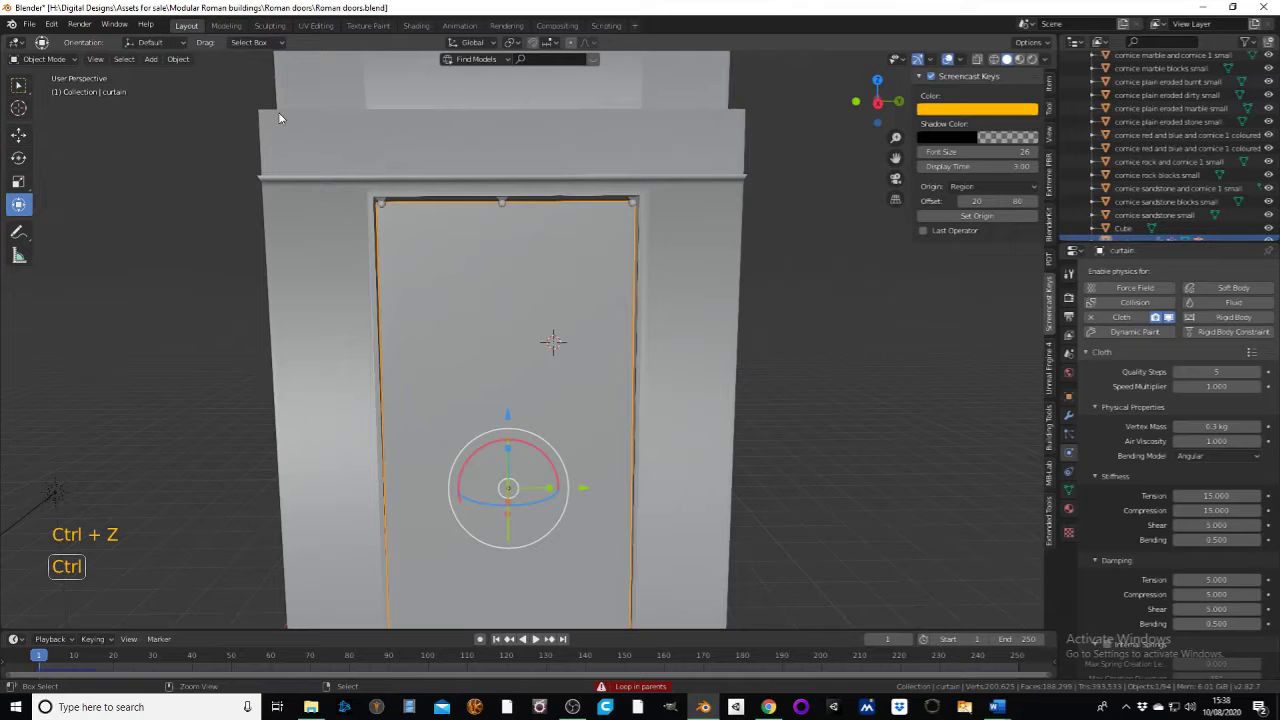
key(ctrl+z)
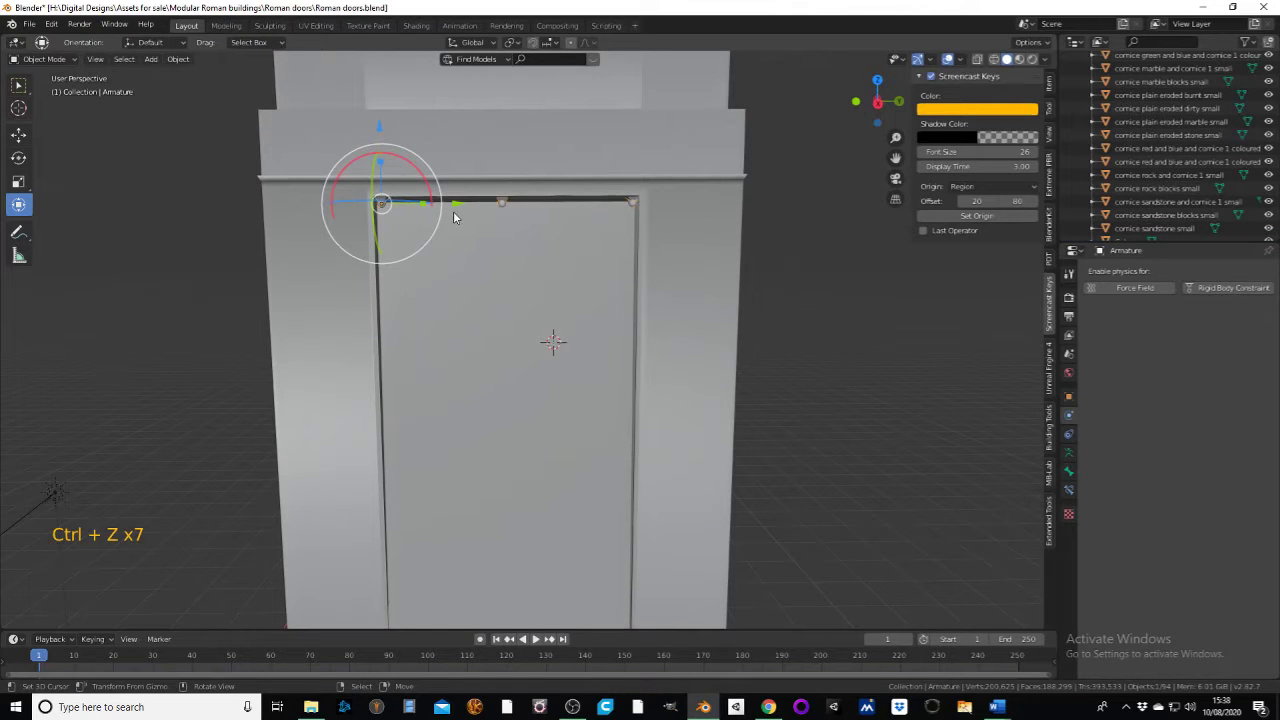
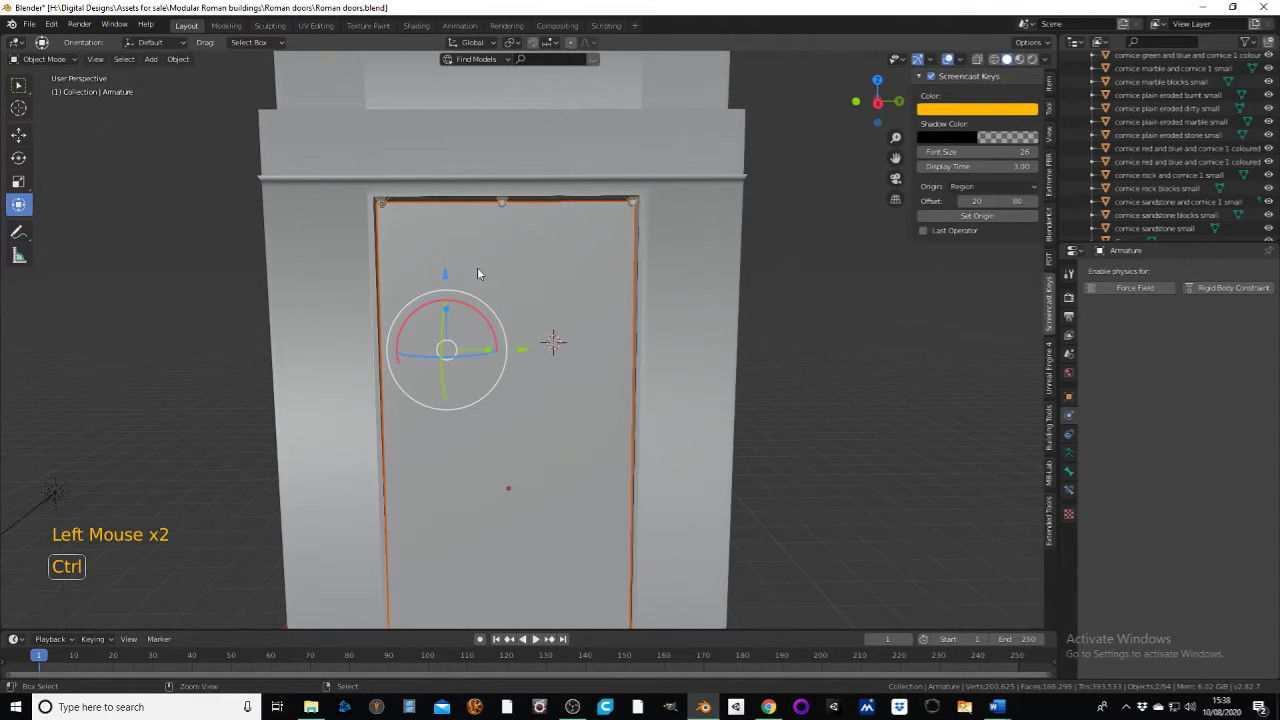
key(ctrl+z)
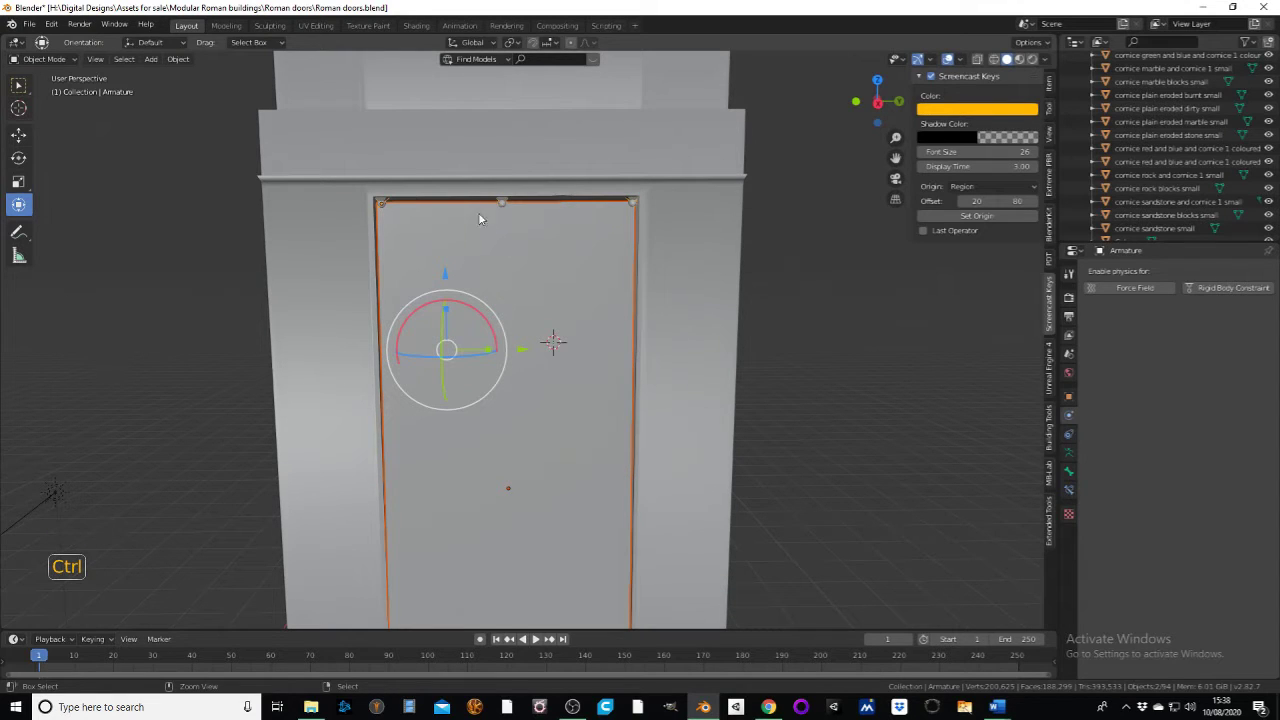
key(ctrl+z)
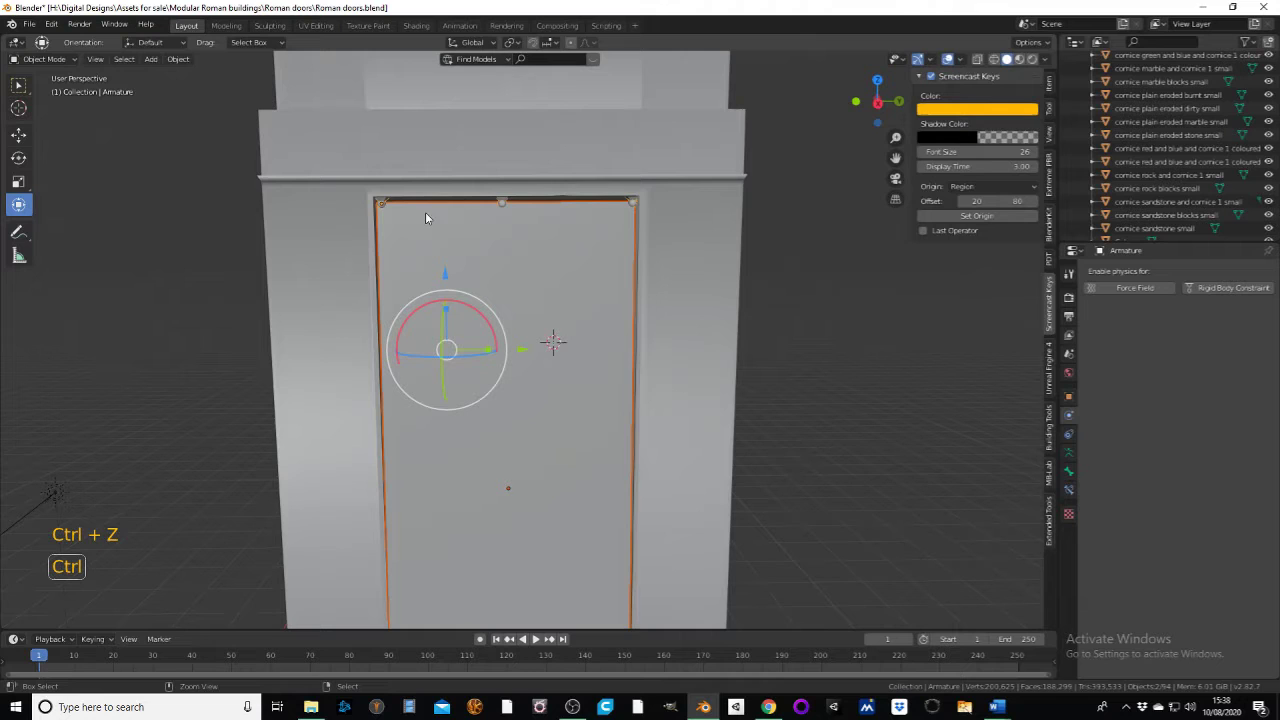
key(ctrl+z)
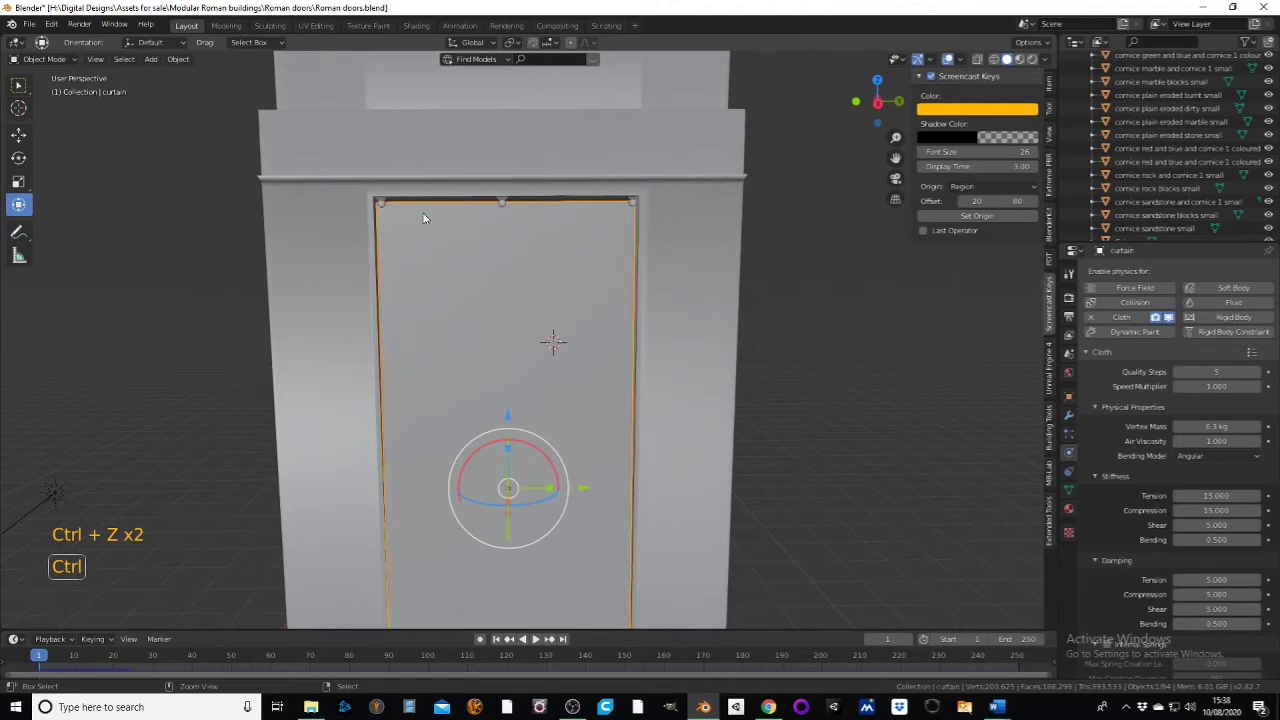
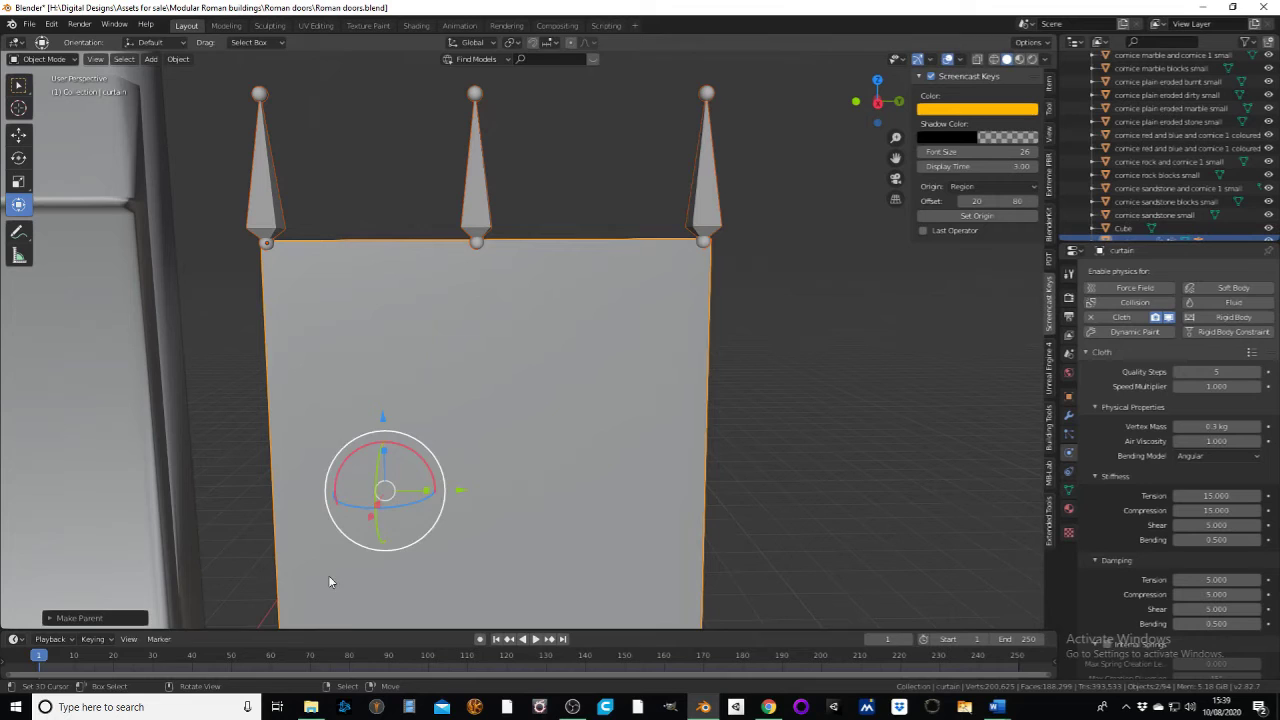
click(546, 639)
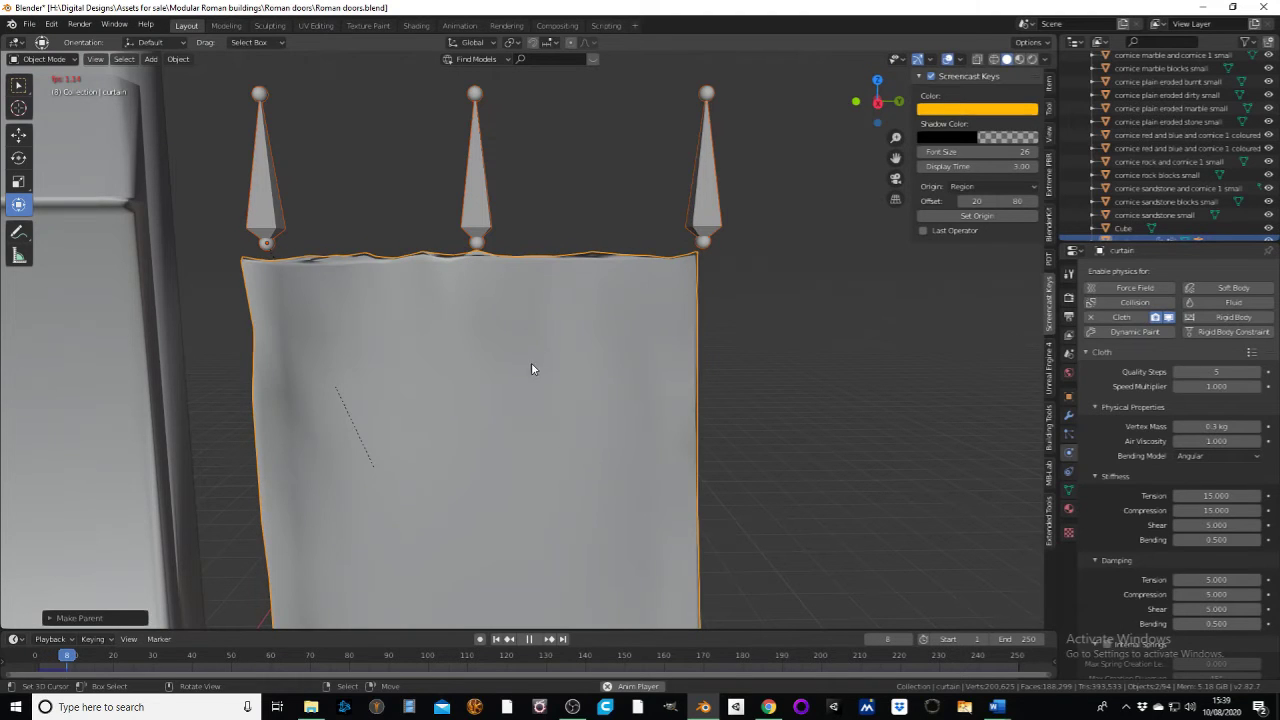
scroll(down, 3)
scroll(down, 3)
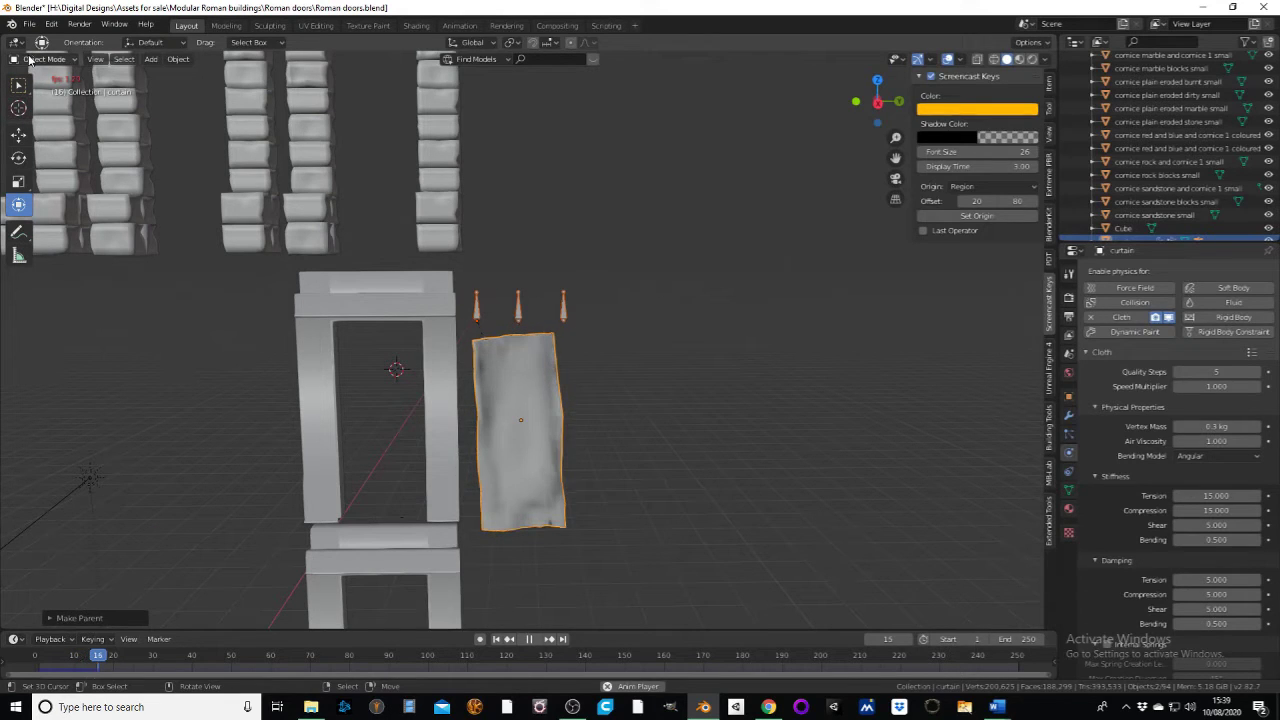
click(35, 57)
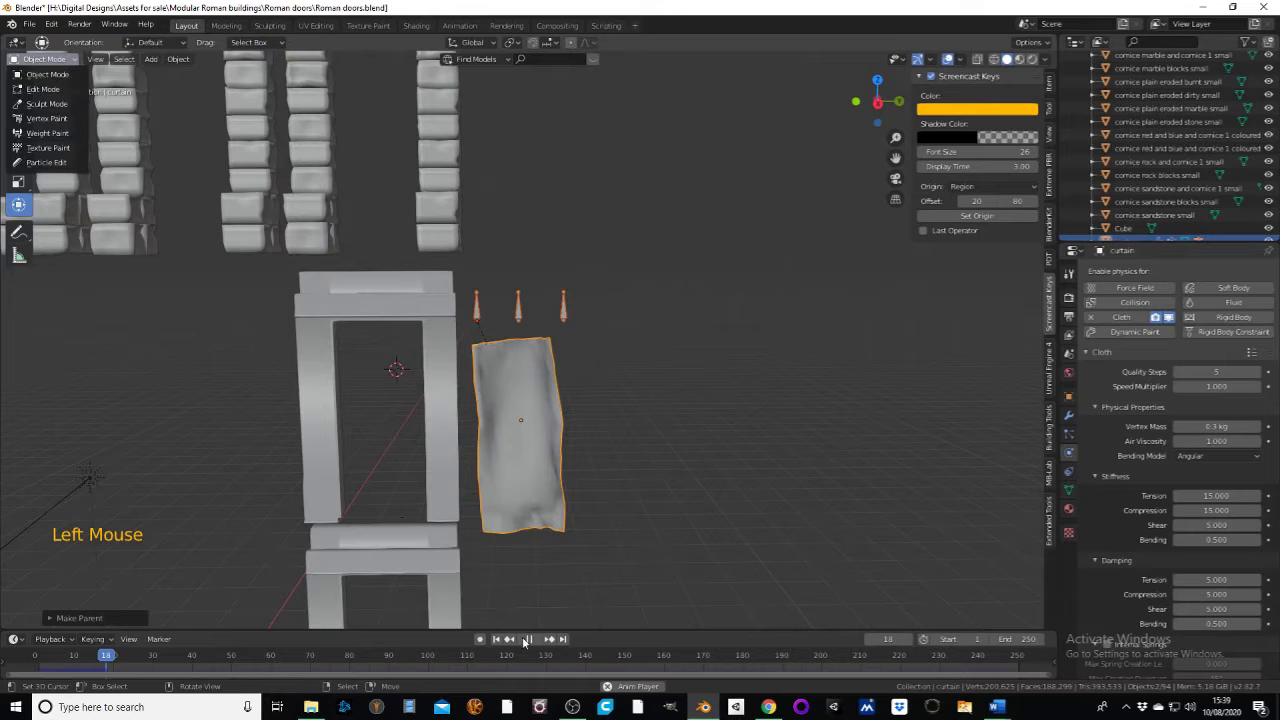
click(530, 644)
click(498, 643)
scroll(up, 3)
scroll(down, 3)
scroll(down, 3)
right_click(496, 282)
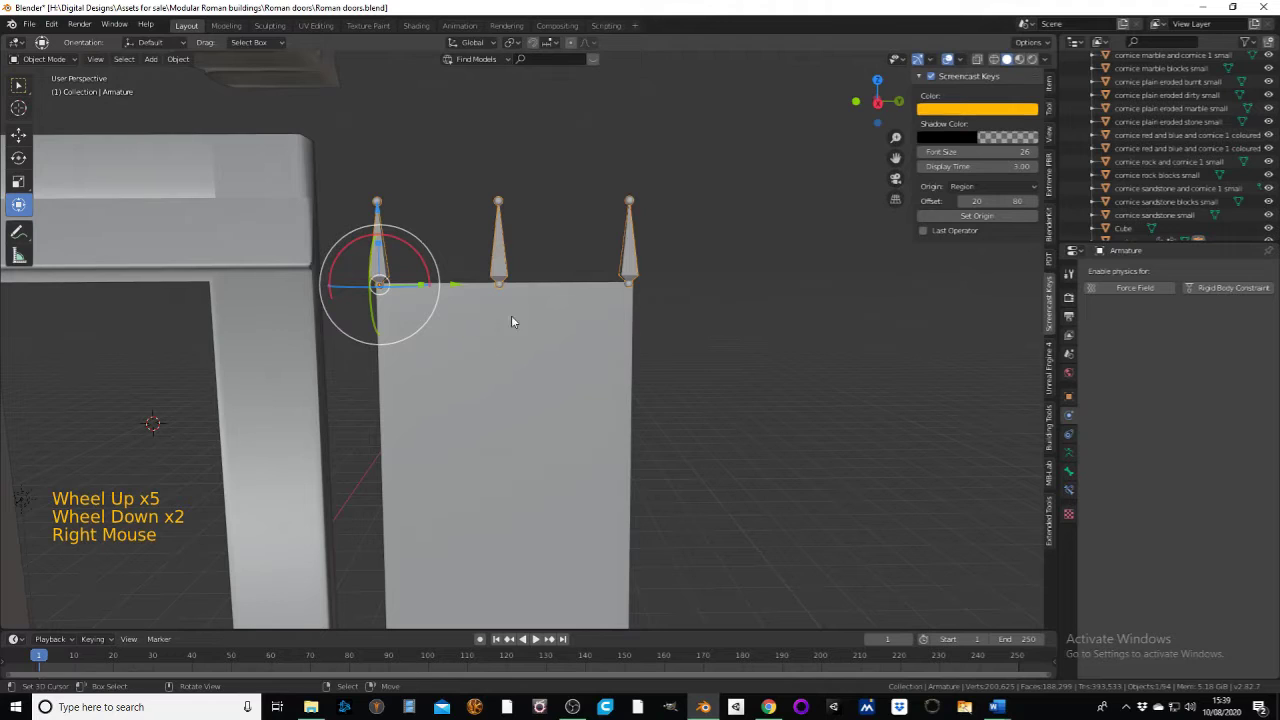
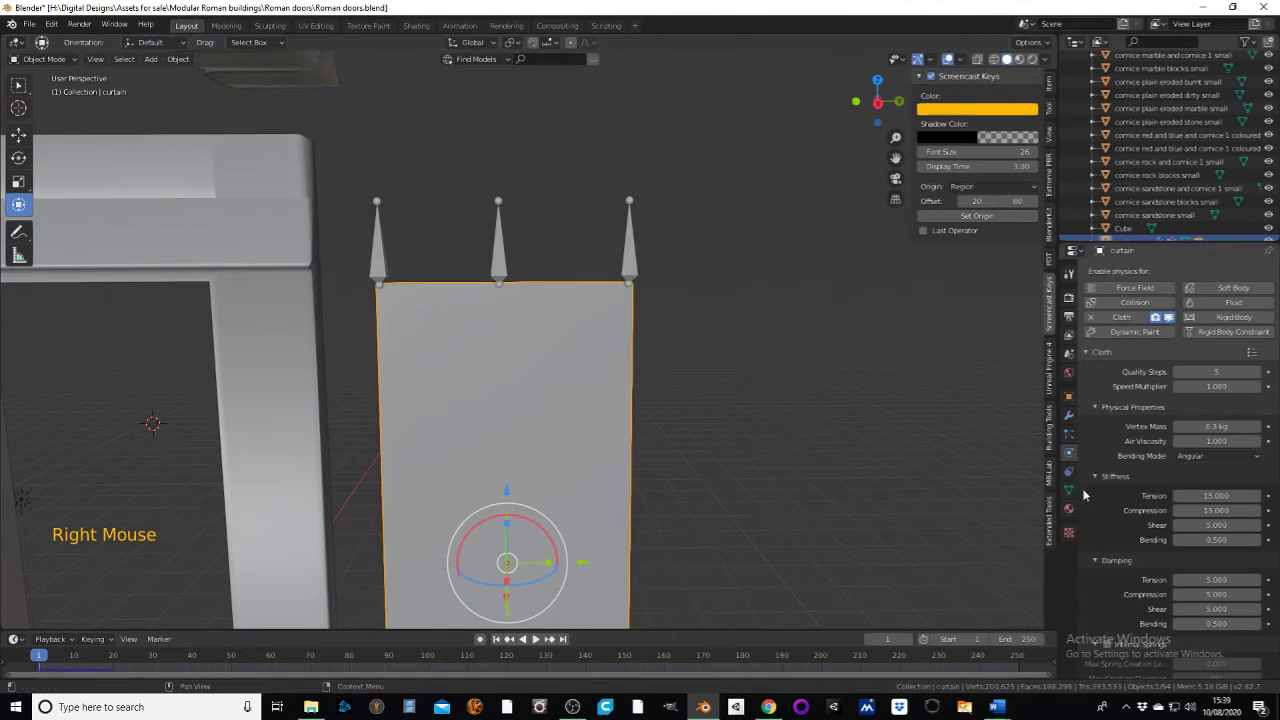
- Add a Clamp To object constraint to the curtain
click(1074, 480)
click(1144, 275)
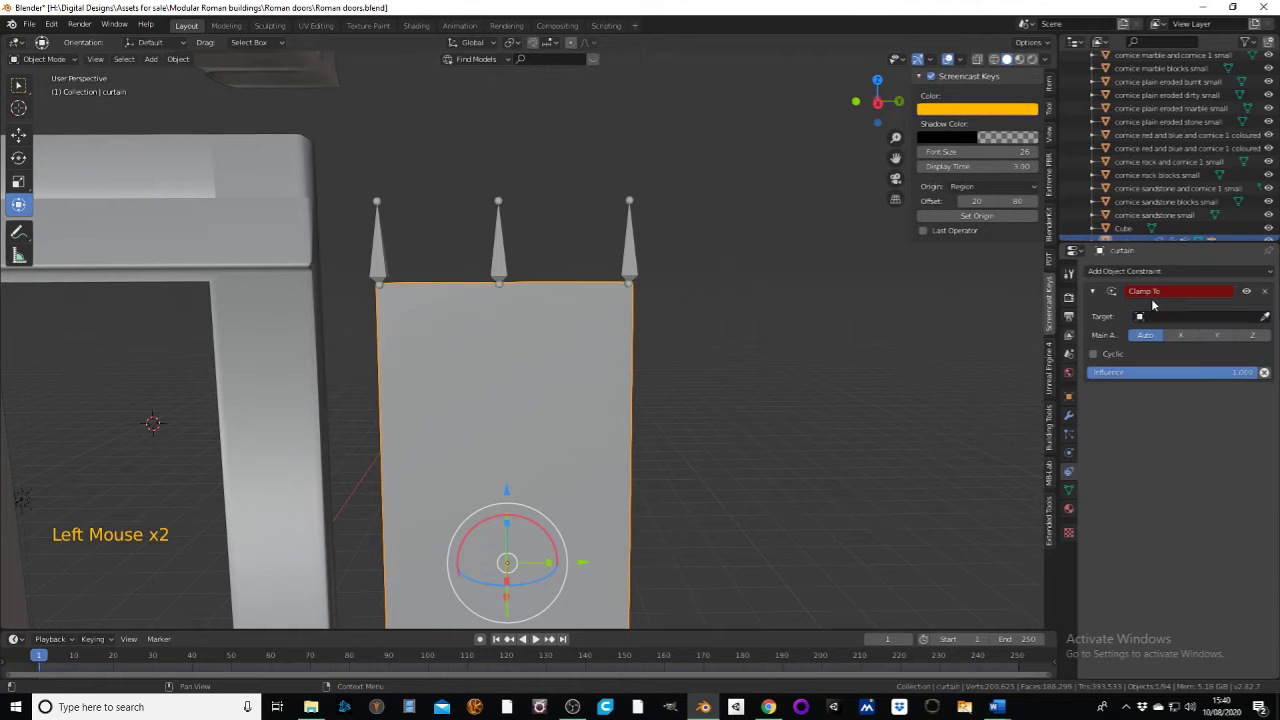
click(1269, 319)
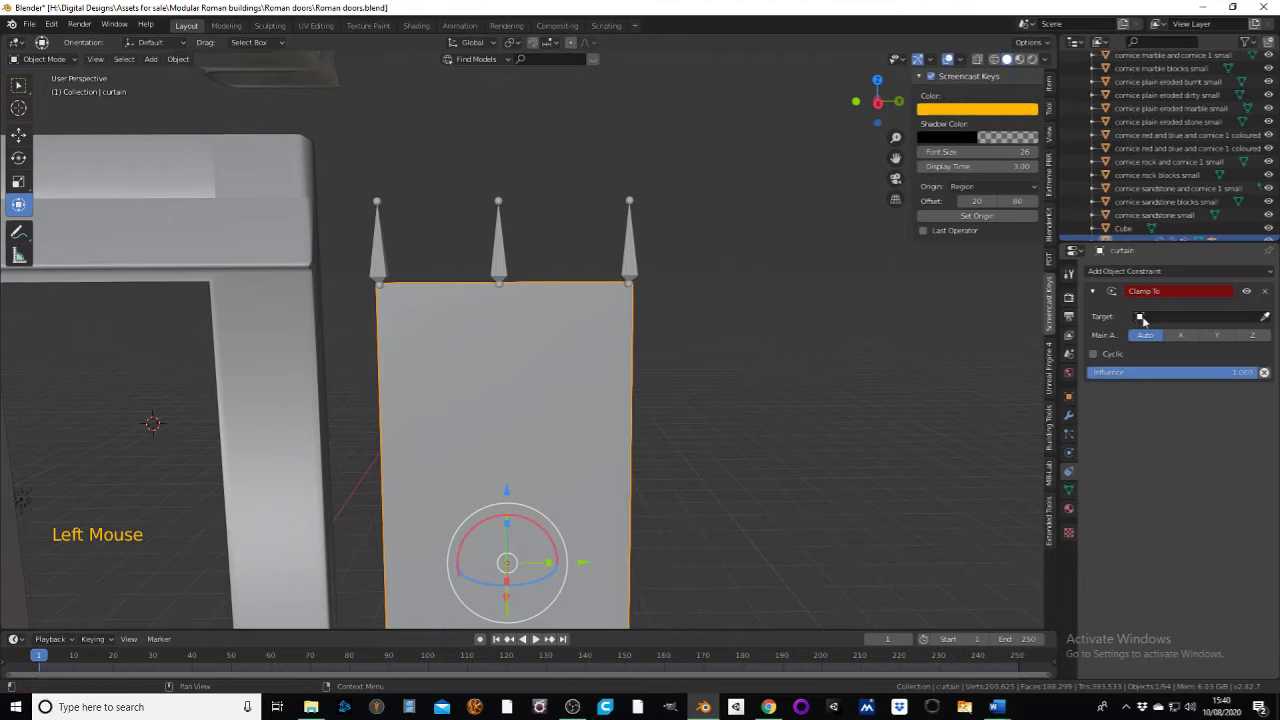
- Try picking the constraint target with the eyedropper in the viewport, then cancel it
click(1268, 320)
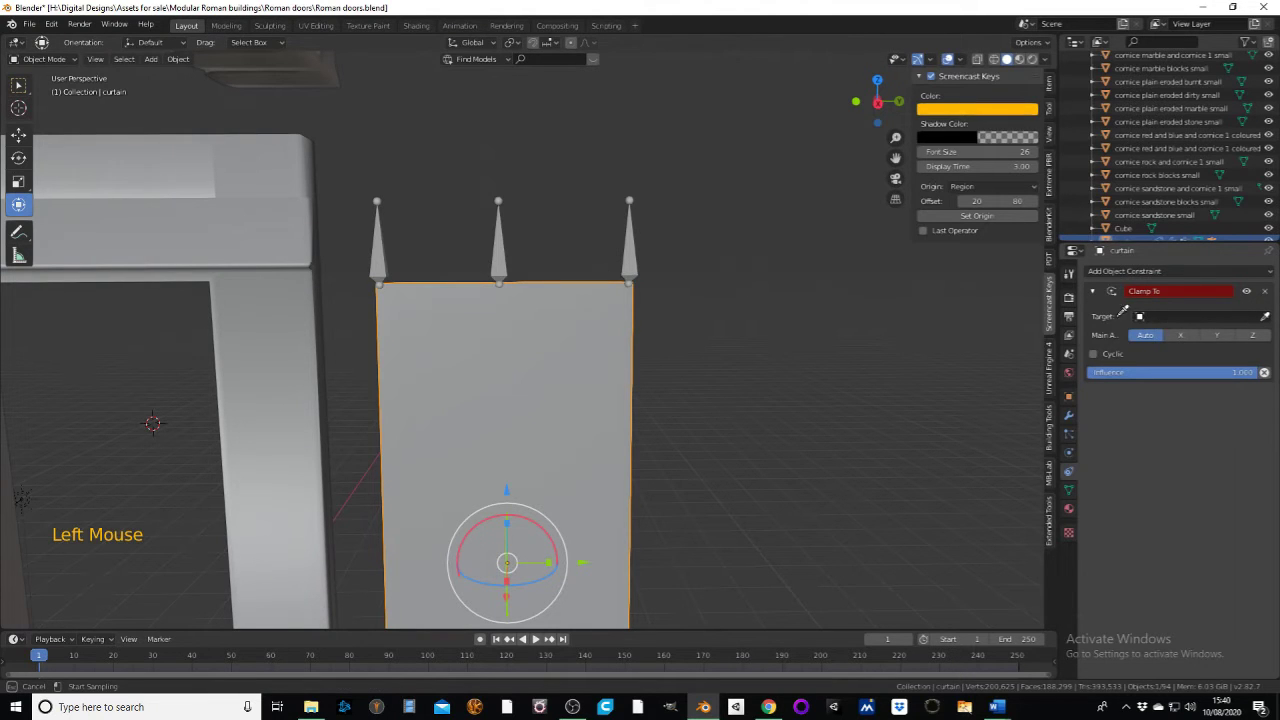
click(496, 270)
right_click(499, 270)
right_click(530, 325)
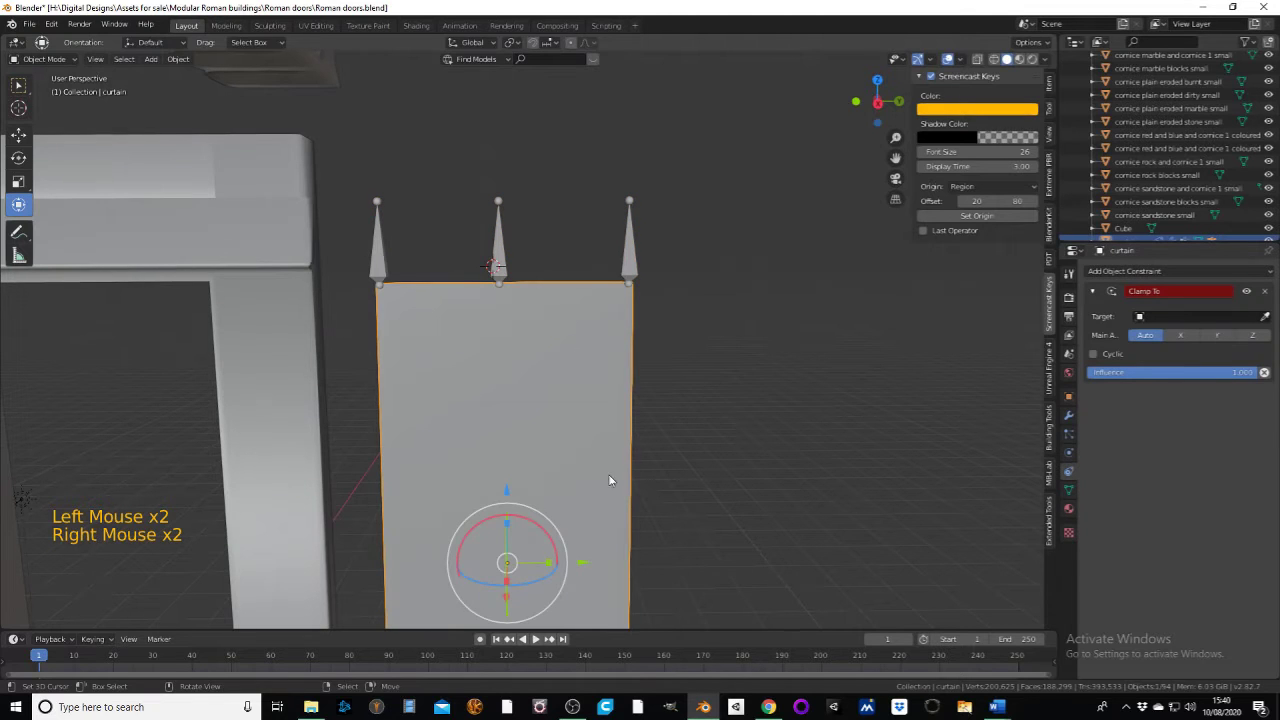
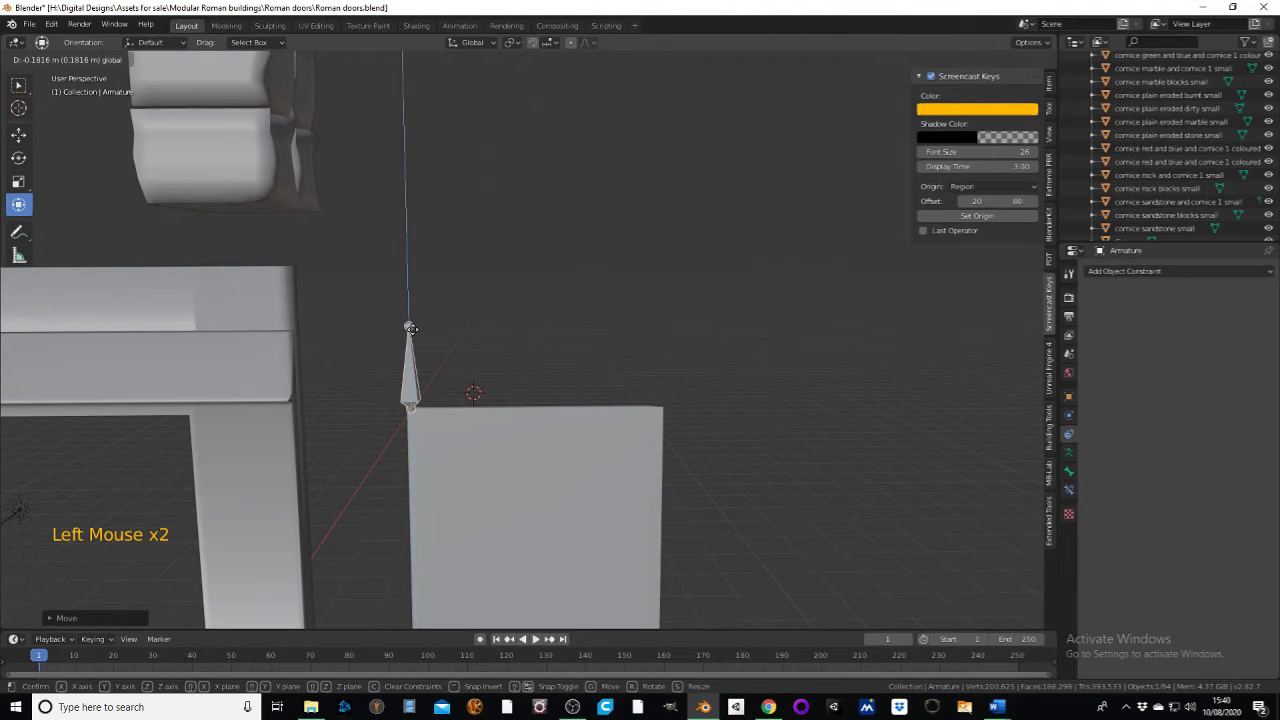
- Move the bone along a constrained axis to the plane's top edge and confirm its position
middle_click(471, 370)
middle_click(195, 332)
middle_click(333, 319)
middle_click(255, 331)
scroll(up, 3)
middle_click(337, 337)
scroll(up, 3)
middle_click(233, 307)
click(209, 334)
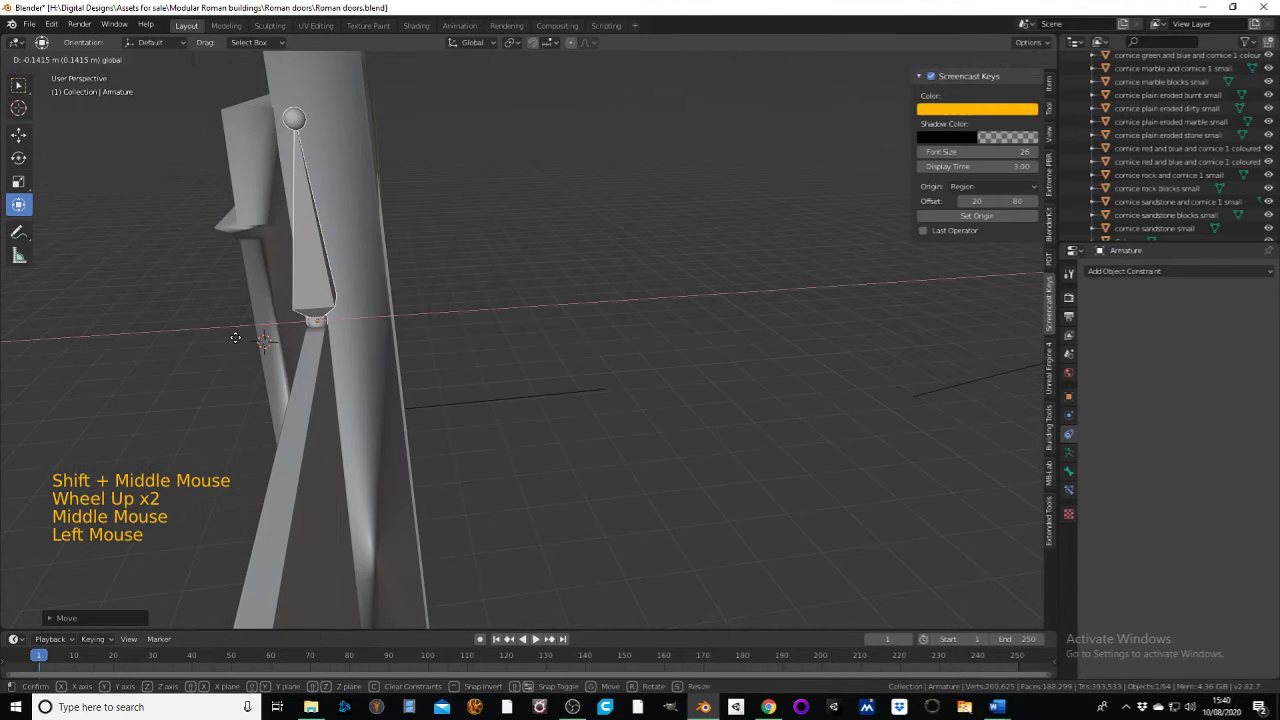
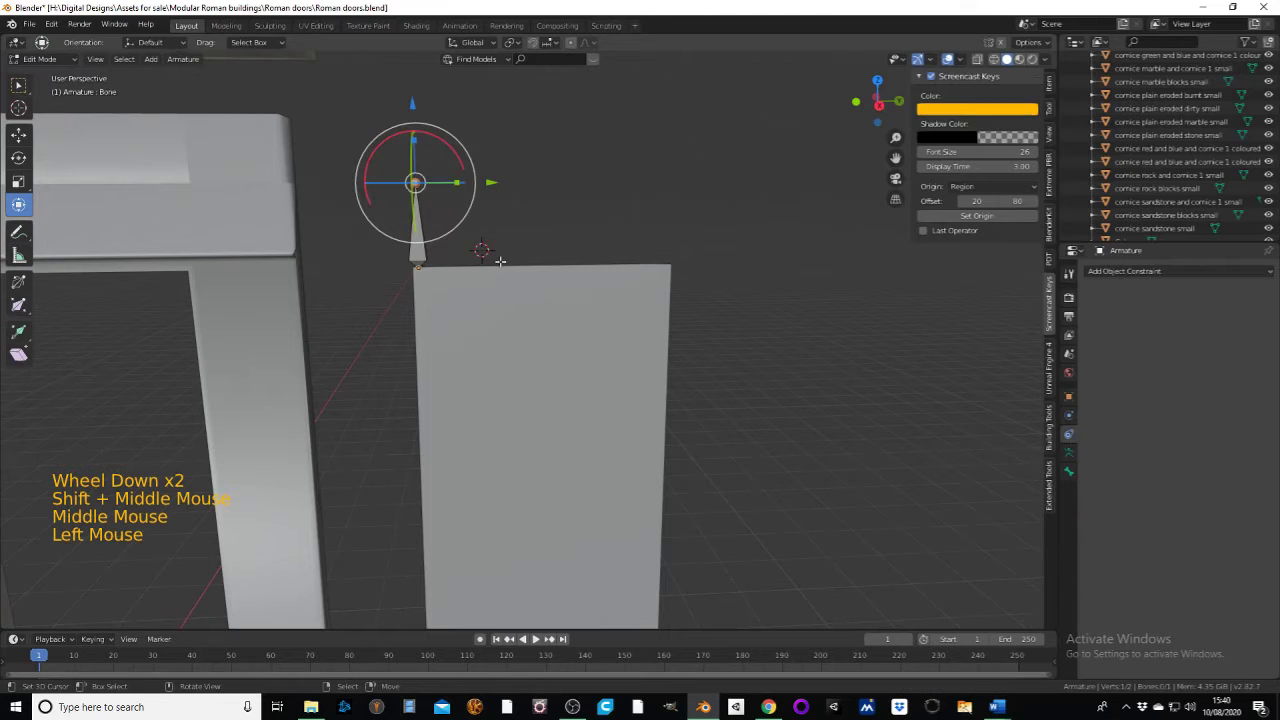
- Duplicate the bone with Shift+D for the next copy along the edge
key(a)
key(shift+d)
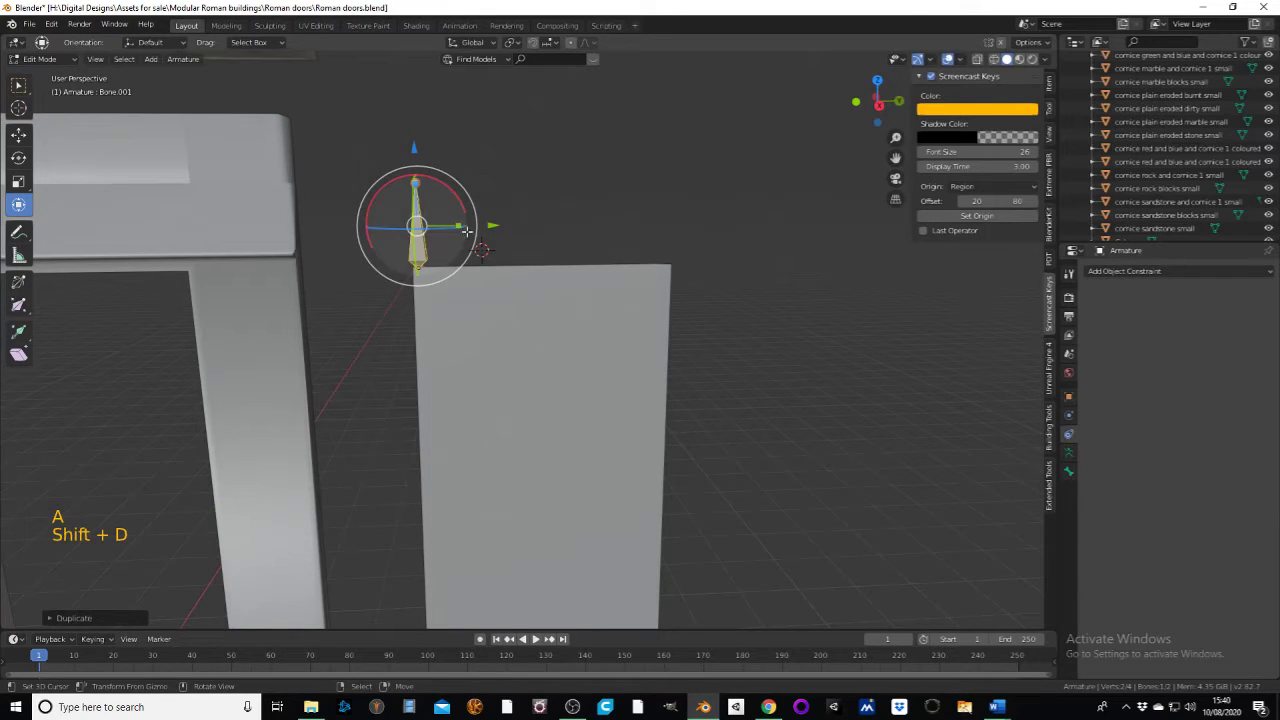
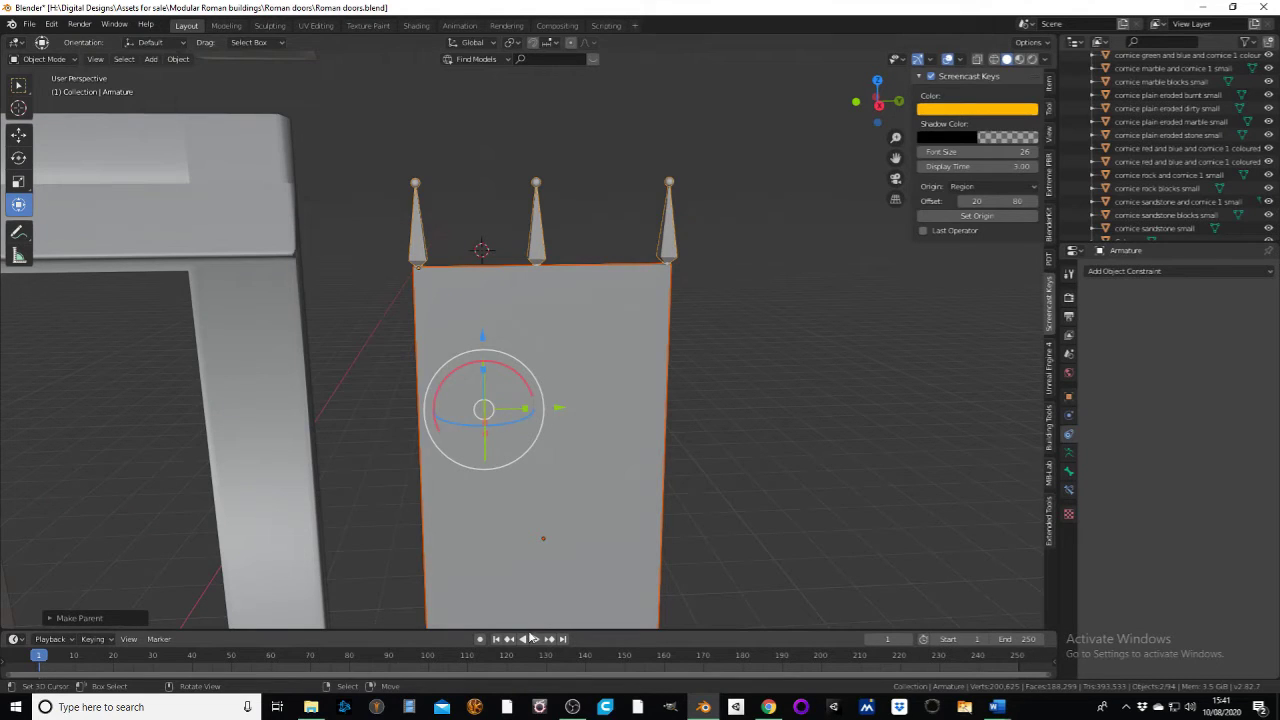
click(540, 644)
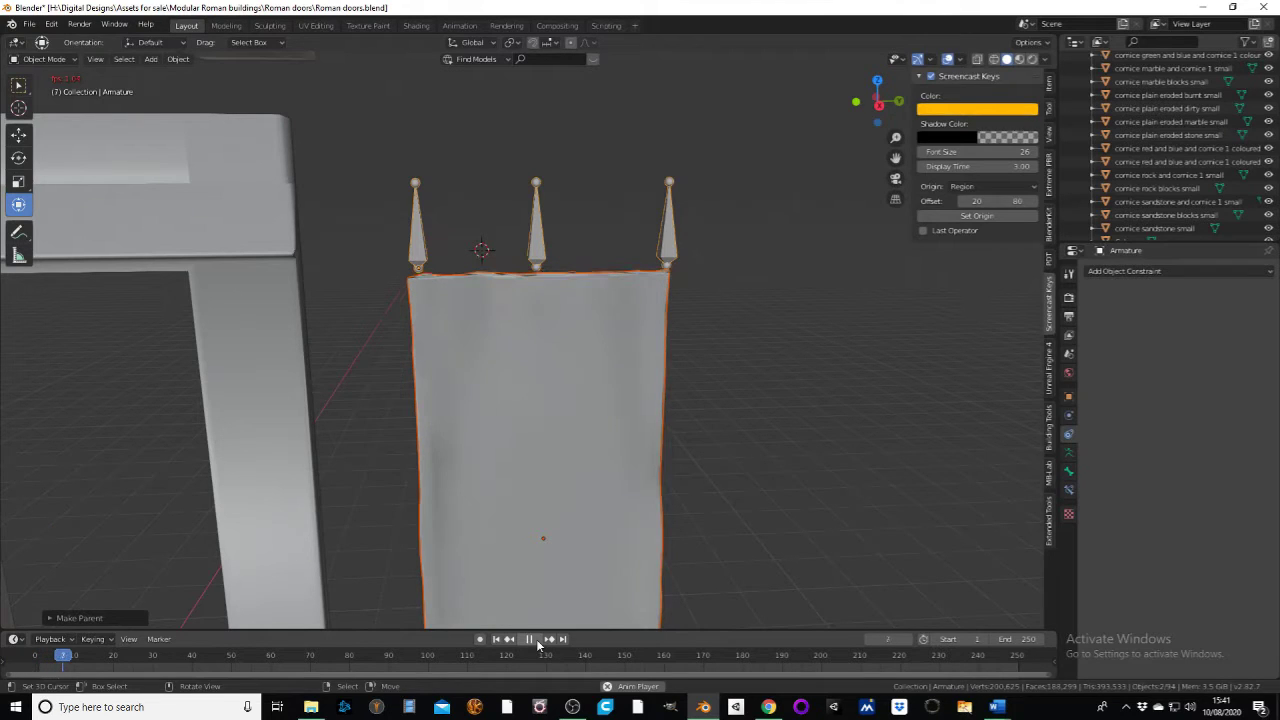
click(536, 639)
click(507, 641)
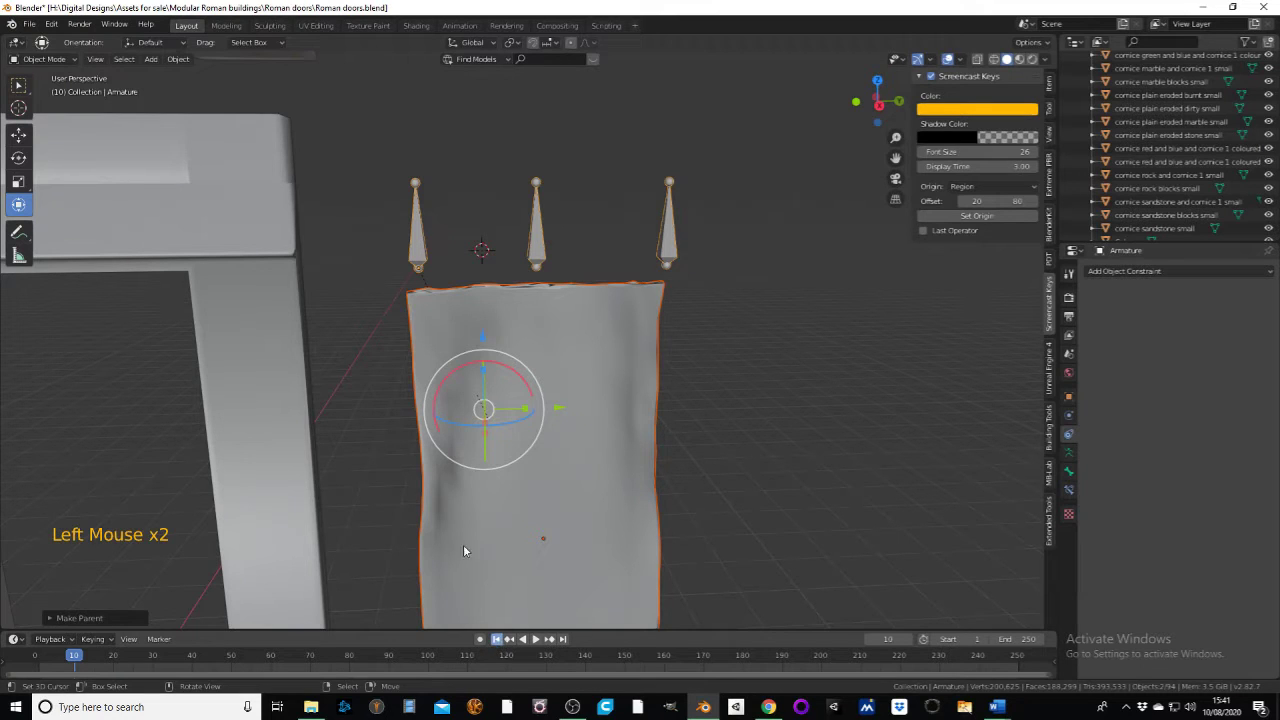
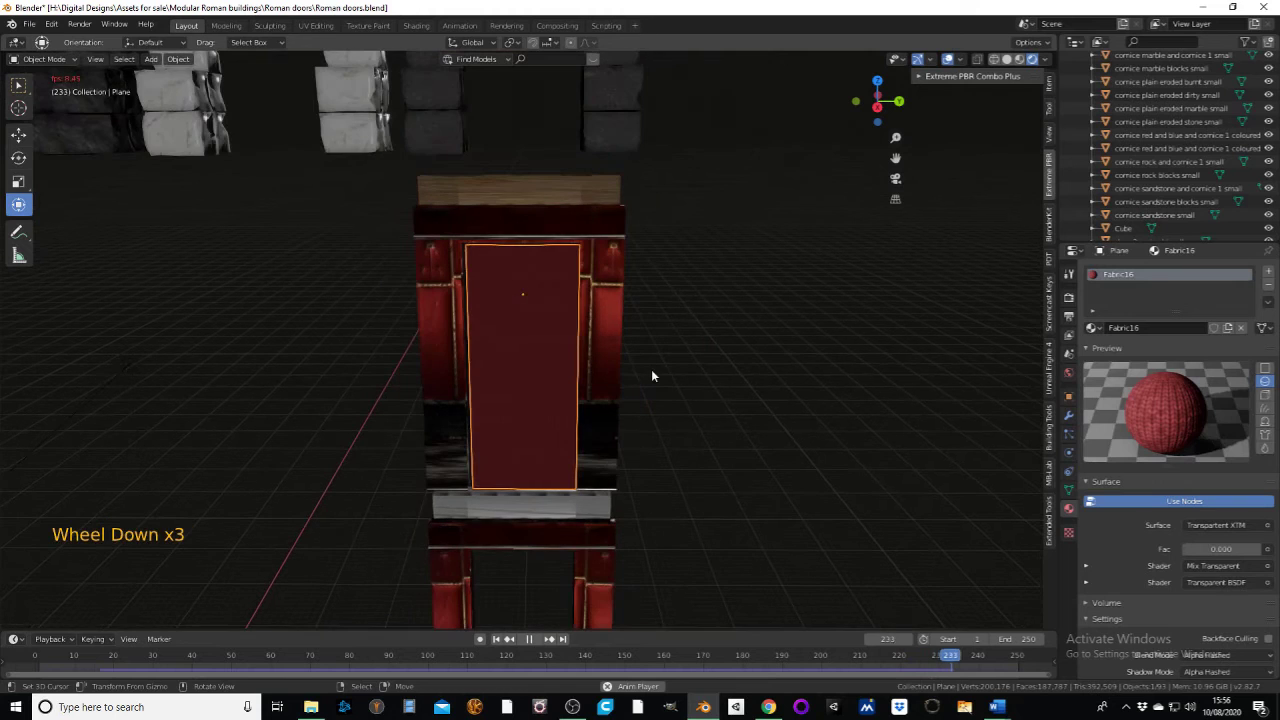
- Lift the red curtain vertically so its top sits just below the door rail
key(g)
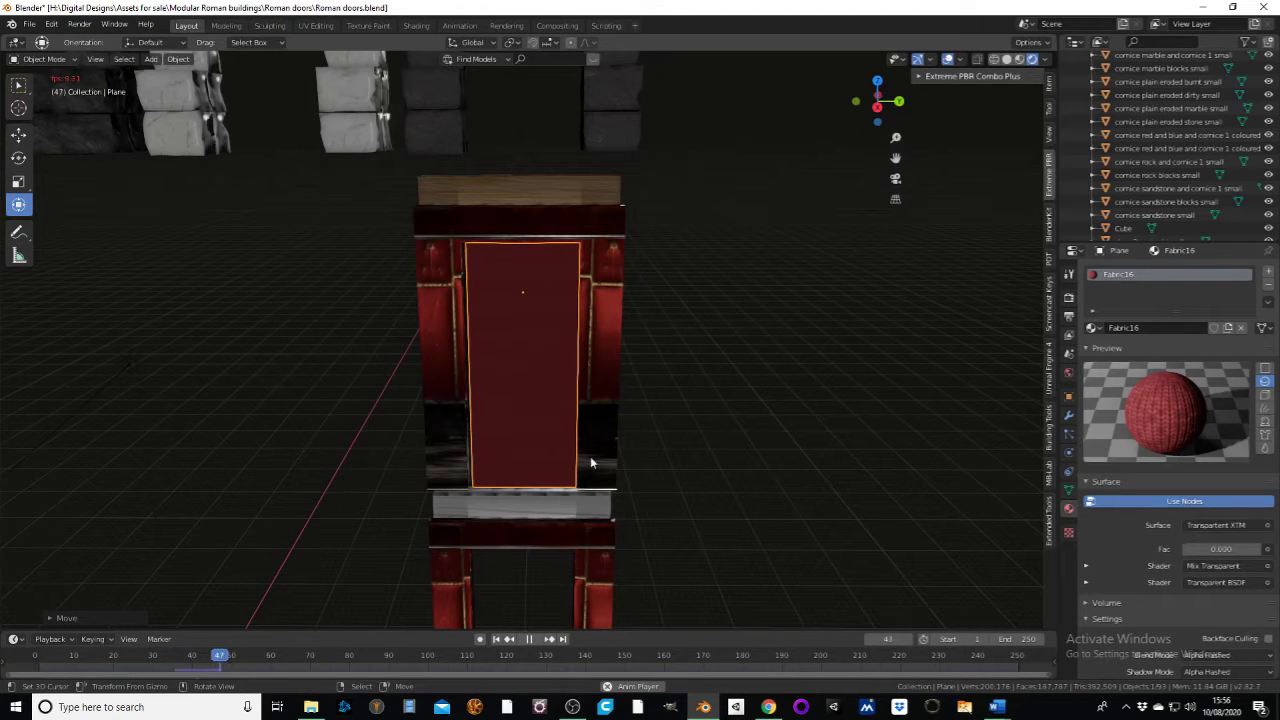
middle_click(655, 367)
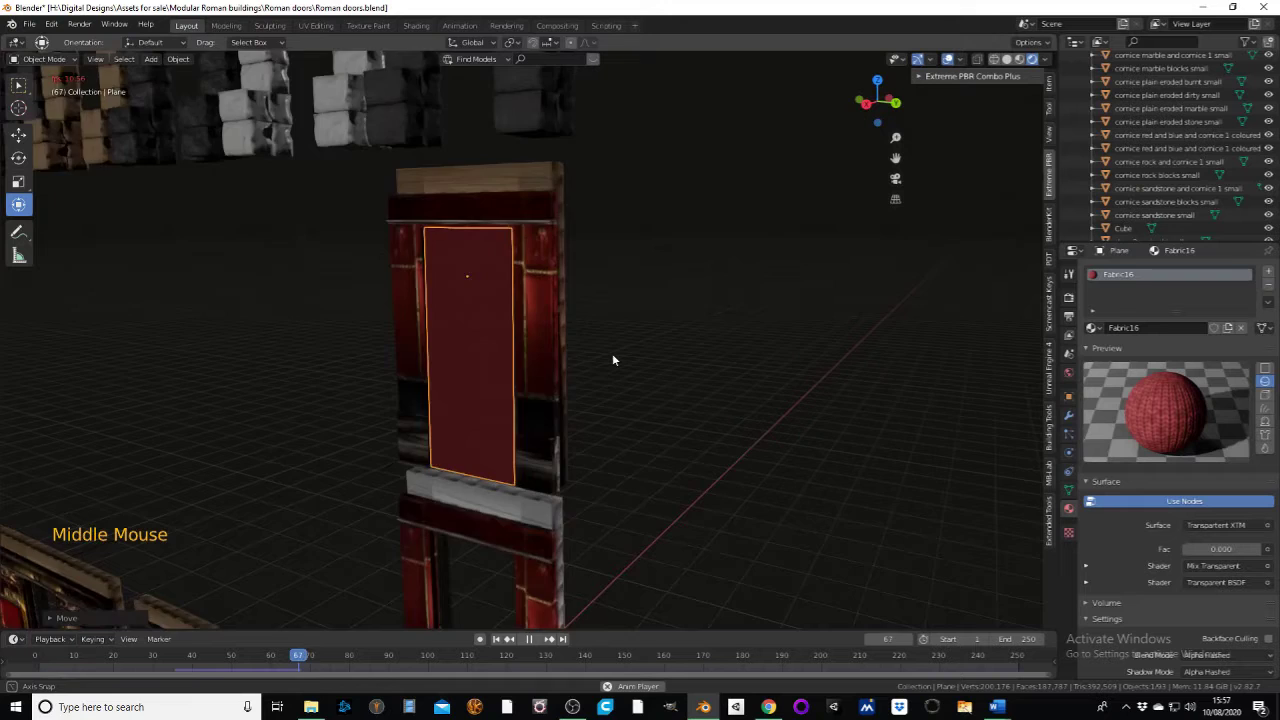
scroll(up, 3)
key(g)
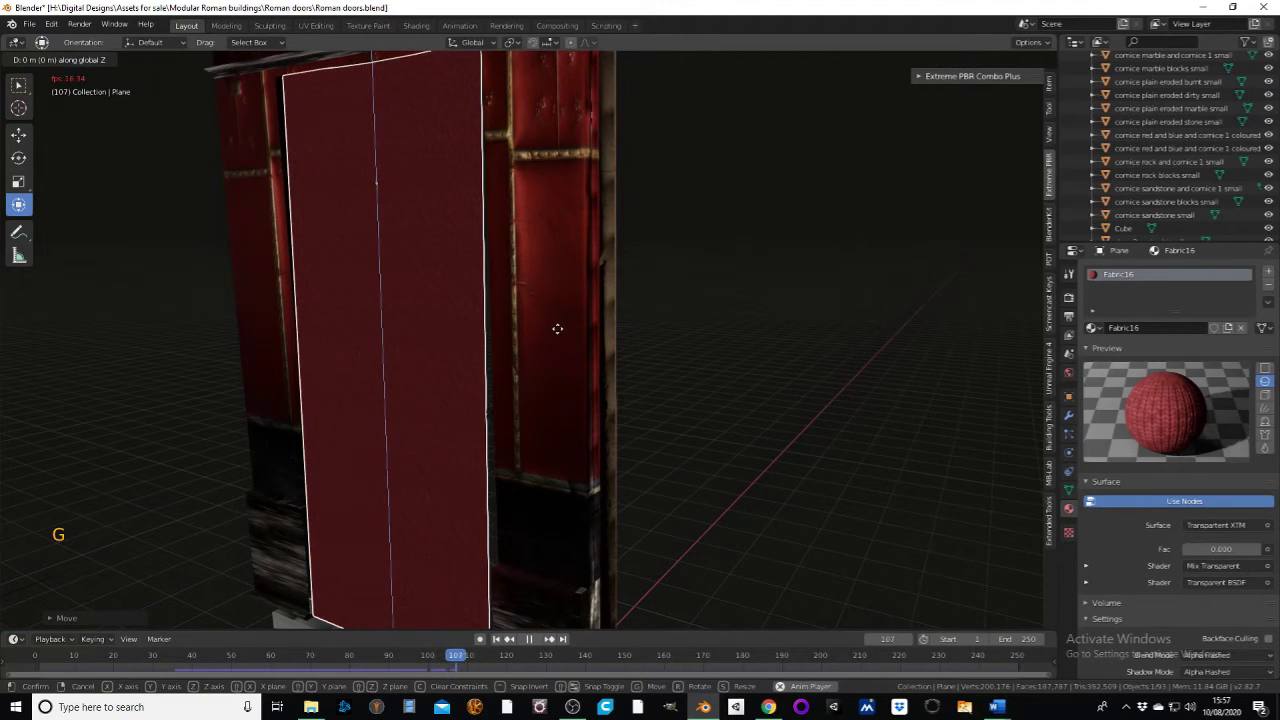
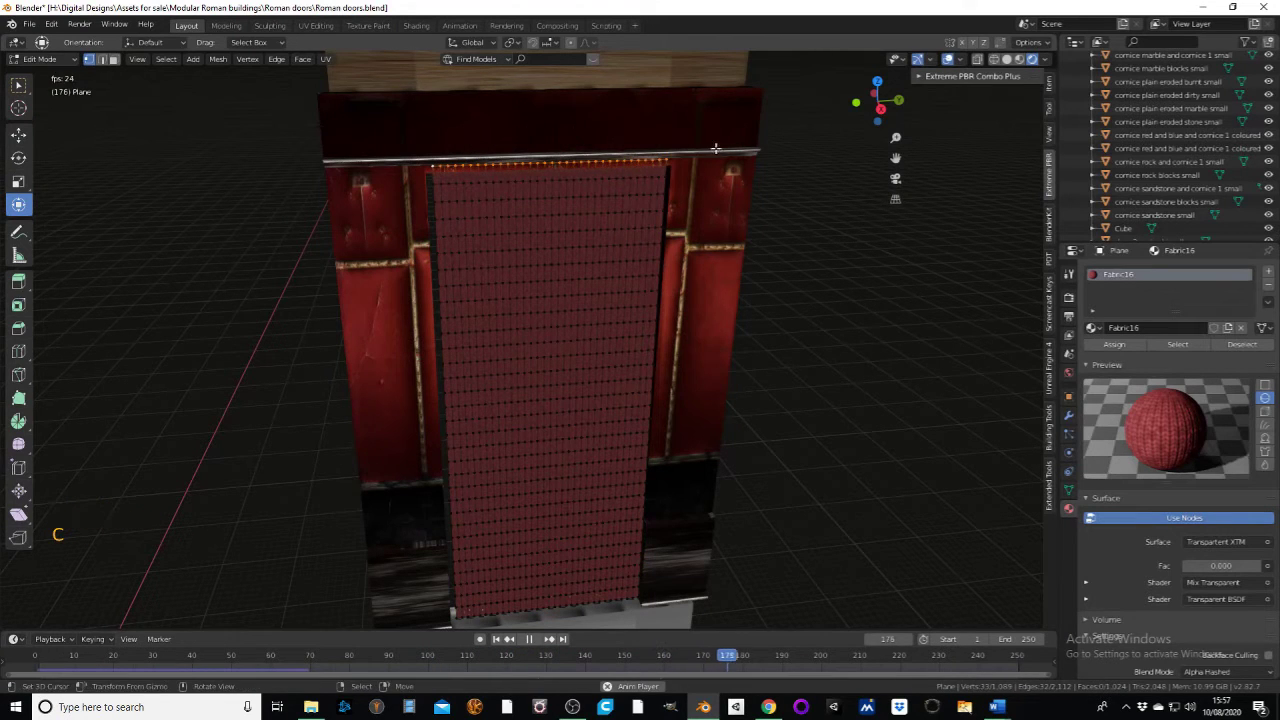
- Scale the curtain's top row of vertices inward to narrow its upper edge
key(s)
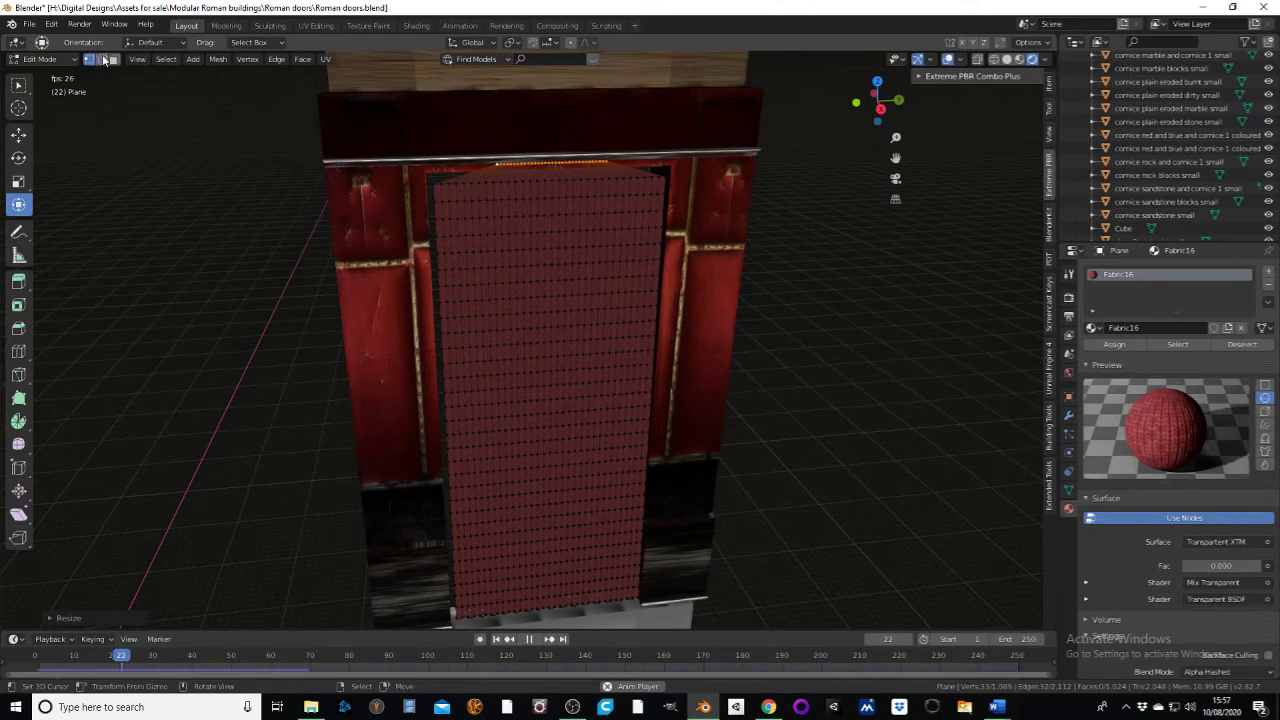
- Return to object mode, adjust the curtain's position in the doorway and select the curtain plane
click(60, 63)
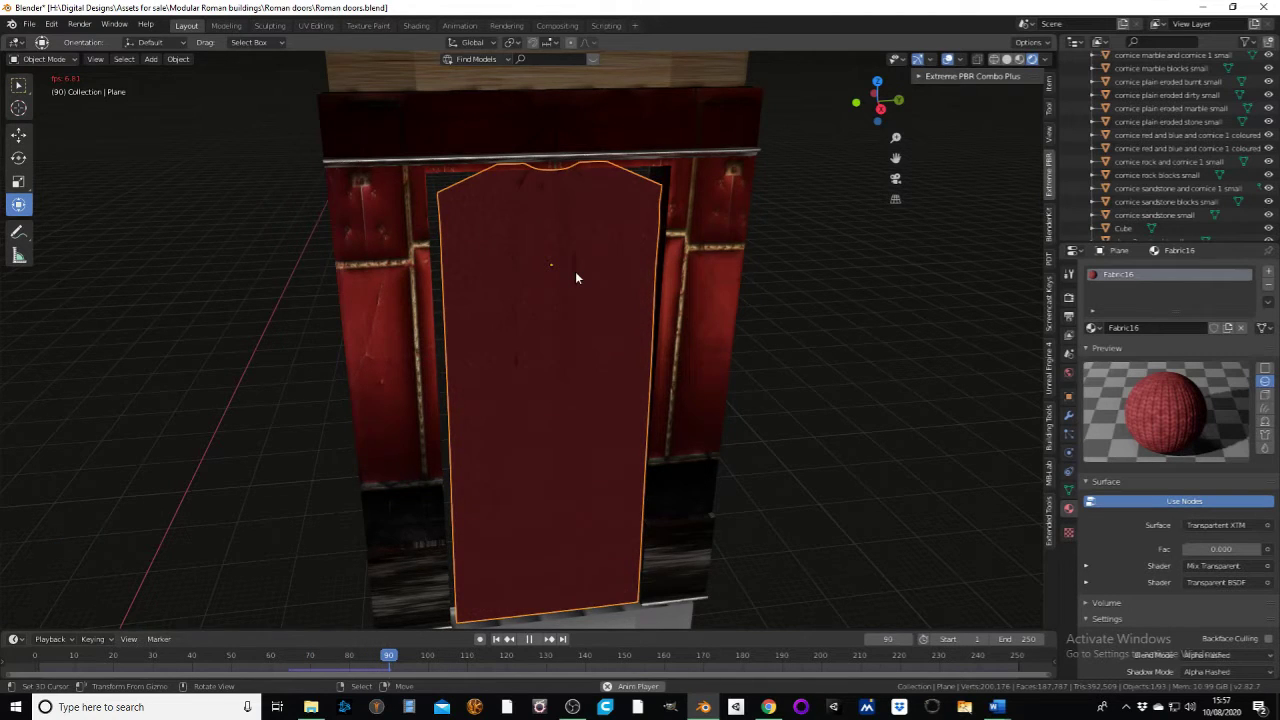
scroll(down, 3)
scroll(up, 3)
key(g)
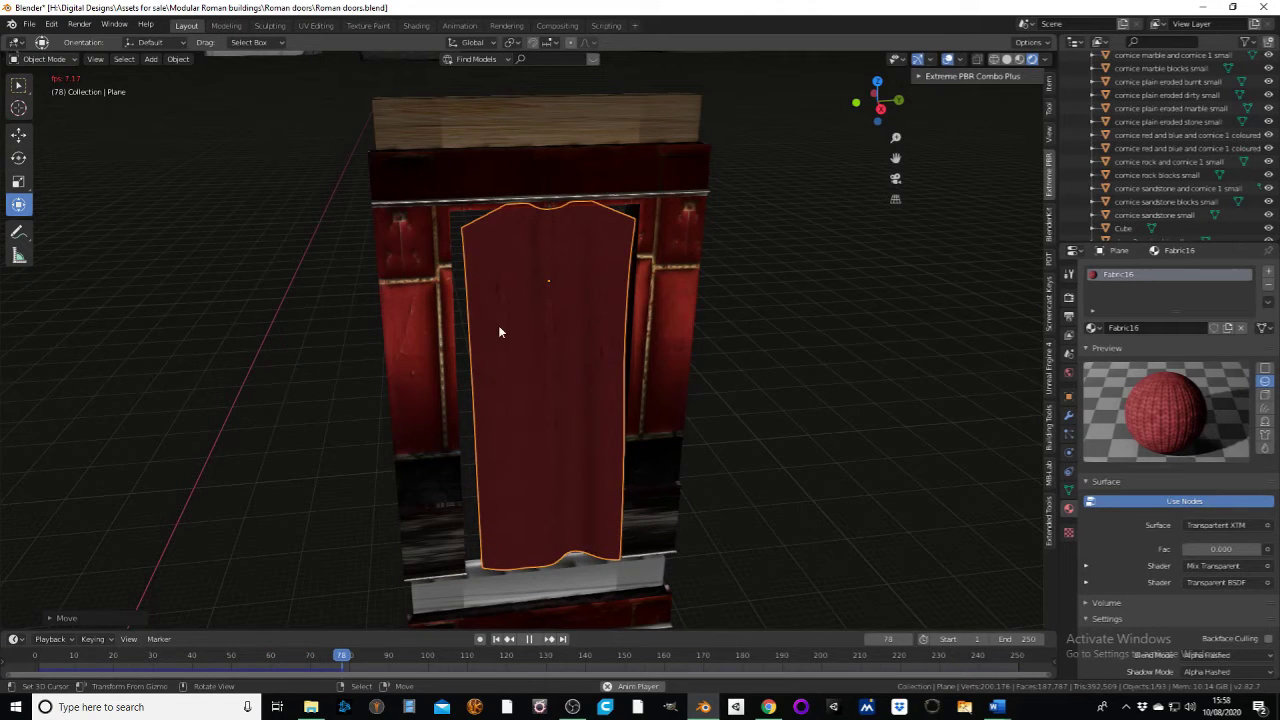
click(529, 643)
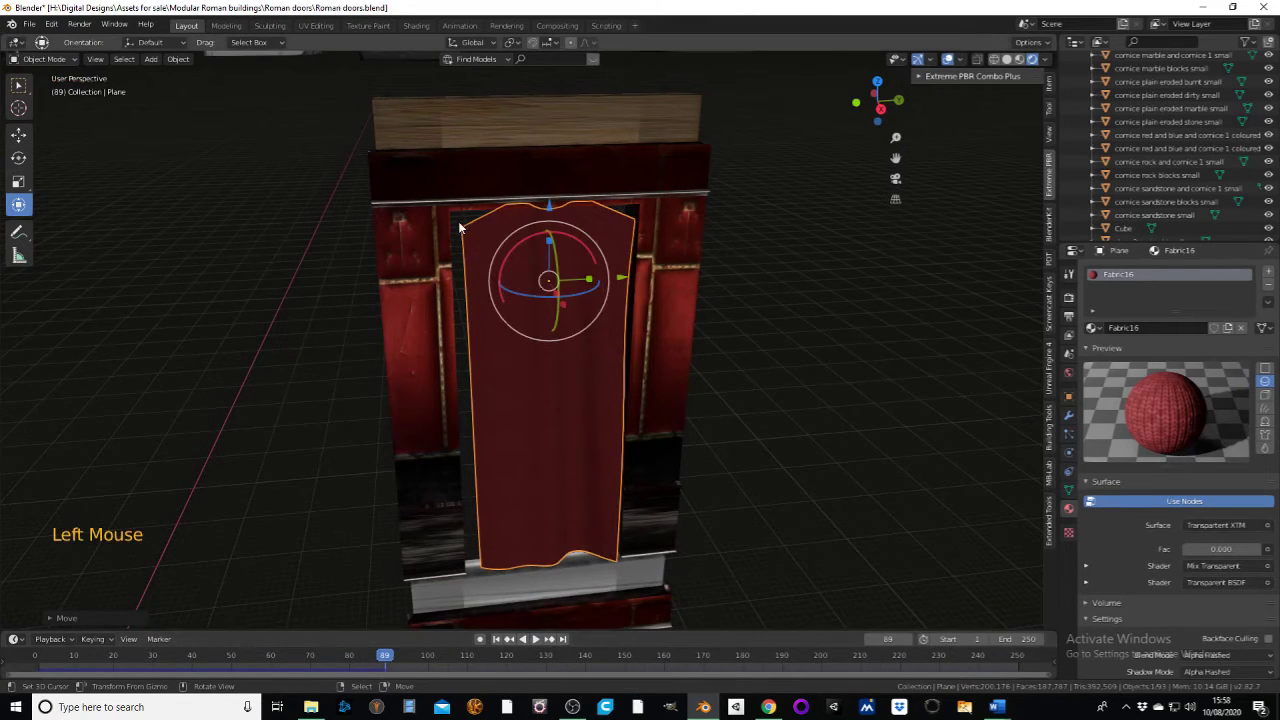
scroll(up, 3)
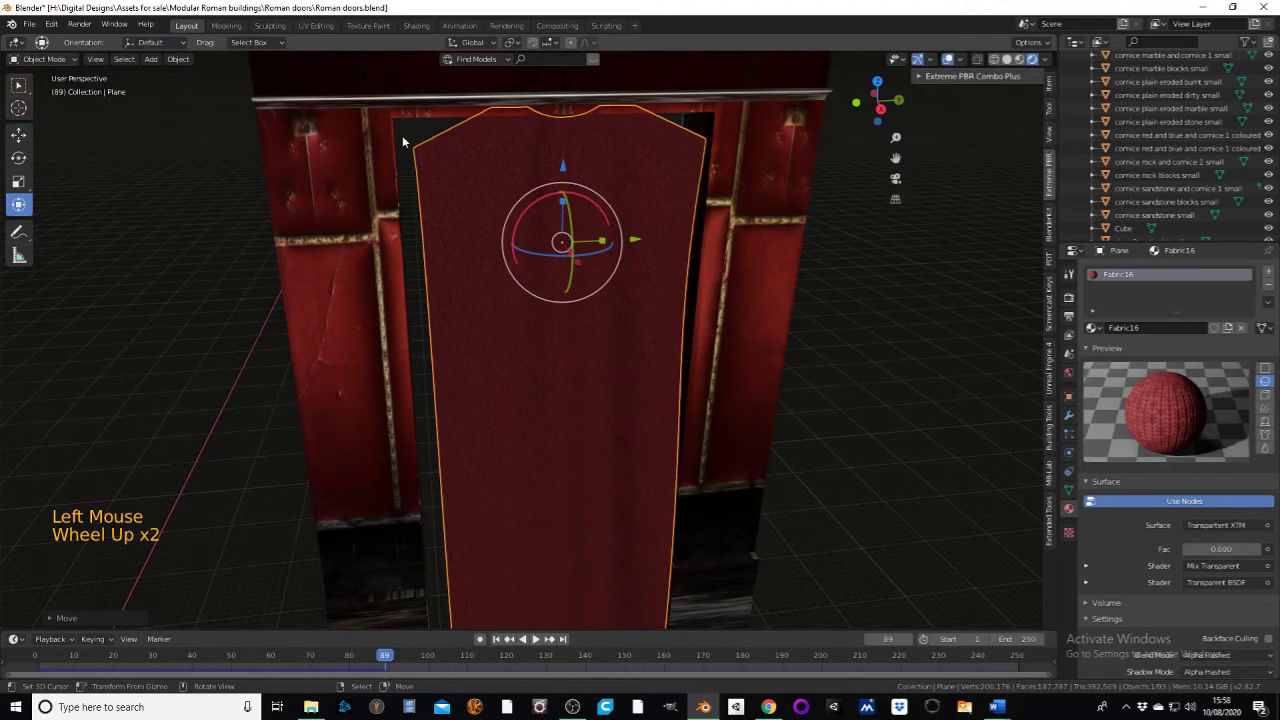
- Project the curtain's UVs from view and shrink them so the fabric weave looks finer
click(41, 63)
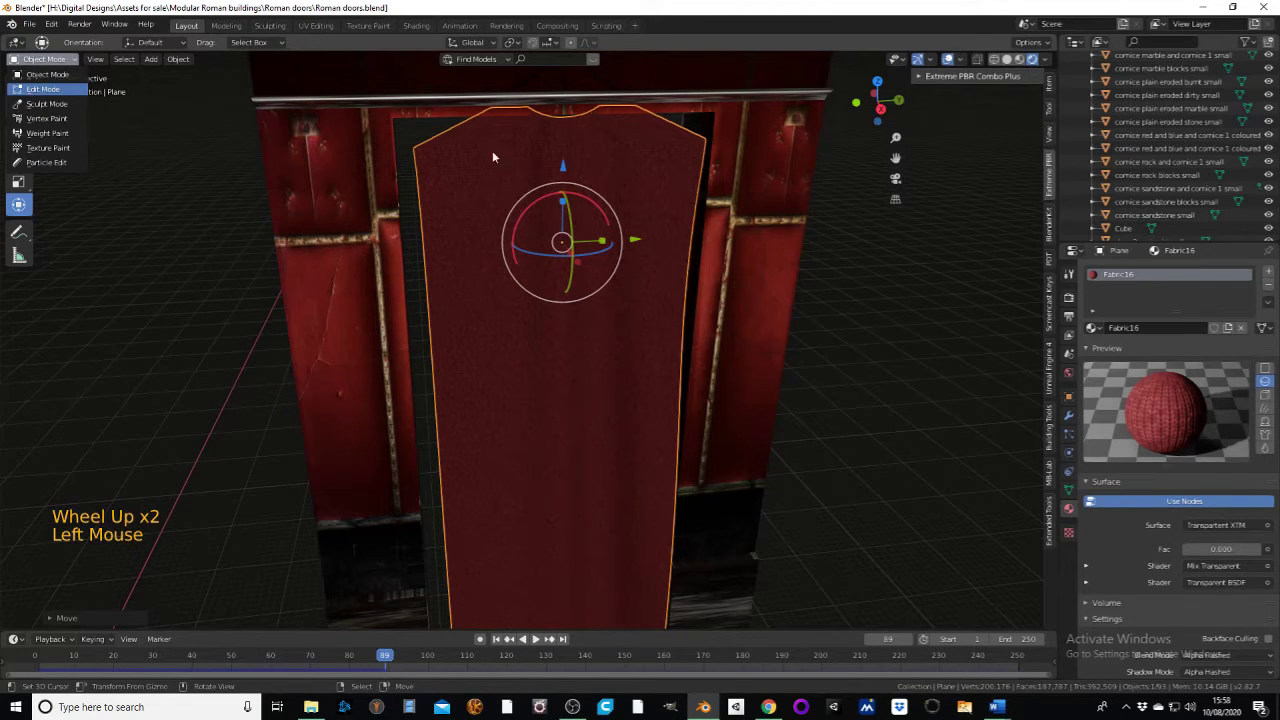
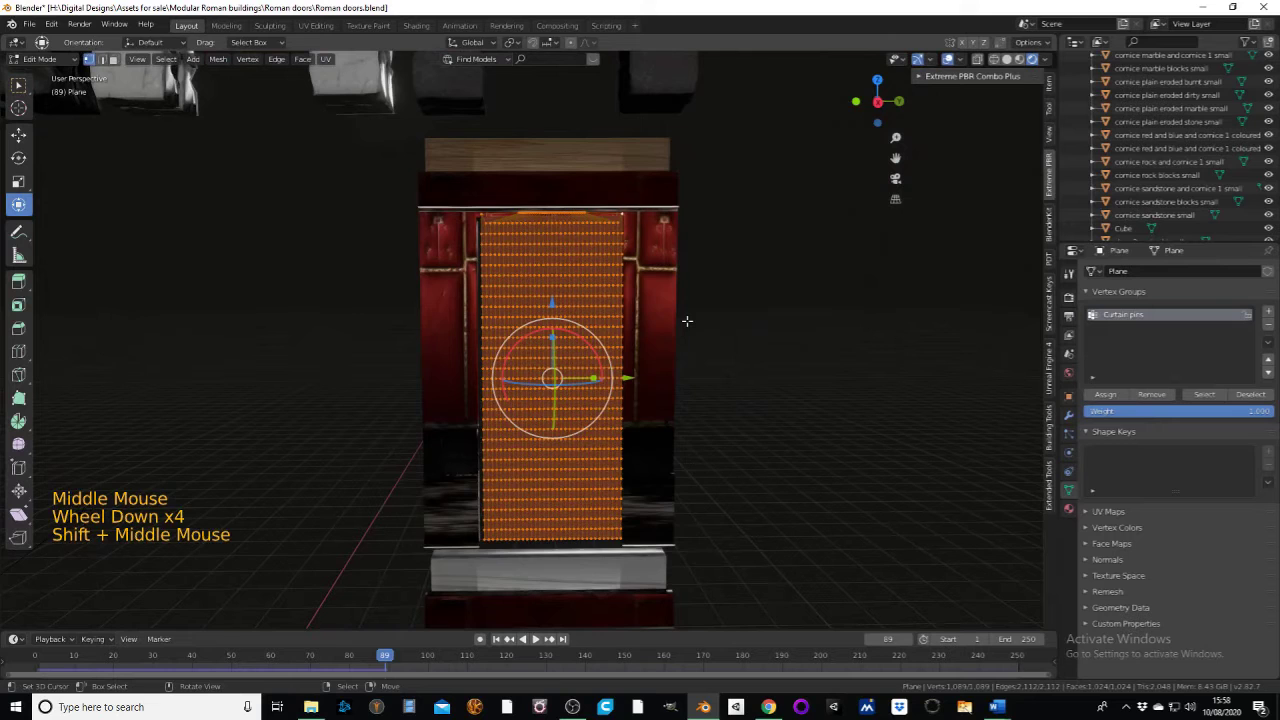
key(u)
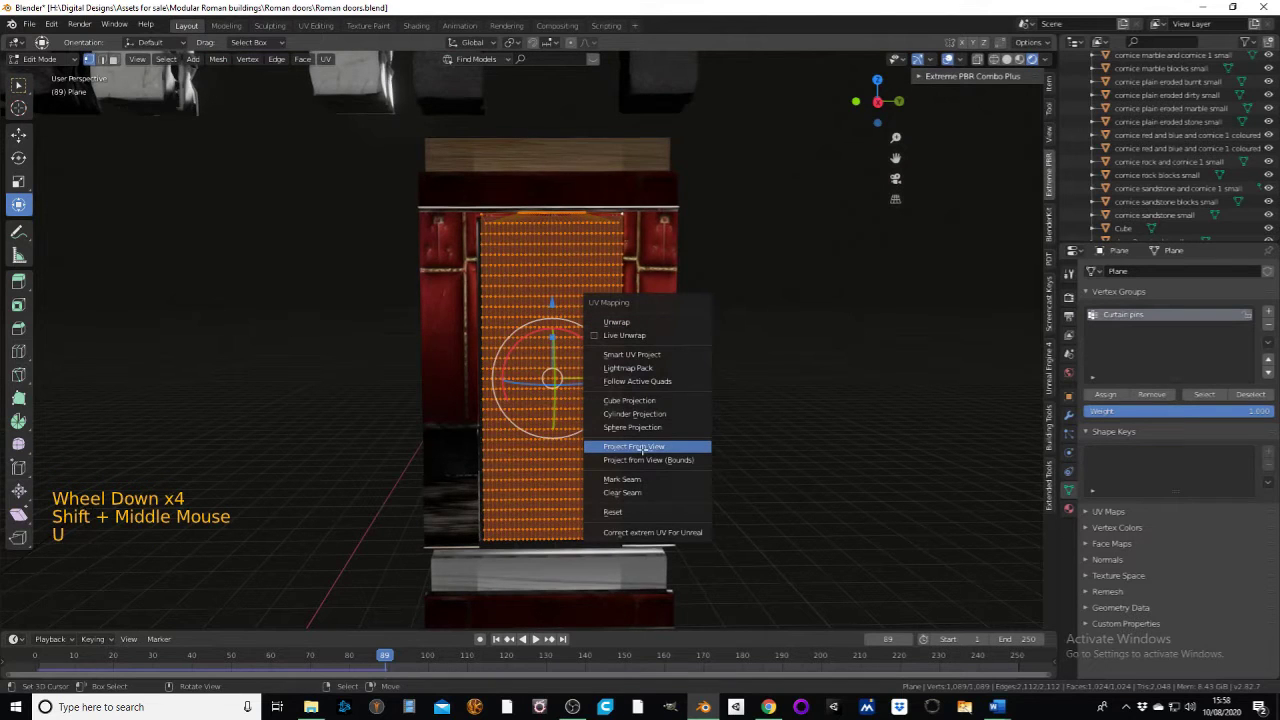
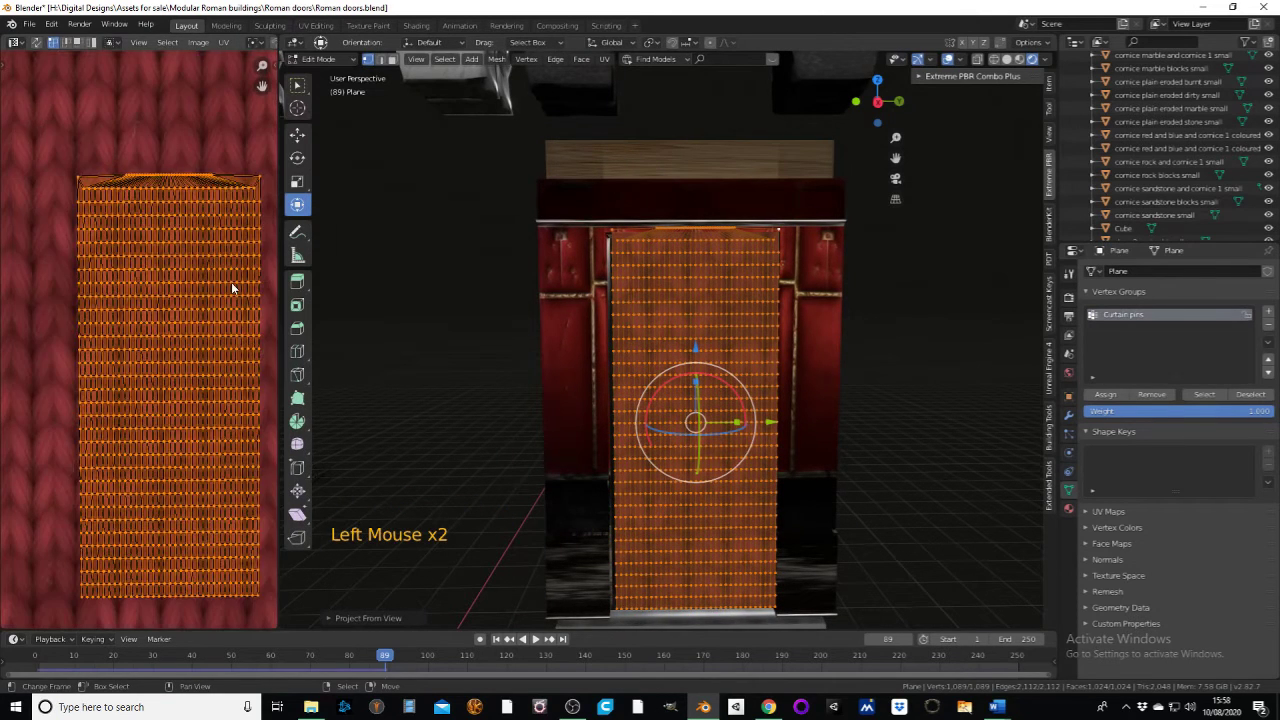
key(s)
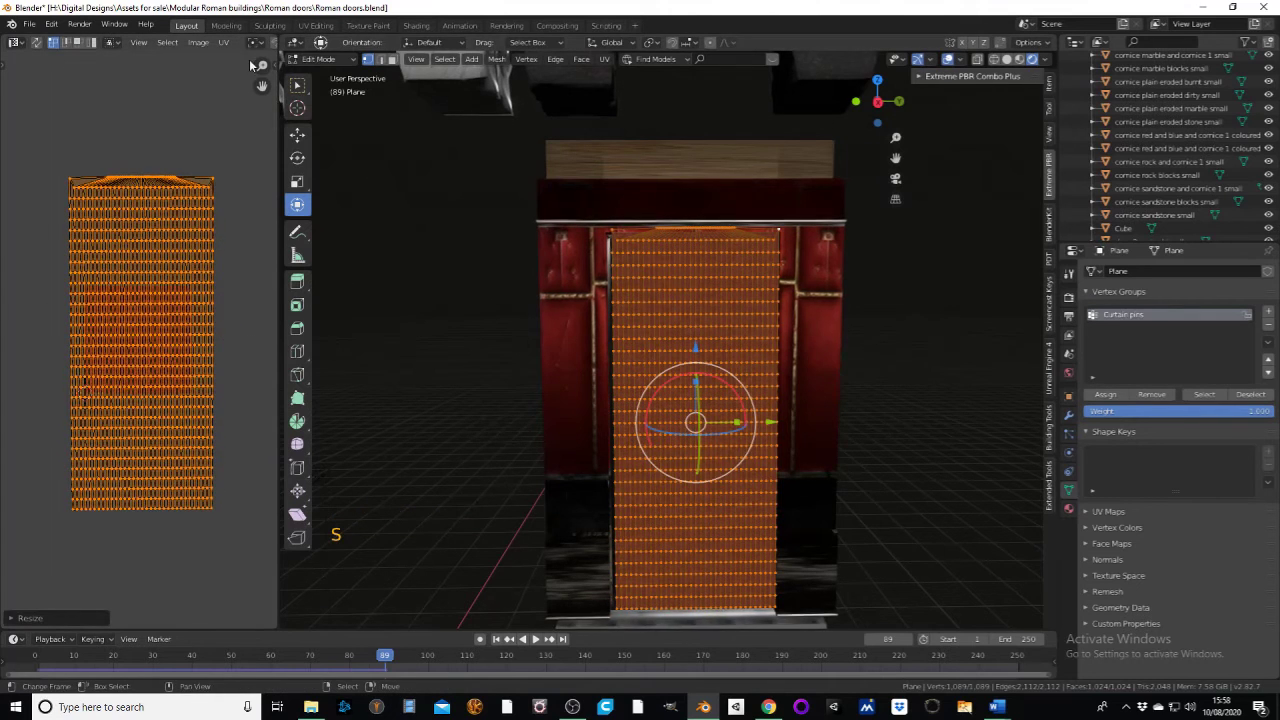
click(334, 67)
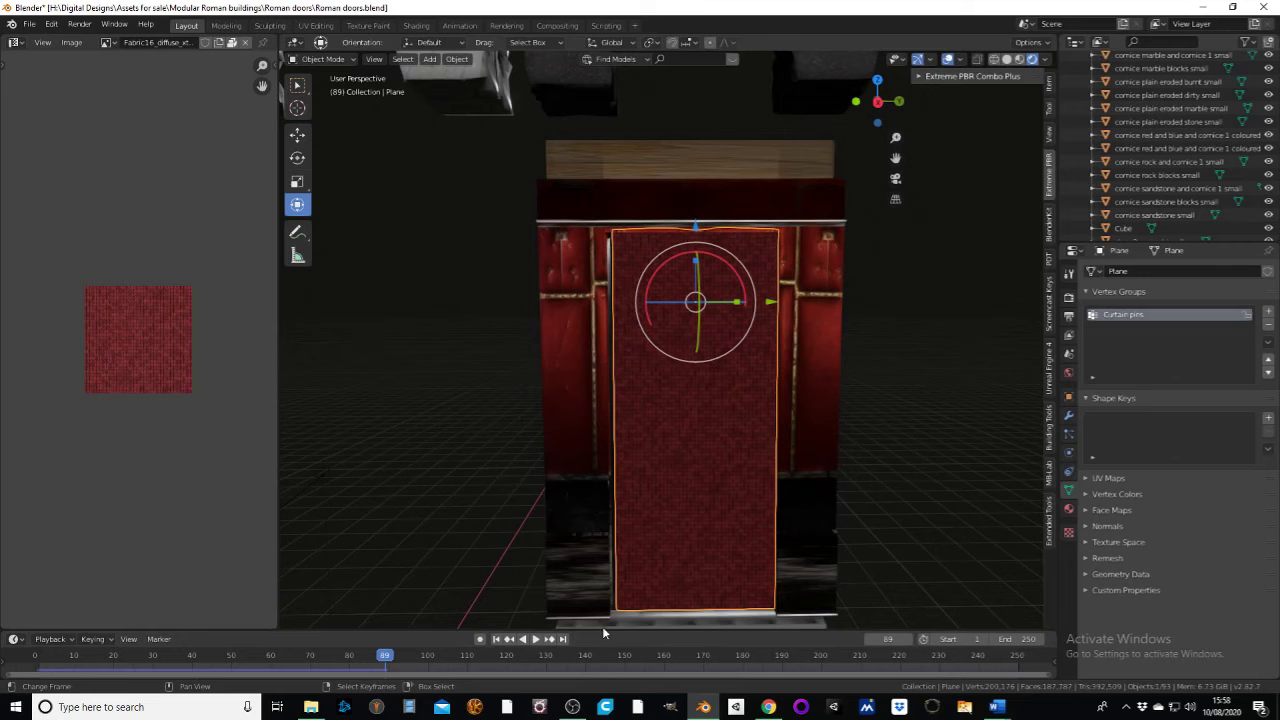
- Play the curtain animation on to frame 79 and stop playback there
click(536, 639)
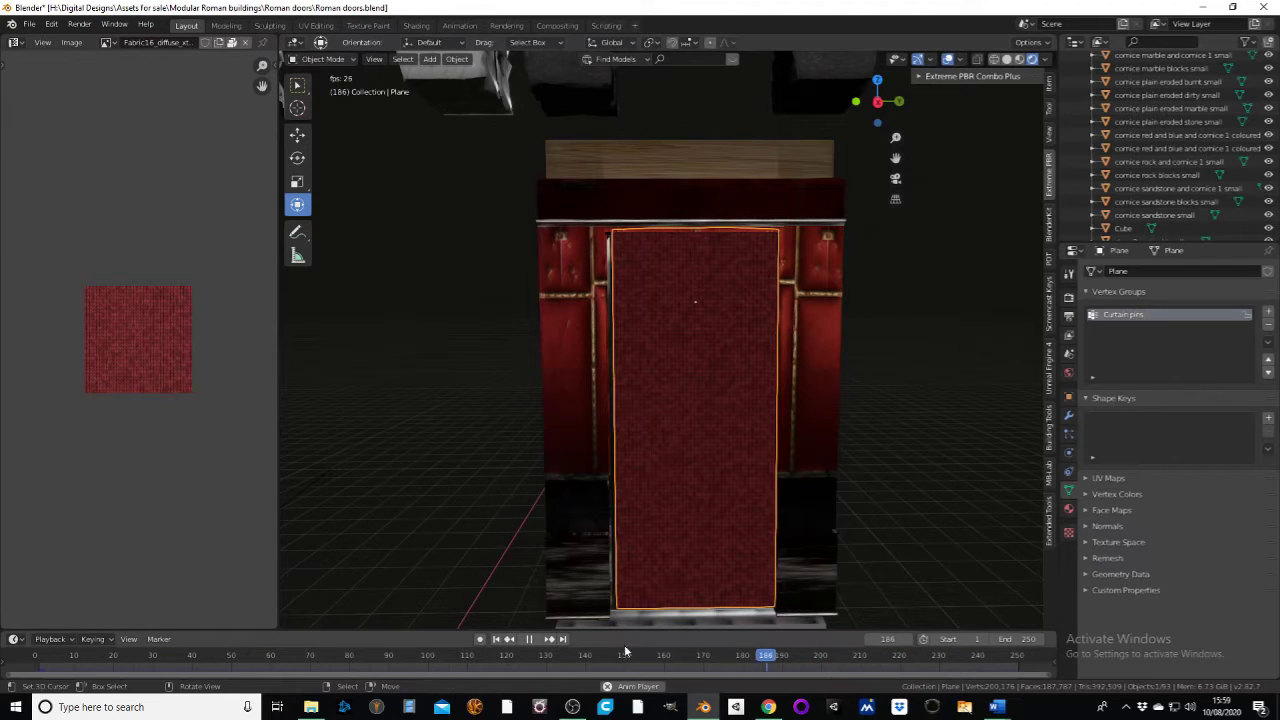
click(536, 643)
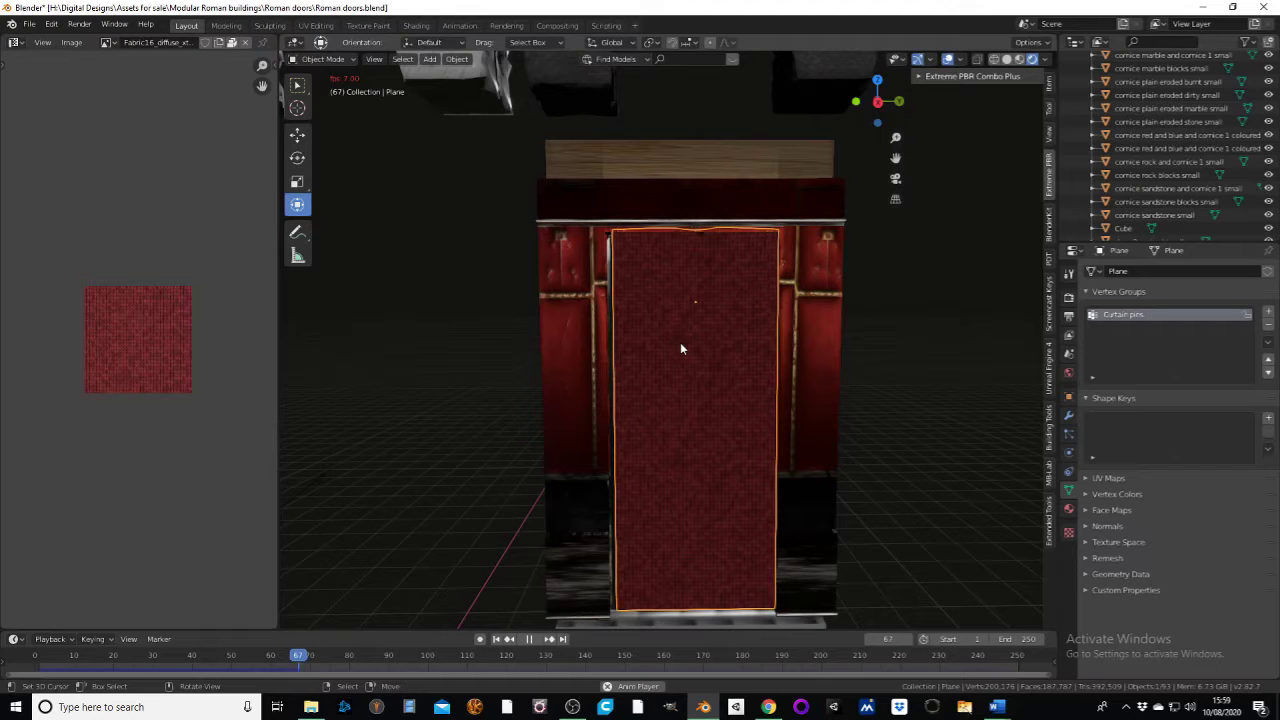
click(535, 636)
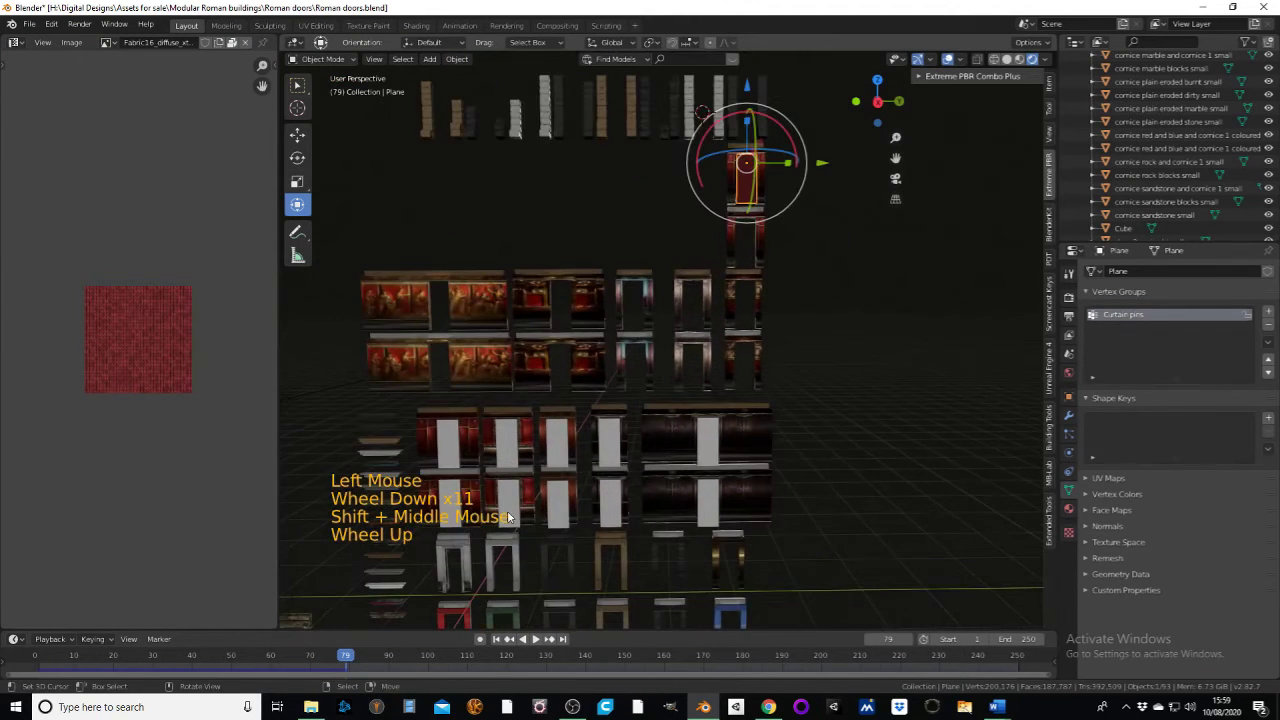
- Move the door frame along a single axis so the curtain plane sits in its opening
right_click(462, 562)
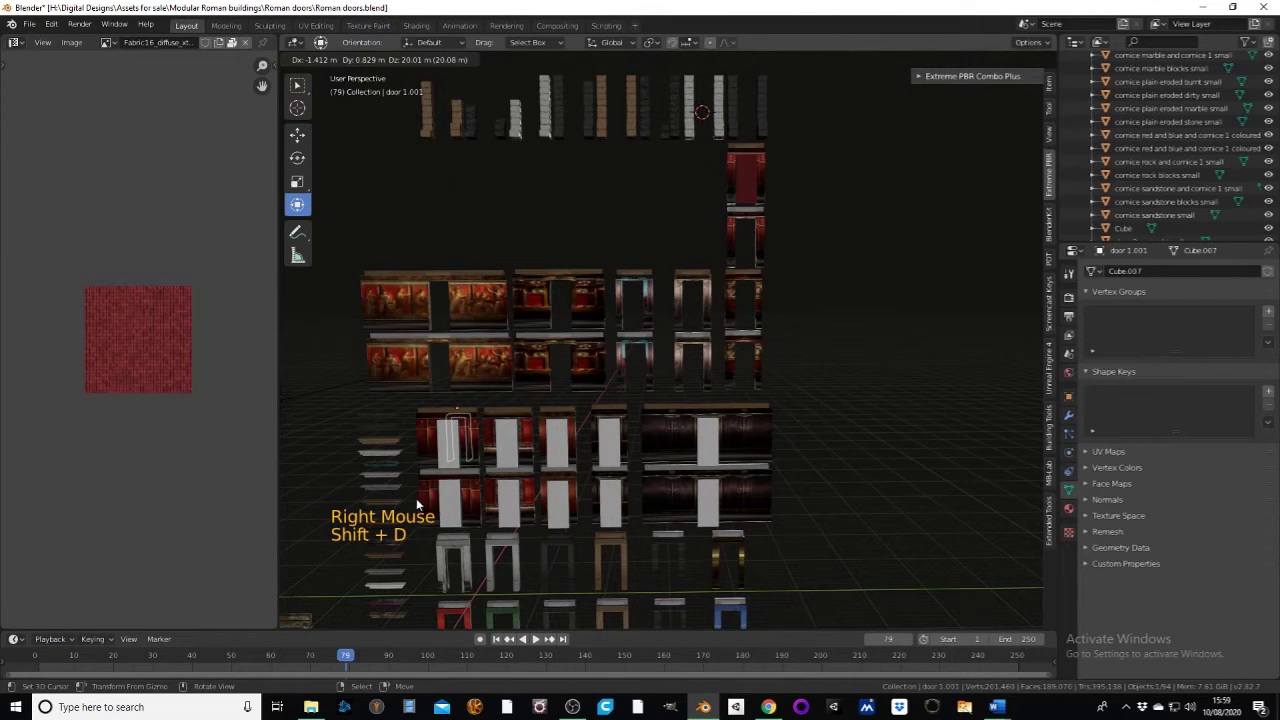
click(452, 470)
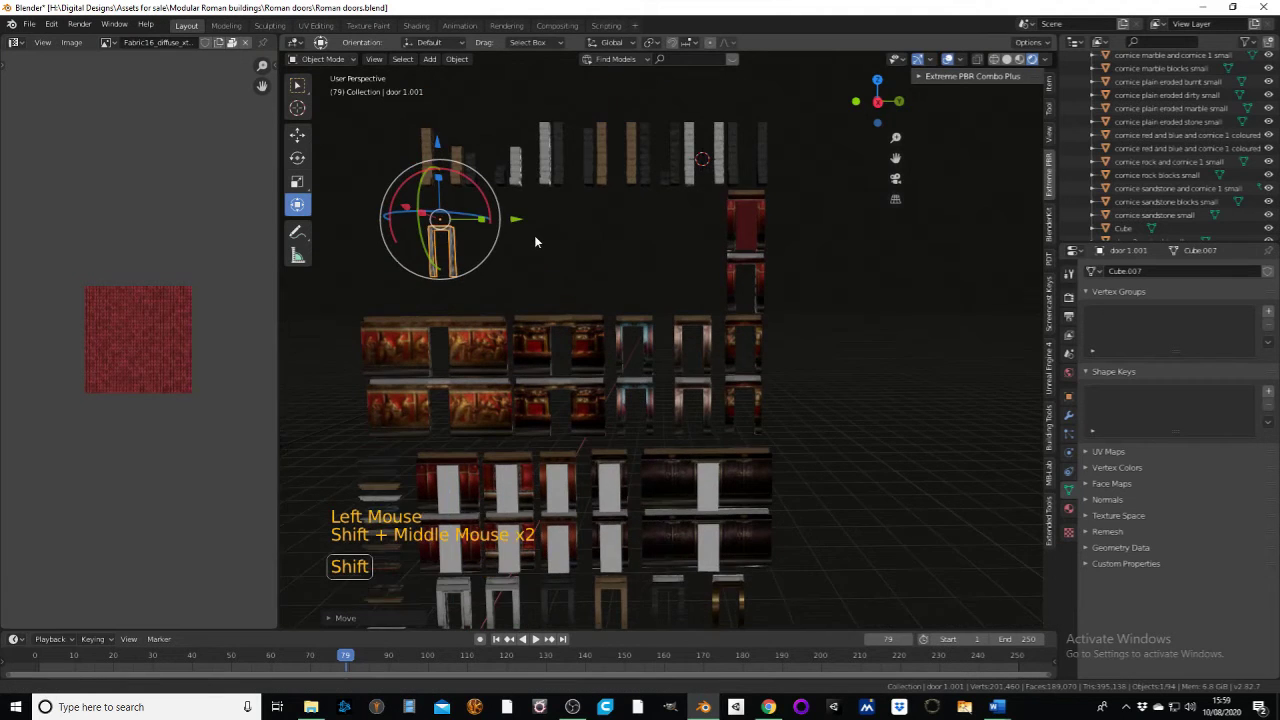
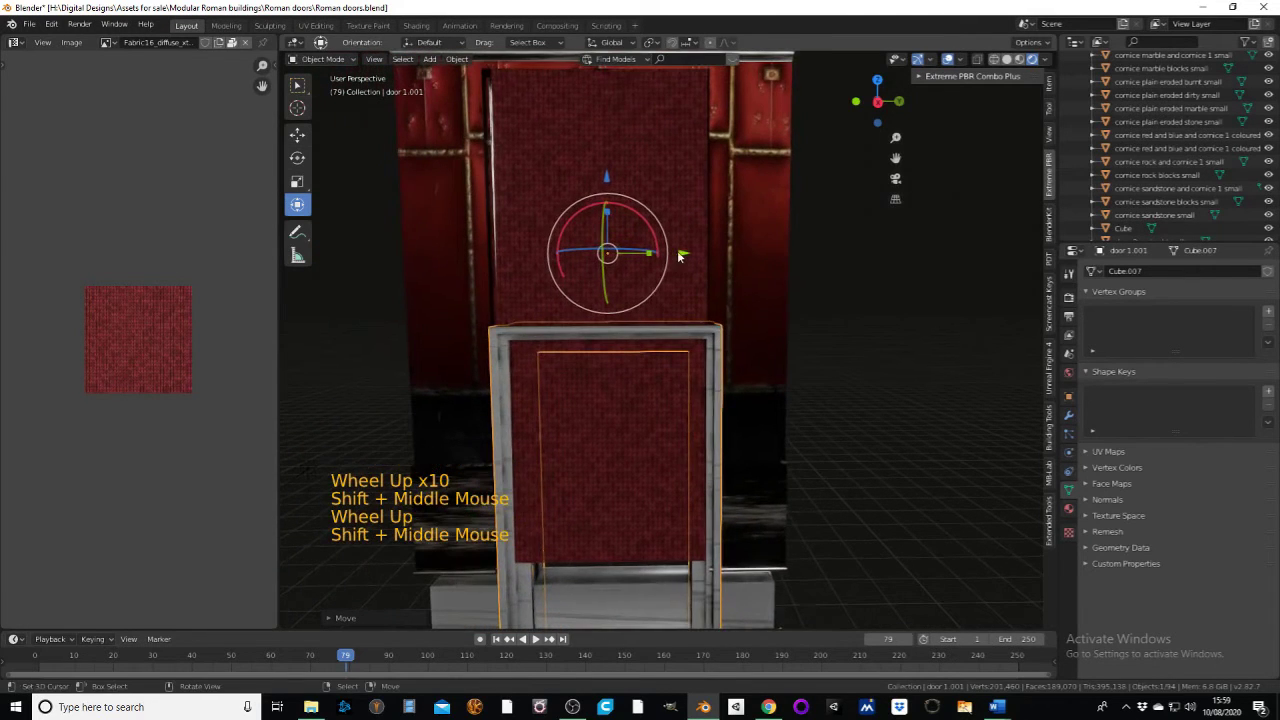
click(685, 255)
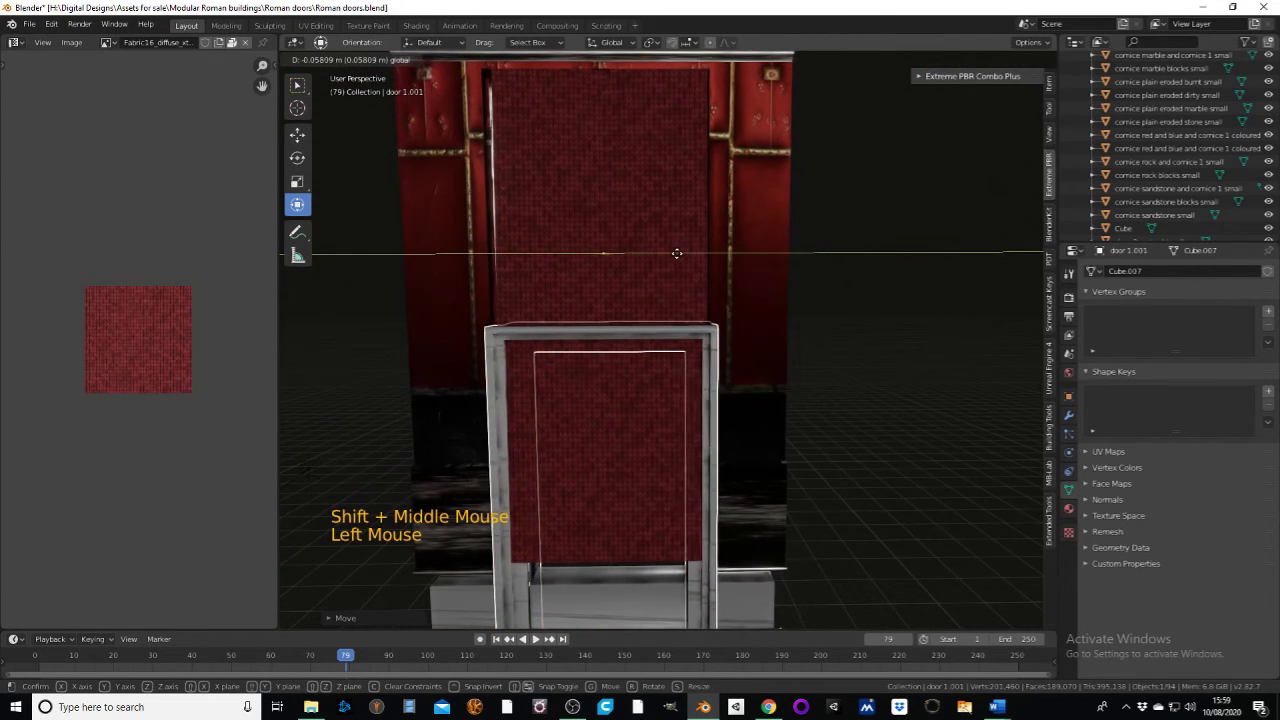
middle_click(744, 329)
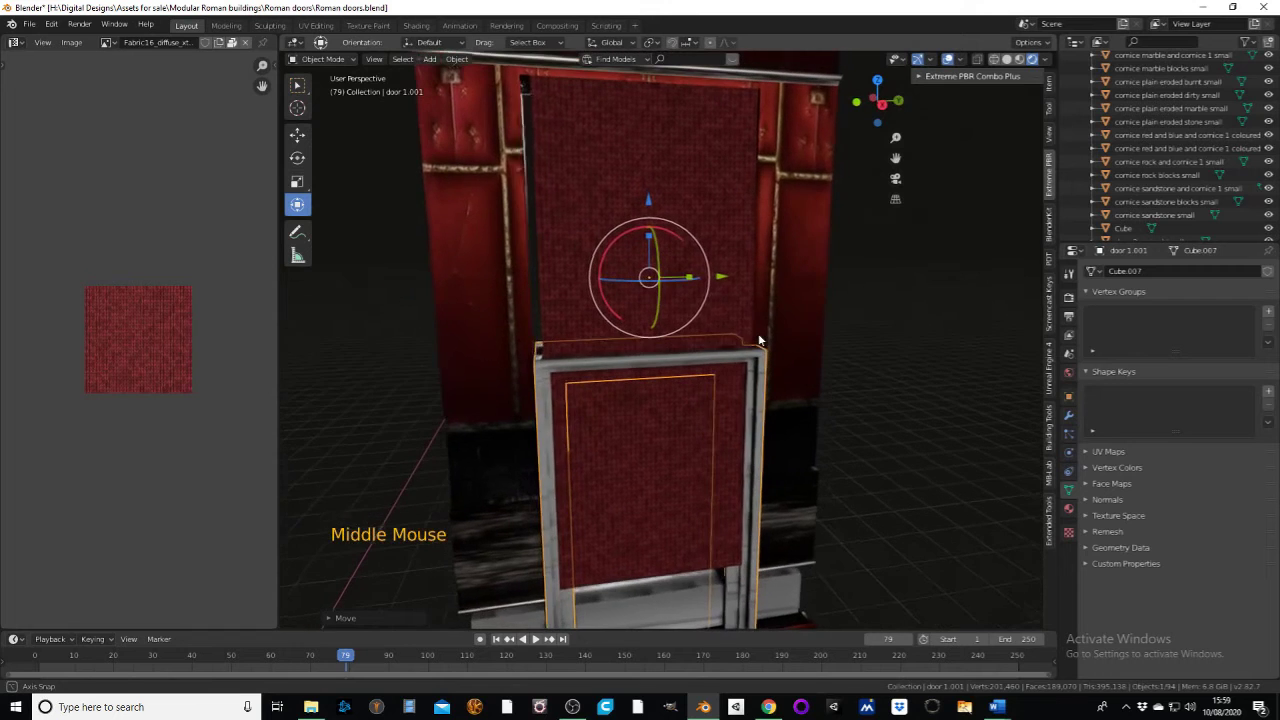
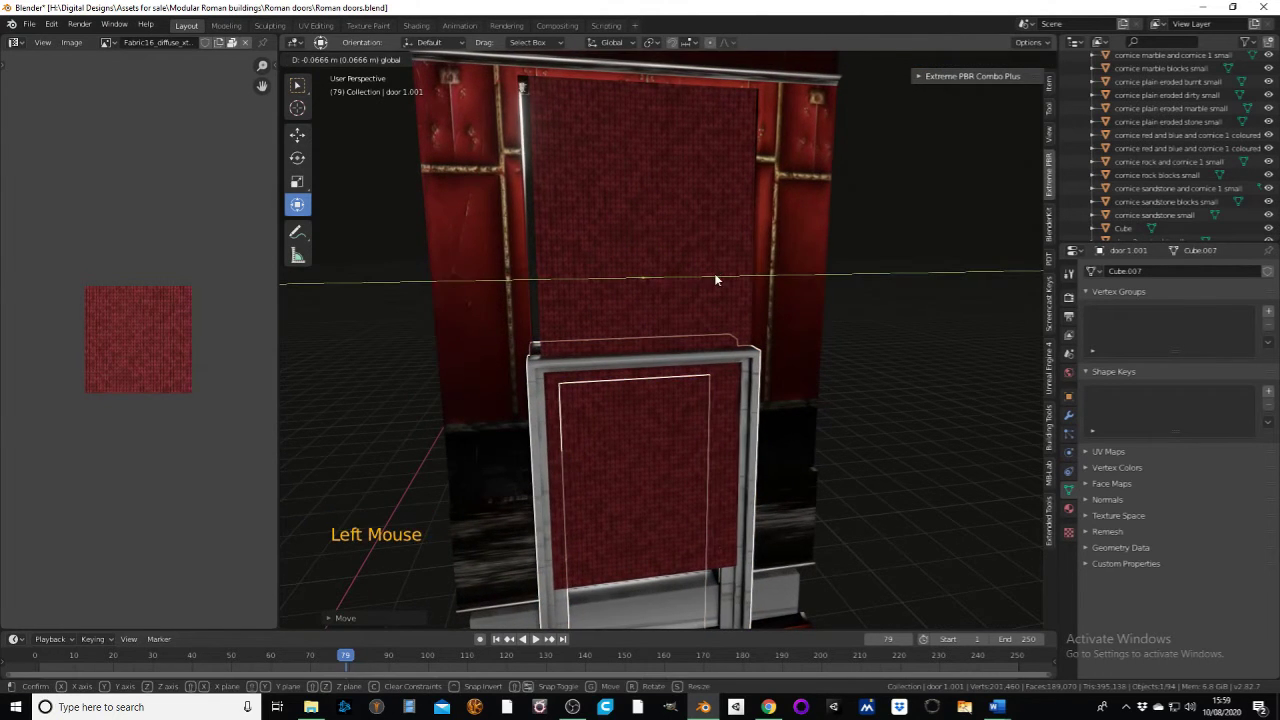
middle_click(754, 317)
click(673, 247)
- Adjust the door frame vertically and inspect its fit around the curtain from the side
click(669, 349)
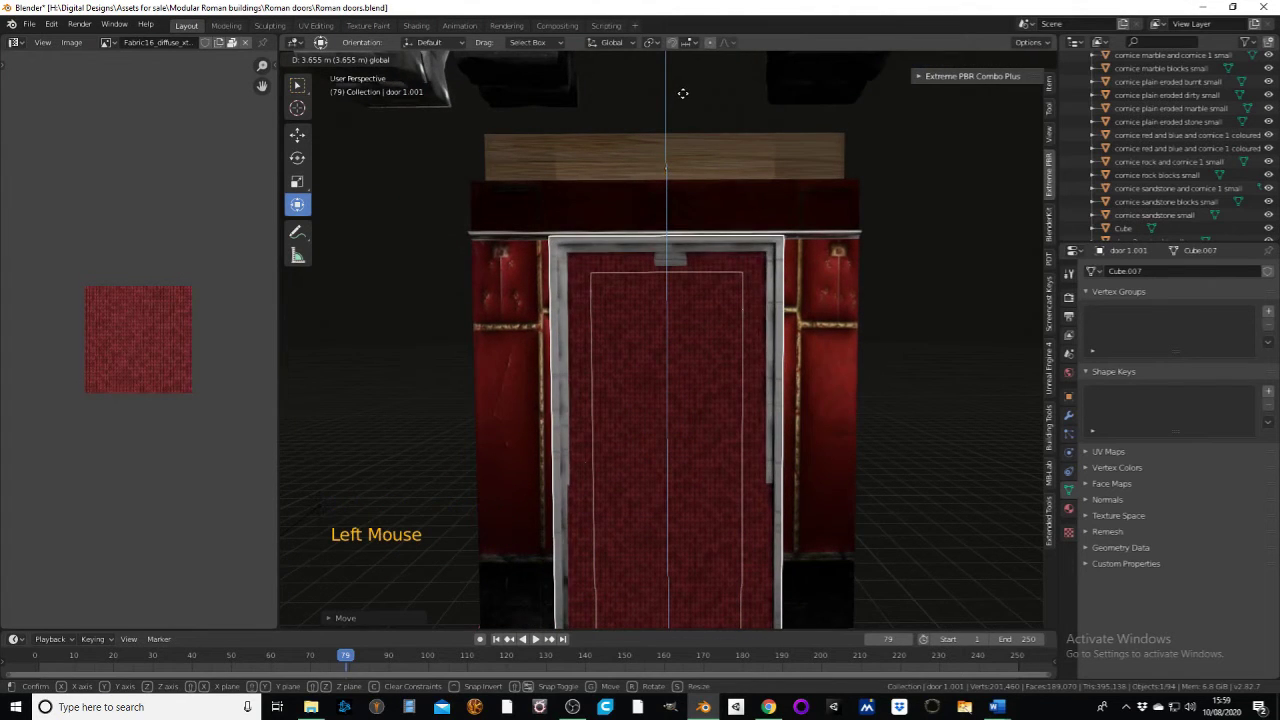
middle_click(742, 351)
middle_click(701, 347)
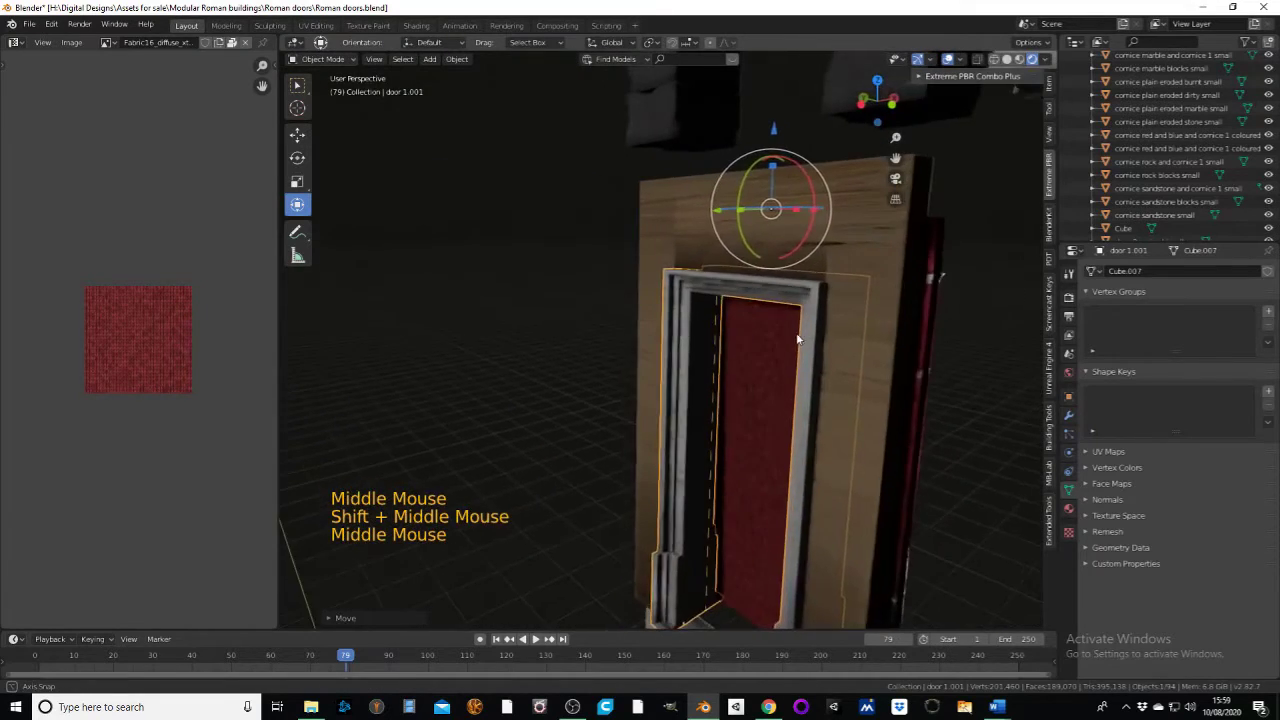
middle_click(810, 350)
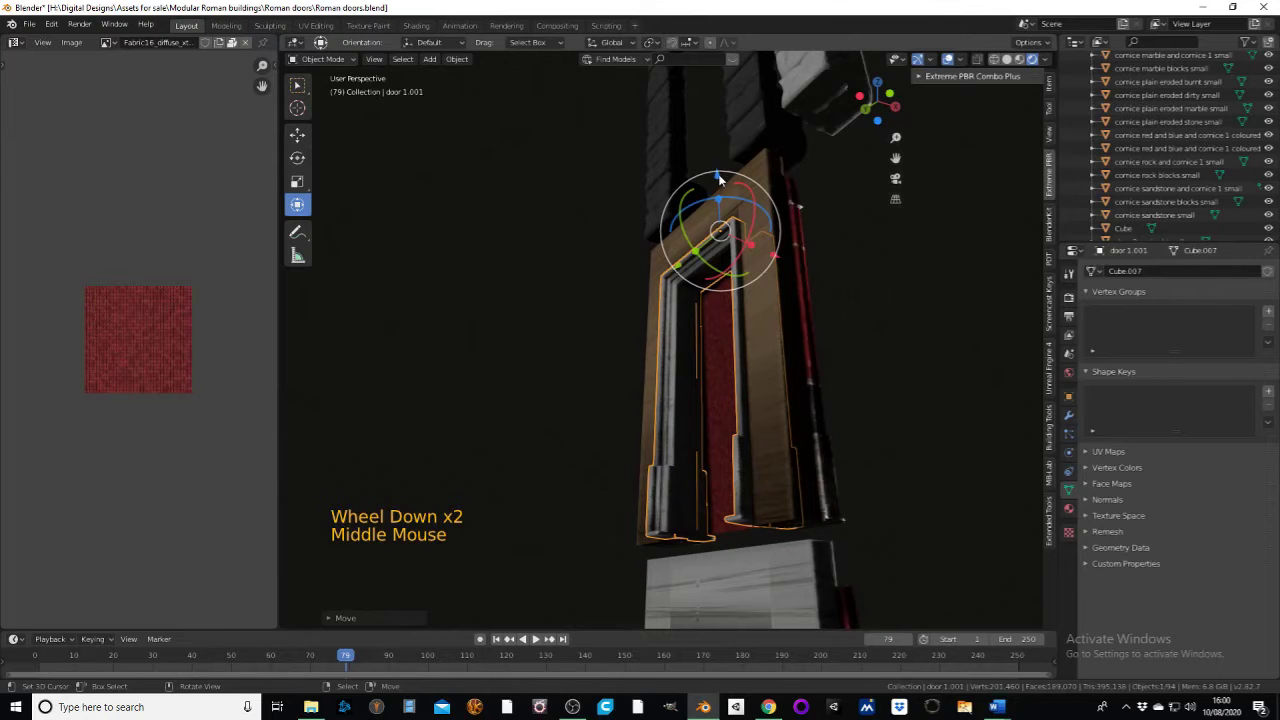
- Select the curtain plane again and orbit back to a front view of the doorway
click(720, 181)
middle_click(850, 353)
middle_click(594, 309)
middle_click(672, 449)
right_click(658, 461)
middle_click(714, 415)
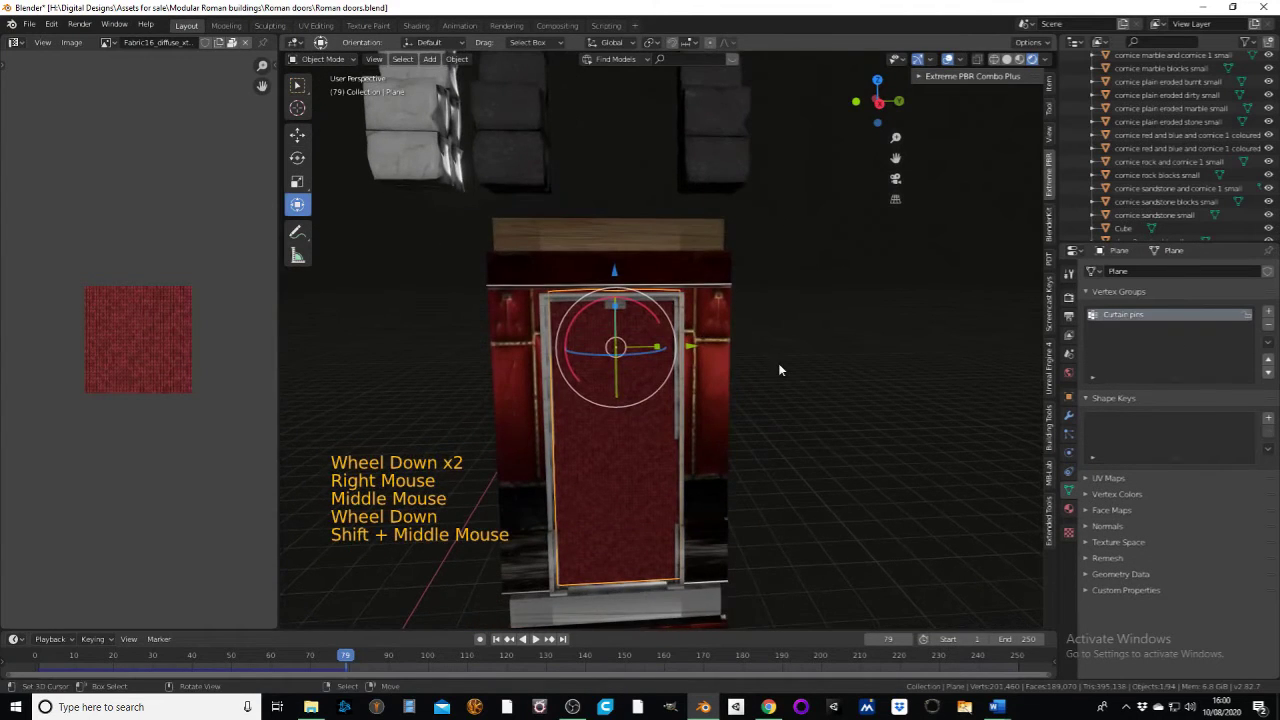
- Rewind to frame 1, nudge the curtain plane along one axis and run the cloth simulation
key(s)
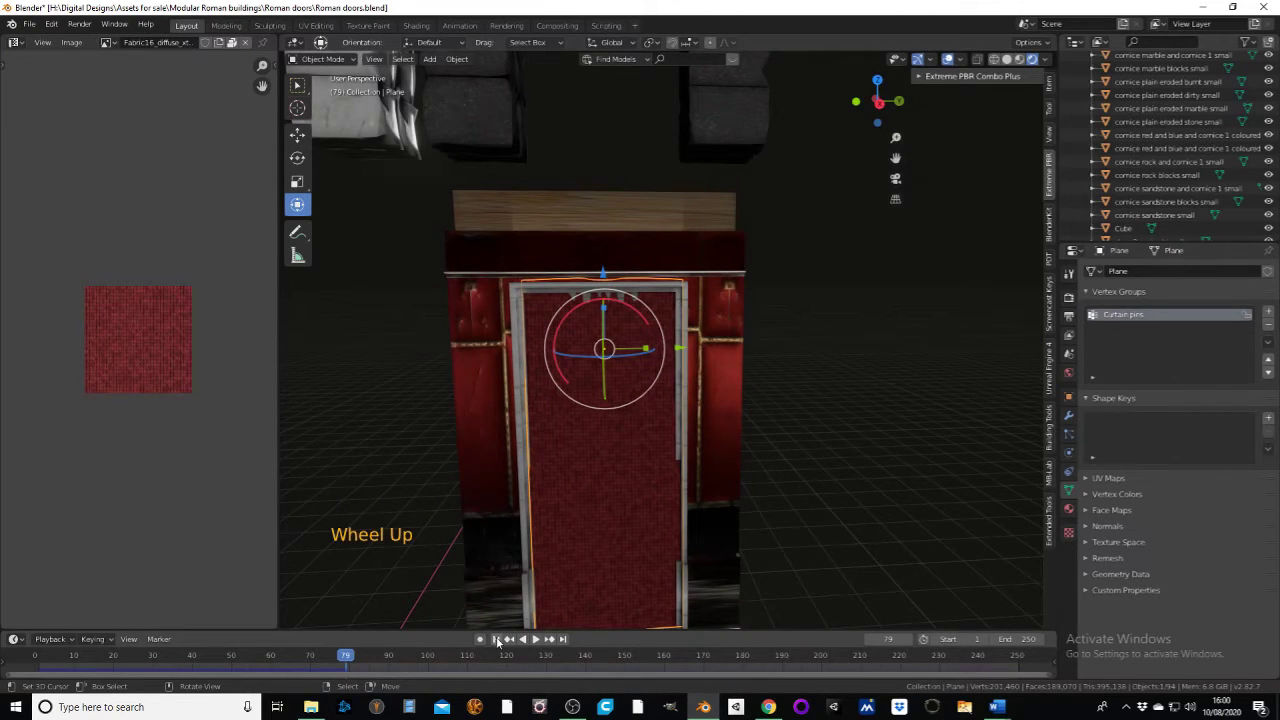
click(500, 642)
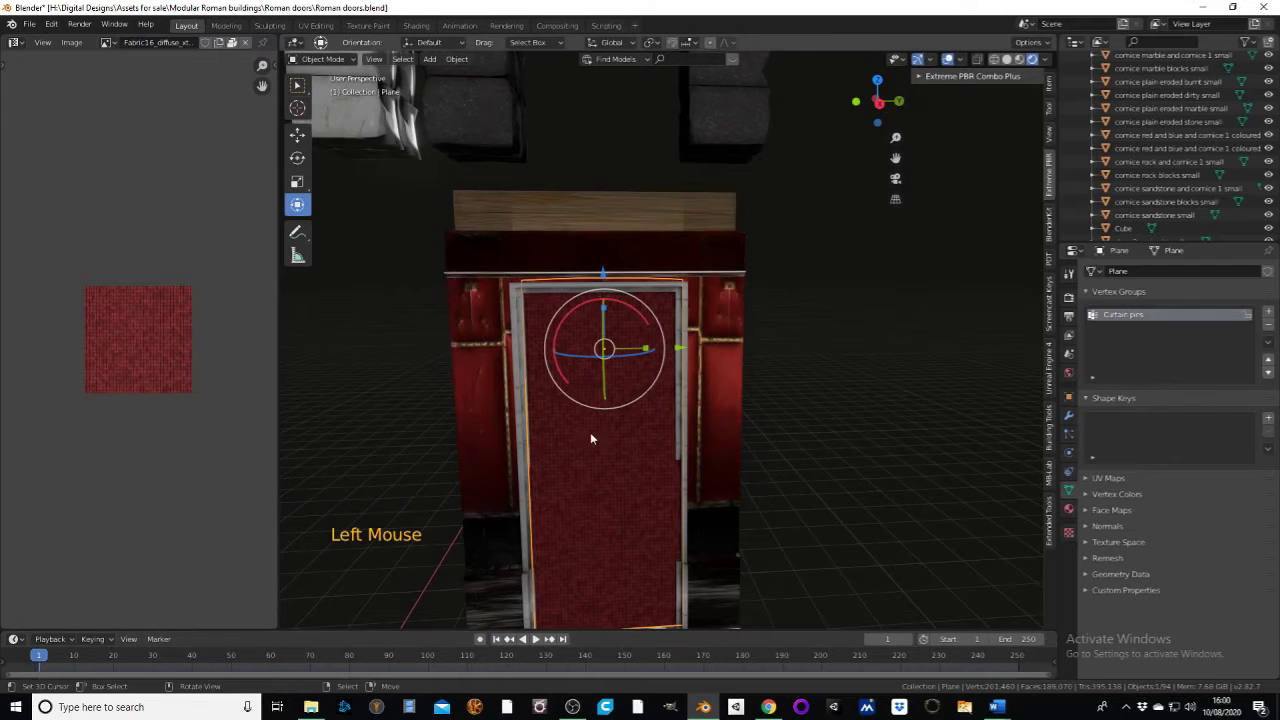
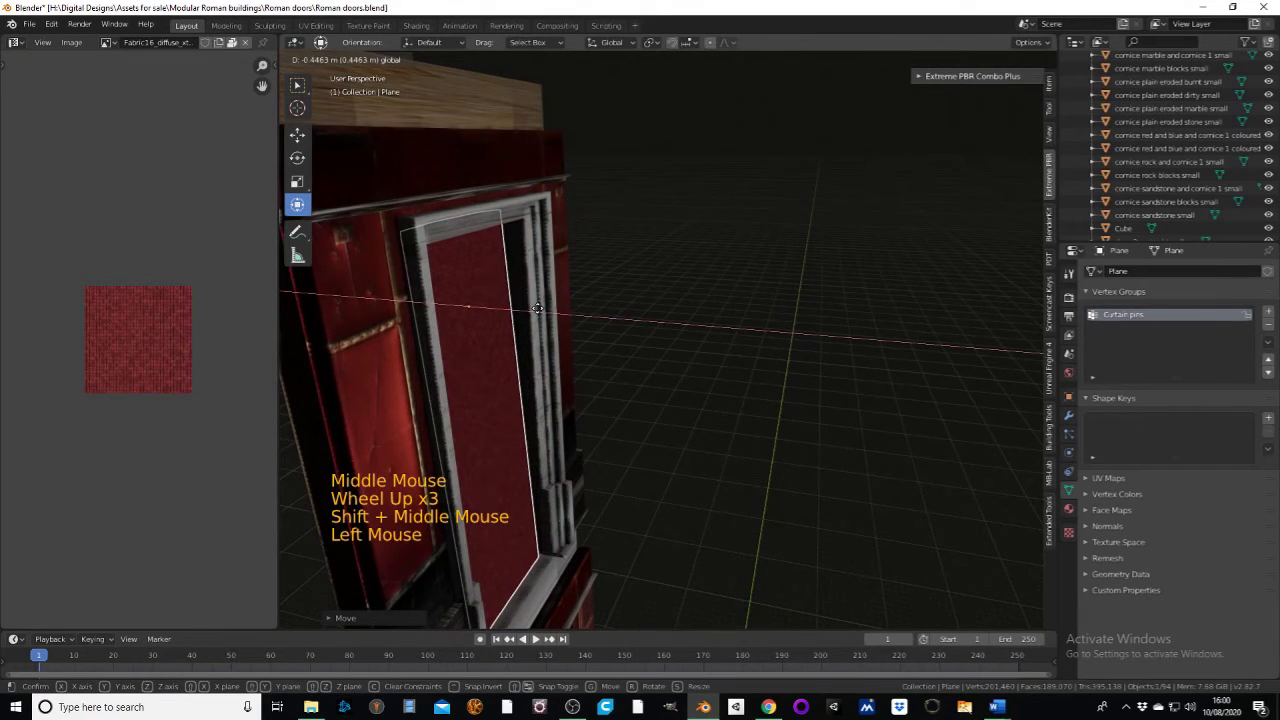
middle_click(737, 385)
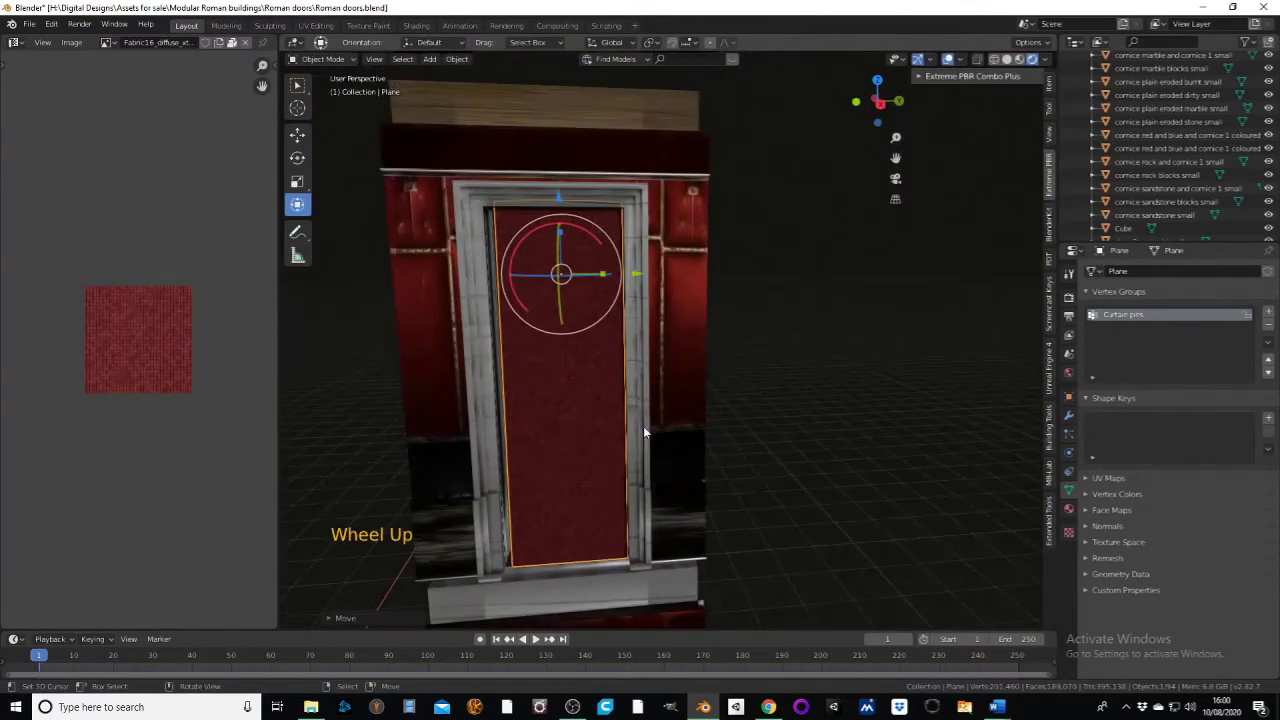
middle_click(663, 443)
- Stop playback and scale the curtain's UV map up about 12.86 times for a finer fabric repeat
click(539, 644)
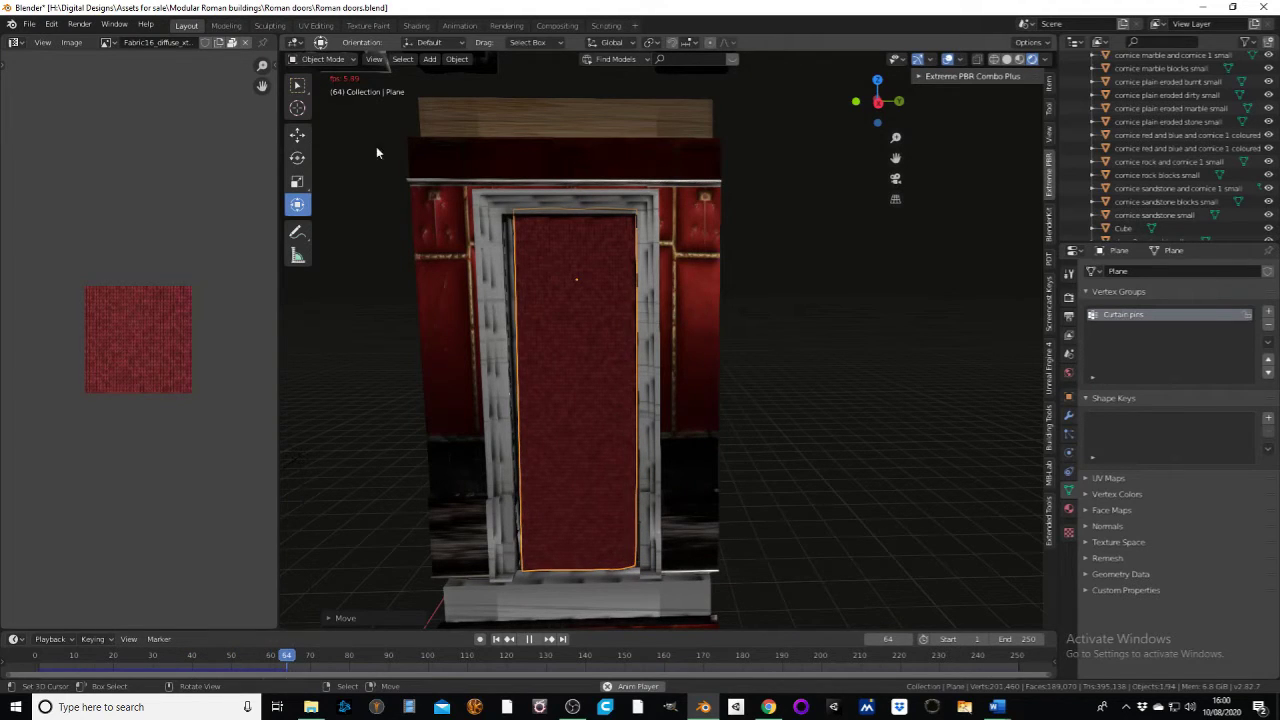
click(534, 643)
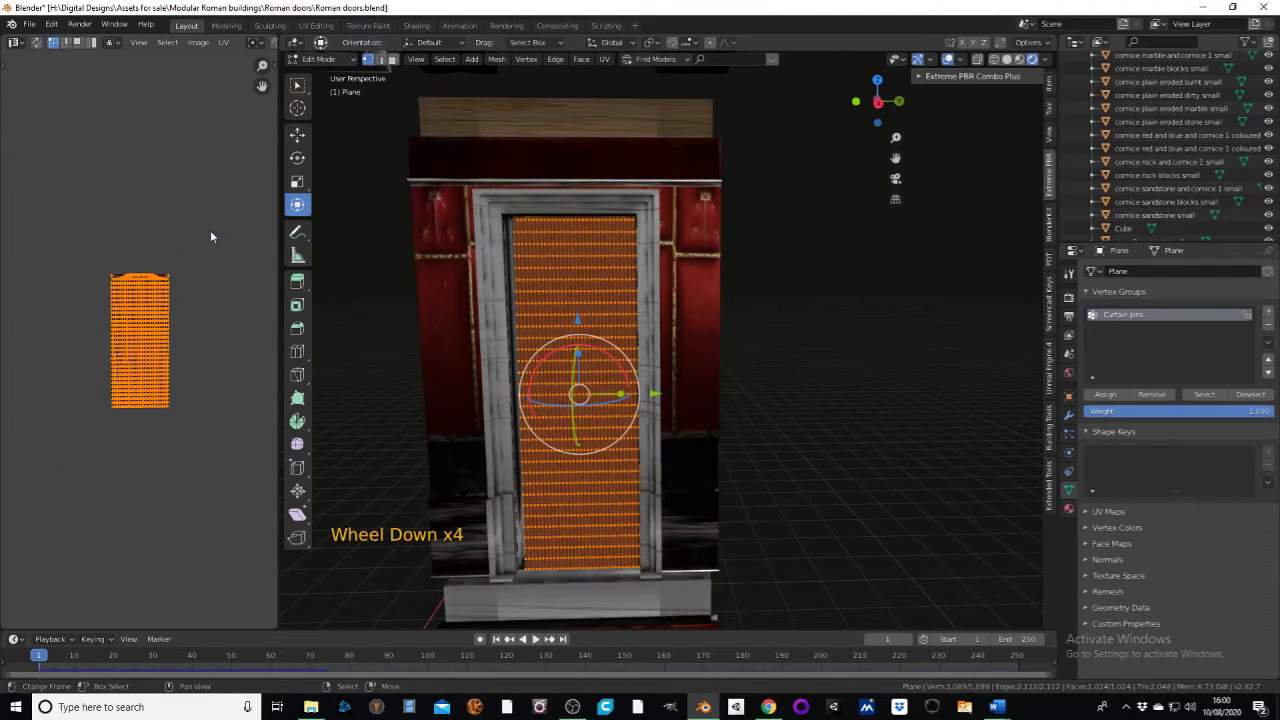
key(s)
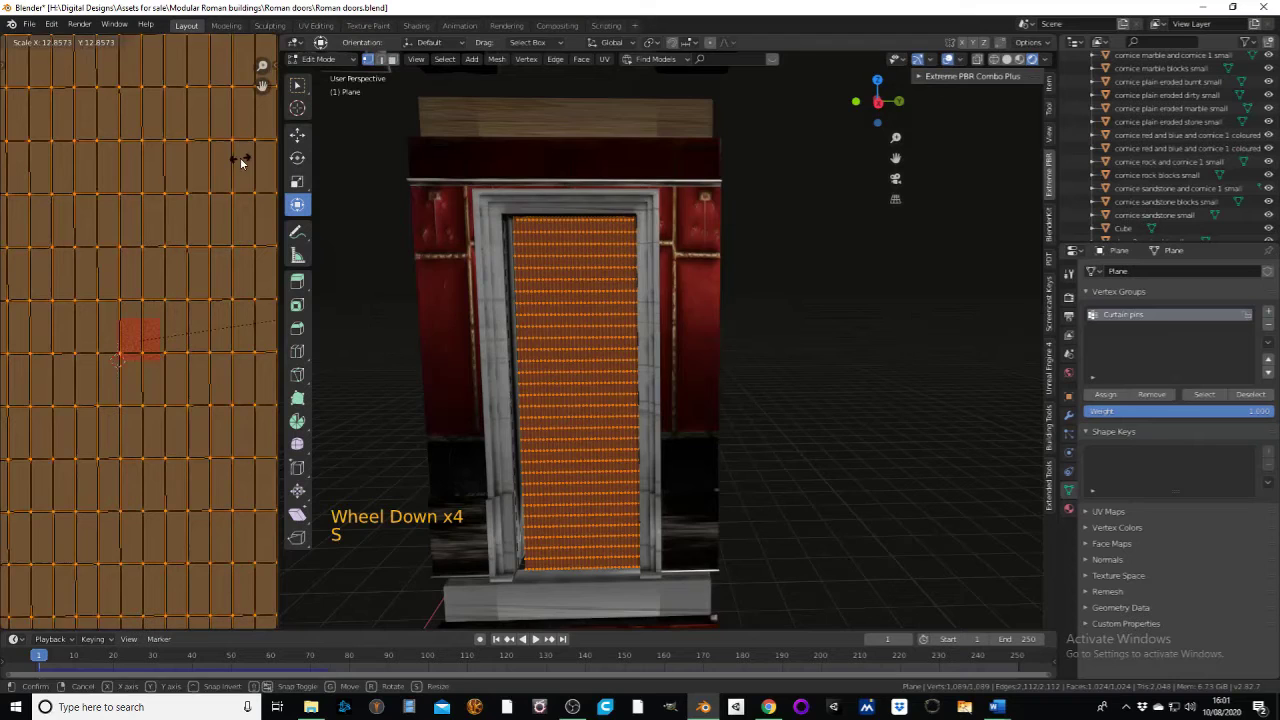
click(333, 66)
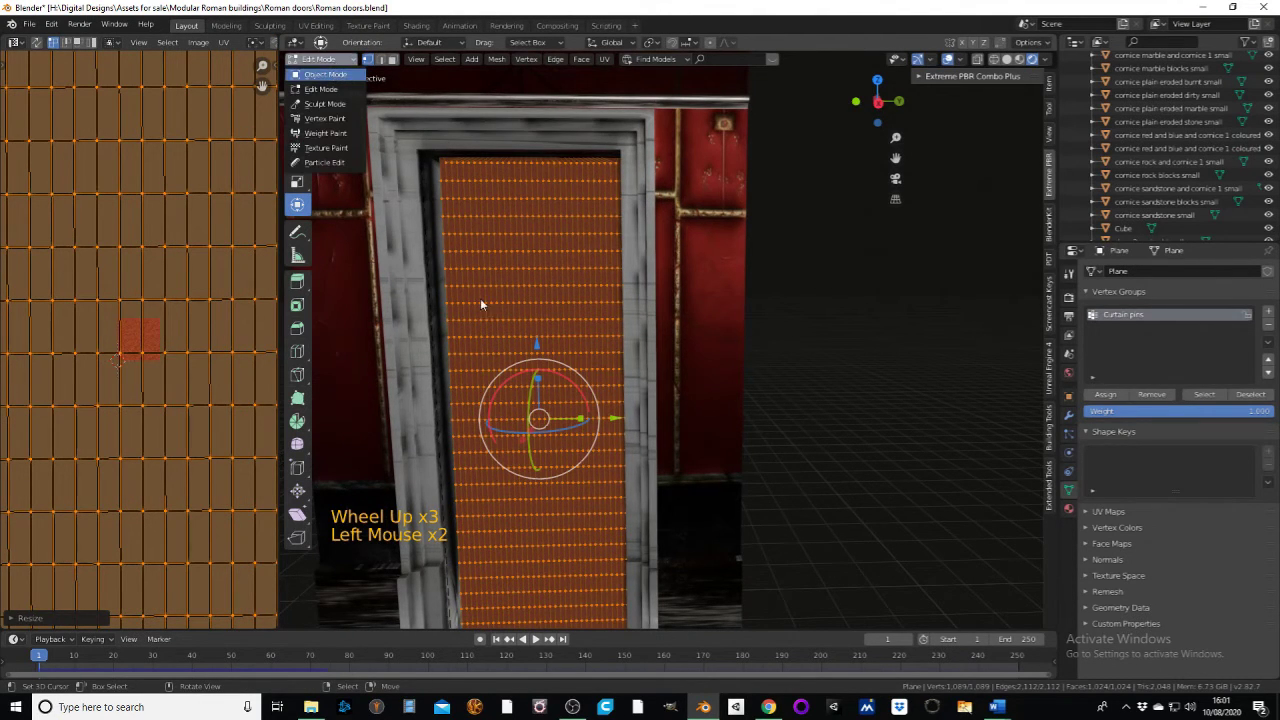
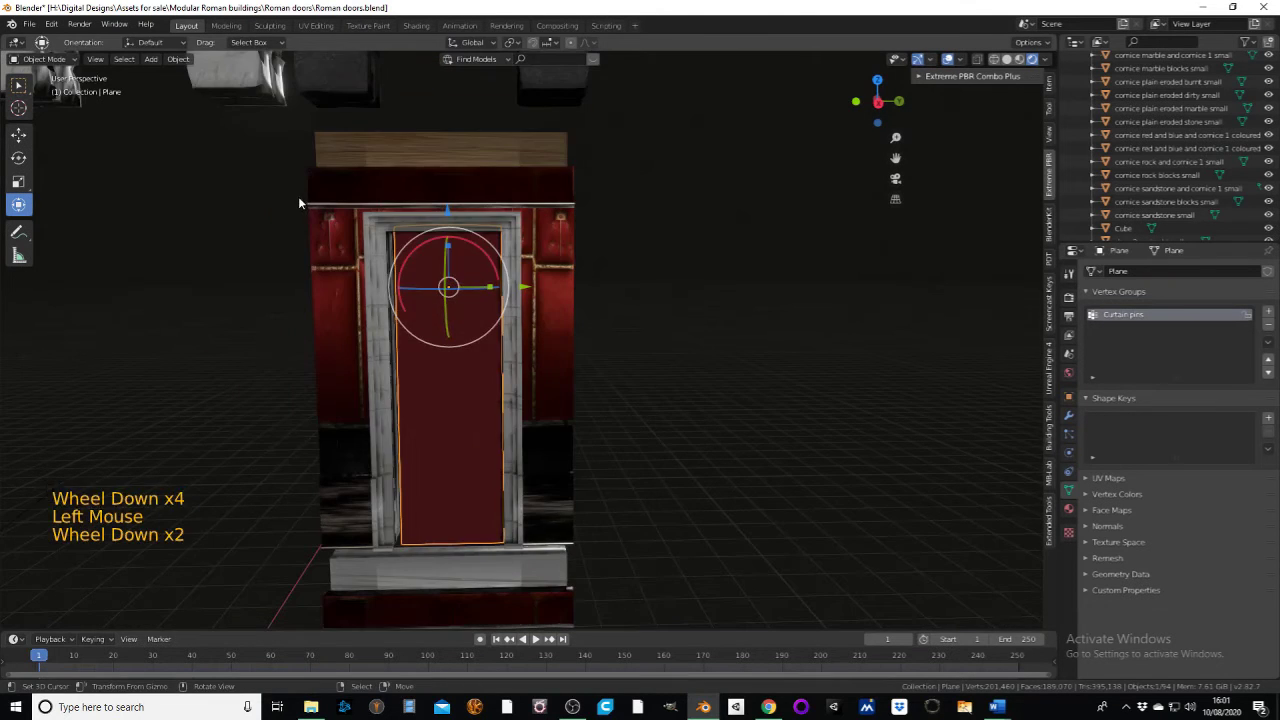
- Reframe and centre the doorway in the 3D viewport
middle_click(485, 245)
right_click(793, 330)
scroll(down, 3)
middle_click(703, 301)
scroll(up, 3)
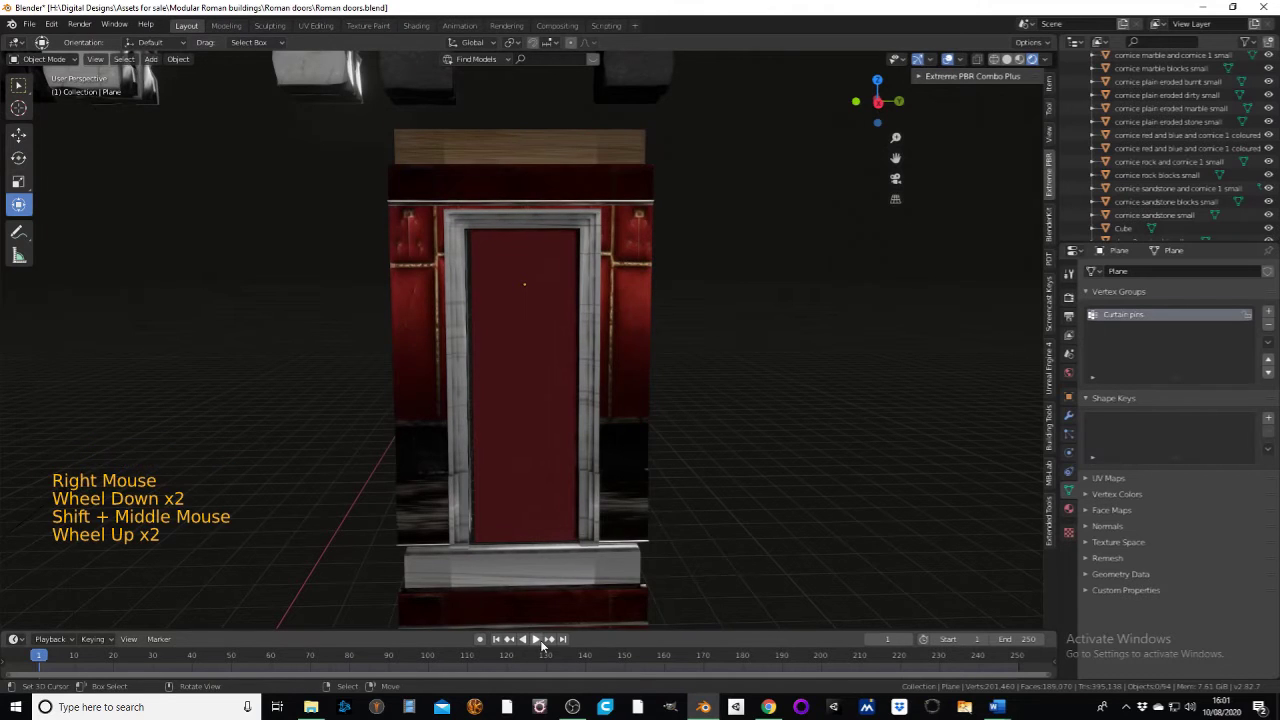
- Replay the cloth simulation past frame 100, rewind to frame 1 and show the Fabric16 material
click(545, 642)
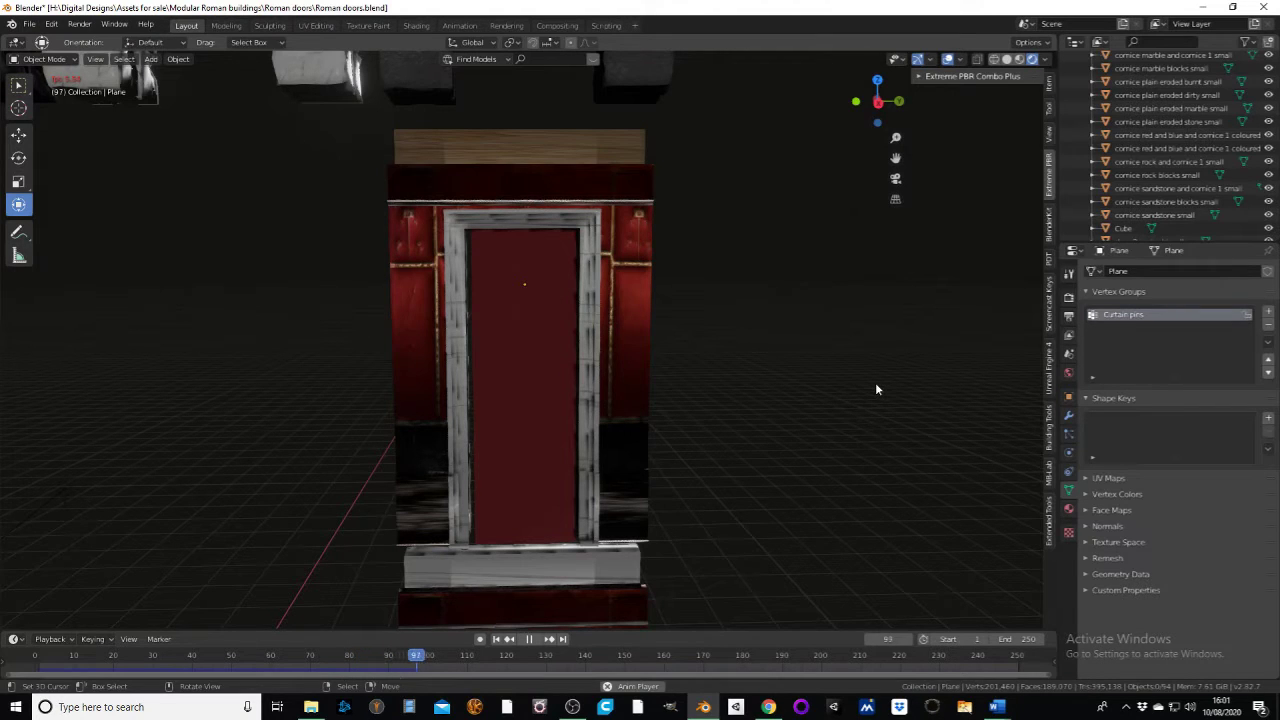
click(528, 642)
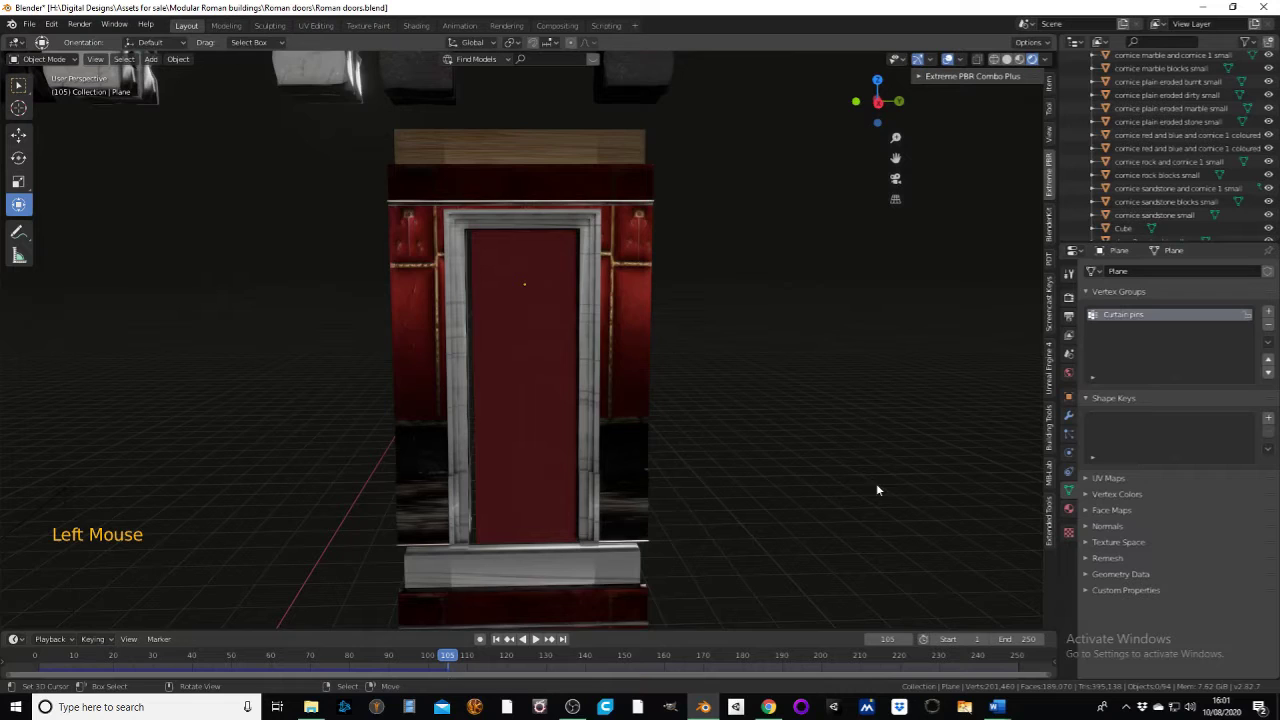
click(498, 642)
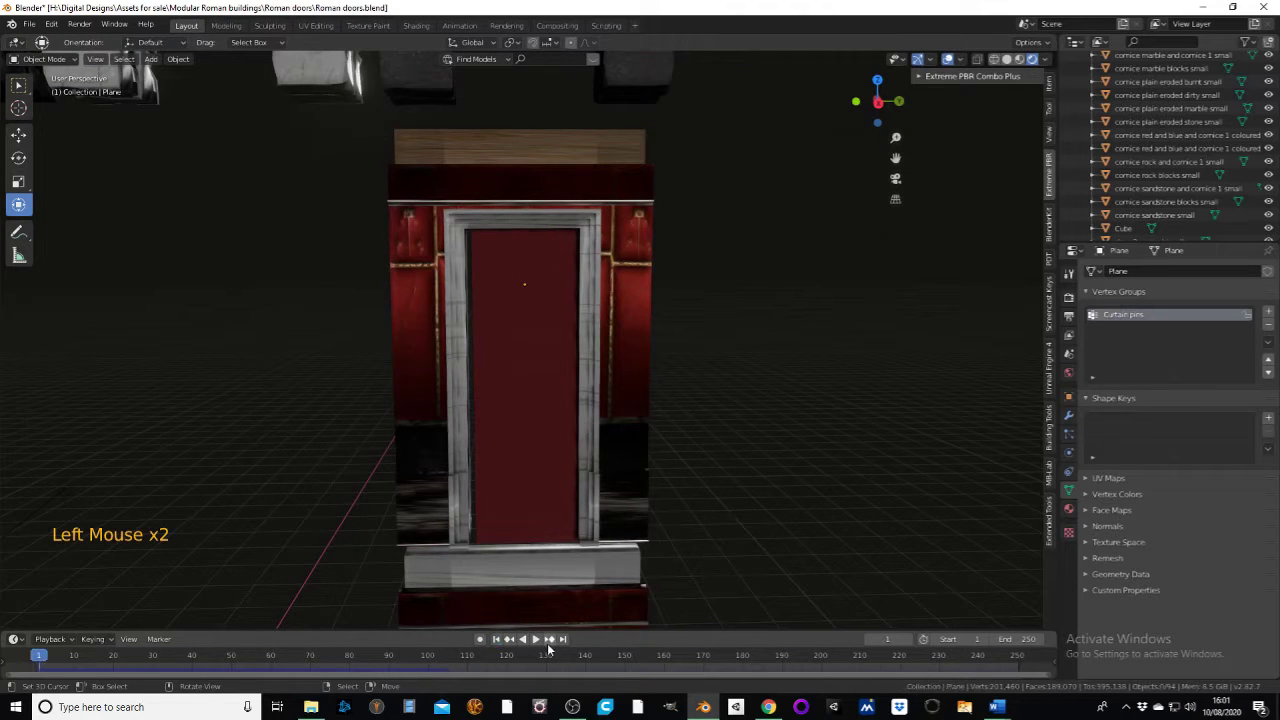
click(1074, 517)
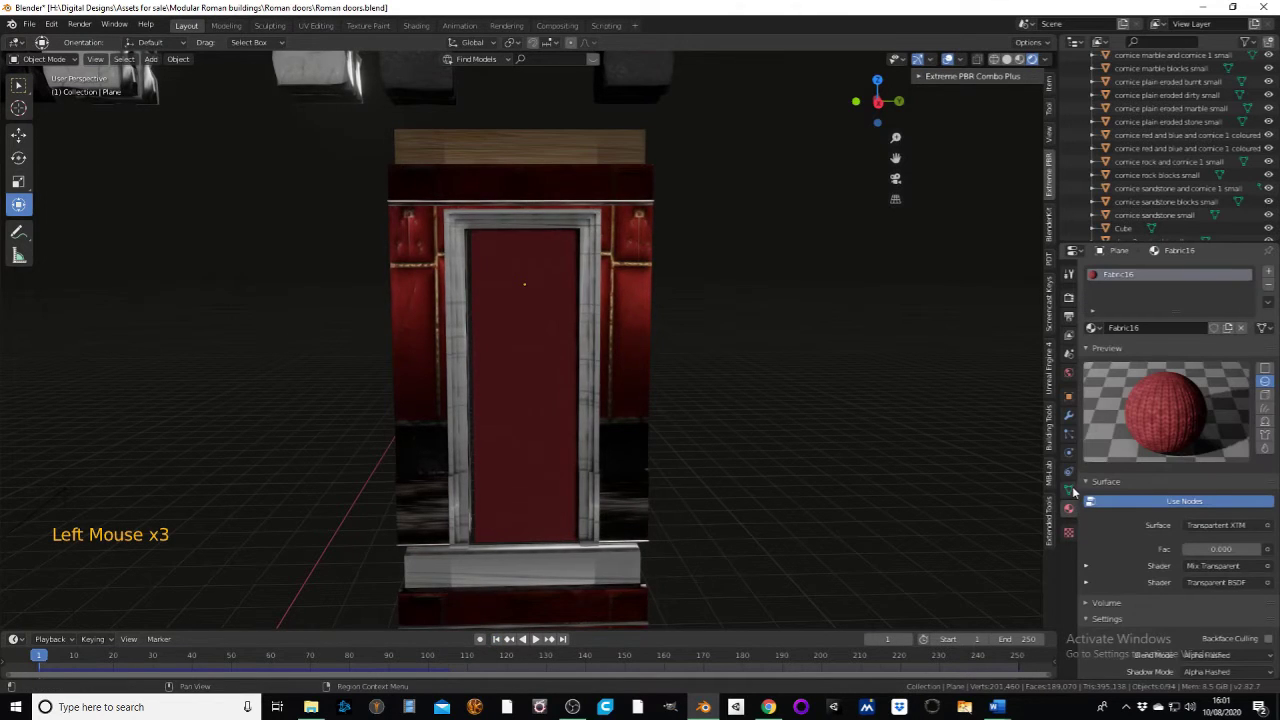
- Review the curtain's Cloth physics, confirming Curtain pins as pin group and collisions enabled
click(1072, 477)
click(1074, 494)
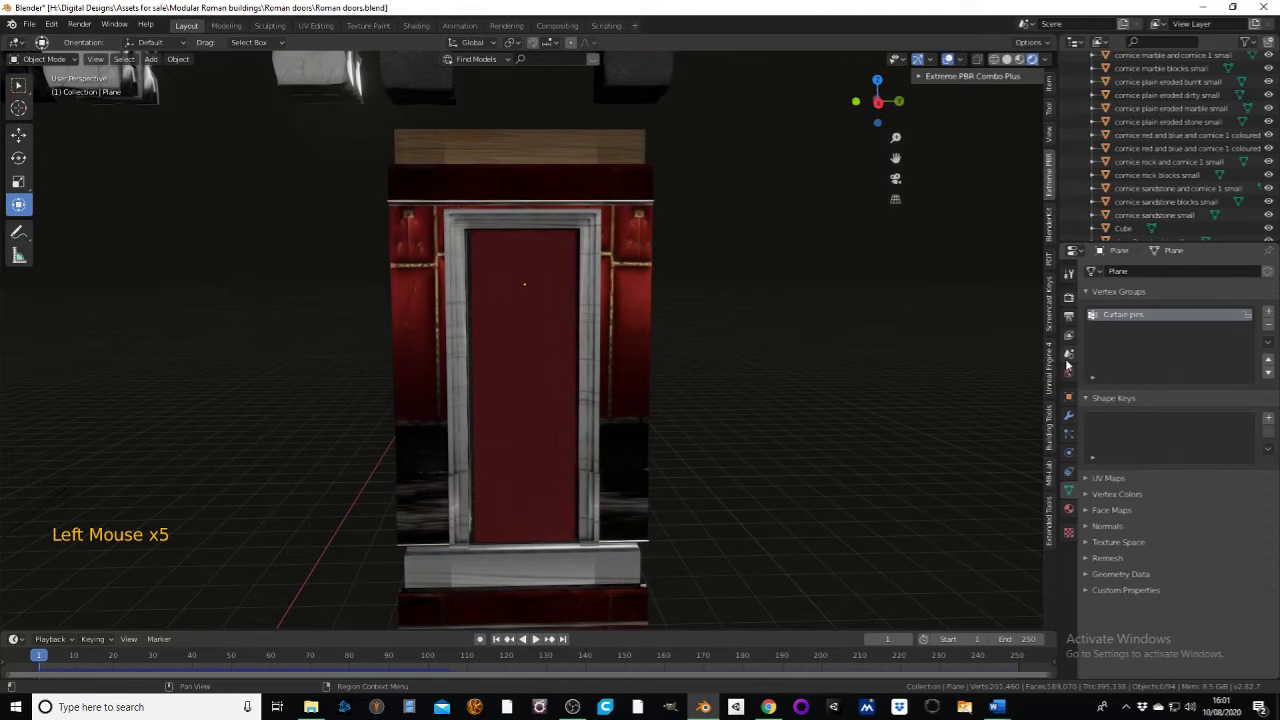
right_click(538, 337)
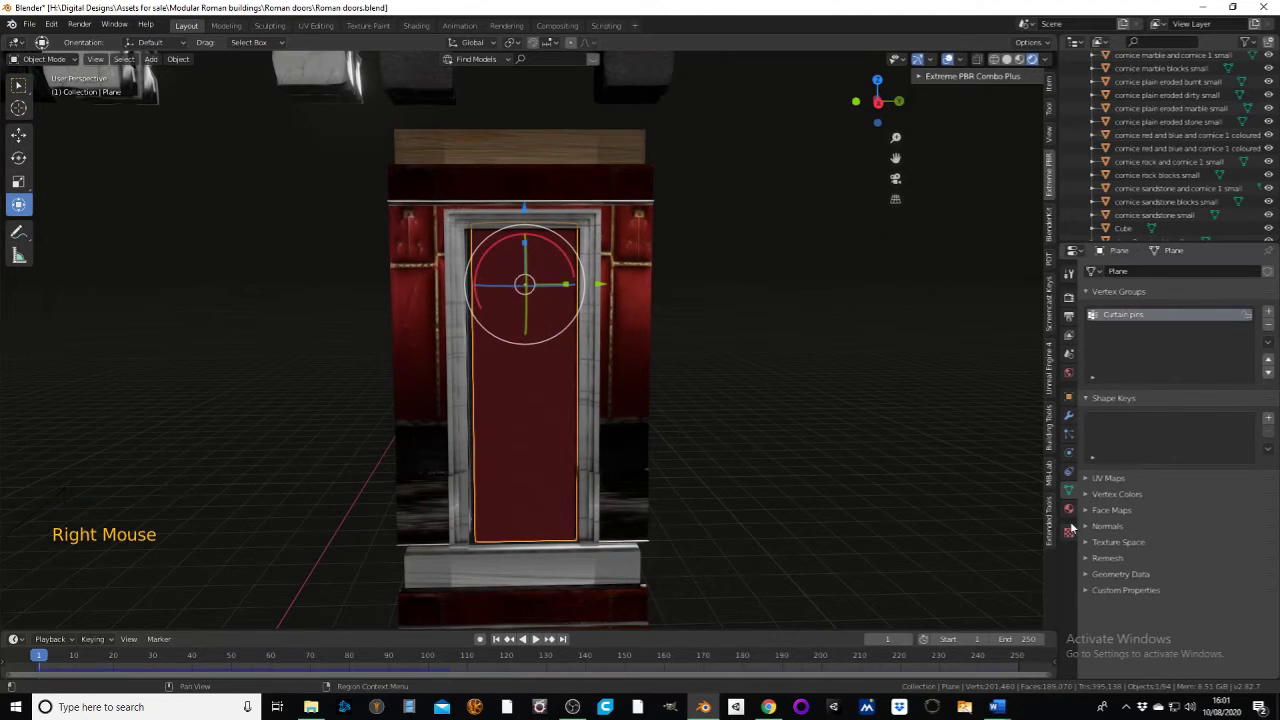
click(1074, 513)
click(1073, 492)
click(1072, 467)
click(1072, 443)
click(1072, 459)
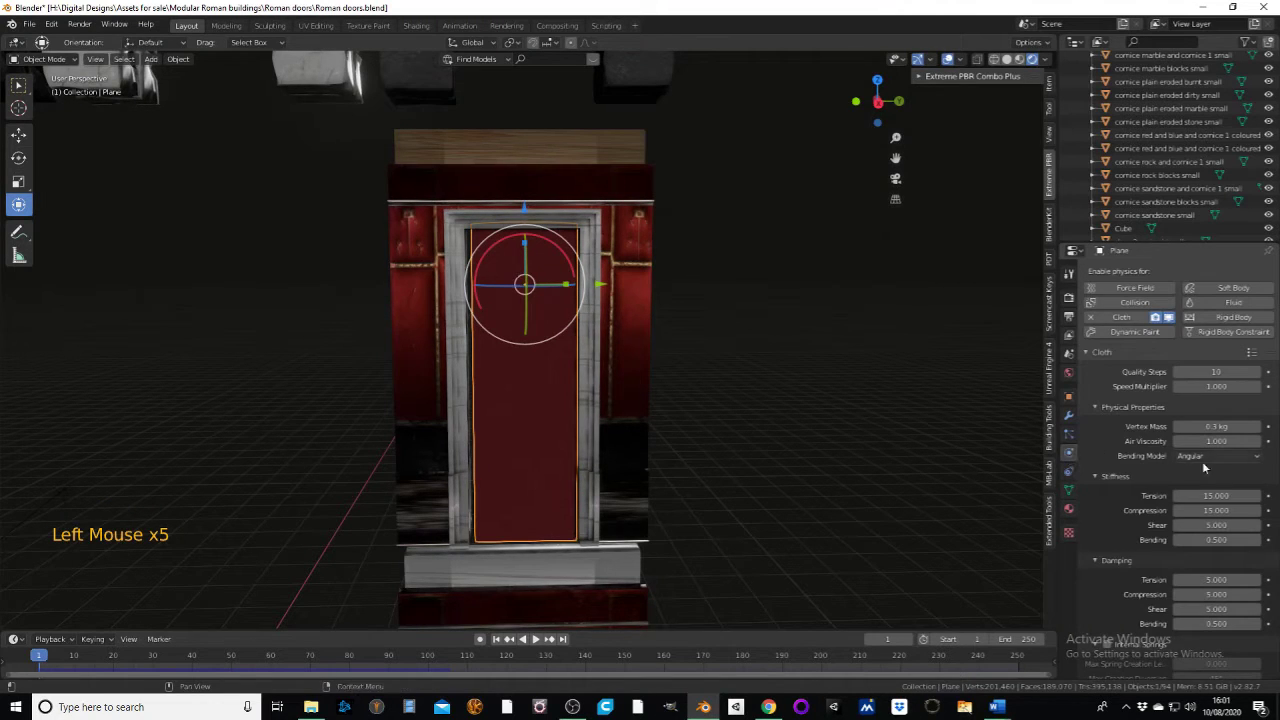
scroll(down, 3)
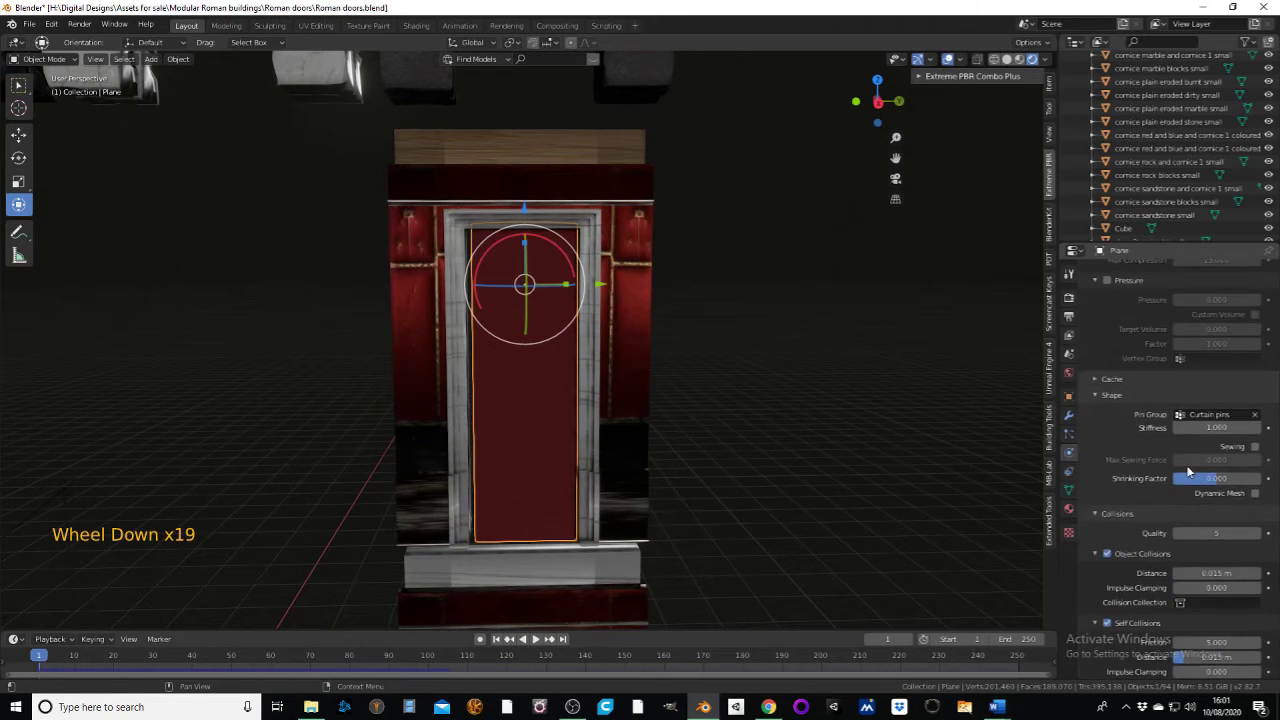